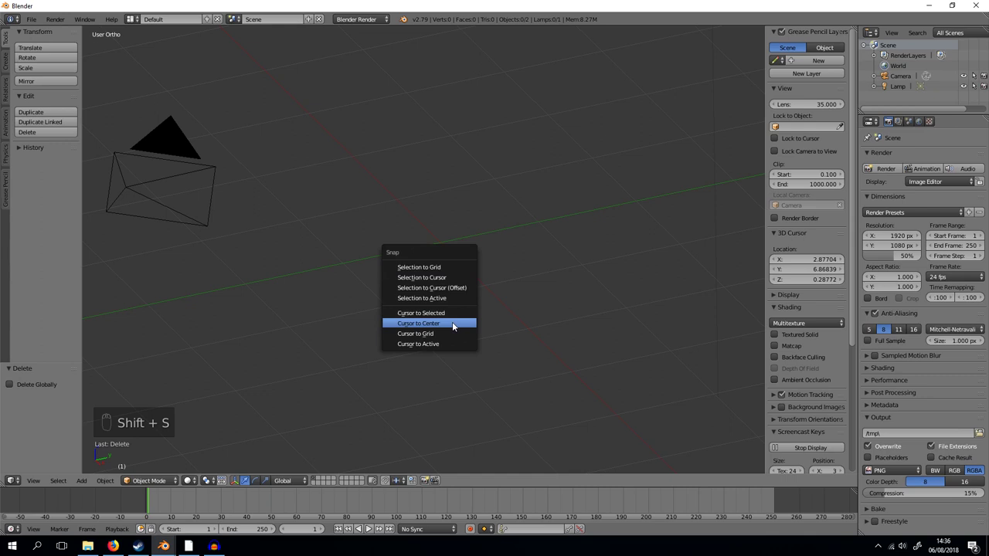
# Add a UV sphere at the world centre, scale it up and give it a Subdivision Surface modifier
pyautogui.press('shift+a')
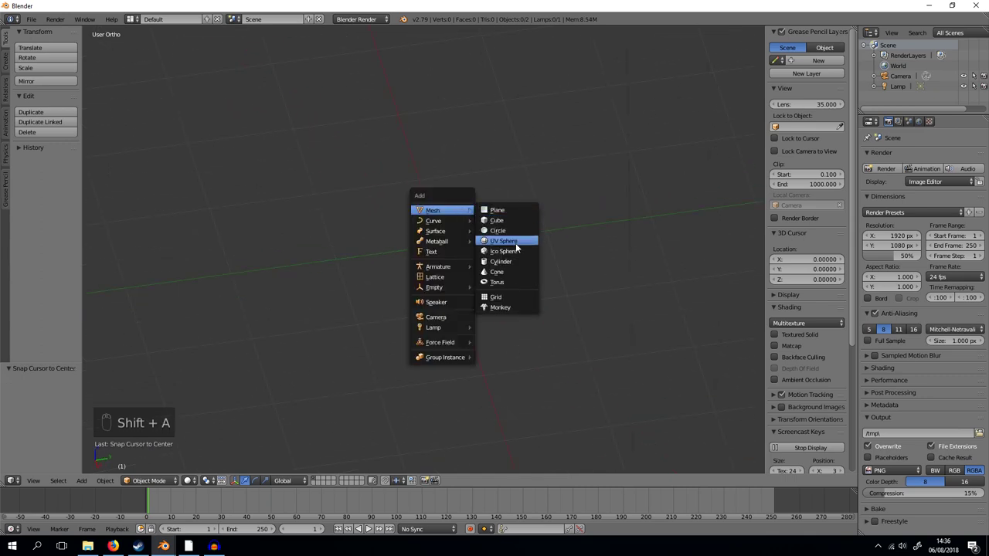
pyautogui.press('s')
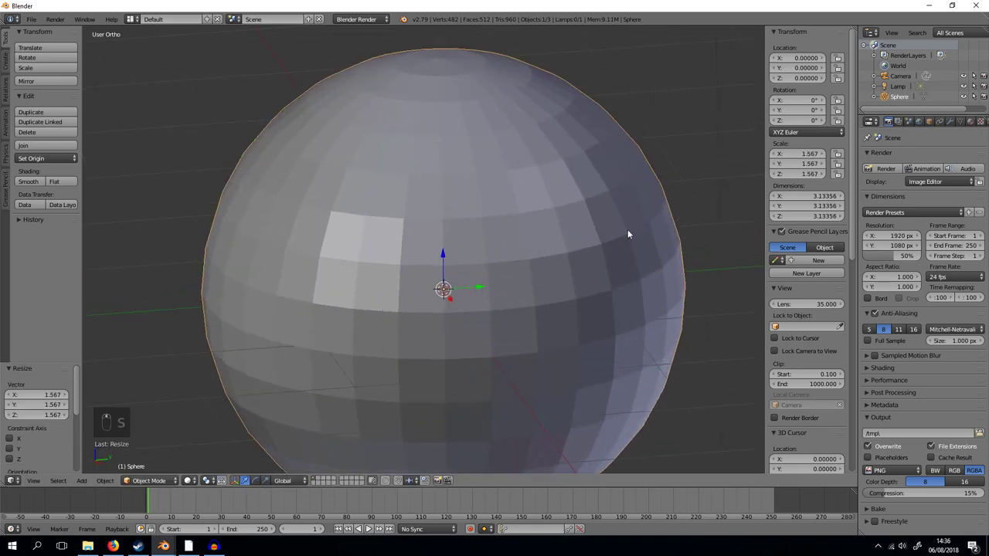
pyautogui.press('n')
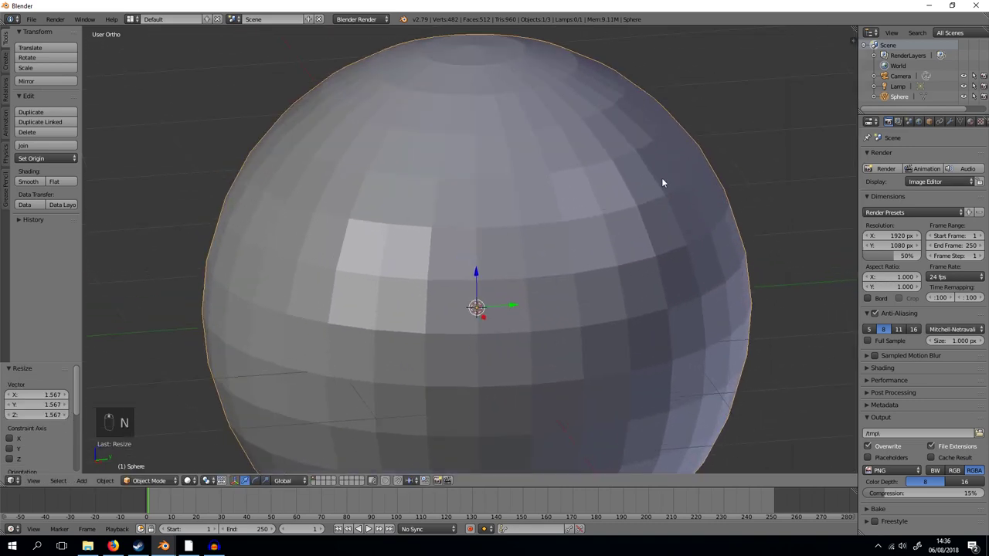
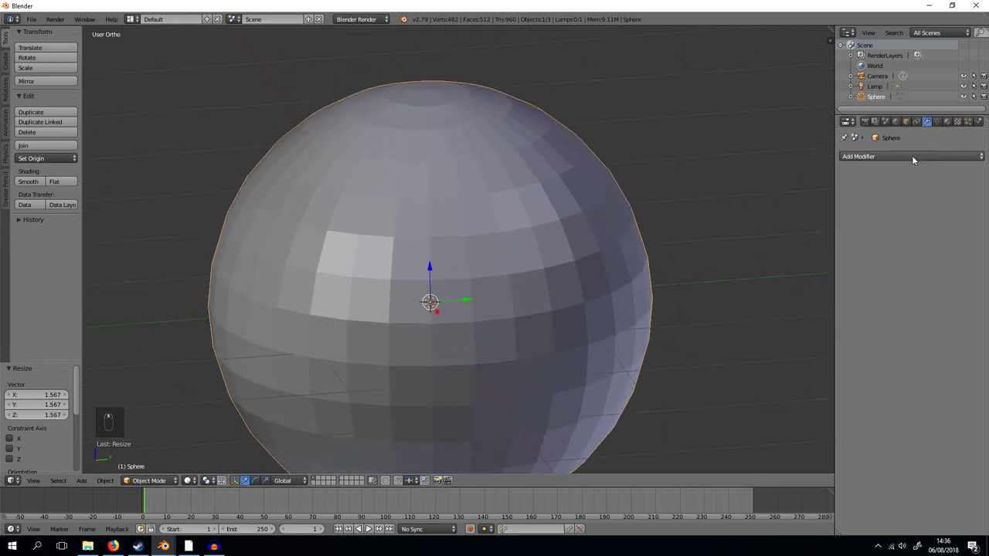
pyautogui.moveTo(916, 158); pyautogui.dragTo(813, 327)
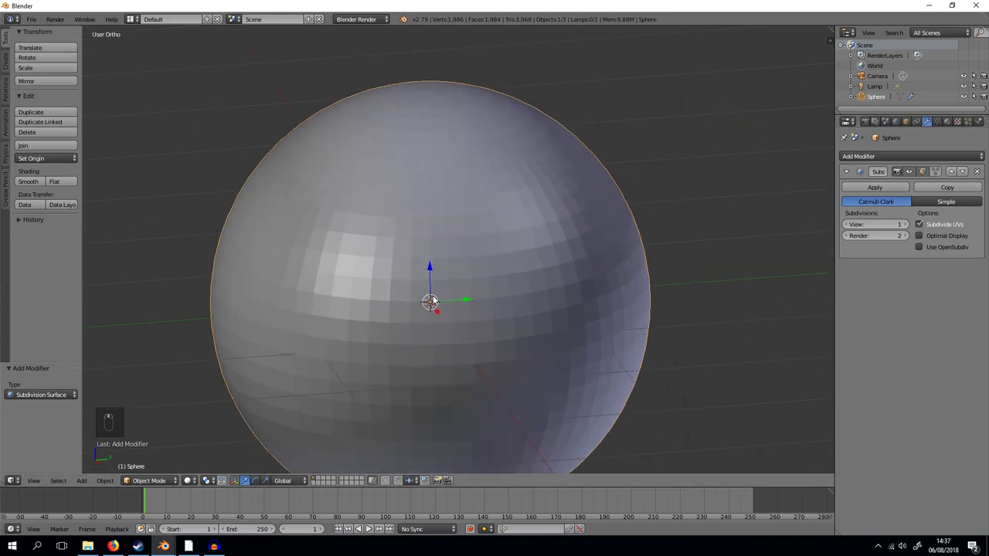
# Re-add the sphere and raise its subdivision View level for a denser mesh
pyautogui.press('Delete')
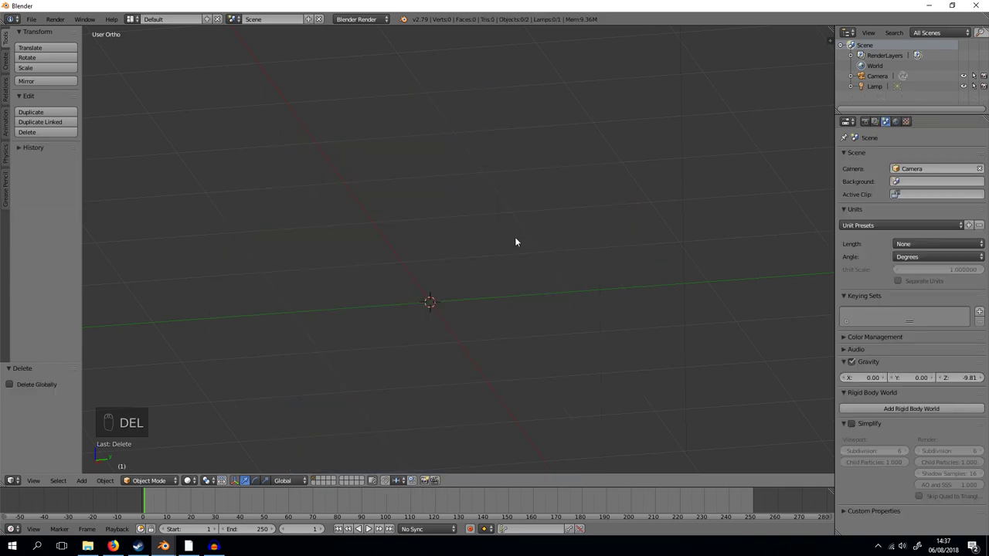
pyautogui.press('shift+a')
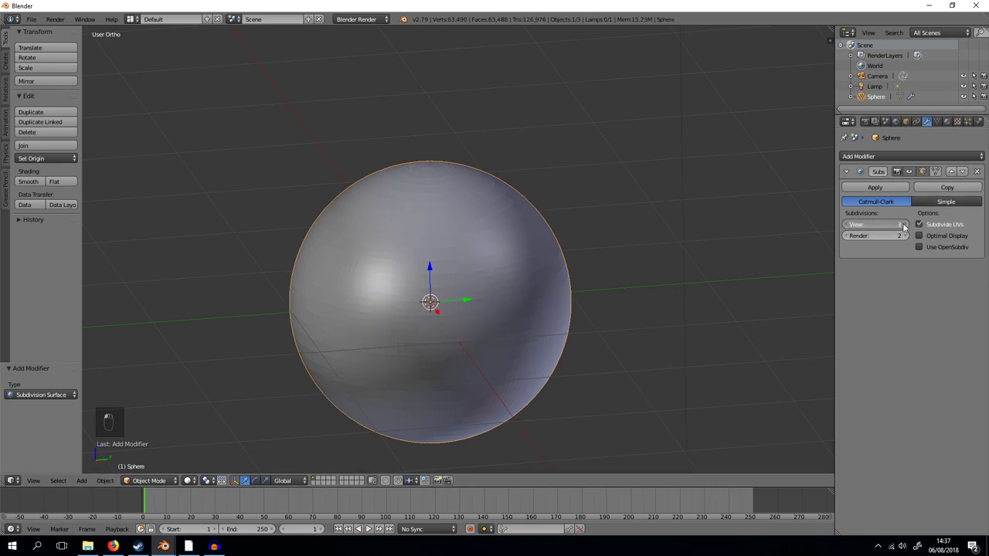
pyautogui.middleClick(635, 308)
pyautogui.click(411, 224)
# Apply the Subdivision Surface modifier, baking the sphere into about 254,000 real faces
pyautogui.moveTo(443, 262); pyautogui.dragTo(844, 230)
pyautogui.moveTo(843, 230); pyautogui.dragTo(892, 187)
pyautogui.click(893, 187)
pyautogui.moveTo(531, 314); pyautogui.dragTo(485, 249)
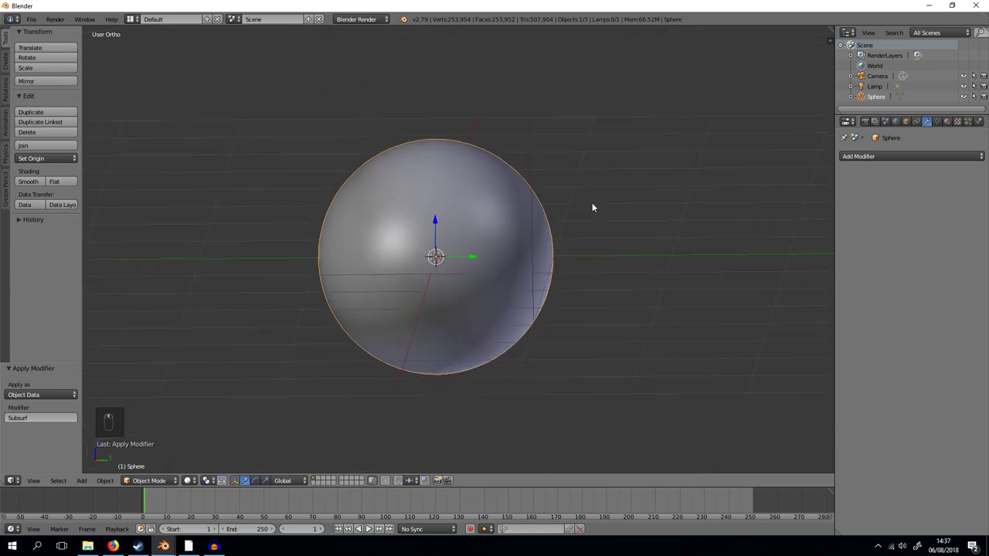
# From front view rotate the dense sphere 90° about the Y axis, checking it in Edit Mode
pyautogui.press('KP_1')
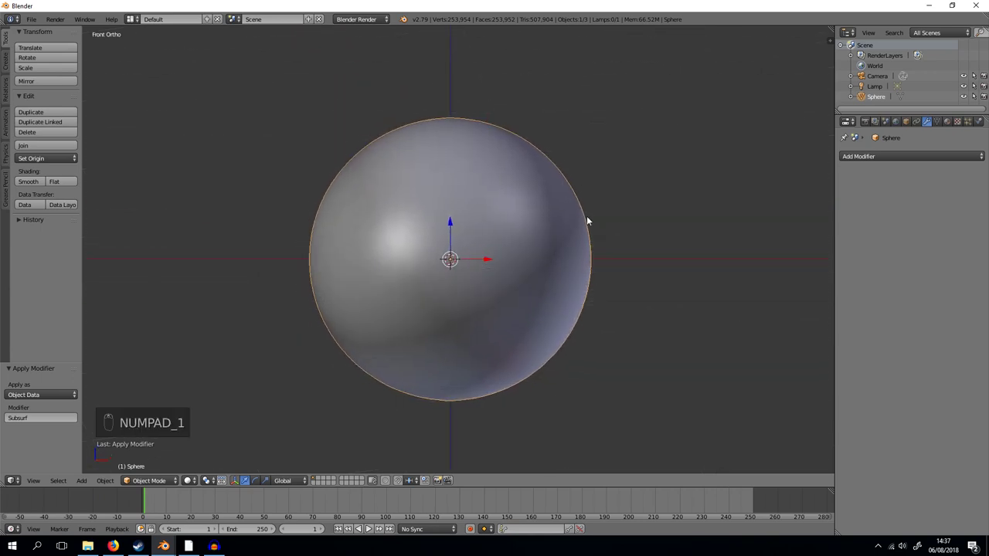
pyautogui.press('KP_3')
pyautogui.press('KP_1')
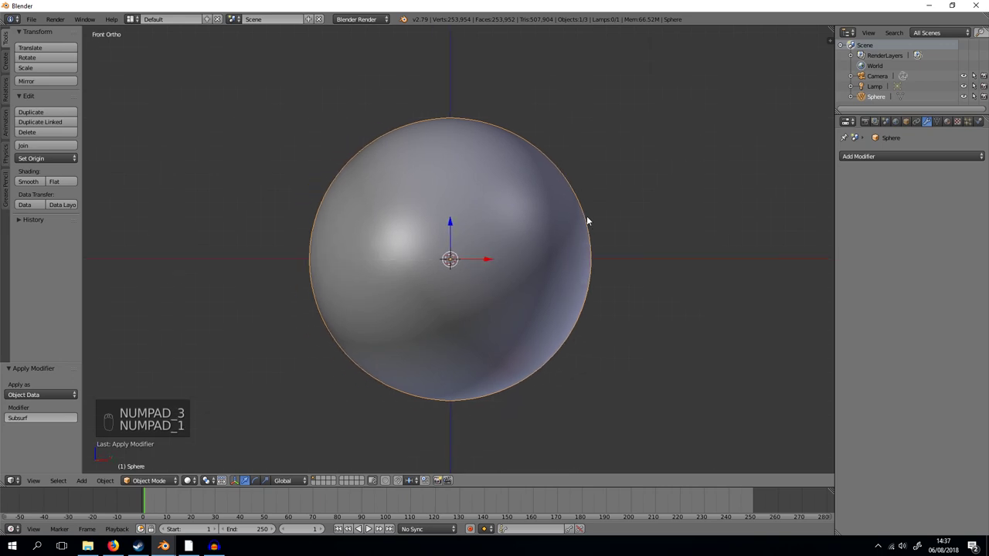
pyautogui.press('r')
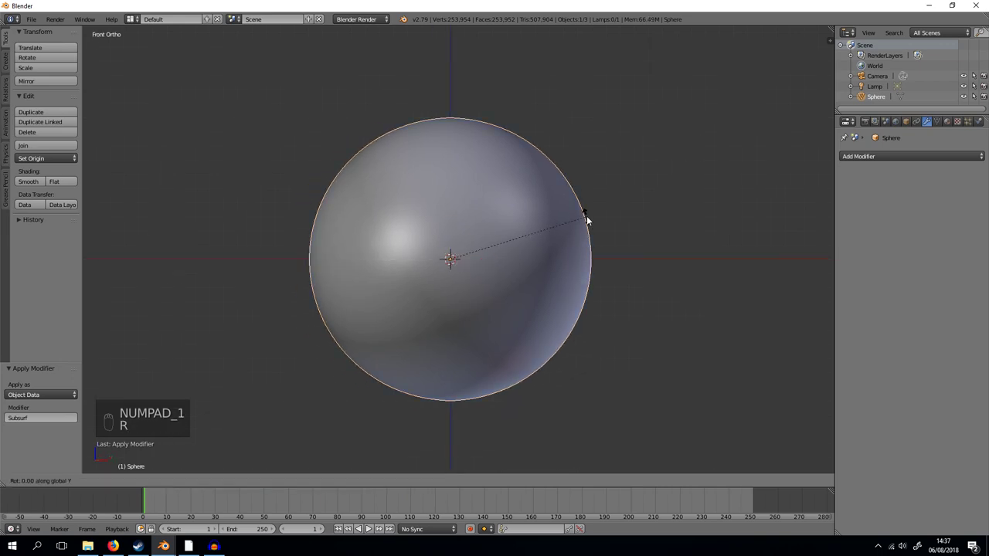
pyautogui.click(591, 221)
pyautogui.press('z')
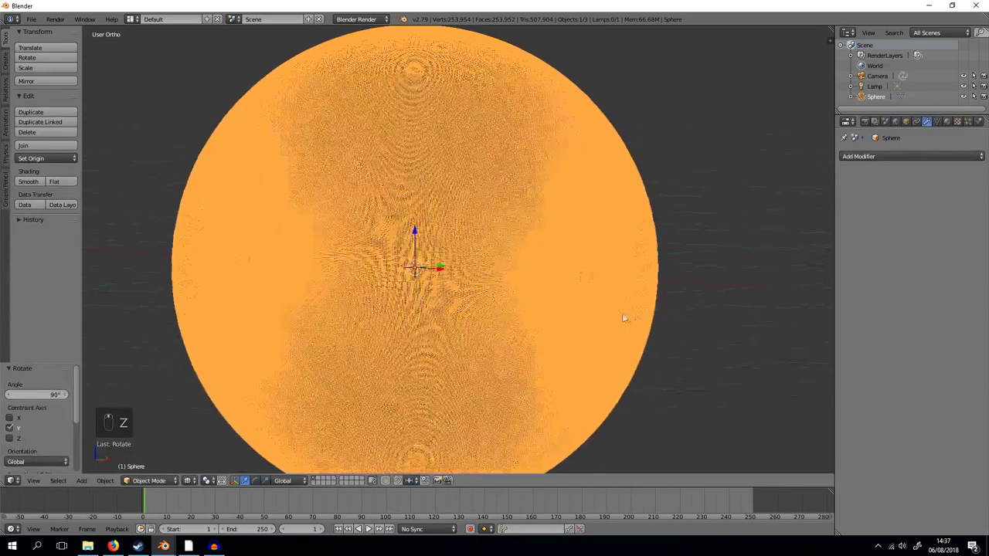
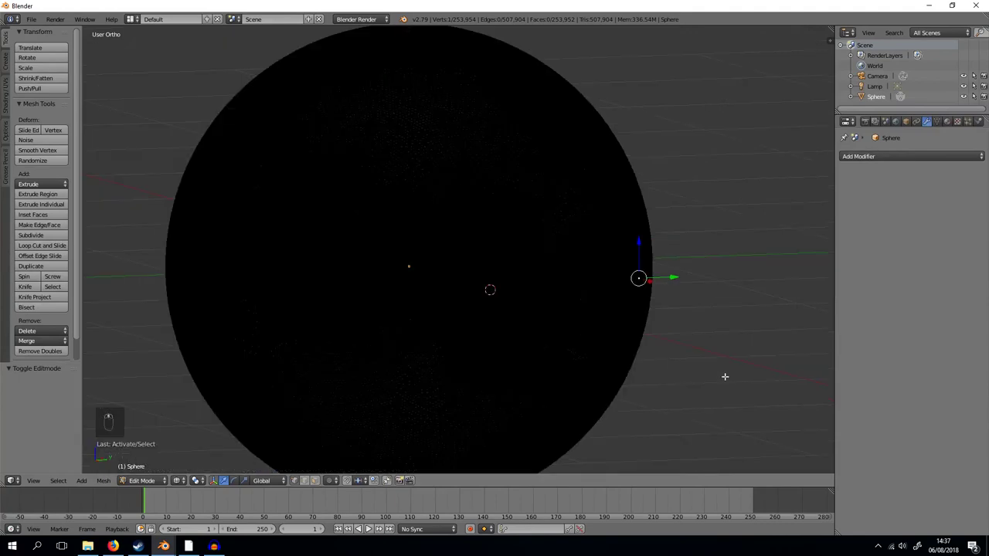
pyautogui.press('Tab')
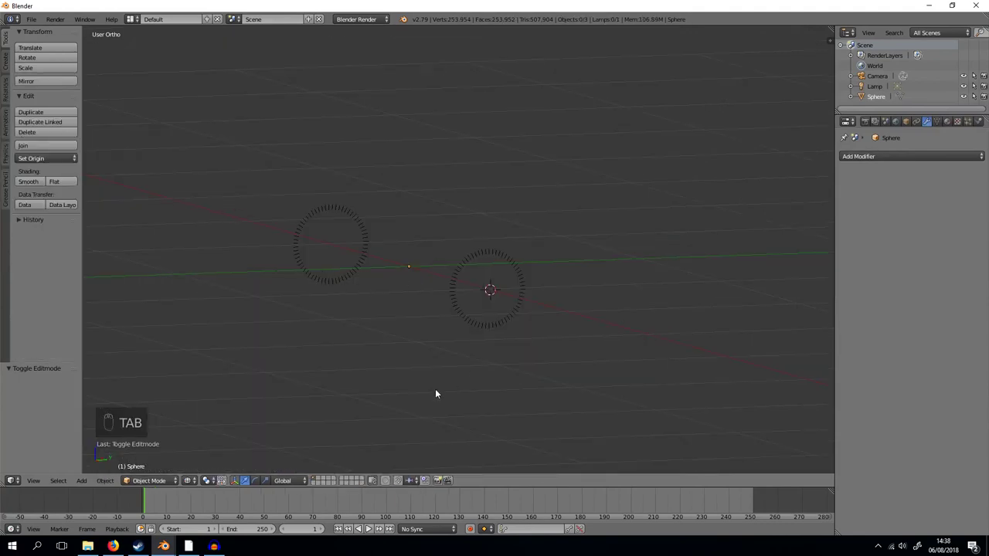
pyautogui.press('z')
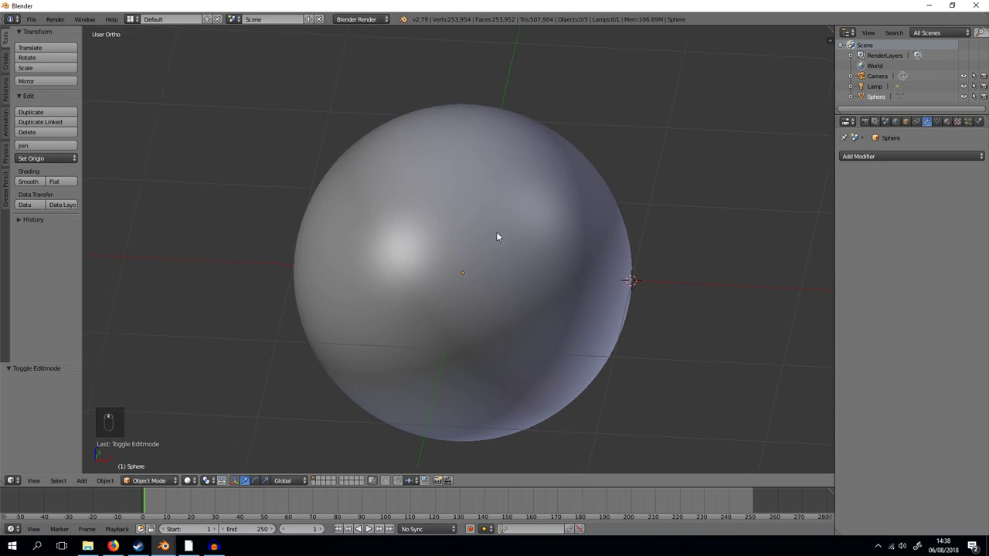
# Enter Sculpt Mode, enlarge the brush radius to 50 px and undo trial strokes
pyautogui.moveTo(501, 232); pyautogui.dragTo(137, 490)
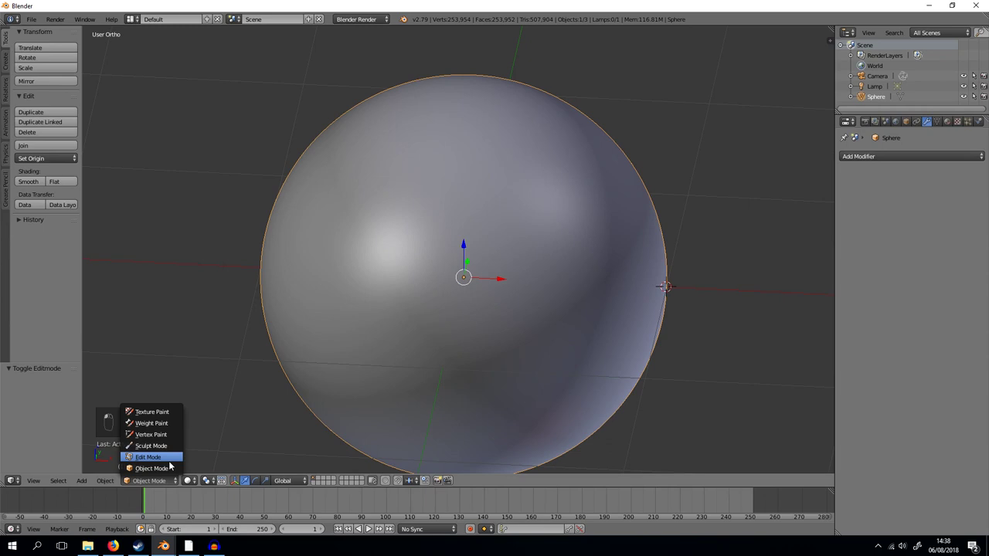
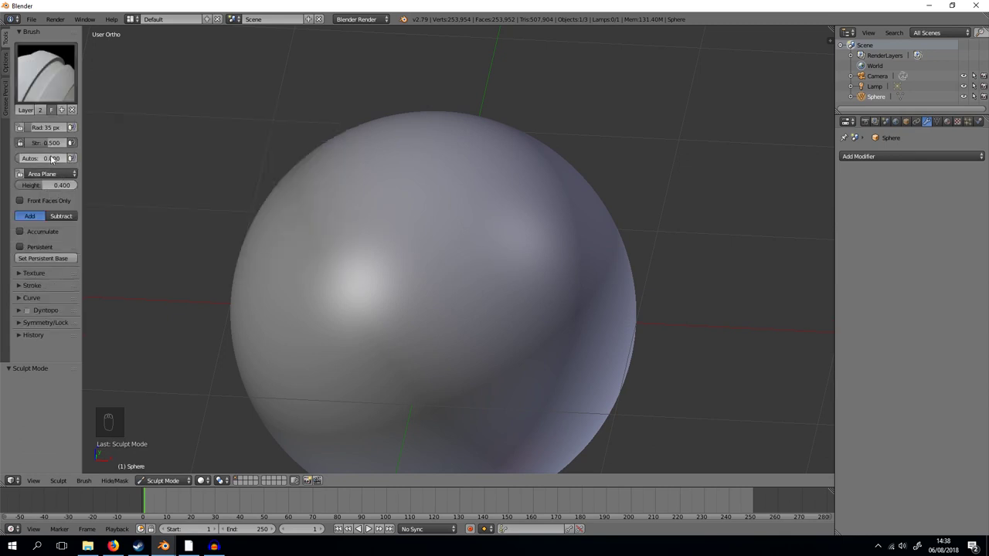
pyautogui.moveTo(37, 132); pyautogui.dragTo(435, 290)
pyautogui.moveTo(532, 195); pyautogui.dragTo(349, 281)
pyautogui.press('ctrl+z')
pyautogui.press('ctrl+z')
pyautogui.press('ctrl+z')
pyautogui.press('ctrl+z')
pyautogui.press('ctrl+z')
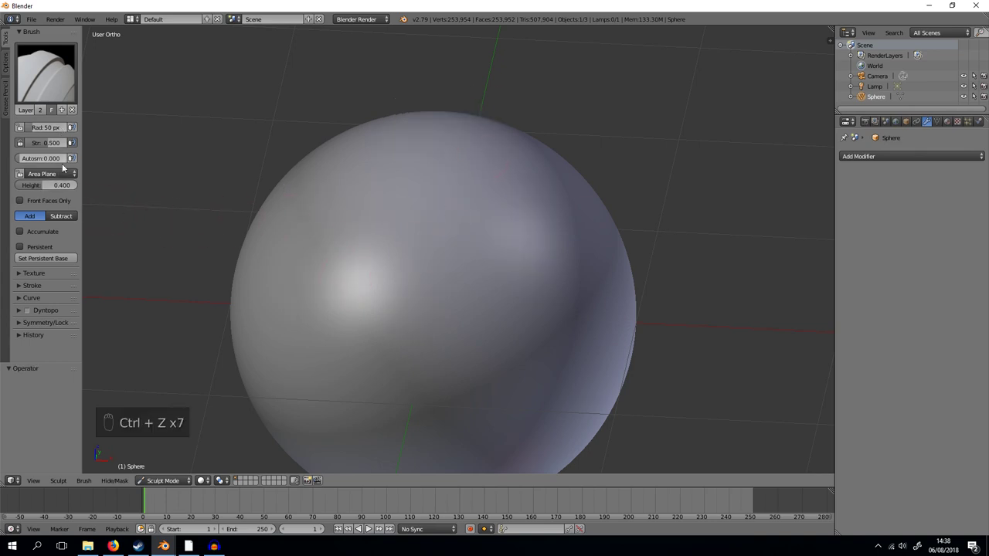
# Set the Layer brush to Subtract so it carves inward, undoing a test groove
pyautogui.moveTo(18, 288); pyautogui.dragTo(19, 228)
pyautogui.moveTo(60, 269); pyautogui.dragTo(37, 218)
pyautogui.moveTo(37, 219); pyautogui.dragTo(417, 264)
pyautogui.press('ctrl+z')
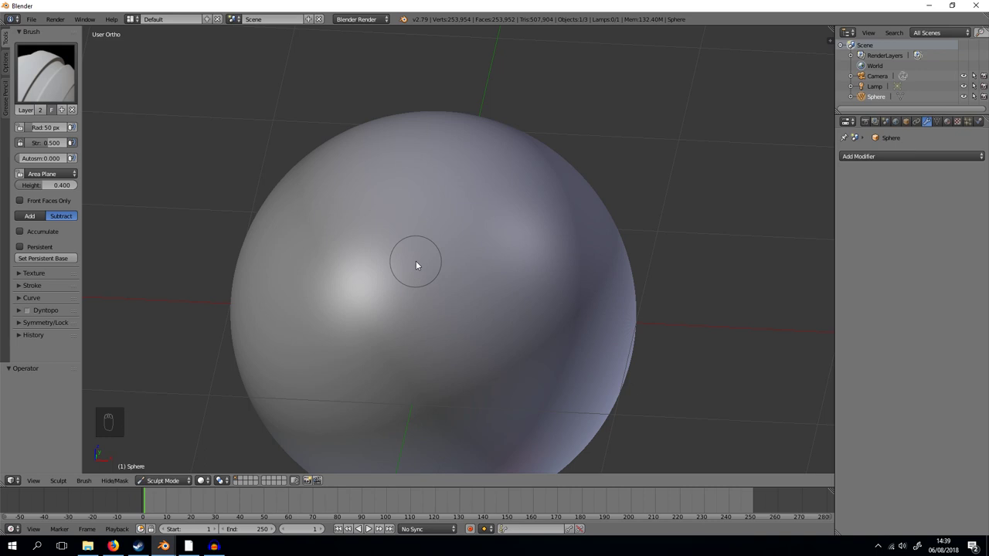
# Carve the first curving grooves across the top of the sphere with the subtract brush
pyautogui.moveTo(311, 332); pyautogui.dragTo(487, 152)
pyautogui.press('ctrl+z')
pyautogui.press('ctrl+z')
pyautogui.press('ctrl+z')
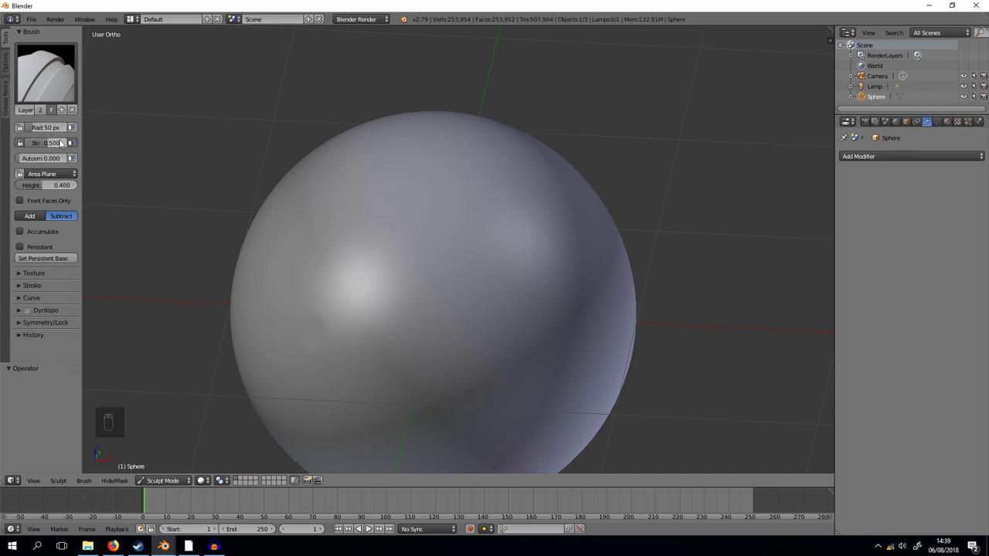
pyautogui.moveTo(499, 142); pyautogui.dragTo(542, 300)
pyautogui.moveTo(541, 300); pyautogui.dragTo(421, 75)
pyautogui.moveTo(422, 75); pyautogui.dragTo(525, 270)
pyautogui.moveTo(525, 269); pyautogui.dragTo(286, 326)
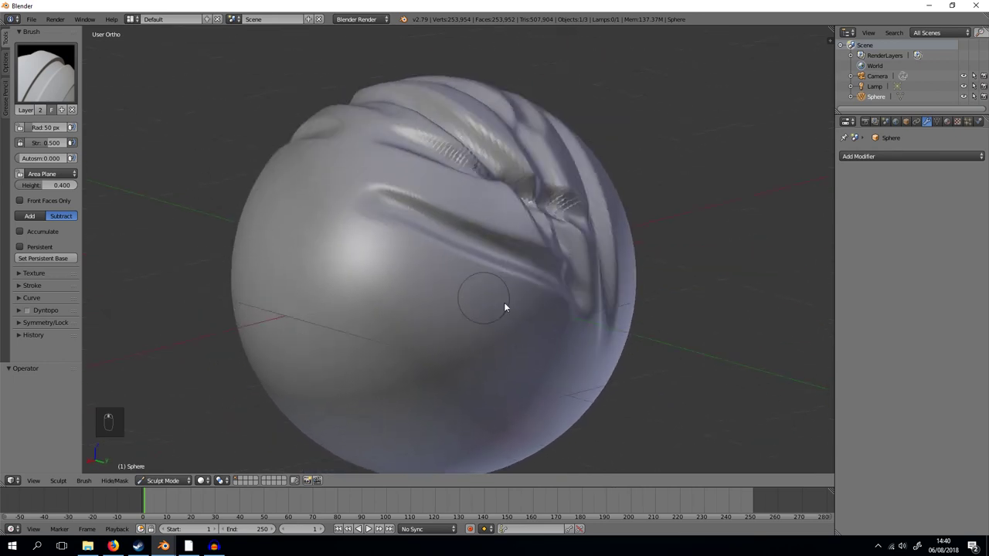
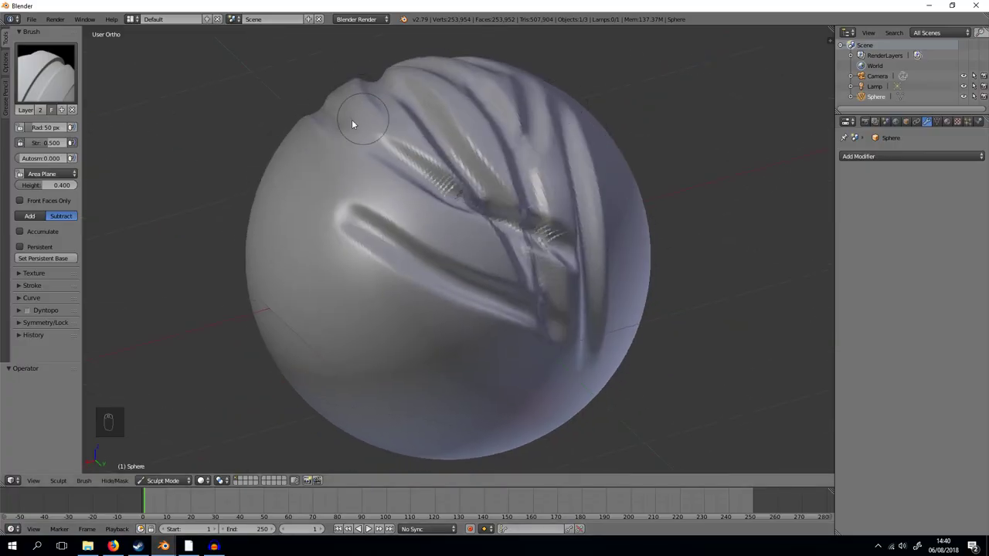
# Carve further grooves into the scoop from new angles, orbiting between strokes
pyautogui.moveTo(317, 132); pyautogui.dragTo(511, 178)
pyautogui.middleClick(510, 179)
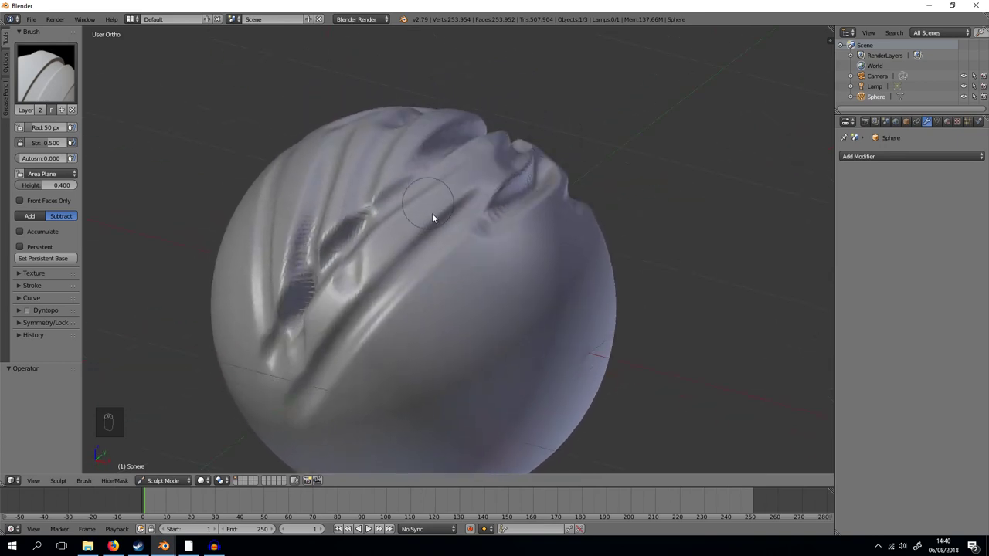
pyautogui.moveTo(512, 251); pyautogui.dragTo(207, 412)
pyautogui.middleClick(206, 412)
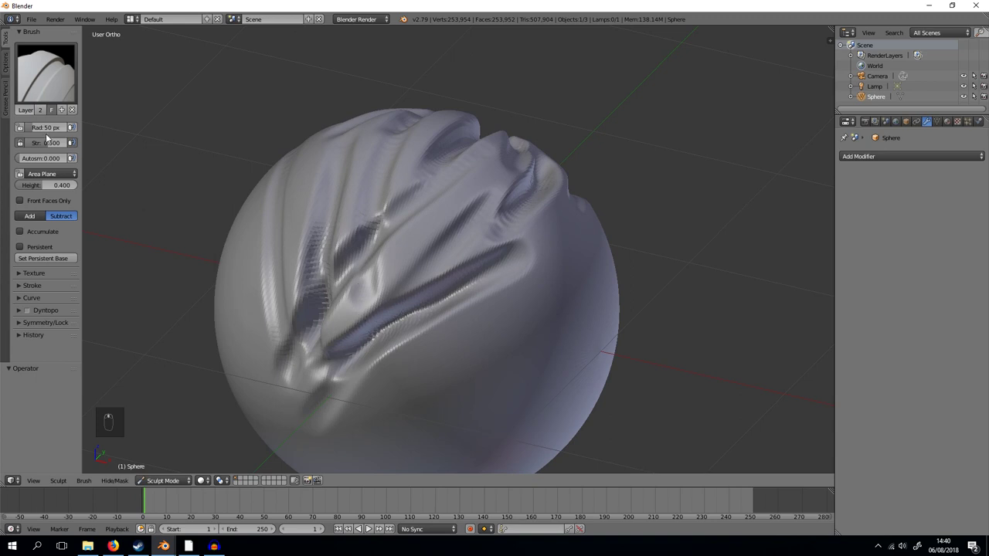
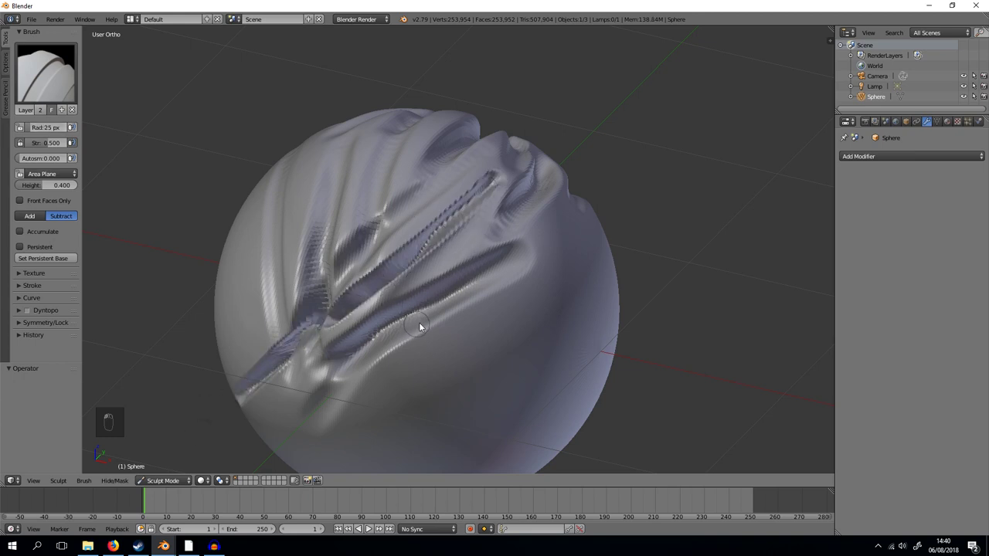
# Shrink the brush to 25 px and carve many thinner grooves over the scoop's upper half
pyautogui.press('ctrl+z')
pyautogui.moveTo(492, 174); pyautogui.dragTo(351, 279)
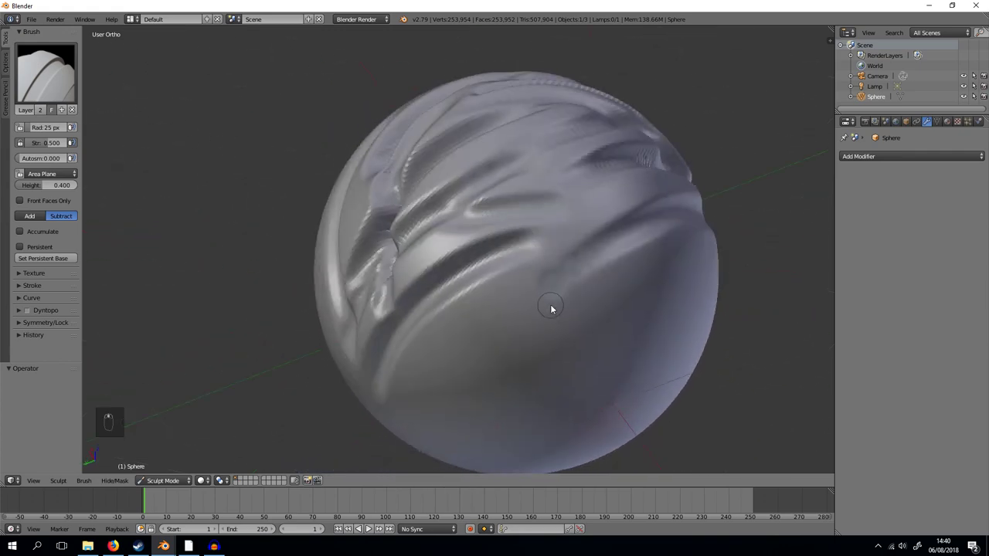
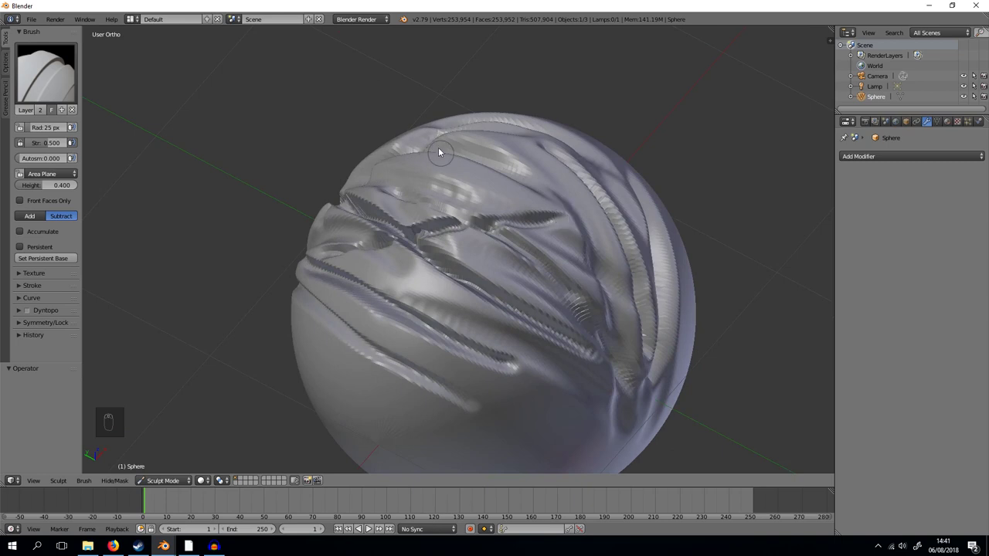
pyautogui.moveTo(438, 135); pyautogui.dragTo(650, 245)
pyautogui.moveTo(650, 247); pyautogui.dragTo(509, 341)
pyautogui.moveTo(417, 340); pyautogui.dragTo(547, 339)
pyautogui.moveTo(547, 339); pyautogui.dragTo(525, 162)
pyautogui.moveTo(525, 161); pyautogui.dragTo(433, 316)
# Carve more deep ribbed and fine detail grooves across the scoop's upper side
pyautogui.moveTo(361, 252); pyautogui.dragTo(517, 282)
pyautogui.moveTo(518, 283); pyautogui.dragTo(344, 163)
pyautogui.moveTo(343, 163); pyautogui.dragTo(530, 250)
pyautogui.moveTo(530, 249); pyautogui.dragTo(548, 238)
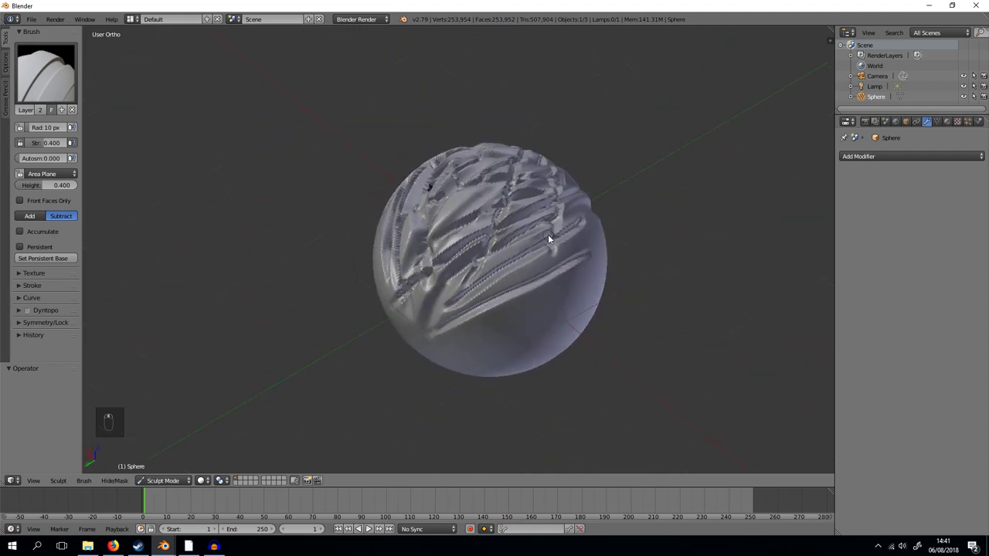
pyautogui.moveTo(590, 234); pyautogui.dragTo(609, 211)
pyautogui.middleClick(610, 211)
pyautogui.moveTo(617, 77); pyautogui.dragTo(645, 212)
pyautogui.moveTo(645, 213); pyautogui.dragTo(261, 194)
pyautogui.moveTo(261, 194); pyautogui.dragTo(590, 289)
# Orbit to new angles and carve additional grooves into the sphere's top
pyautogui.middleClick(590, 289)
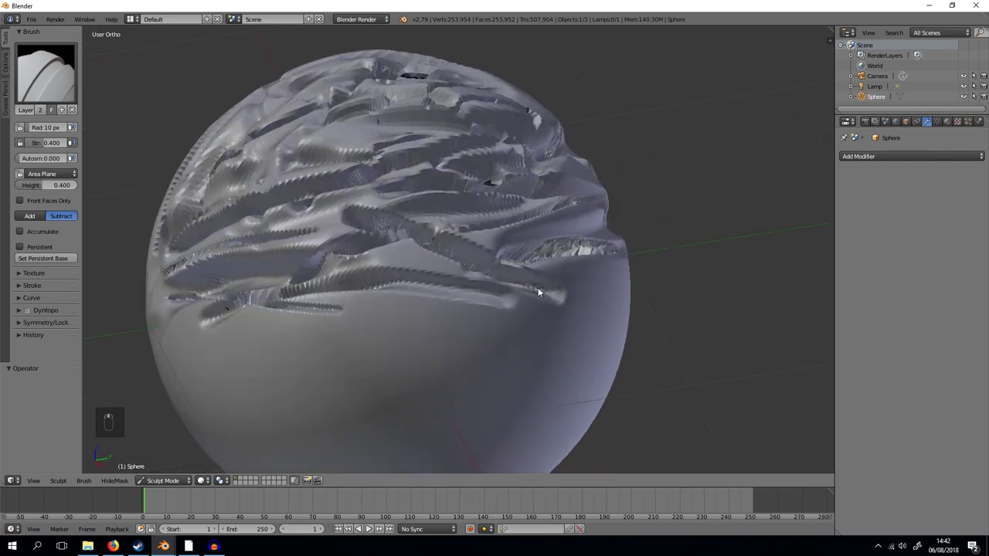
pyautogui.middleClick(556, 299)
pyautogui.middleClick(566, 289)
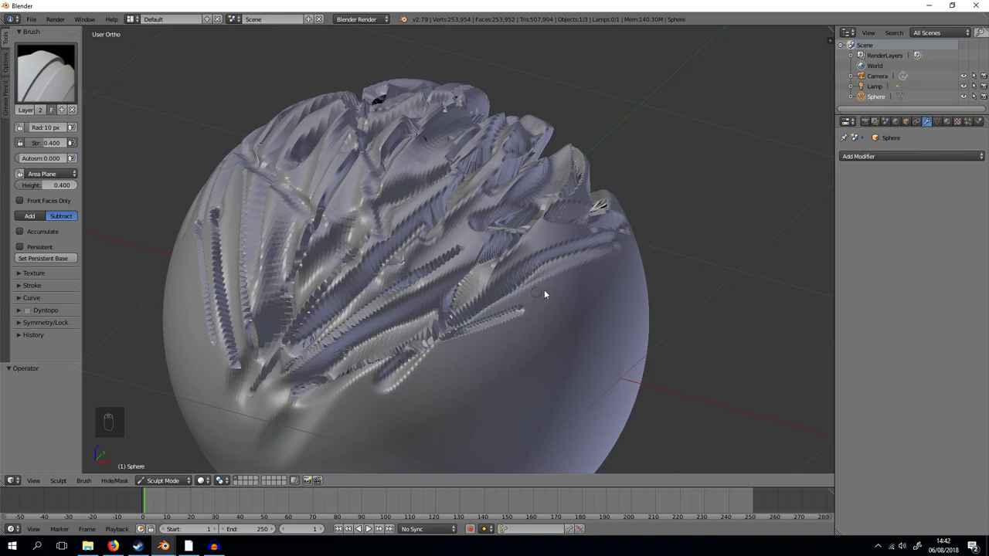
pyautogui.moveTo(565, 293); pyautogui.dragTo(448, 229)
pyautogui.middleClick(448, 230)
pyautogui.middleClick(404, 271)
pyautogui.moveTo(386, 292); pyautogui.dragTo(303, 230)
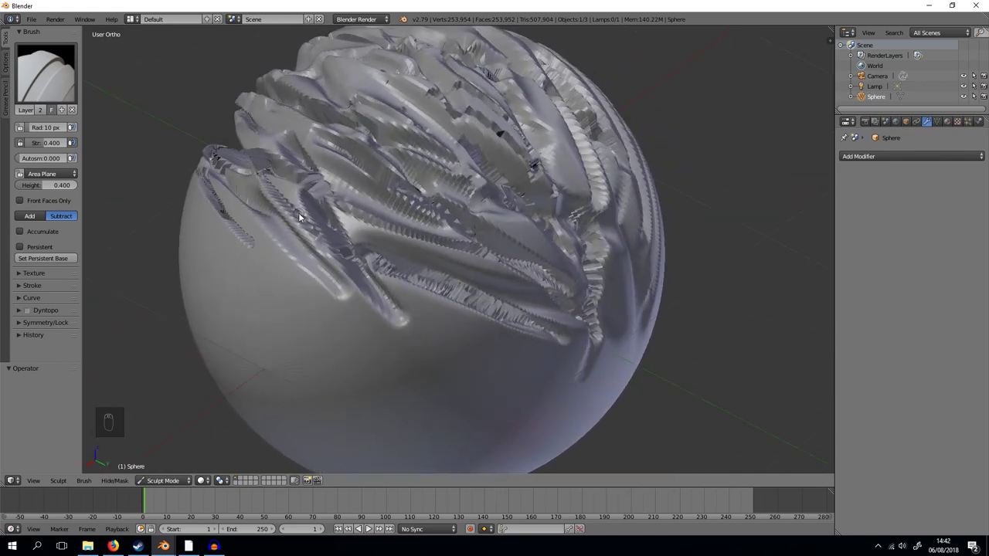
# Carve another Layer-brush groove across the scoop's crown
pyautogui.moveTo(289, 265); pyautogui.dragTo(432, 232)
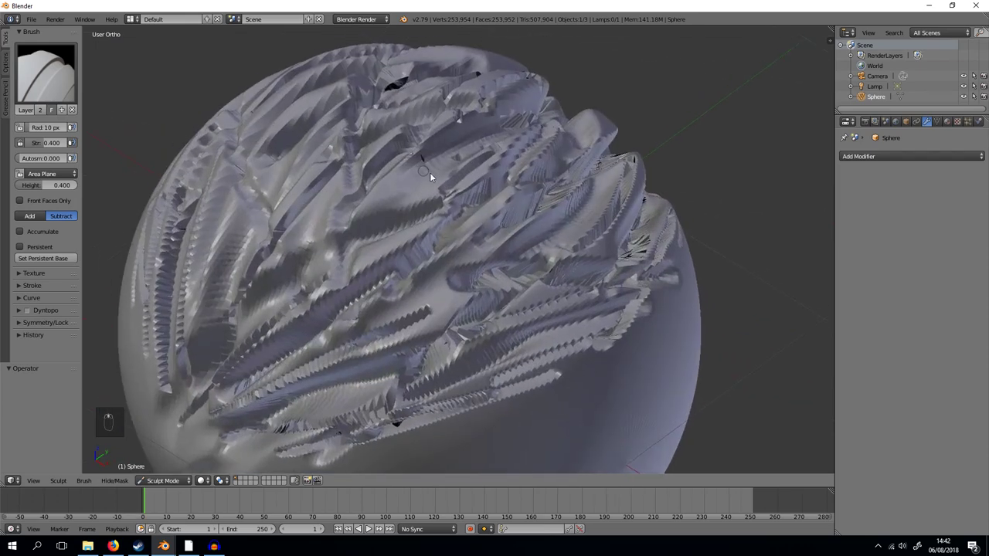
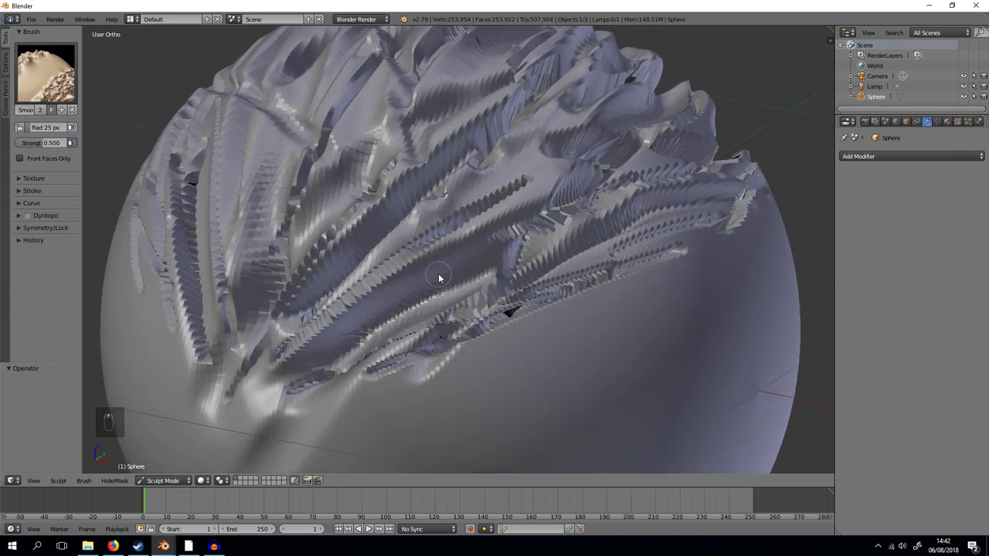
# Soften the jagged ridges on the scoop's top with the Smooth brush at radius 25, strength 0.5
pyautogui.moveTo(467, 121); pyautogui.dragTo(402, 224)
pyautogui.moveTo(403, 224); pyautogui.dragTo(415, 201)
pyautogui.moveTo(415, 201); pyautogui.dragTo(619, 223)
pyautogui.middleClick(619, 223)
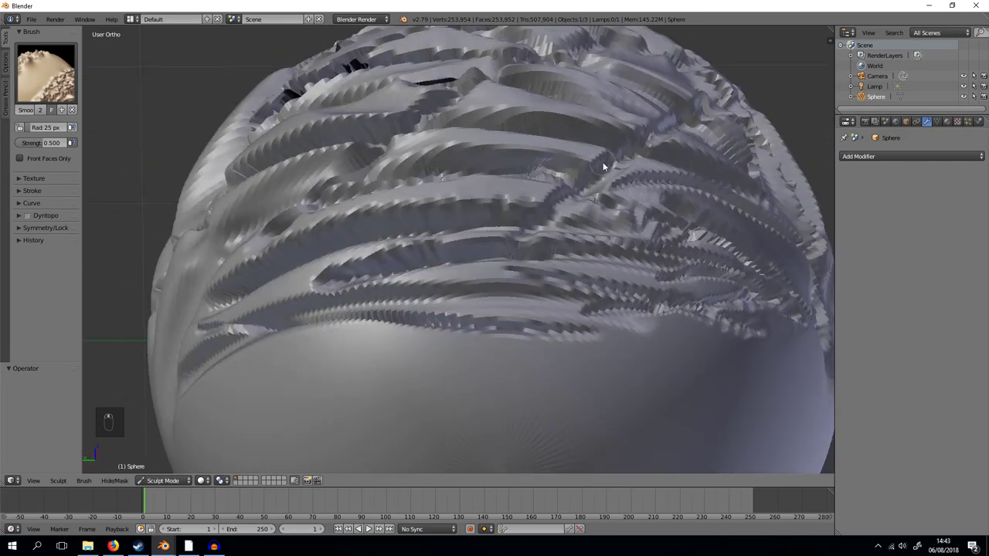
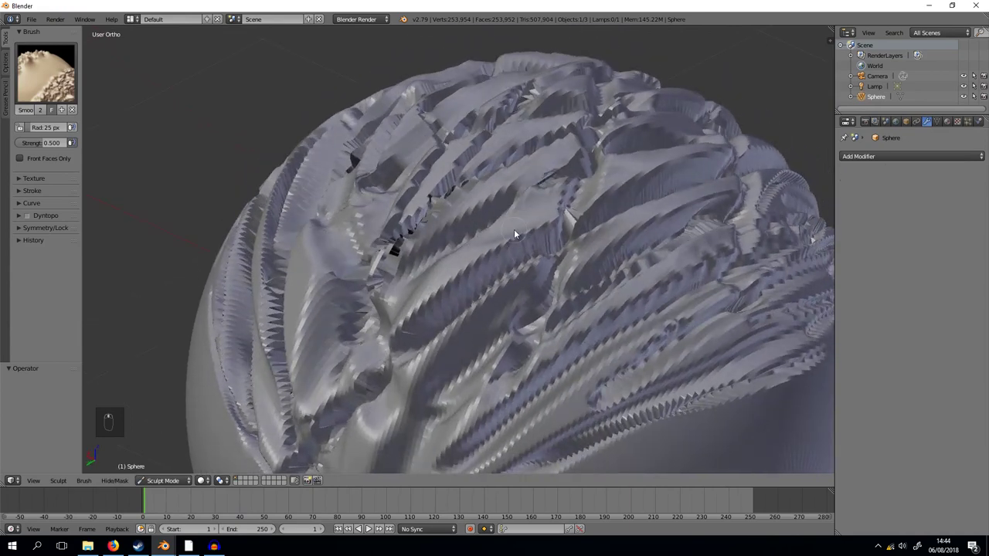
# Smooth more of the scoop's ridged surface into gentler folds from other sides
pyautogui.moveTo(448, 179); pyautogui.dragTo(548, 184)
pyautogui.middleClick(548, 184)
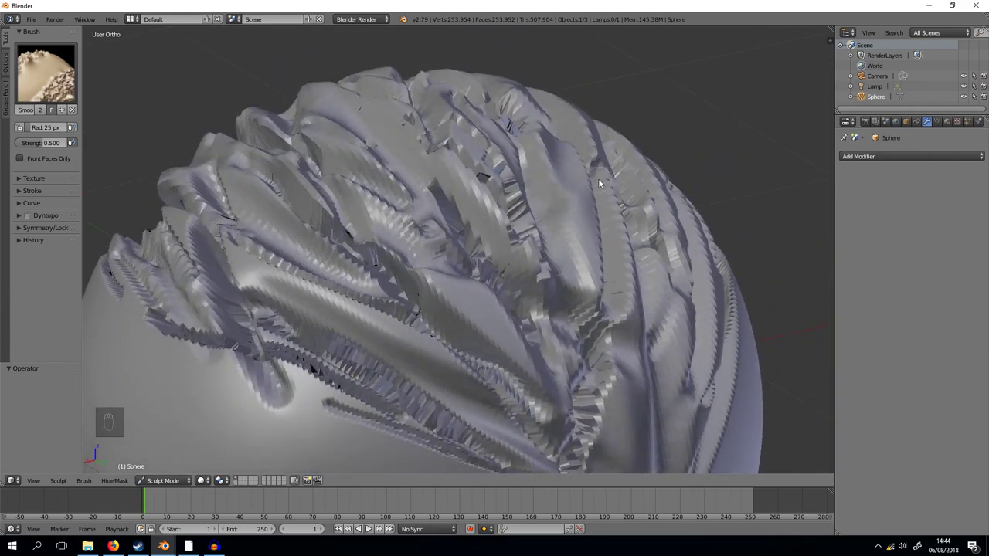
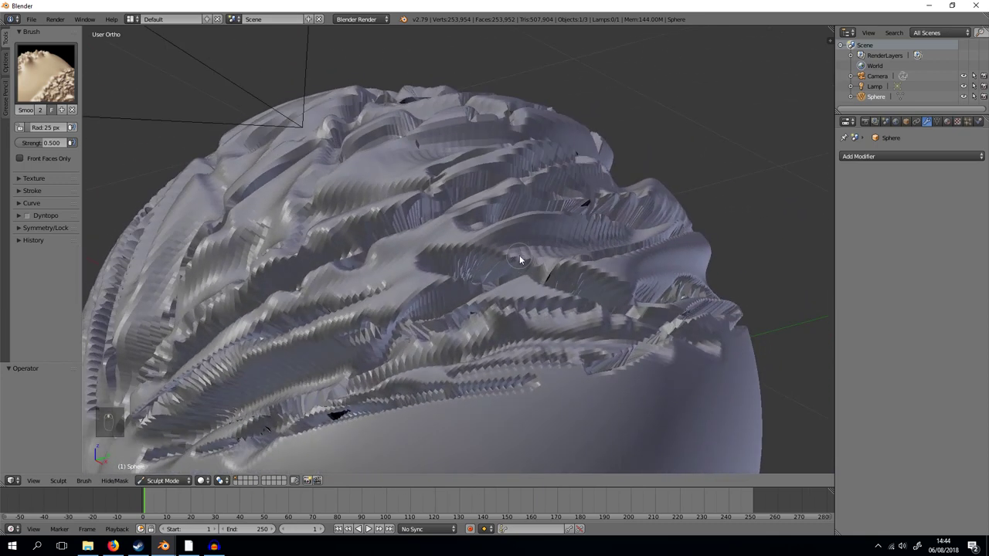
pyautogui.moveTo(434, 244); pyautogui.dragTo(212, 382)
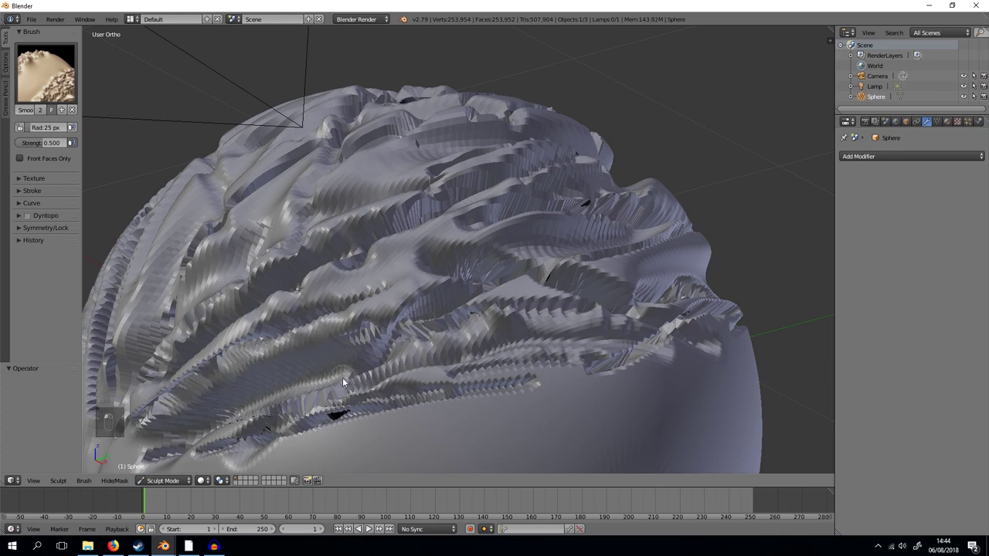
pyautogui.middleClick(299, 350)
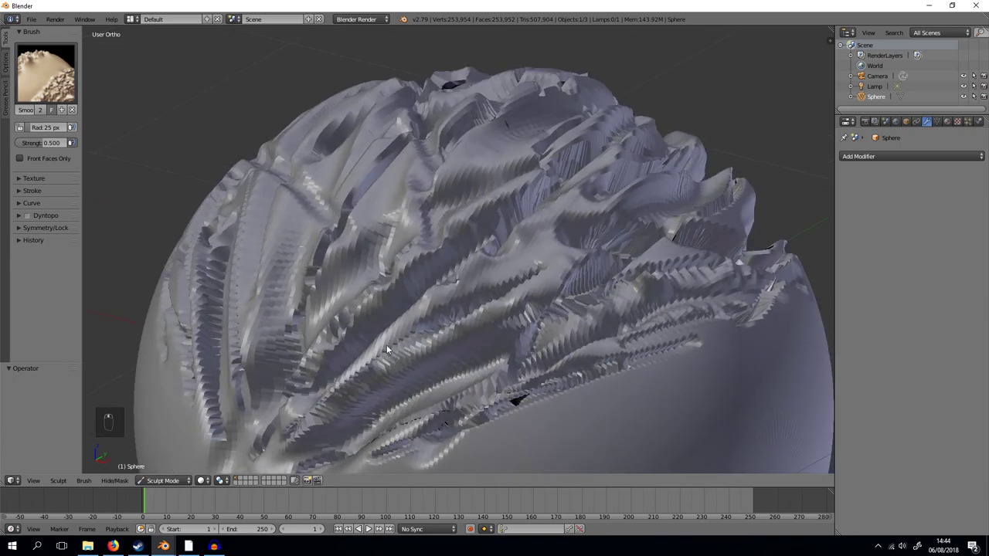
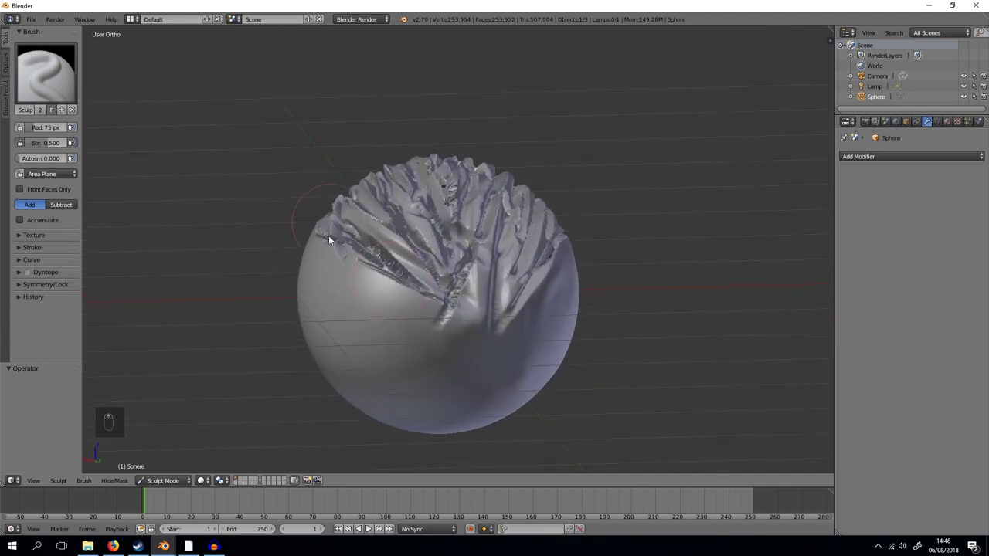
# Paint three broad additive sculpt strokes to build lumpy bulges on the scoop's lower half
pyautogui.moveTo(316, 249); pyautogui.dragTo(574, 329)
pyautogui.moveTo(387, 260); pyautogui.dragTo(568, 295)
pyautogui.moveTo(440, 415); pyautogui.dragTo(592, 244)
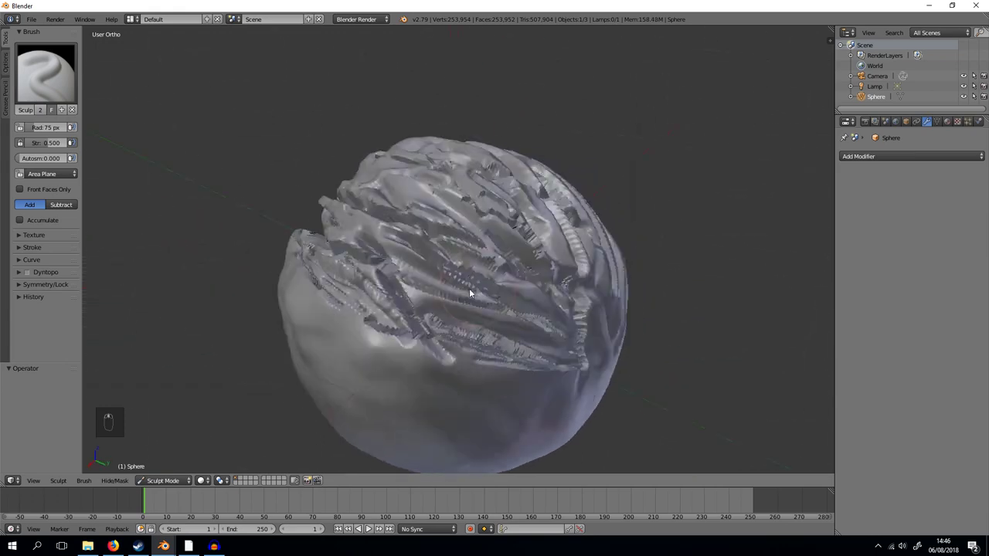
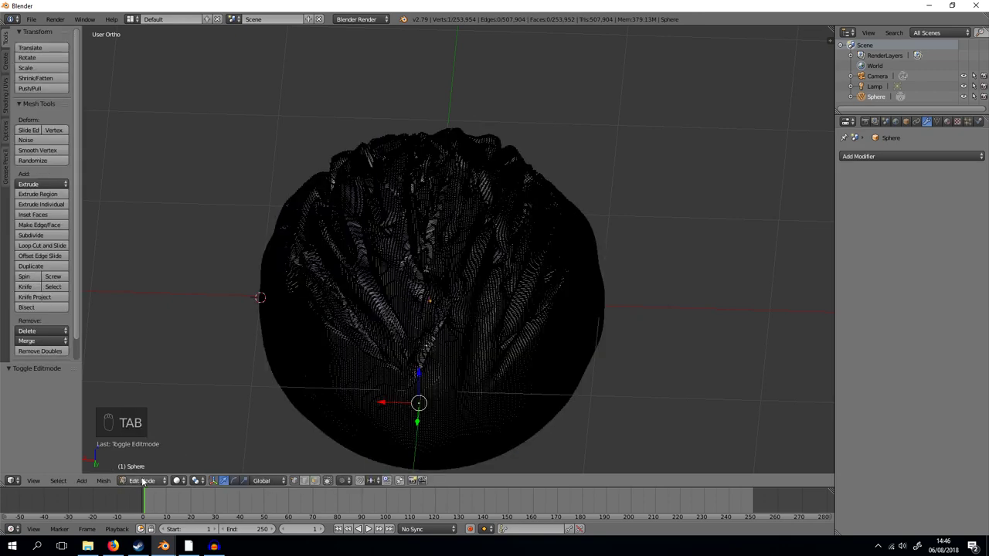
# Leave edit mode and apply Shading > Smooth to the sculpted scoop
pyautogui.press('Tab')
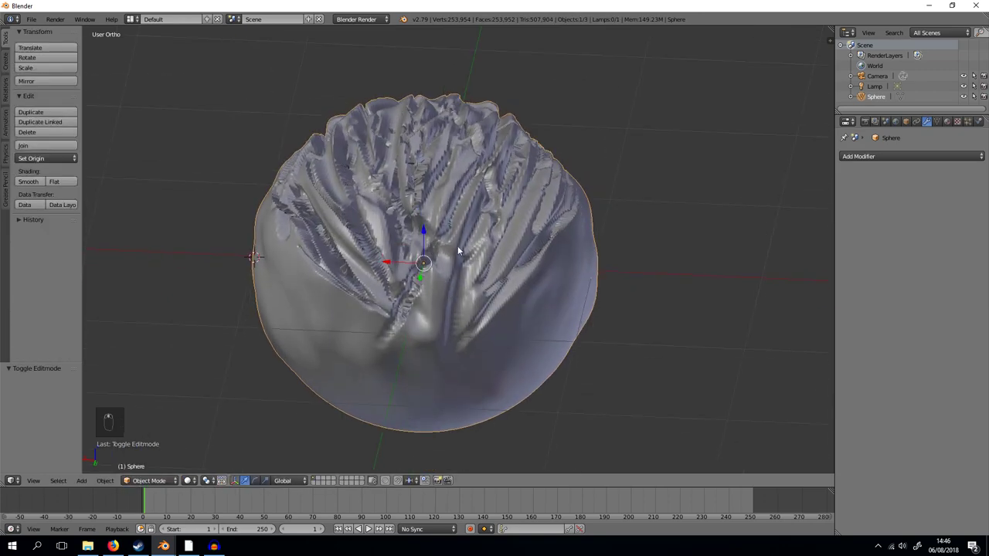
pyautogui.click(23, 185)
pyautogui.moveTo(531, 248); pyautogui.dragTo(418, 297)
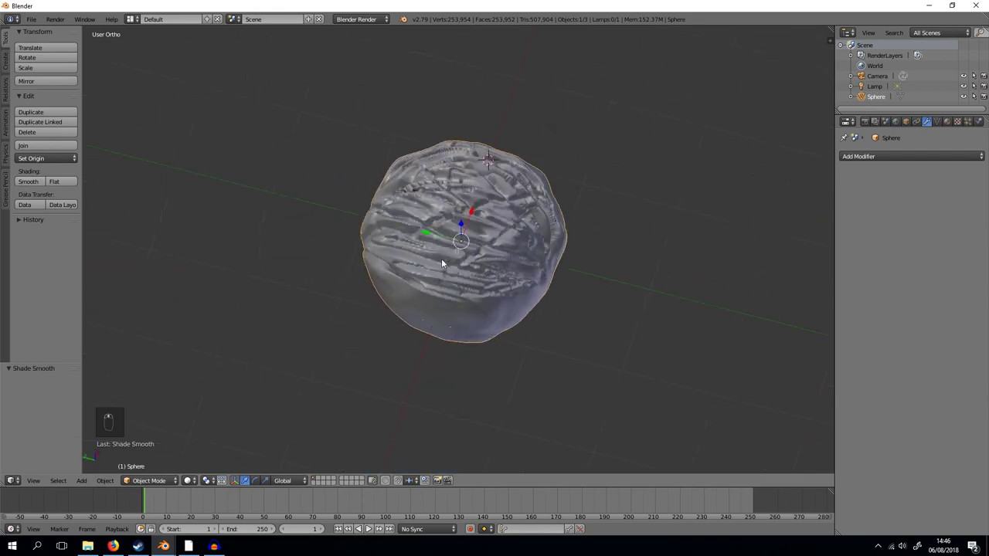
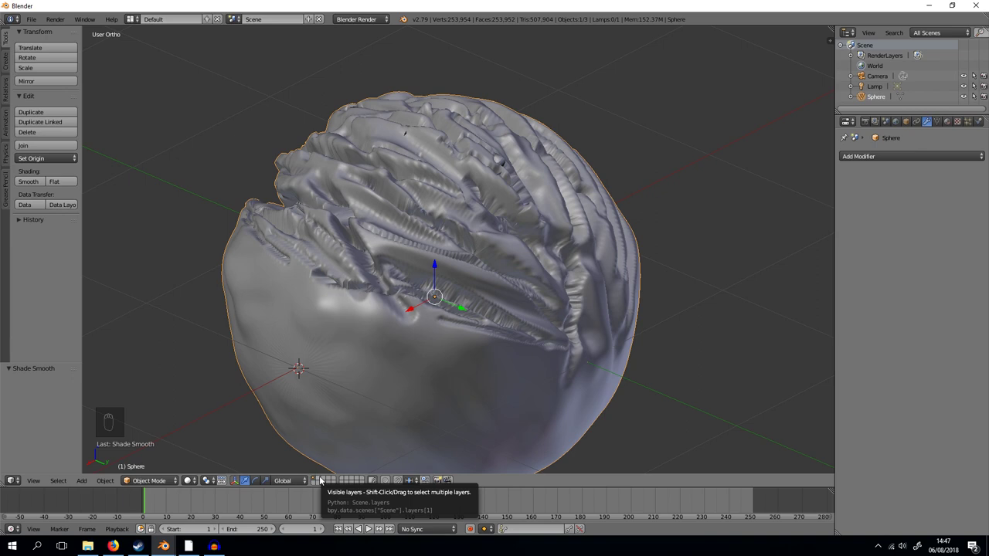
# On an empty layer add a mesh circle and scale it to a small size
pyautogui.moveTo(323, 478); pyautogui.dragTo(504, 317)
pyautogui.press('shift+a')
pyautogui.press('s')
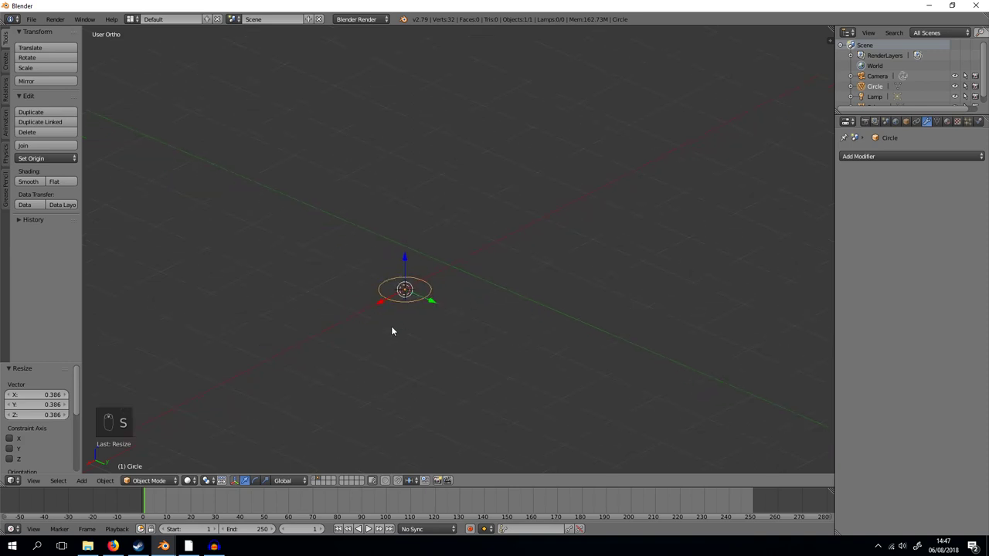
pyautogui.press('s')
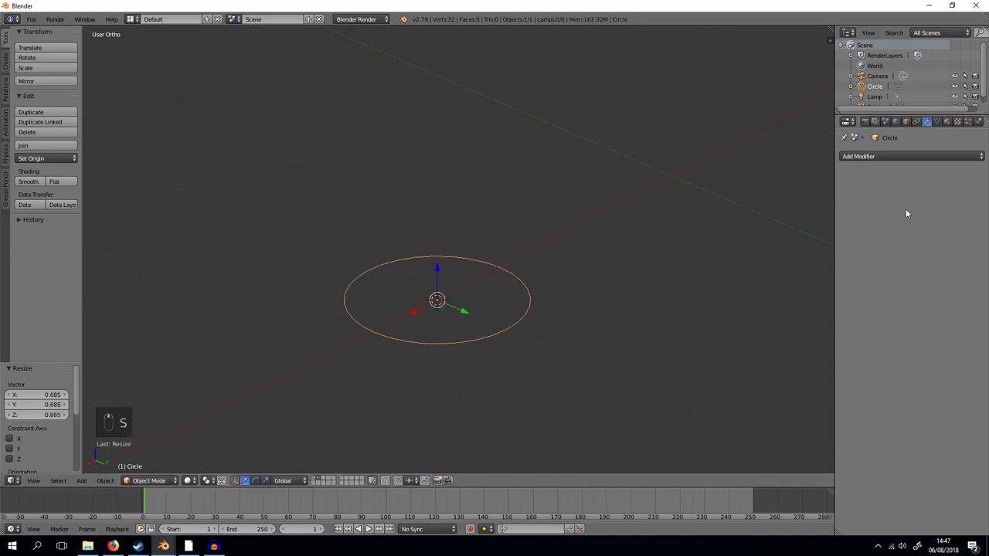
pyautogui.moveTo(918, 157); pyautogui.dragTo(799, 298)
pyautogui.moveTo(979, 239); pyautogui.dragTo(884, 188)
# Give the circle a Screw modifier along X with screw 2.3 and 6 iterations, then enter edit mode
pyautogui.moveTo(480, 224); pyautogui.dragTo(553, 309)
pyautogui.click(552, 308)
pyautogui.moveTo(494, 319); pyautogui.dragTo(957, 248)
pyautogui.moveTo(957, 248); pyautogui.dragTo(977, 205)
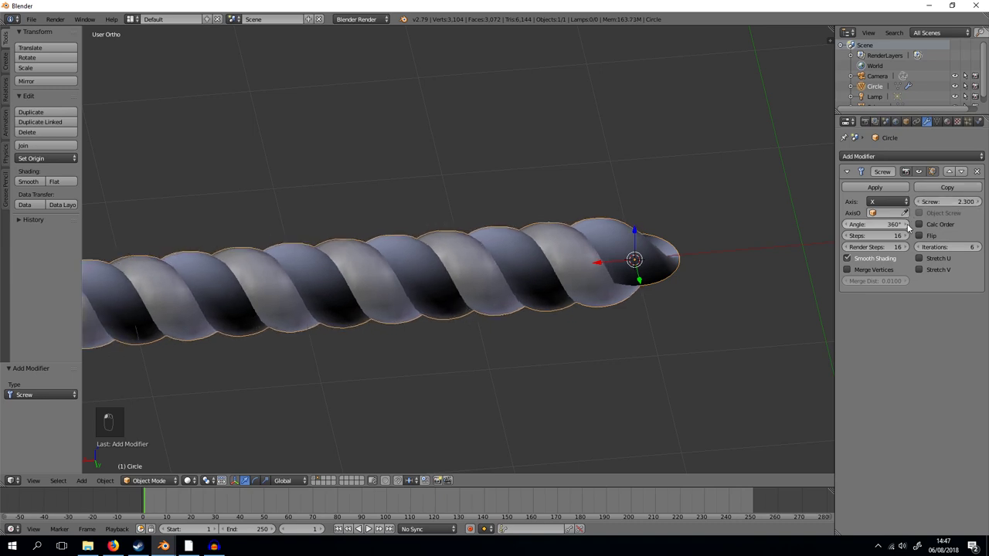
pyautogui.moveTo(721, 291); pyautogui.dragTo(530, 345)
pyautogui.press('Tab')
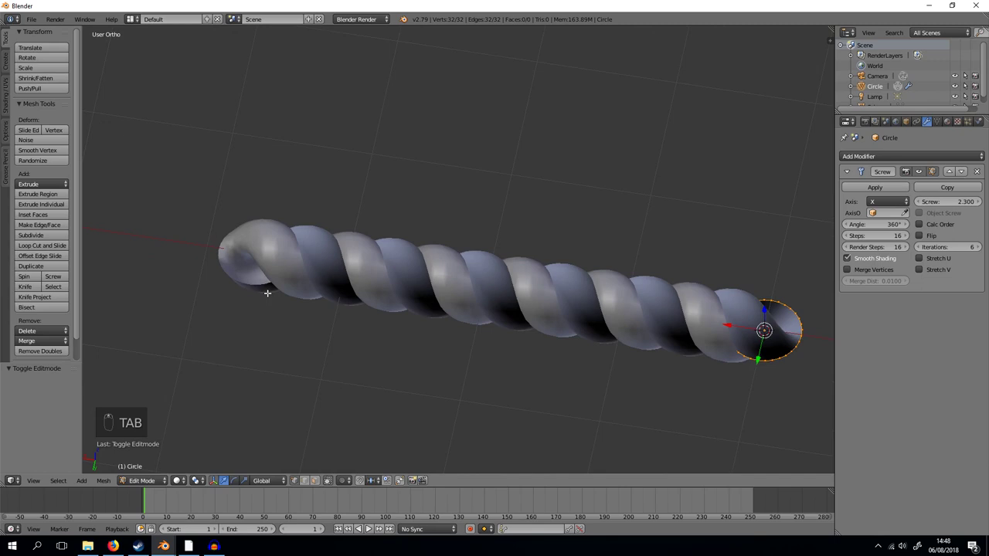
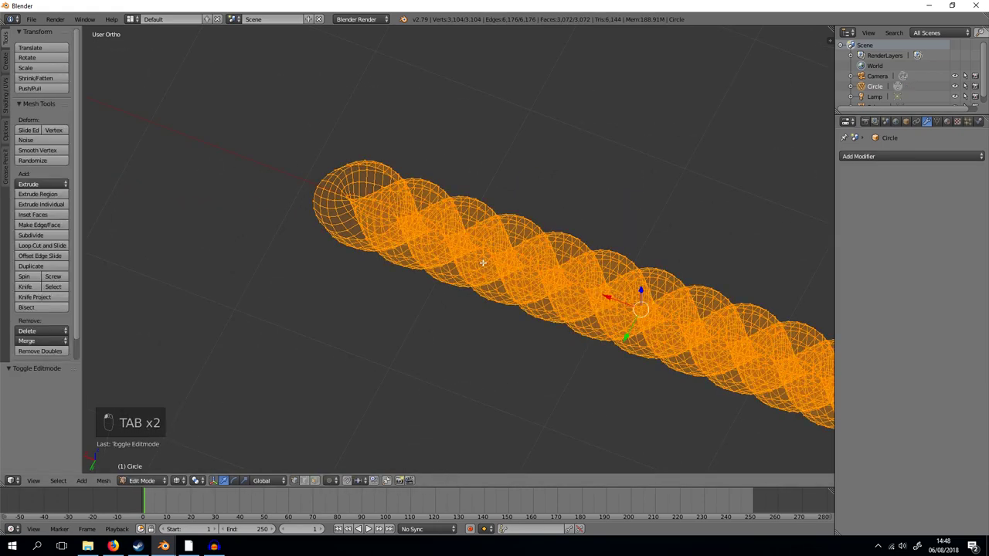
# Extrude and scale the rope's open end loop inward twice so the tube curls shut
pyautogui.press('a')
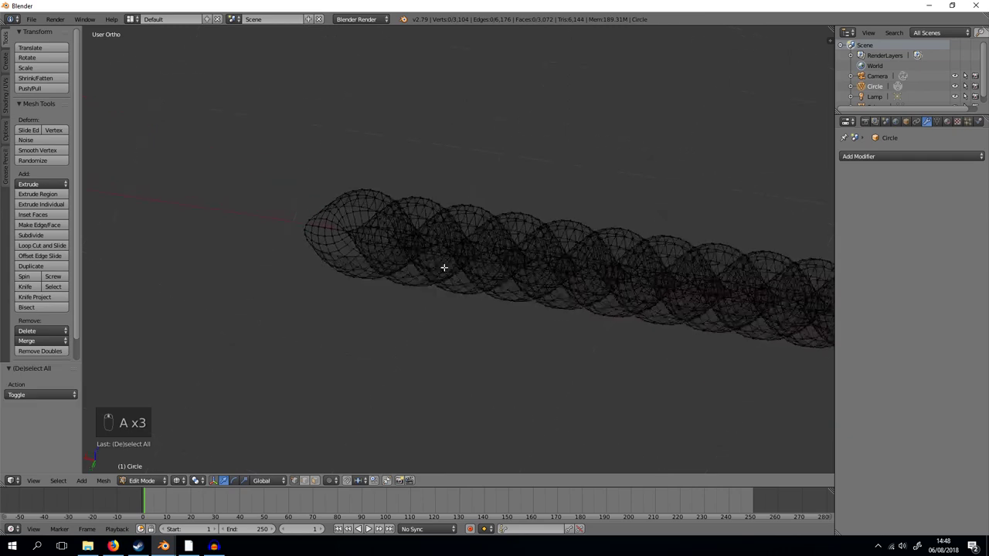
pyautogui.press('Tab')
pyautogui.press('z')
pyautogui.press('Tab')
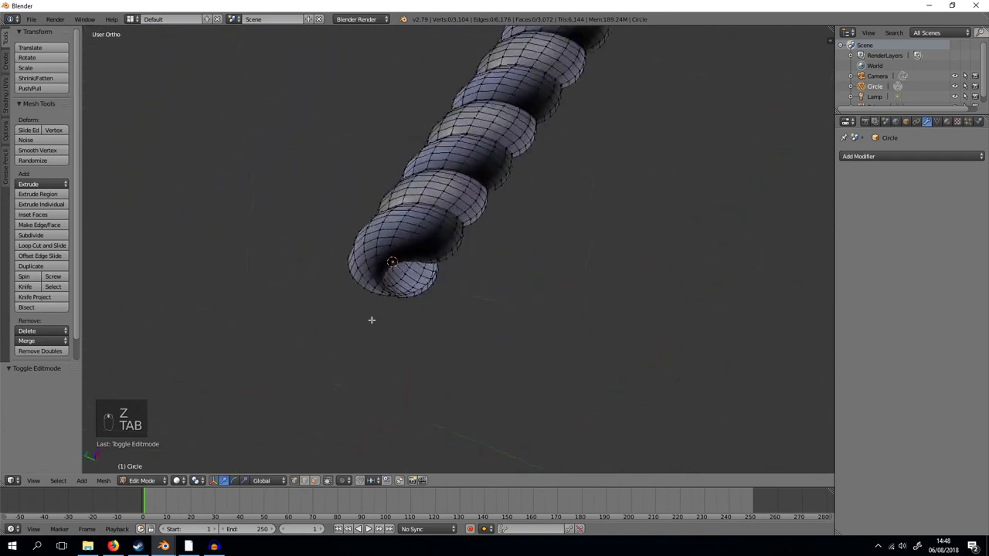
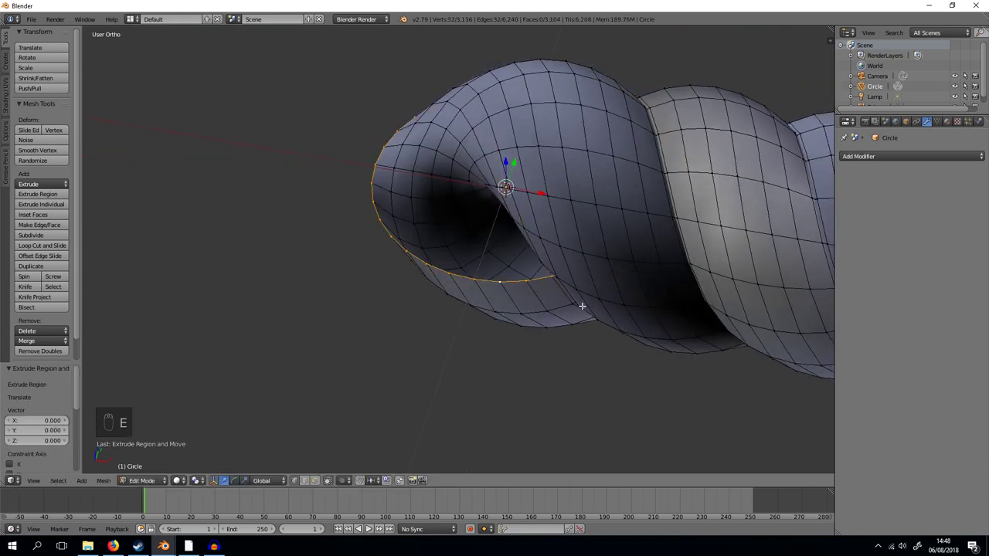
pyautogui.press('s')
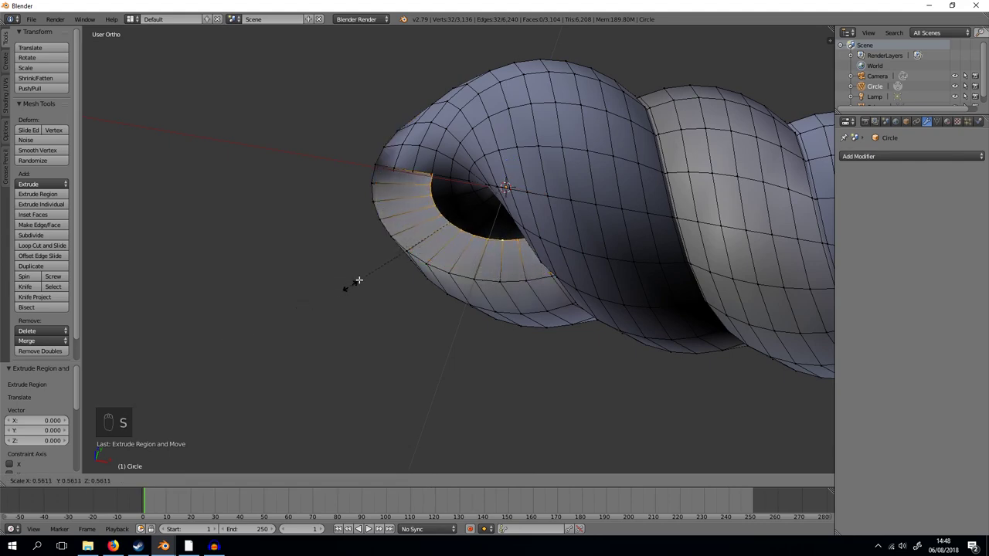
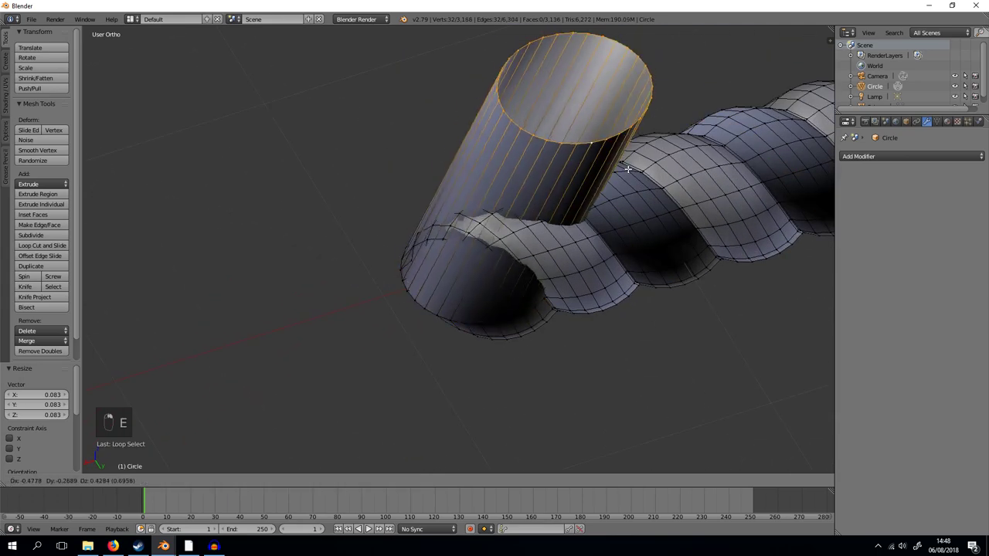
pyautogui.press('s')
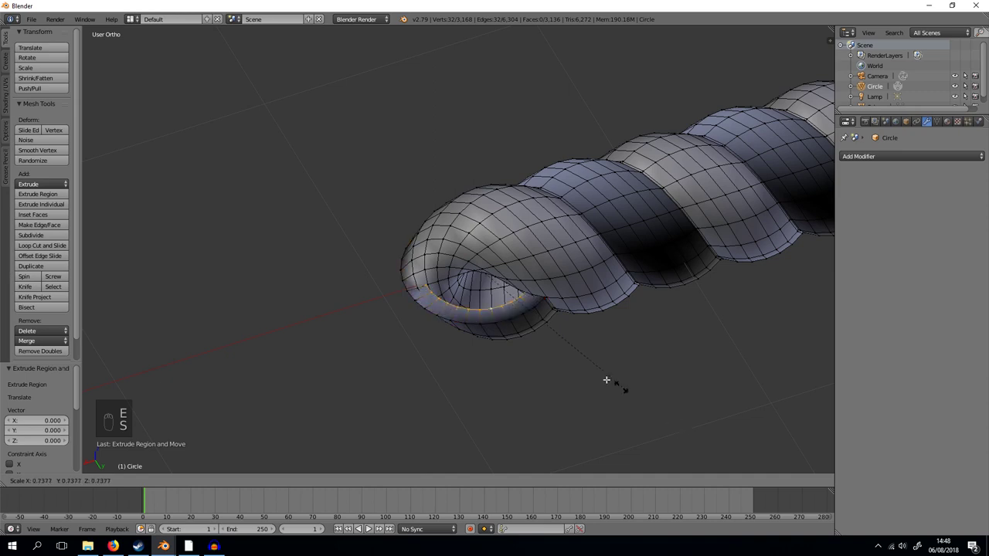
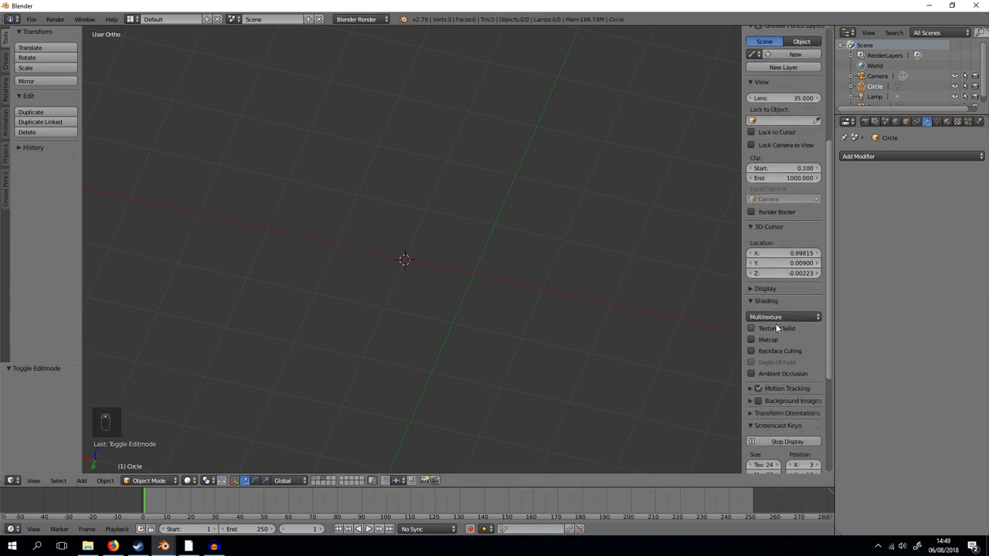
# Snap the 3D cursor to the world origin and switch to front view of the spoon reference
pyautogui.moveTo(762, 259); pyautogui.dragTo(782, 272)
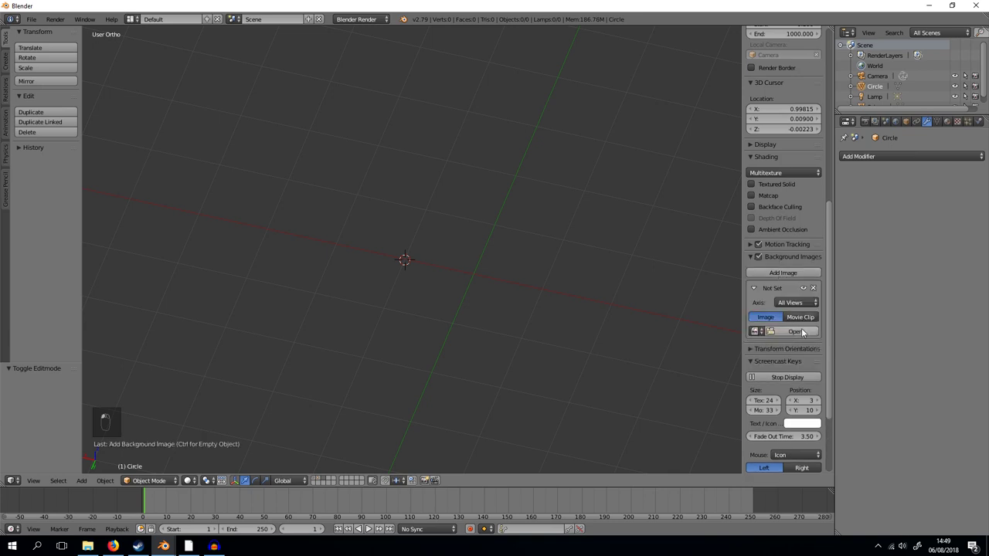
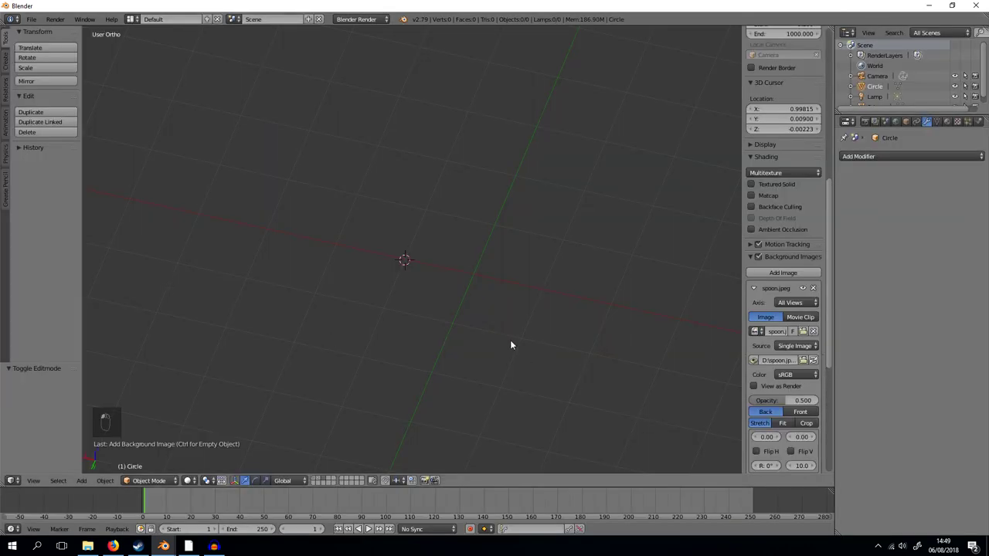
pyautogui.press('shift+s')
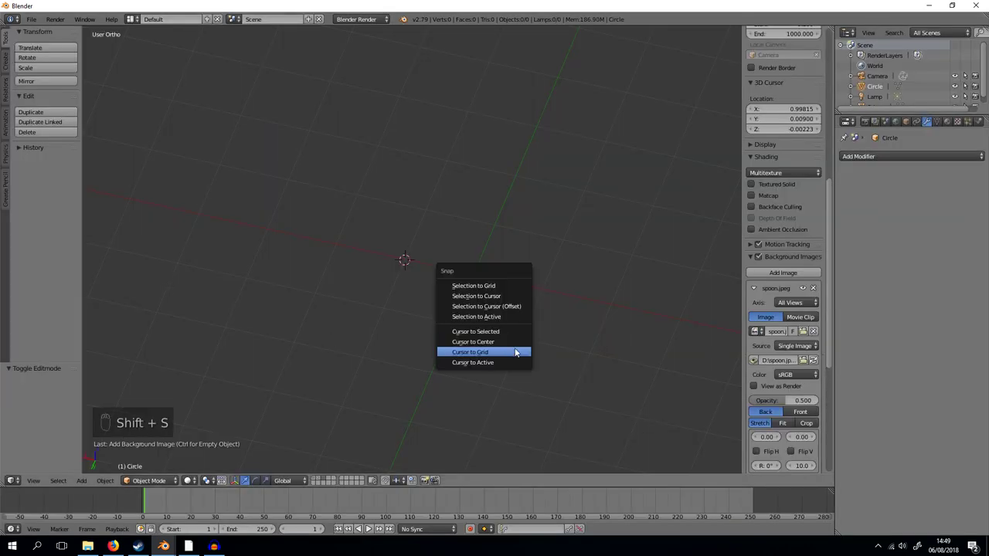
pyautogui.press('shift+s')
pyautogui.moveTo(531, 366); pyautogui.dragTo(491, 339)
pyautogui.press('KP_1')
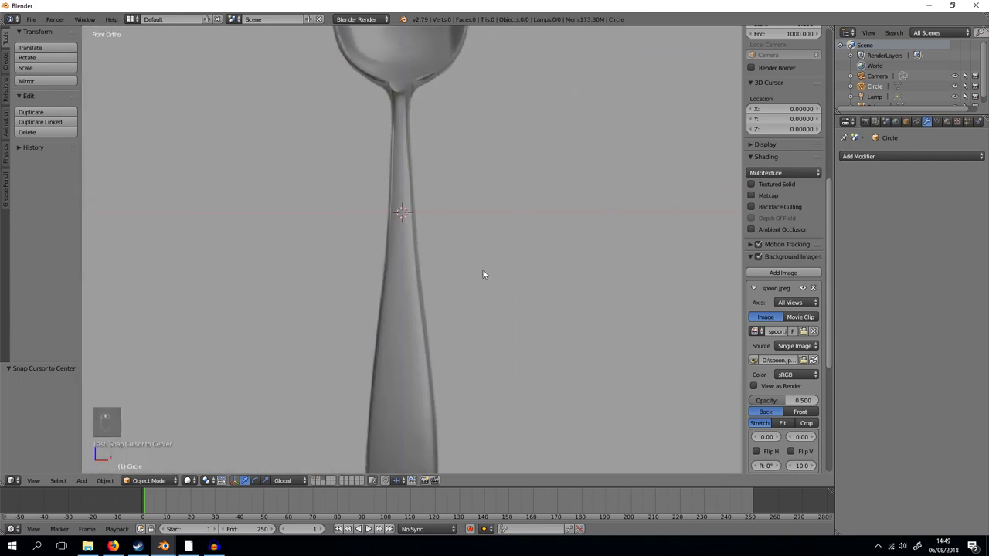
# Add a plane rotated 90° upright, scaled to about 0.2 and moved onto the spoon handle, then edit it
pyautogui.press('shift+a')
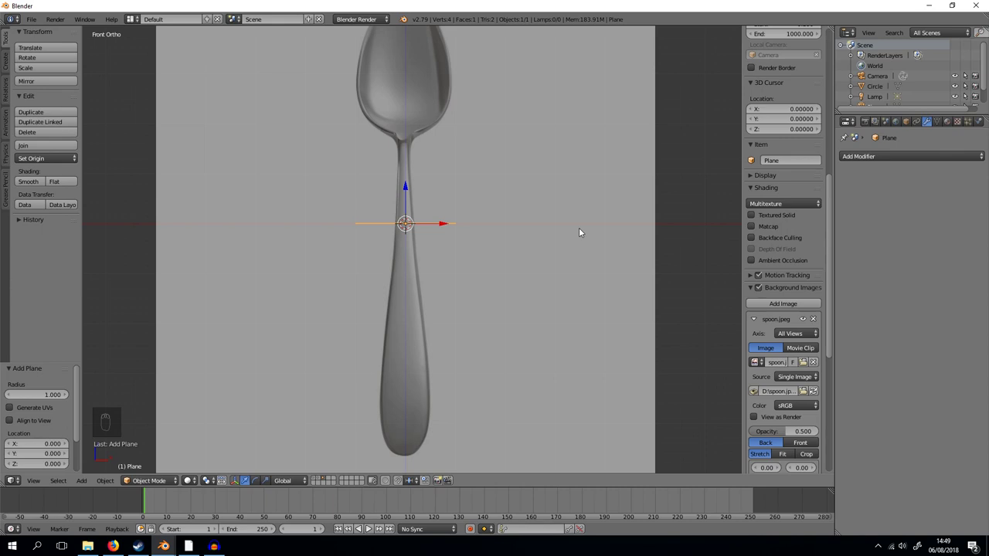
pyautogui.press('r')
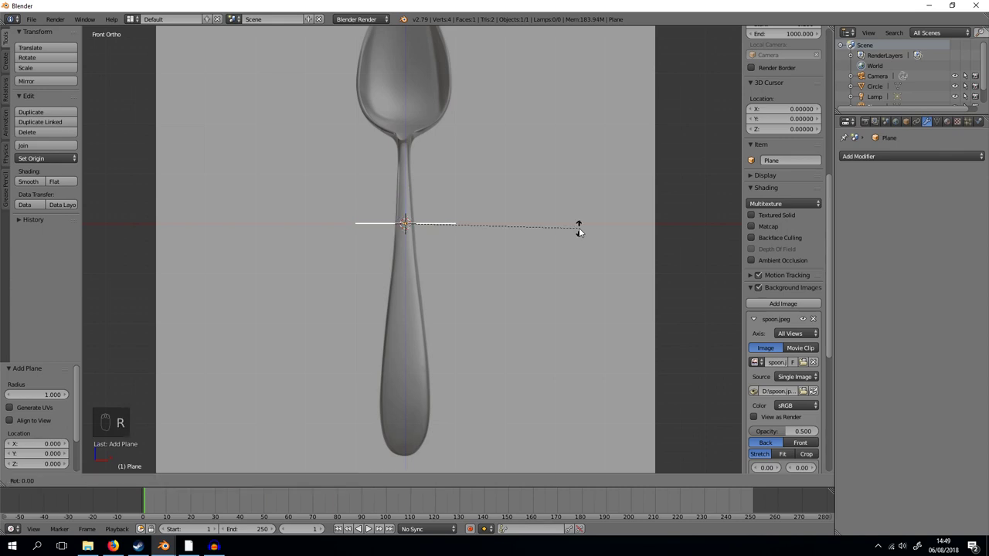
pyautogui.press('z')
pyautogui.press('s')
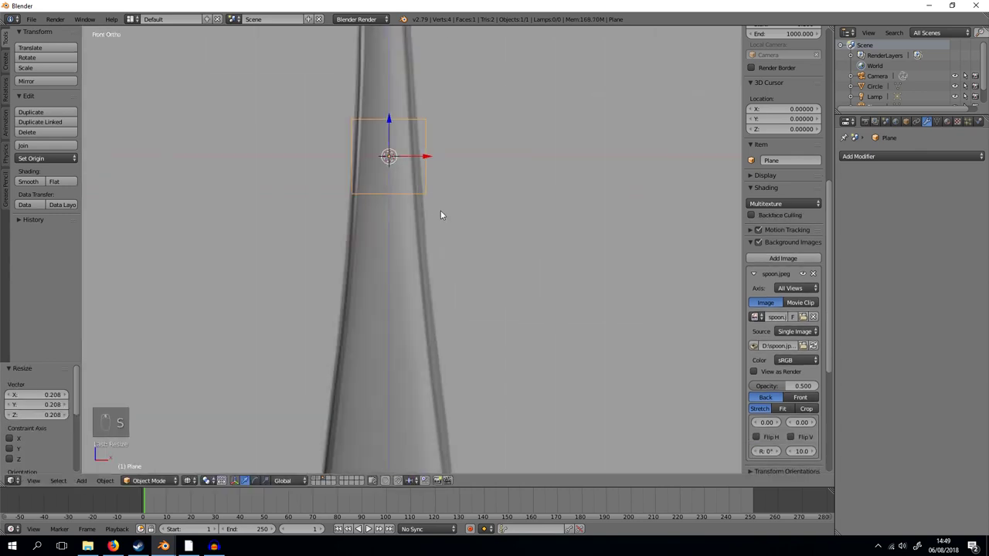
pyautogui.press('g')
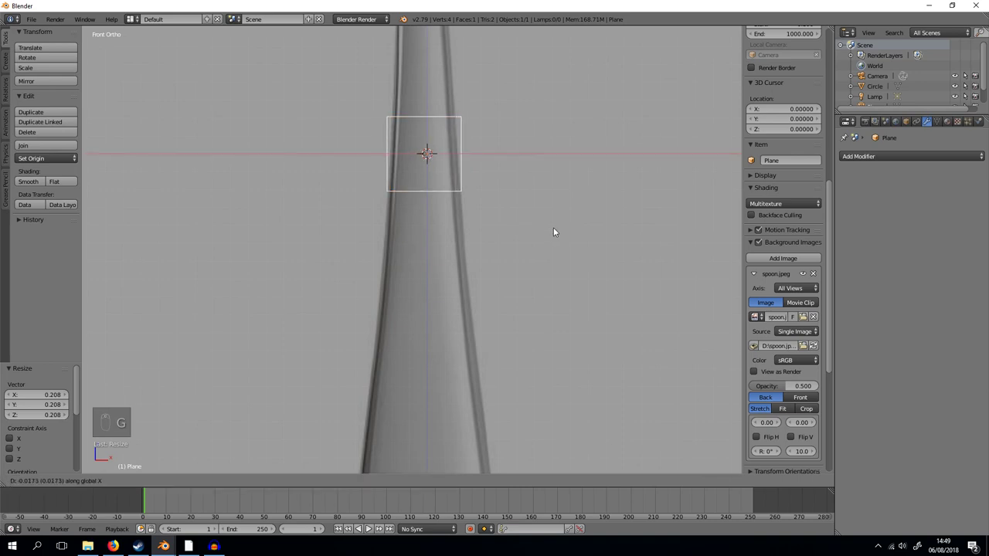
pyautogui.press('Tab')
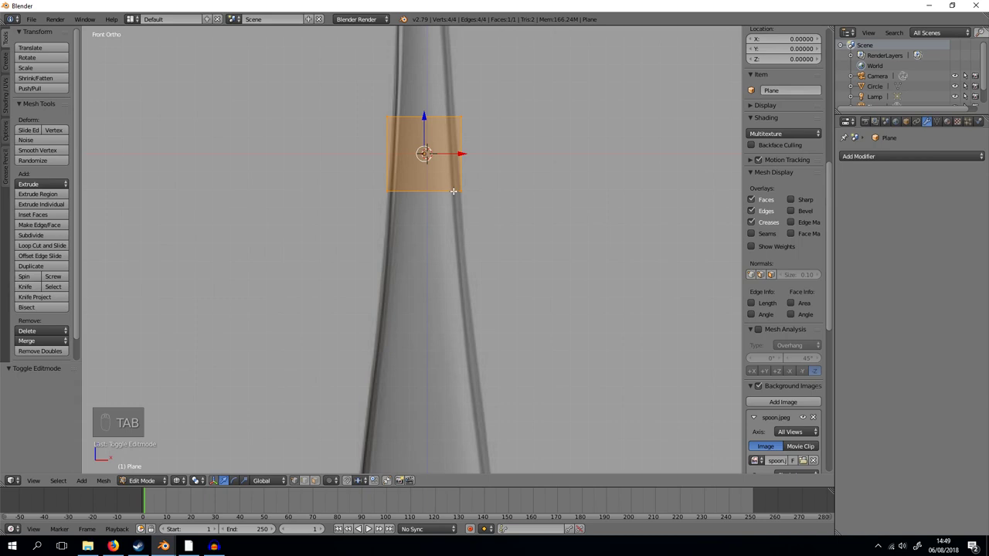
# Extrude and scale edges repeatedly to trace the spoon handle's width down its length
pyautogui.press('s')
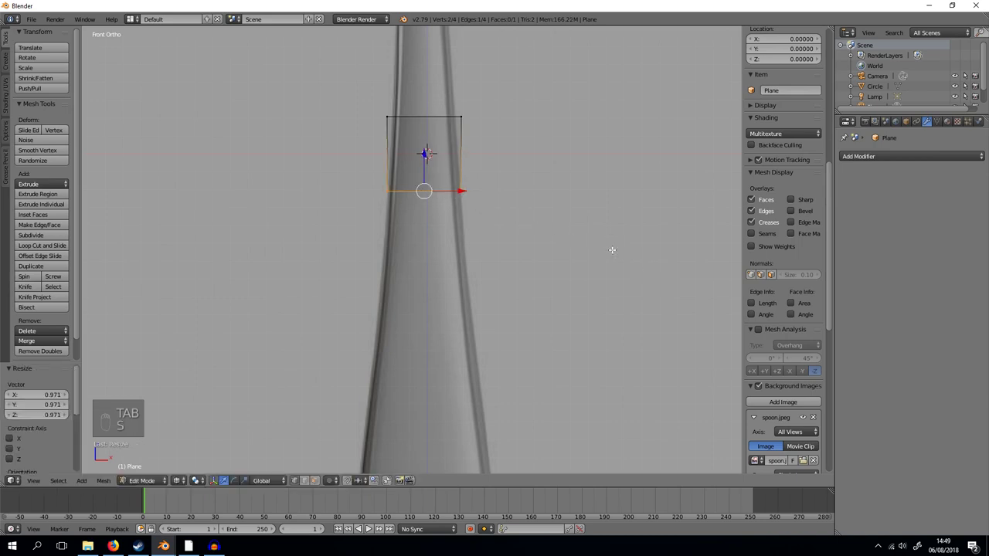
pyautogui.press('e')
pyautogui.press('s')
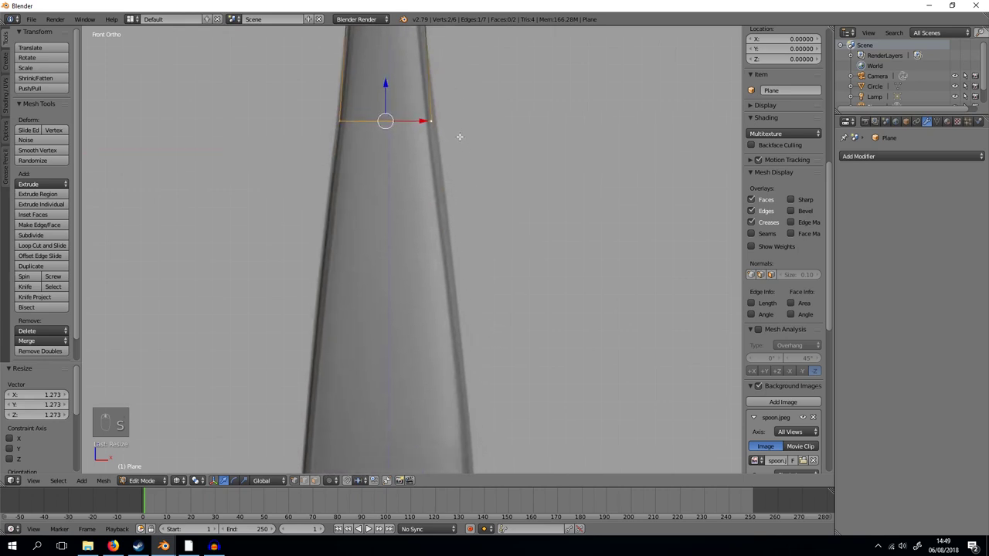
pyautogui.press('e')
pyautogui.press('s')
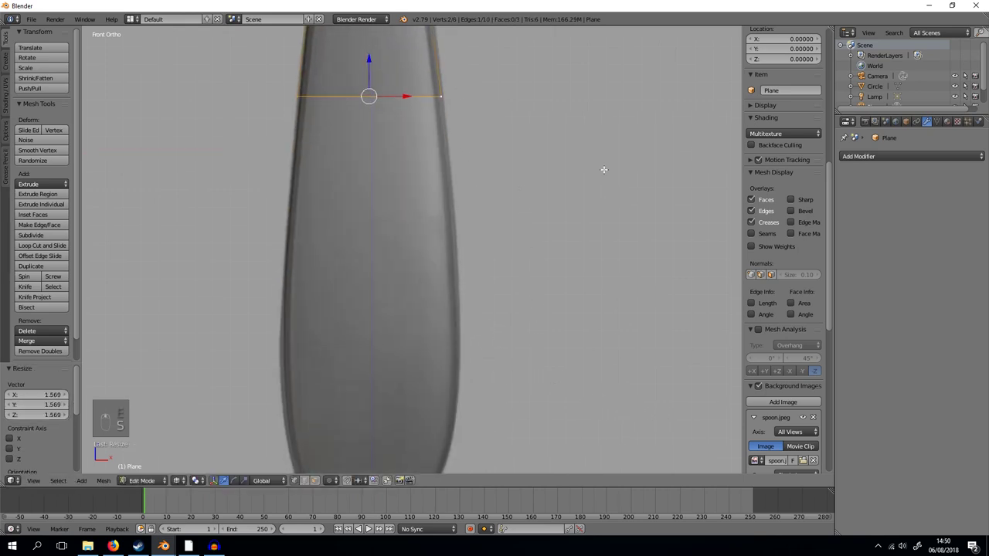
pyautogui.press('e')
pyautogui.press('s')
pyautogui.press('e')
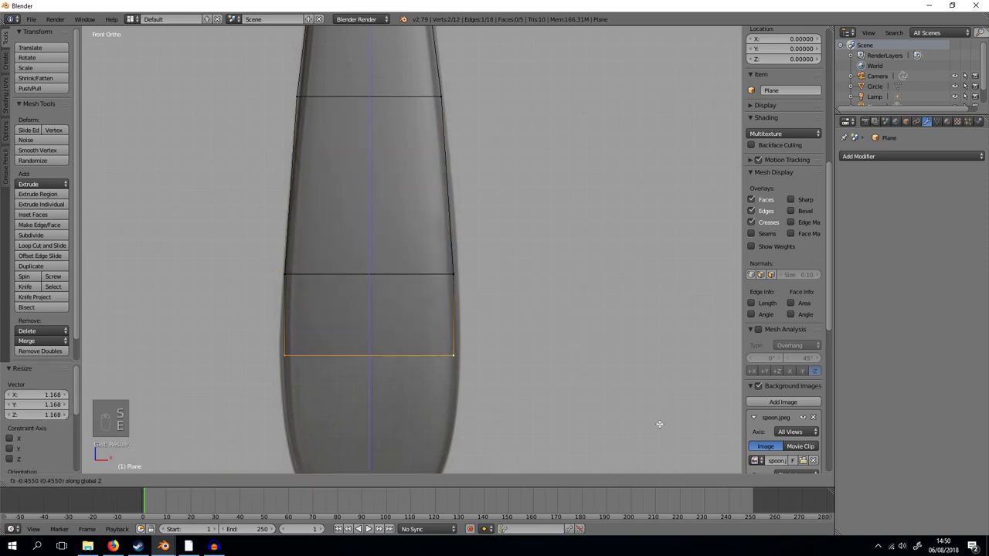
pyautogui.press('s')
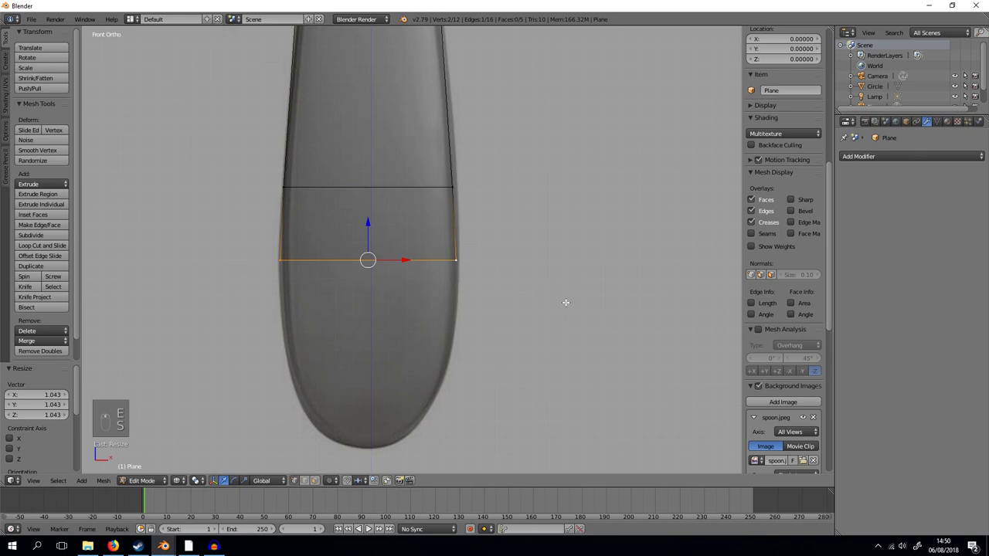
pyautogui.press('e')
pyautogui.press('s')
pyautogui.press('e')
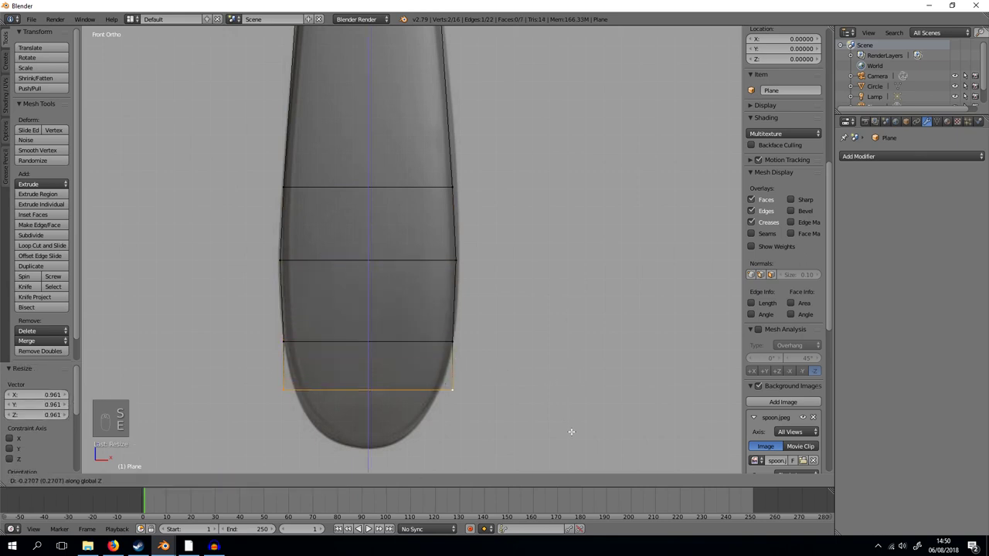
# Continue extruding and narrowing edges to close off the rounded handle tip
pyautogui.press('s')
pyautogui.press('e')
pyautogui.press('s')
pyautogui.press('e')
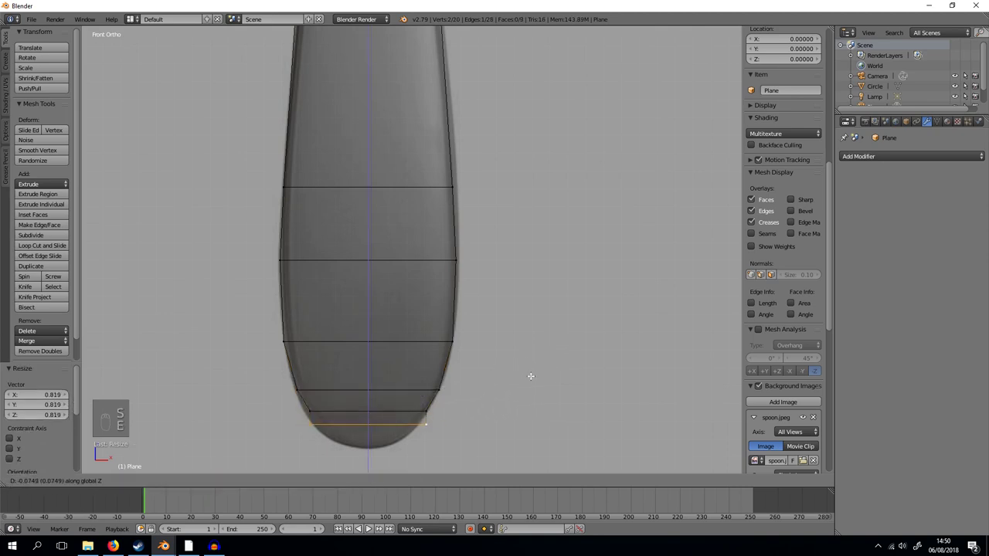
pyautogui.press('s')
pyautogui.press('e')
pyautogui.press('s')
pyautogui.press('e')
pyautogui.press('s')
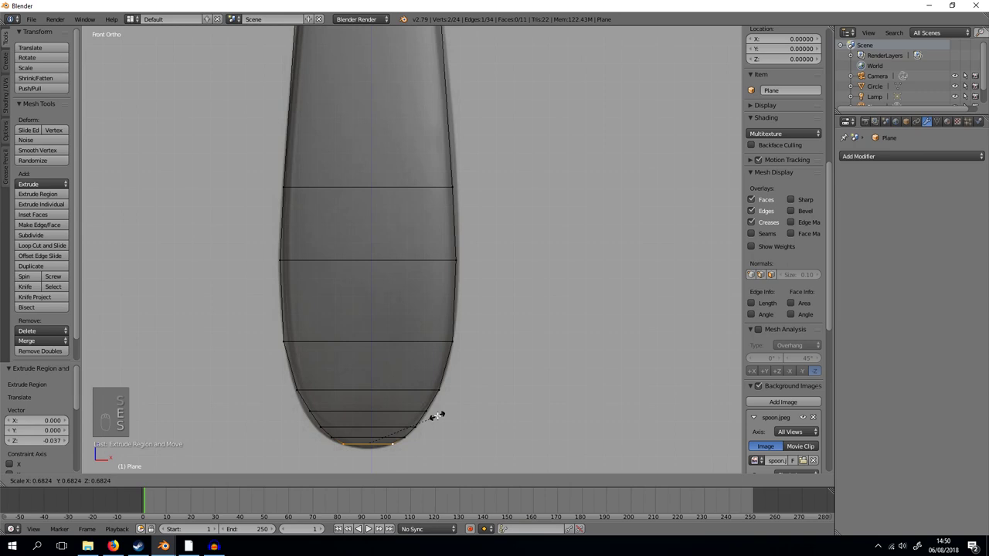
pyautogui.press('e')
pyautogui.press('s')
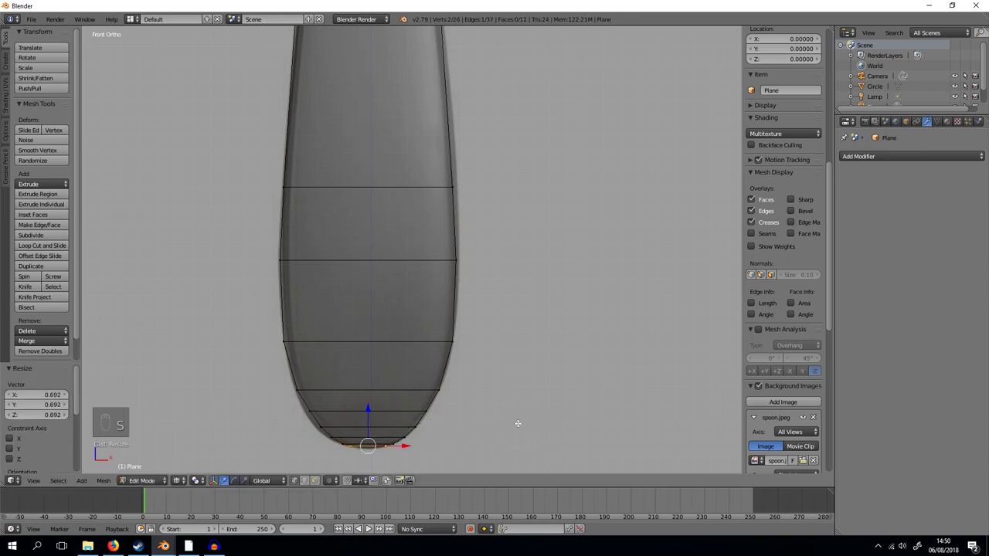
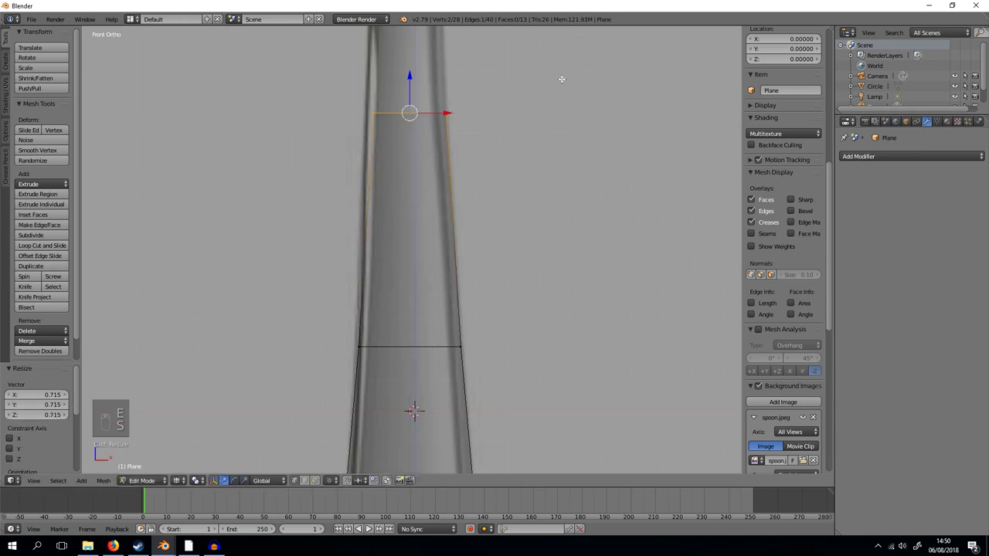
# Extrude edges from the top through the neck and widen them where the bowl flares out
pyautogui.press('e')
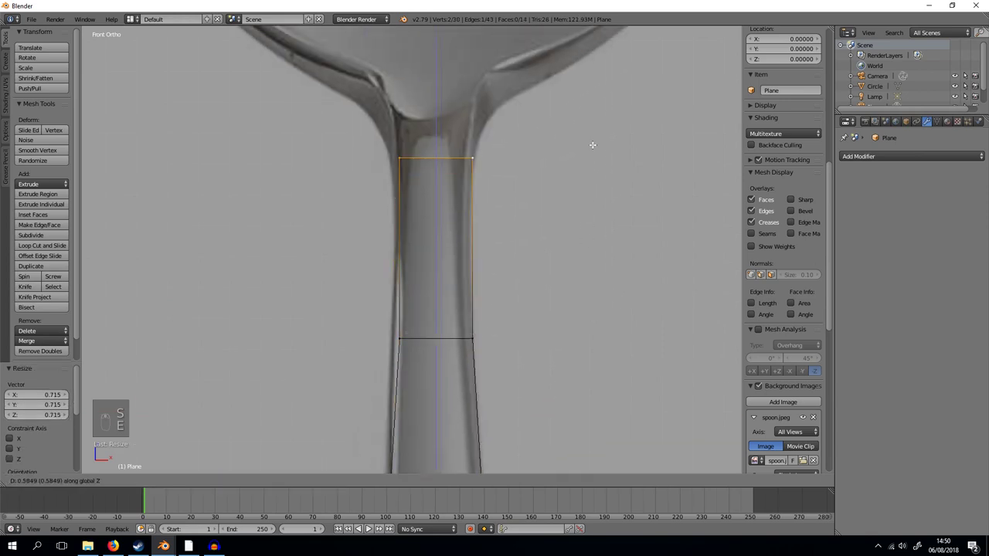
pyautogui.press('s')
pyautogui.press('e')
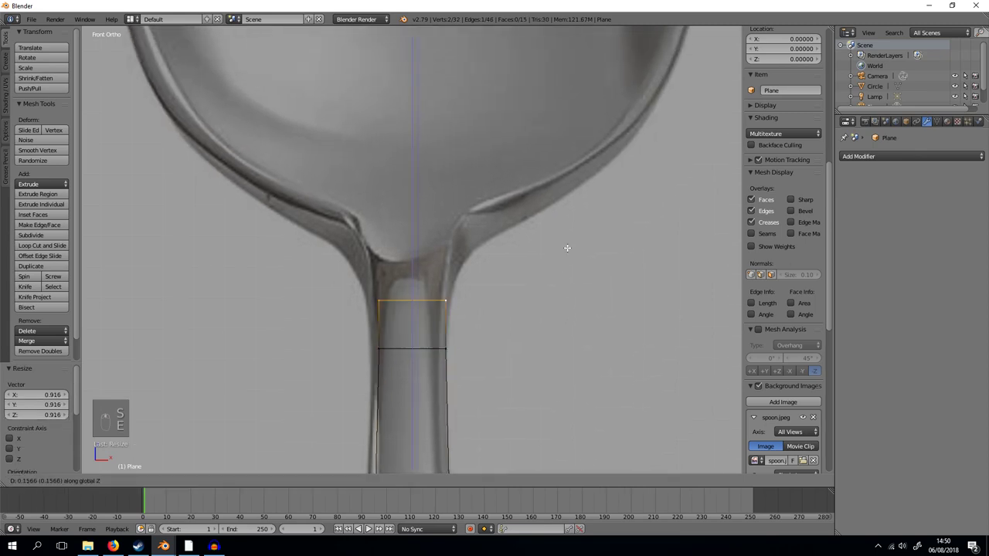
pyautogui.press('s')
pyautogui.press('e')
pyautogui.press('s')
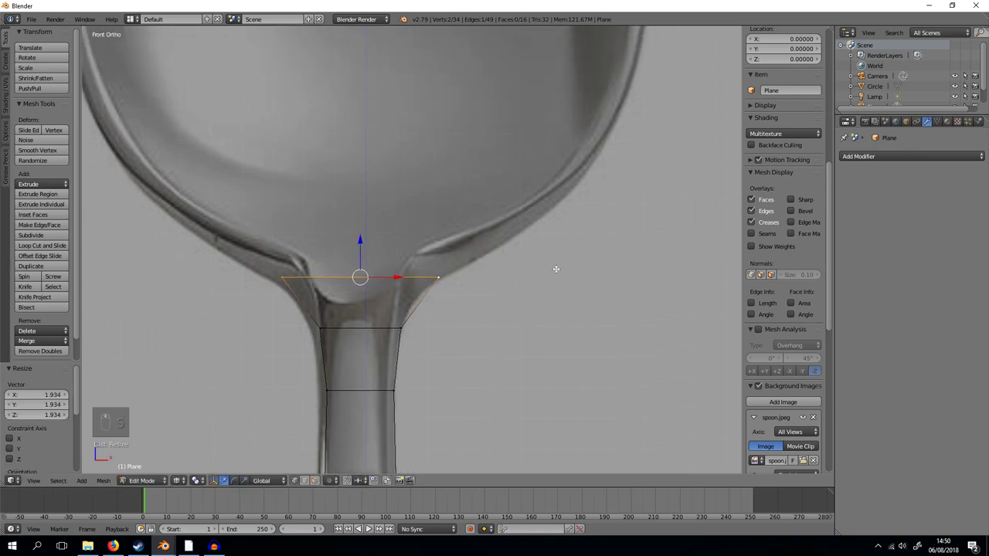
pyautogui.press('g')
pyautogui.press('s')
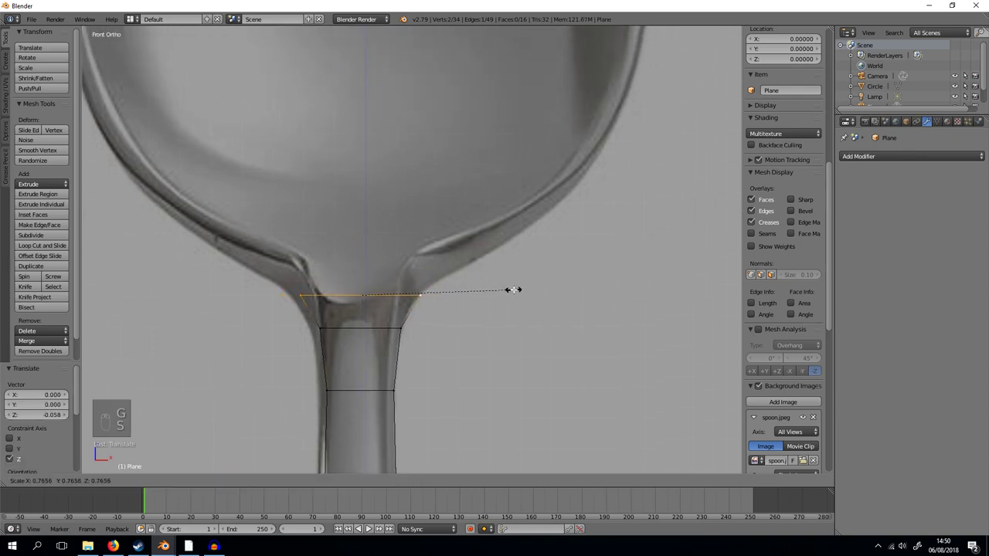
pyautogui.press('e')
pyautogui.press('s')
pyautogui.press('e')
pyautogui.press('s')
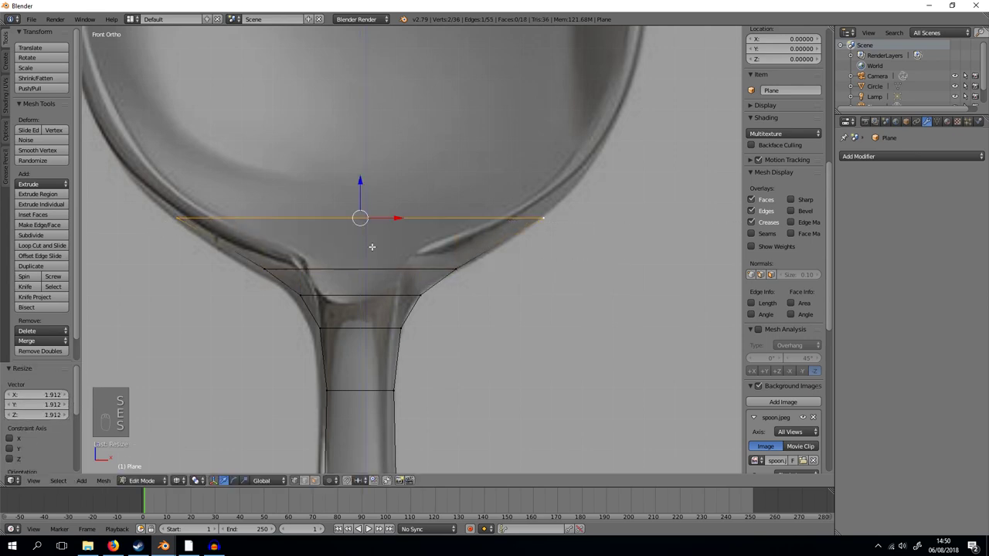
# Extrude edges up the bowl, widening to its widest part and starting to narrow again
pyautogui.press('e')
pyautogui.press('s')
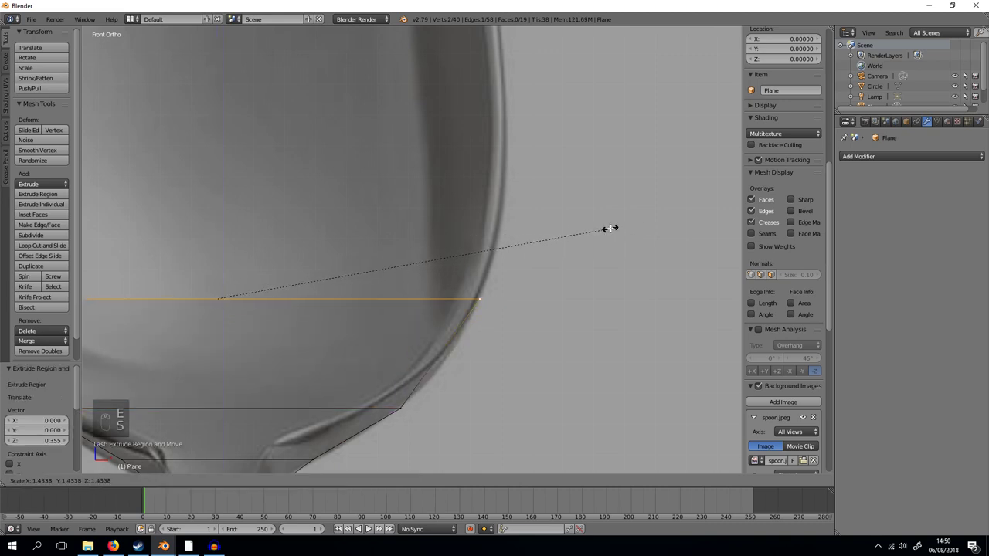
pyautogui.press('g')
pyautogui.press('s')
pyautogui.press('e')
pyautogui.press('s')
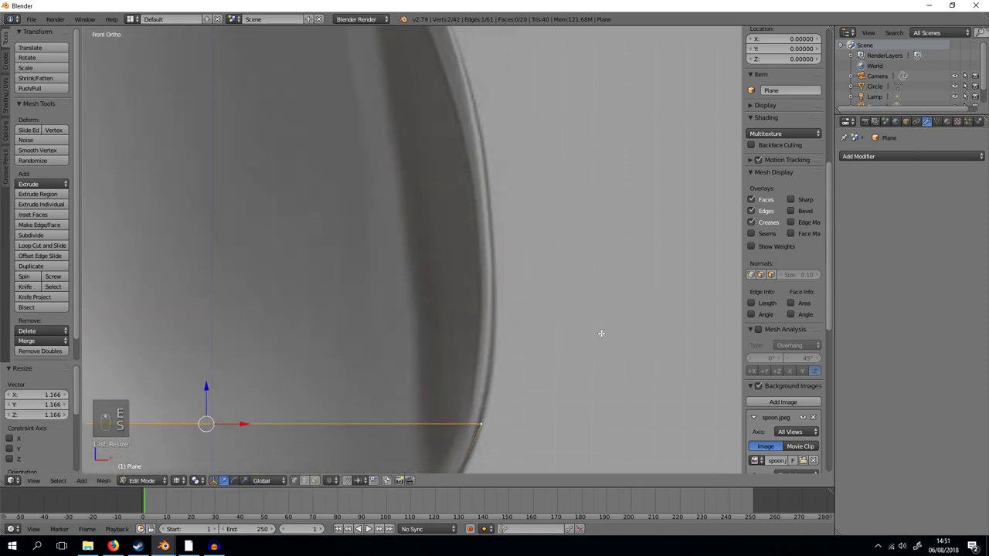
pyautogui.press('e')
pyautogui.press('s')
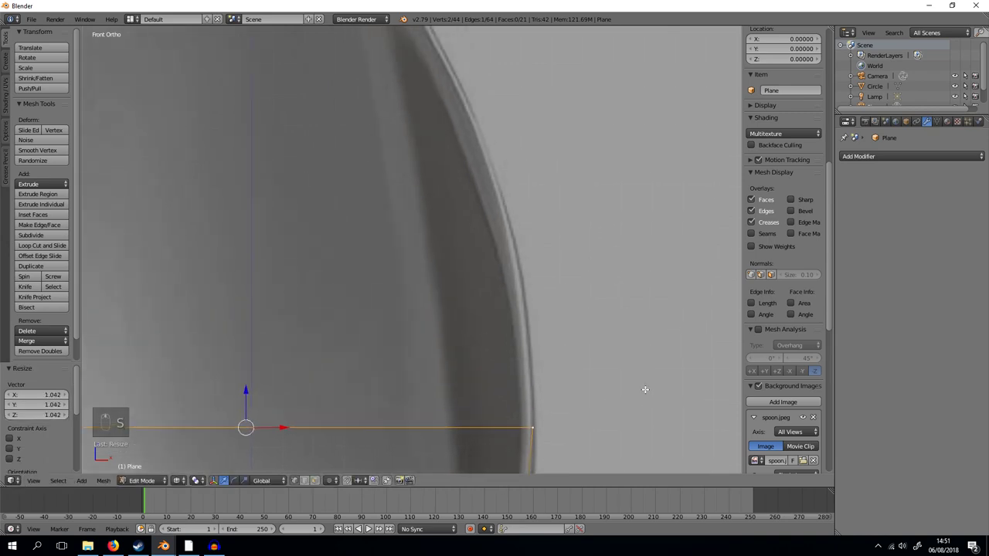
pyautogui.press('e')
pyautogui.press('s')
pyautogui.press('e')
pyautogui.press('s')
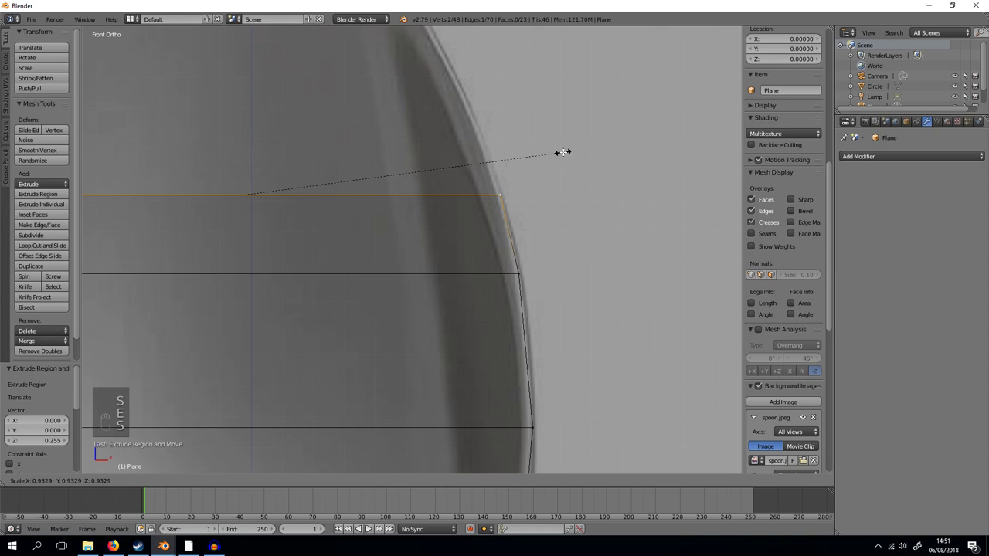
# Extrude and narrow edges as the bowl curves in toward its tapered tip
pyautogui.press('e')
pyautogui.press('s')
pyautogui.press('e')
pyautogui.press('s')
pyautogui.press('e')
pyautogui.press('s')
pyautogui.press('e')
pyautogui.press('s')
pyautogui.press('e')
pyautogui.press('s')
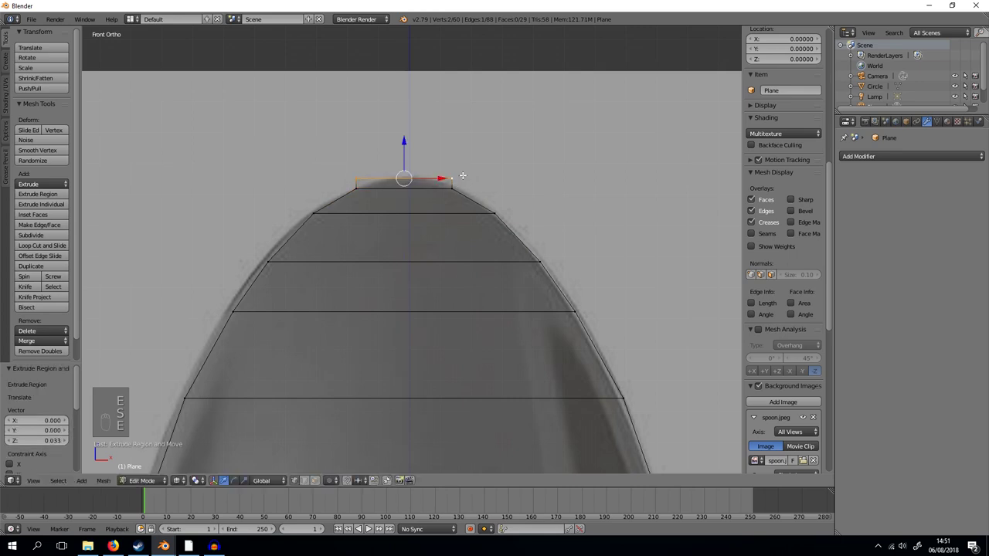
# Close the bowl top edge, leave edit mode and view the whole flat spoon outline
pyautogui.press('s')
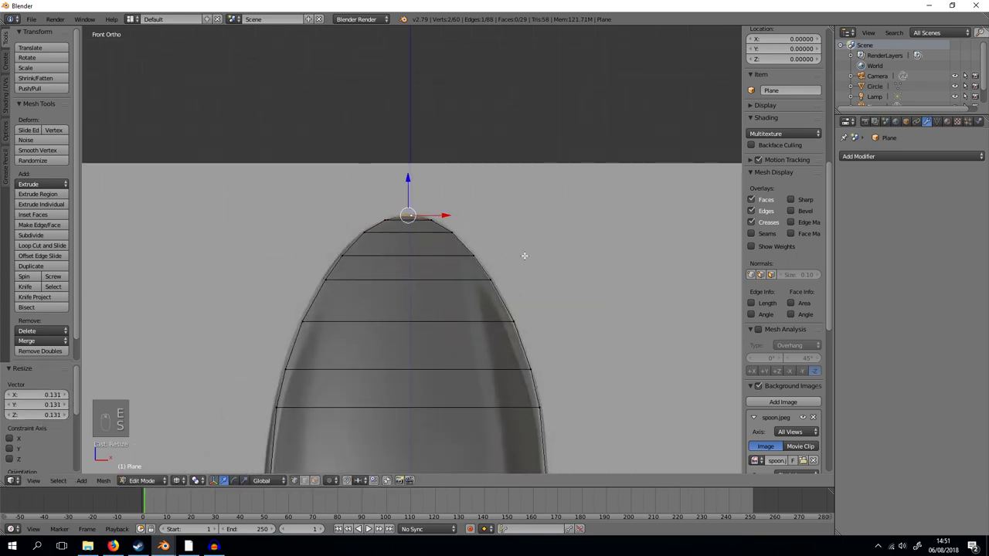
pyautogui.press('Tab')
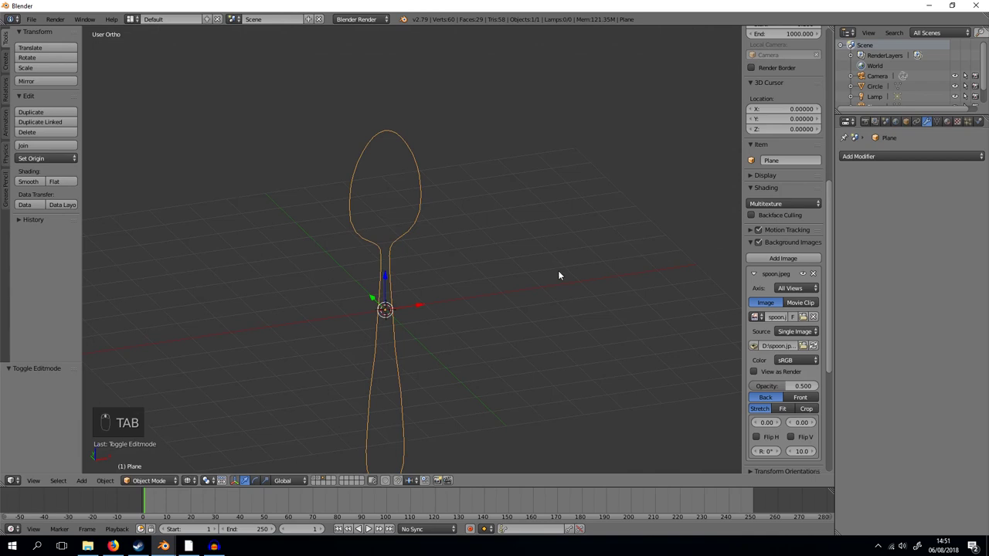
pyautogui.press('z')
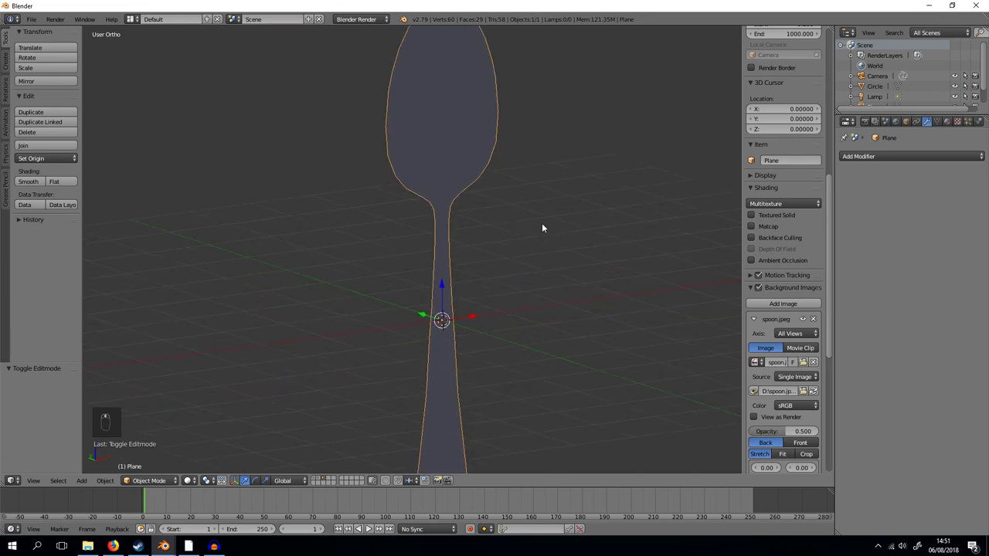
pyautogui.press('n')
# Add a Solidify modifier with thickness 0.425, offset -1, and apply it to the spoon
pyautogui.moveTo(916, 159); pyautogui.dragTo(455, 271)
pyautogui.middleClick(456, 271)
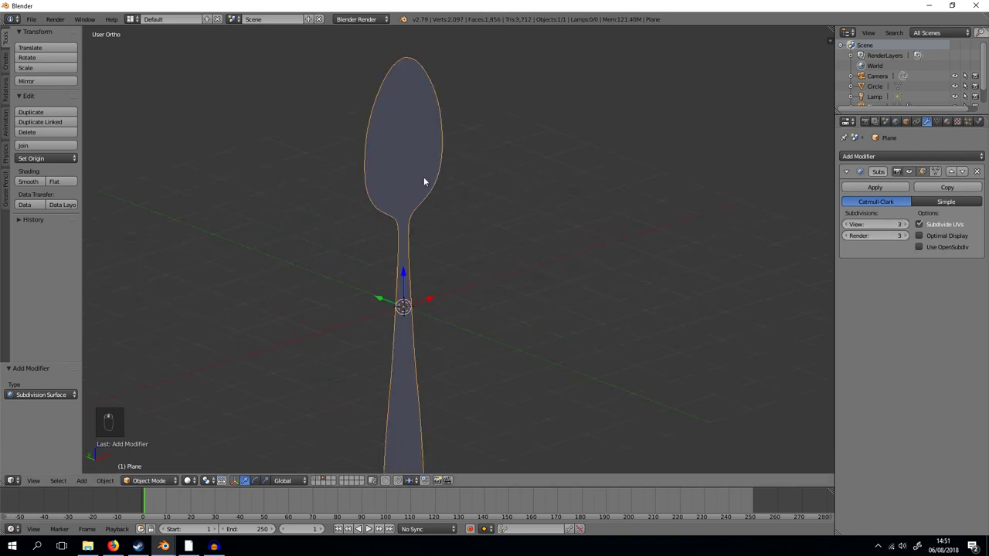
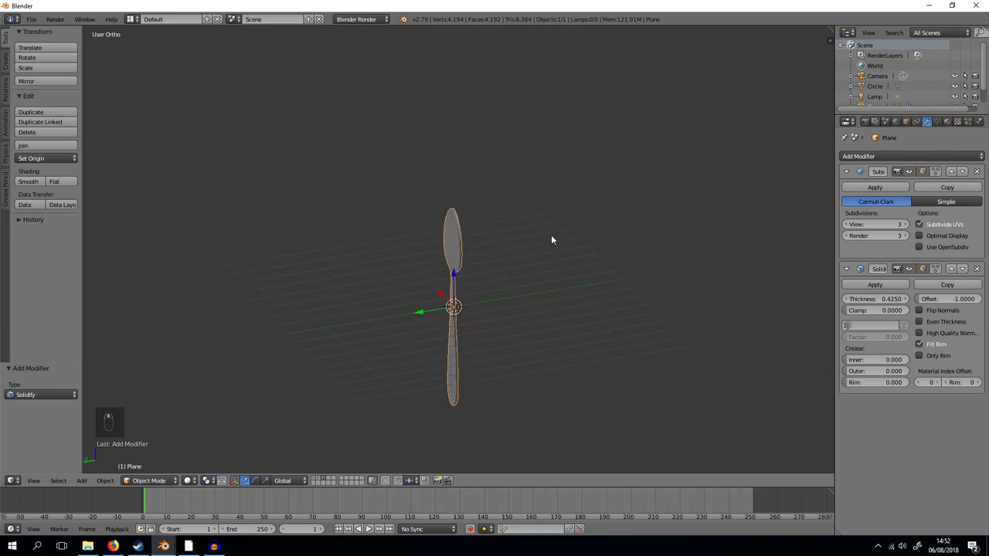
pyautogui.middleClick(443, 212)
pyautogui.moveTo(890, 300); pyautogui.dragTo(619, 274)
pyautogui.middleClick(619, 273)
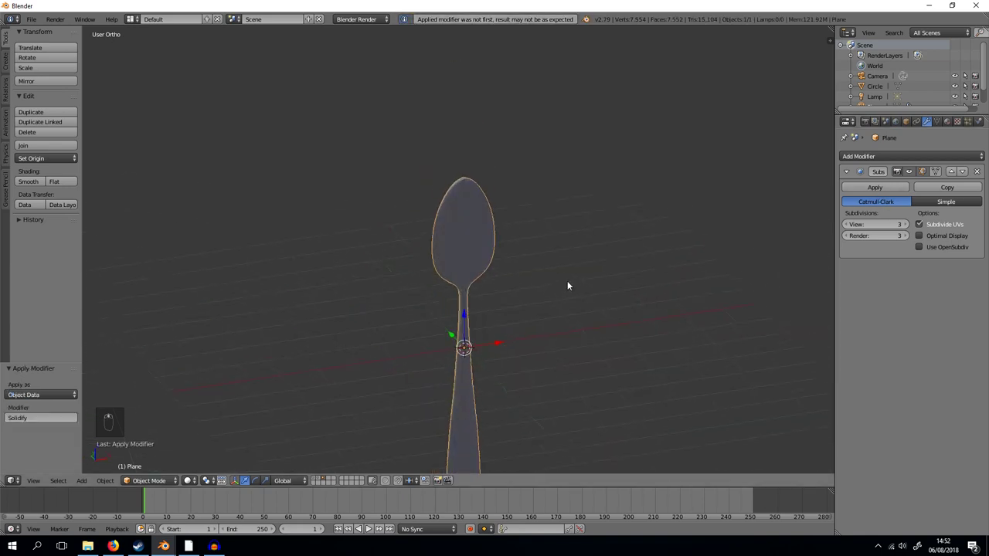
# Loop-cut a lengthwise edge loop down the middle of the spoon's bowl and handle
pyautogui.press('a')
pyautogui.press('ctrl+r')
pyautogui.press('Tab')
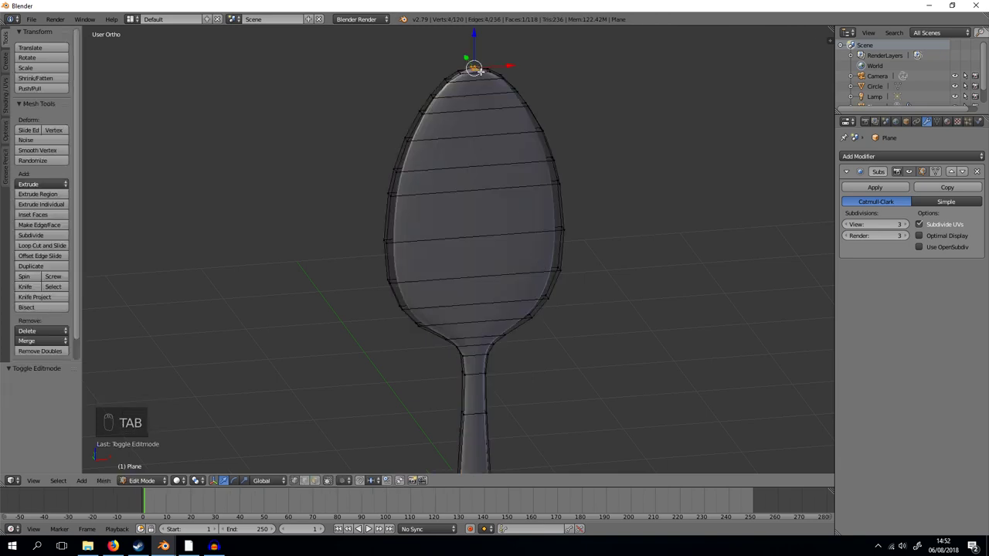
pyautogui.press('a')
pyautogui.press('ctrl+r')
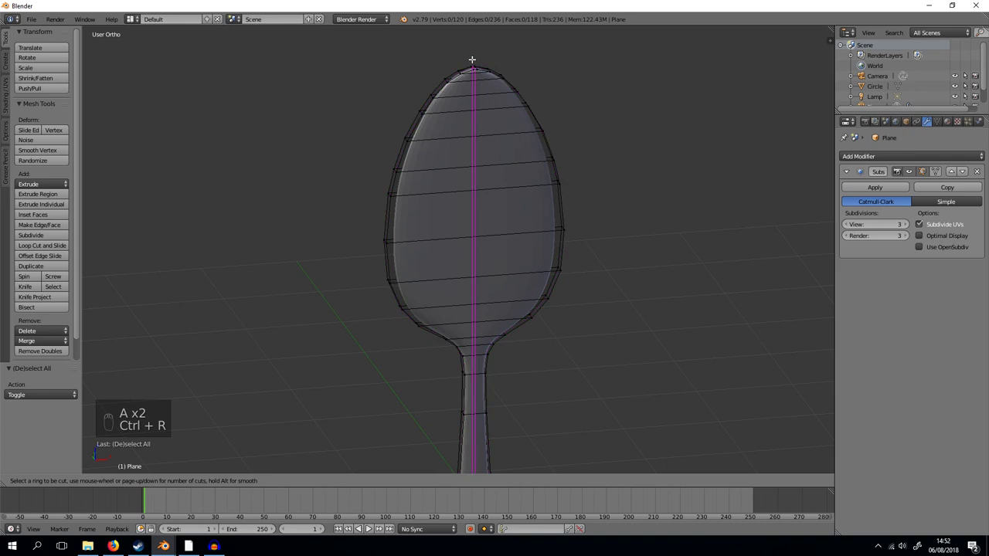
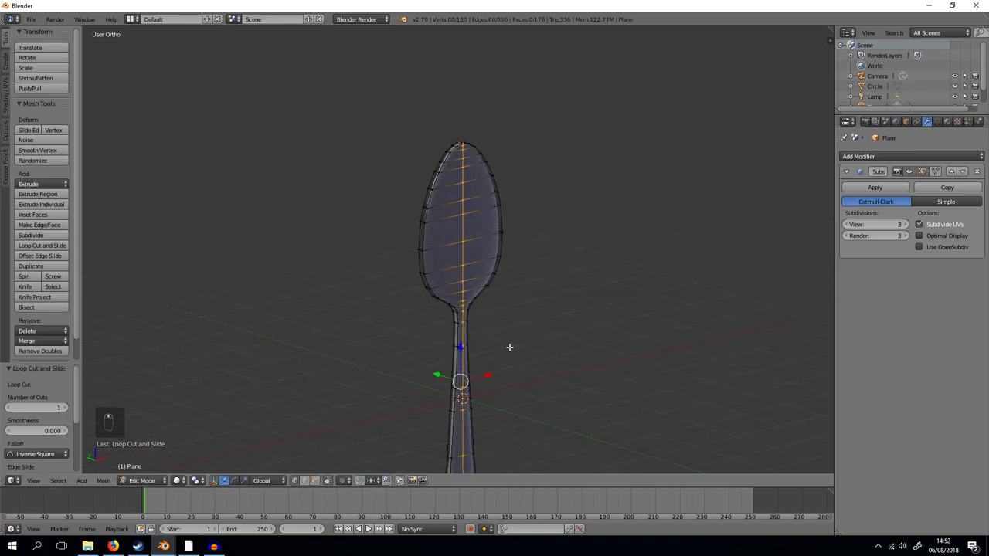
pyautogui.press('a')
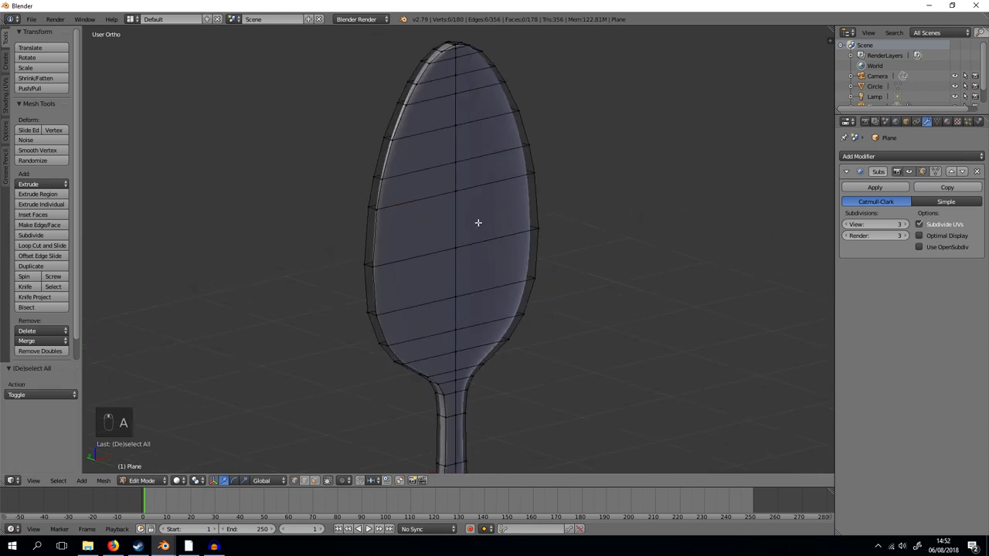
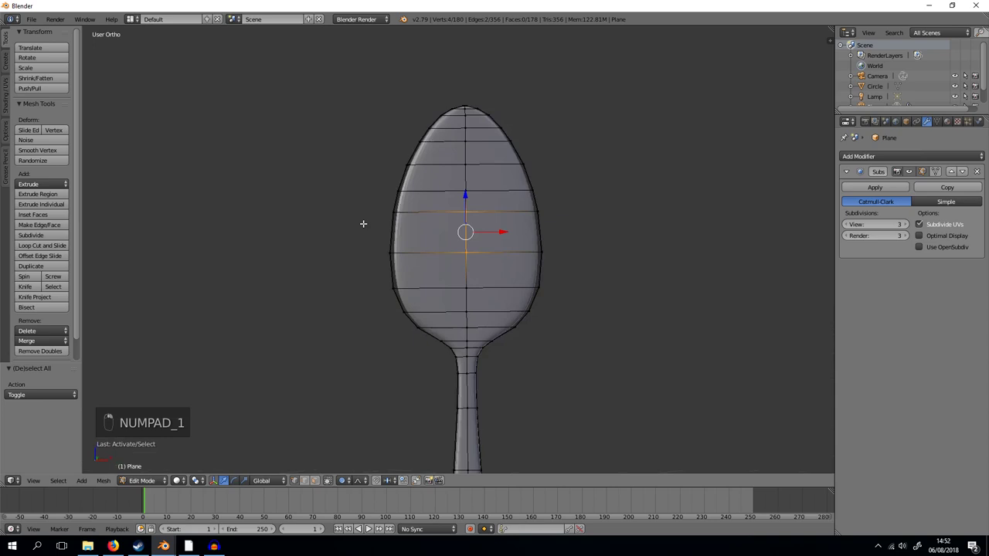
# From the side view in wireframe, push the bowl's middle loops outward to curve it
pyautogui.press('KP_3')
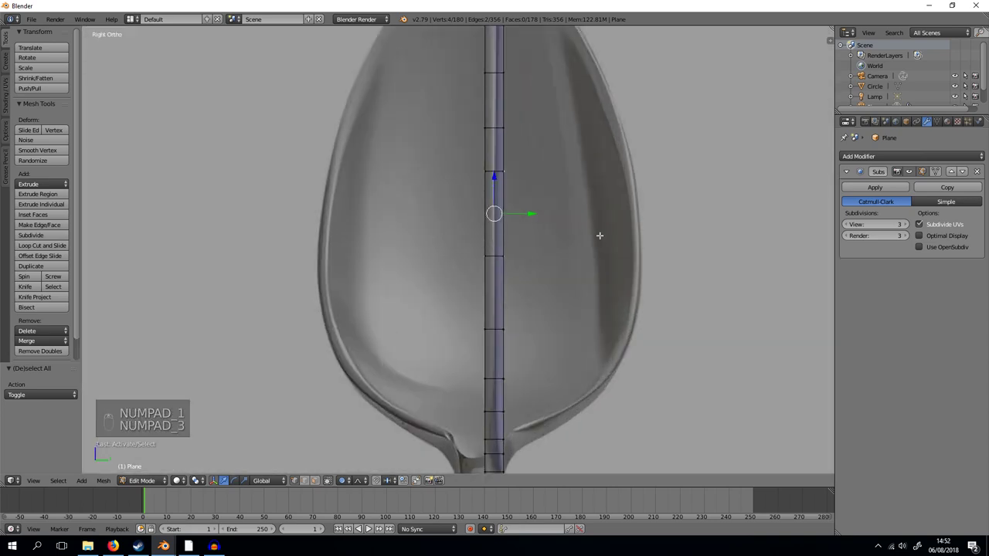
pyautogui.press('n')
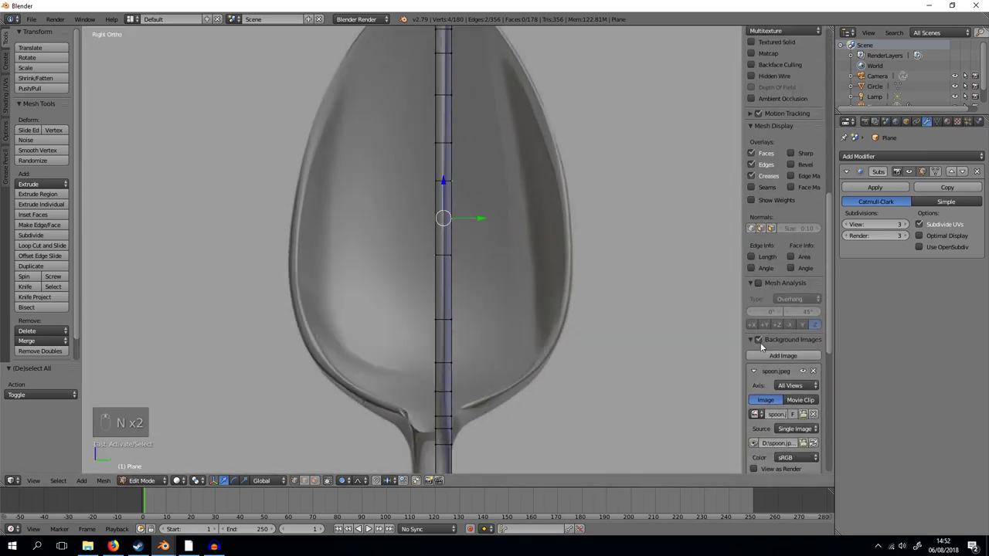
pyautogui.press('z')
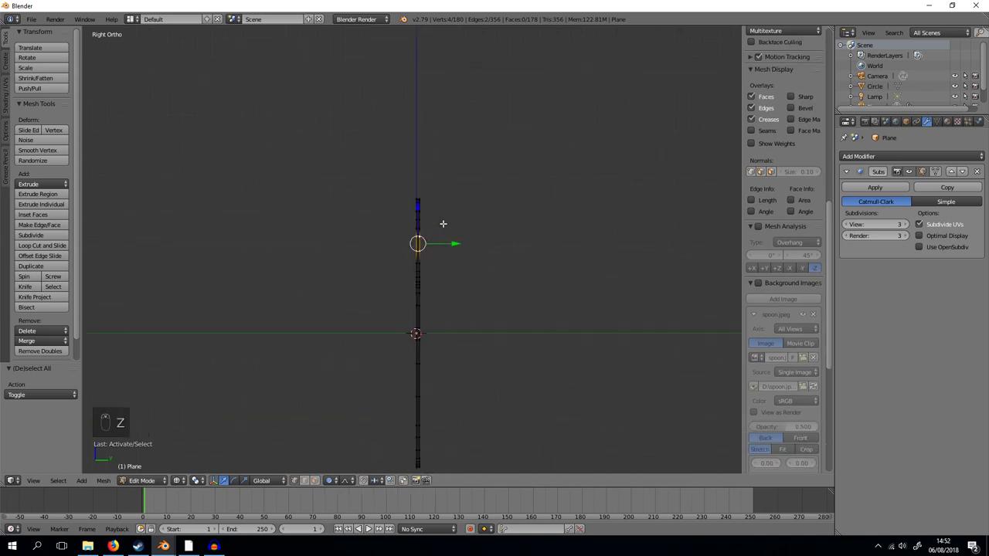
pyautogui.press('g')
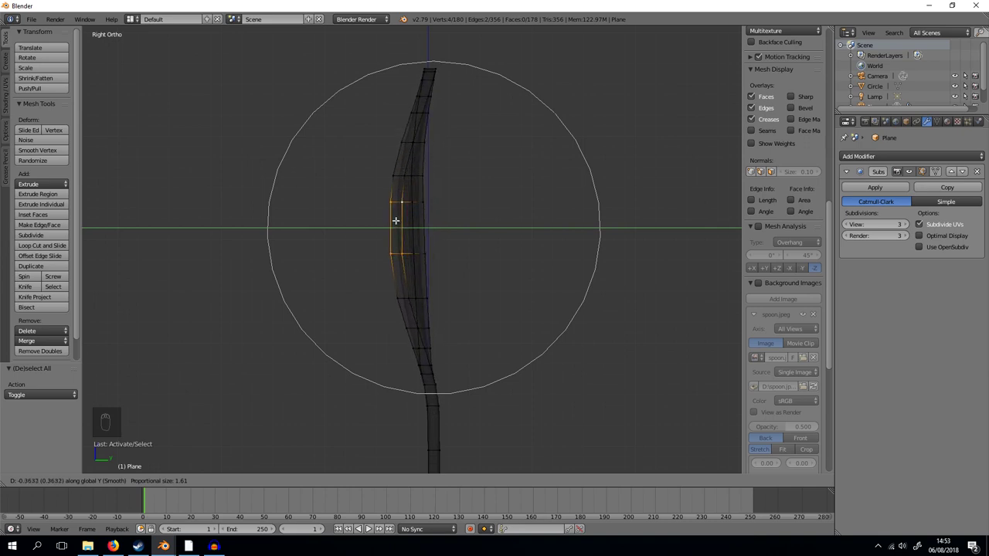
pyautogui.press('z')
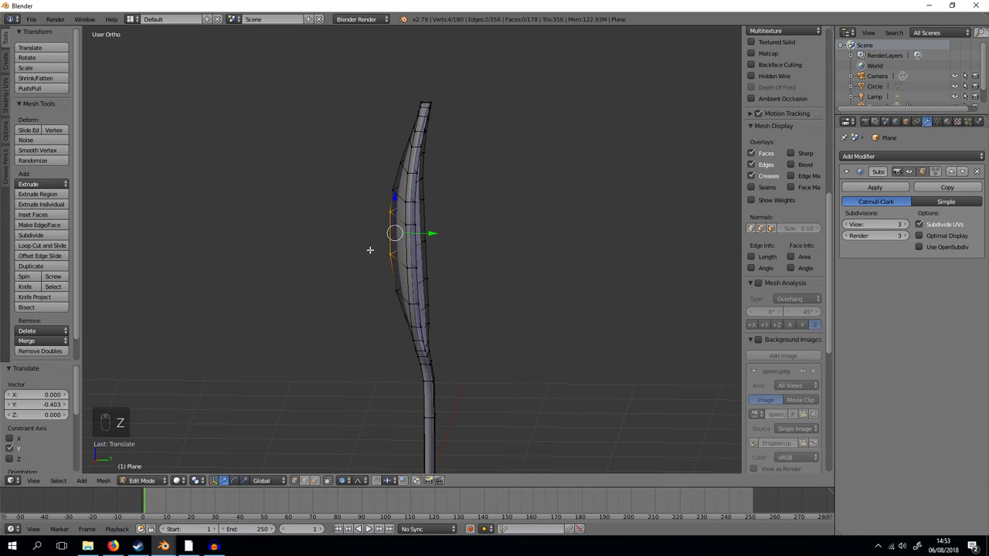
# Refine the bowl curve from the side and rotate the spoon tip to follow it
pyautogui.press('KP_1')
pyautogui.press('KP_3')
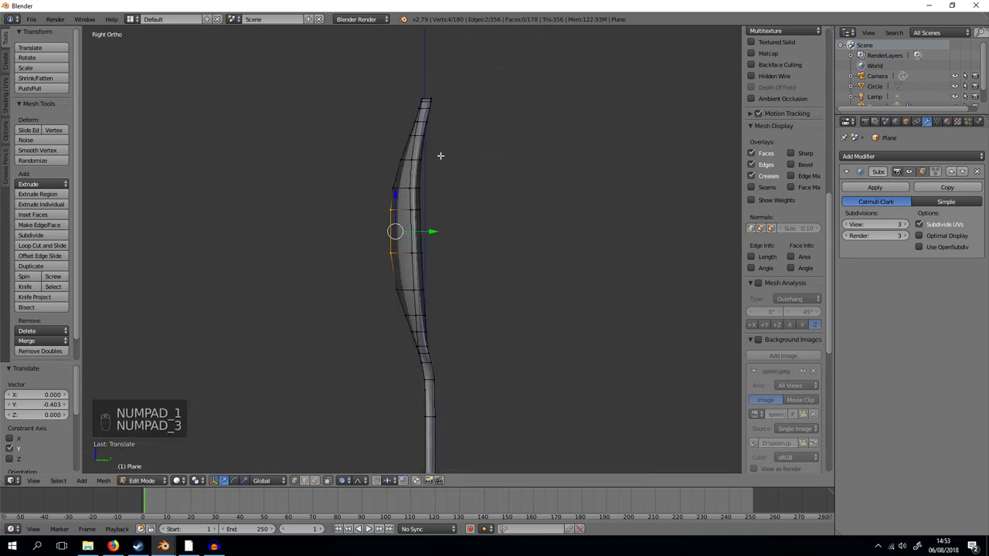
pyautogui.press('g')
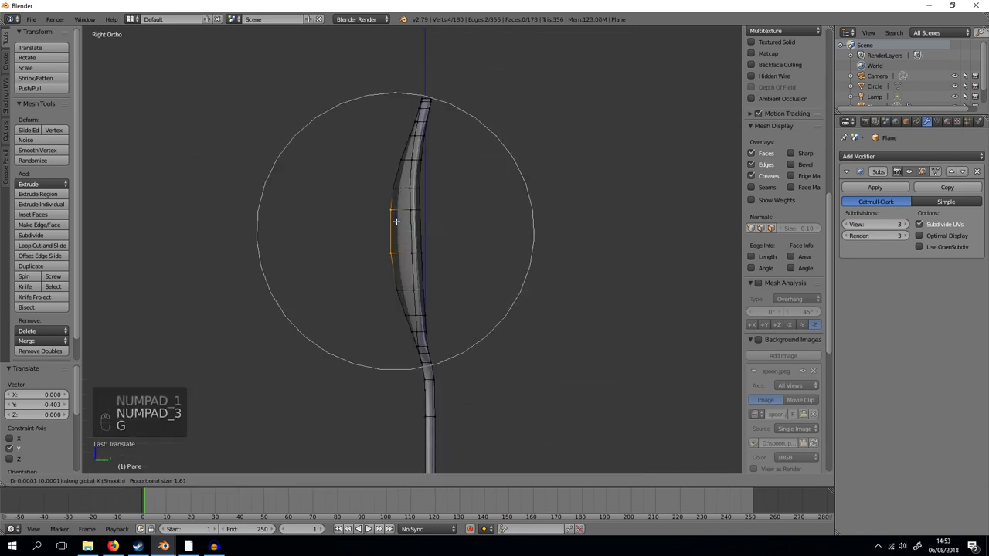
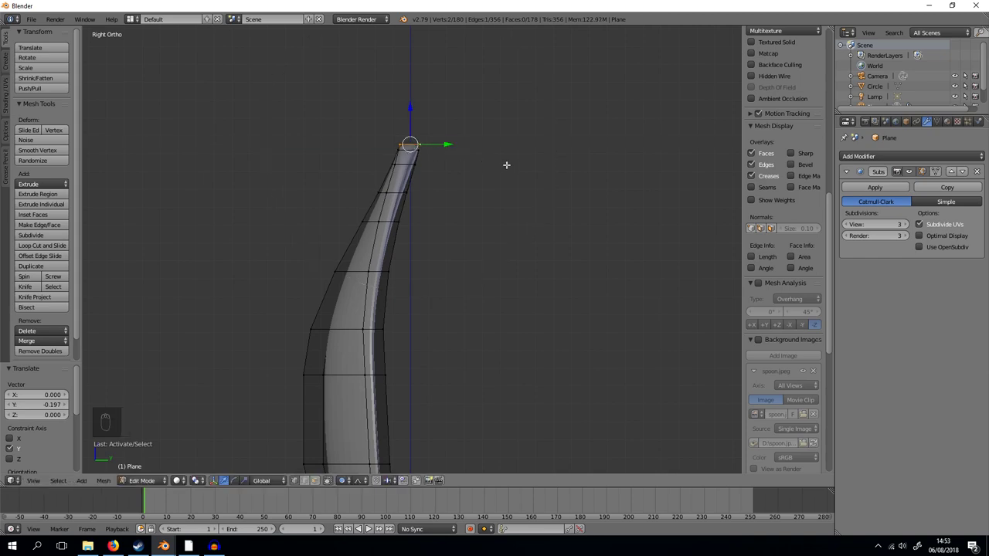
pyautogui.press('r')
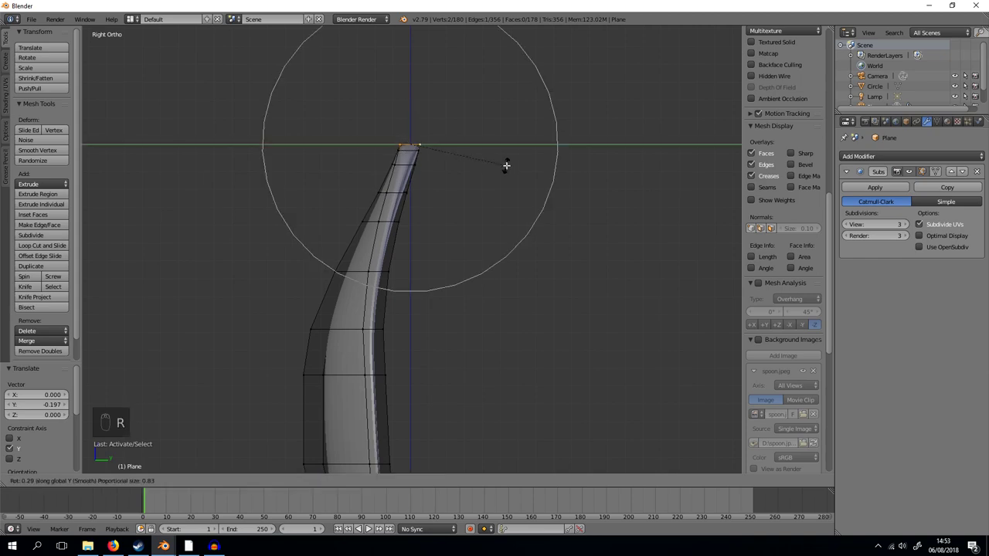
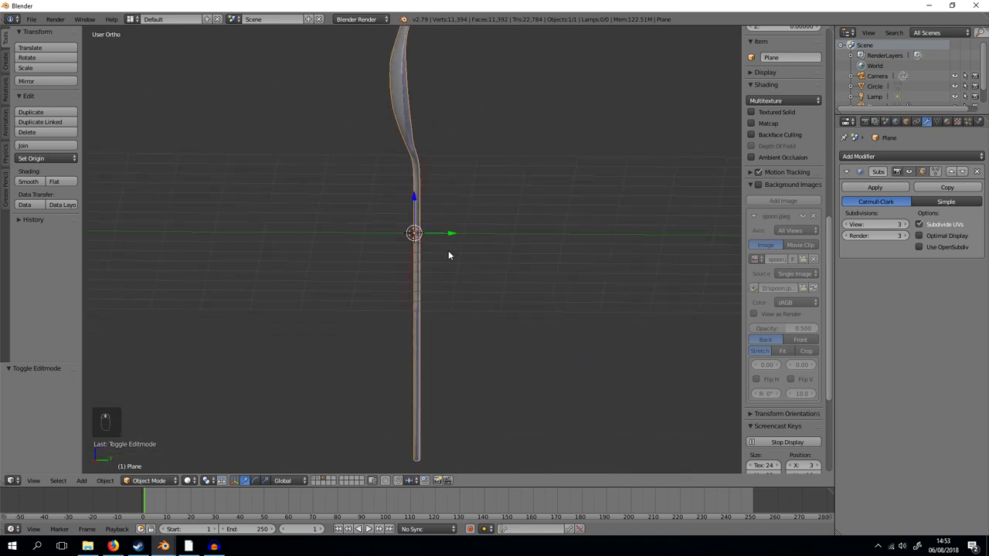
# From the side view, grab the lower handle loops with proportional editing and bend the handle sideways
pyautogui.press('KP_1')
pyautogui.press('KP_3')
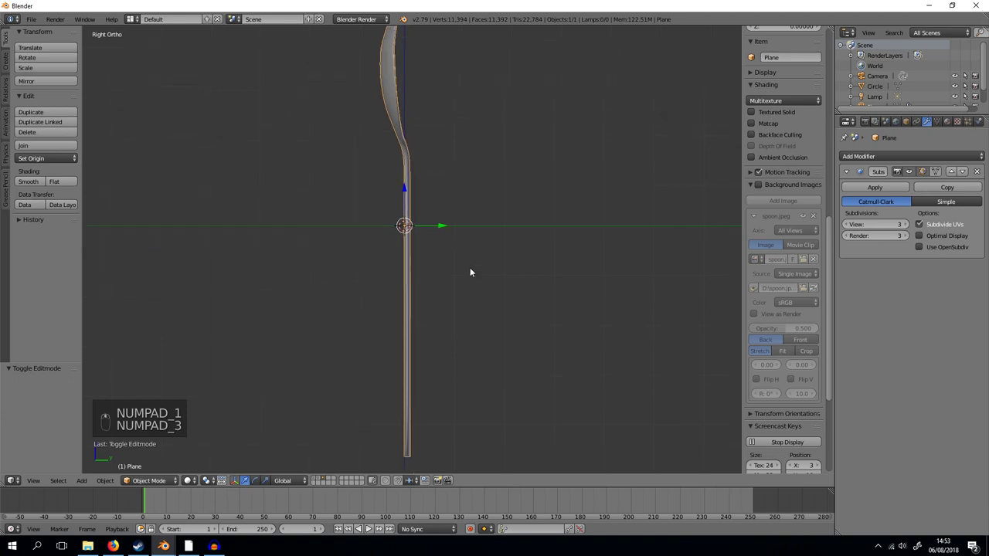
pyautogui.press('Tab')
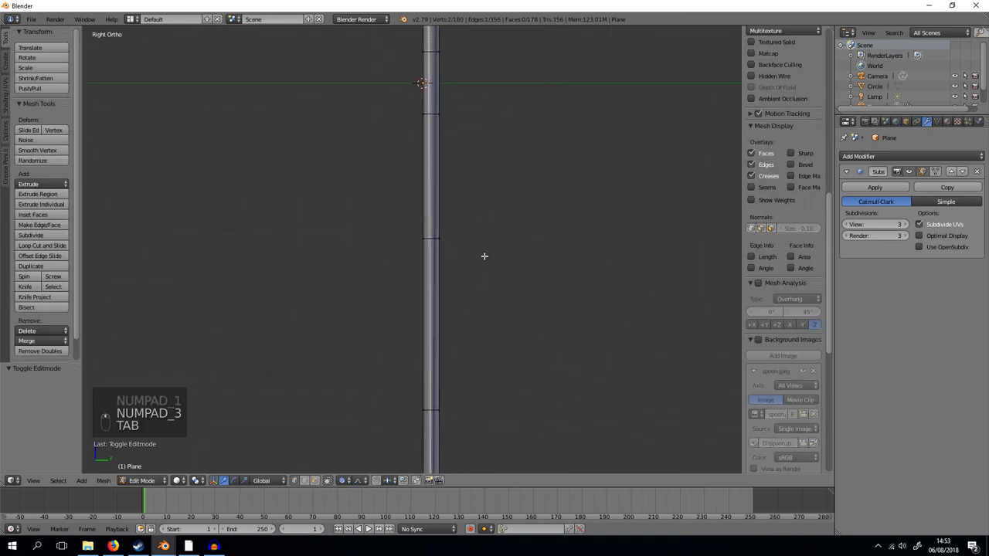
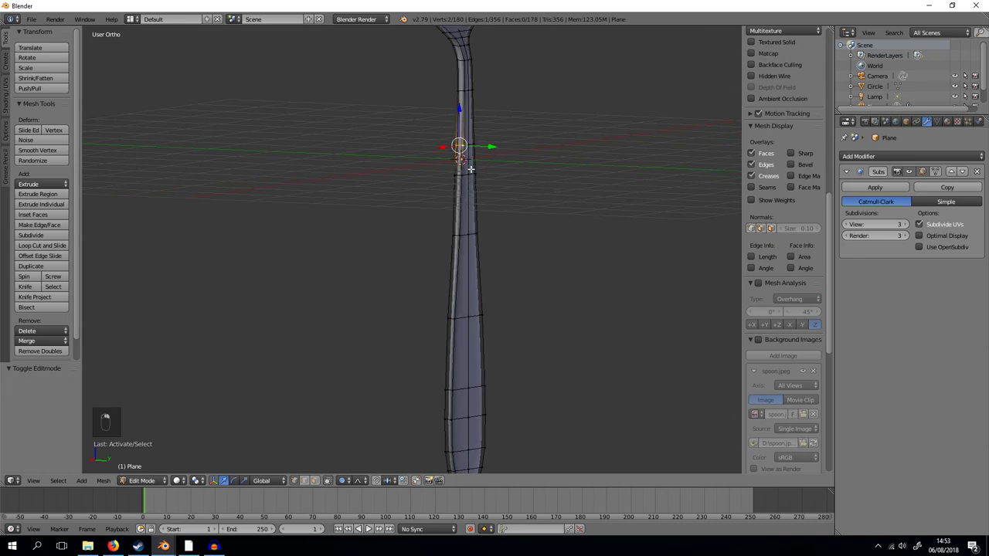
pyautogui.press('a')
pyautogui.press('z')
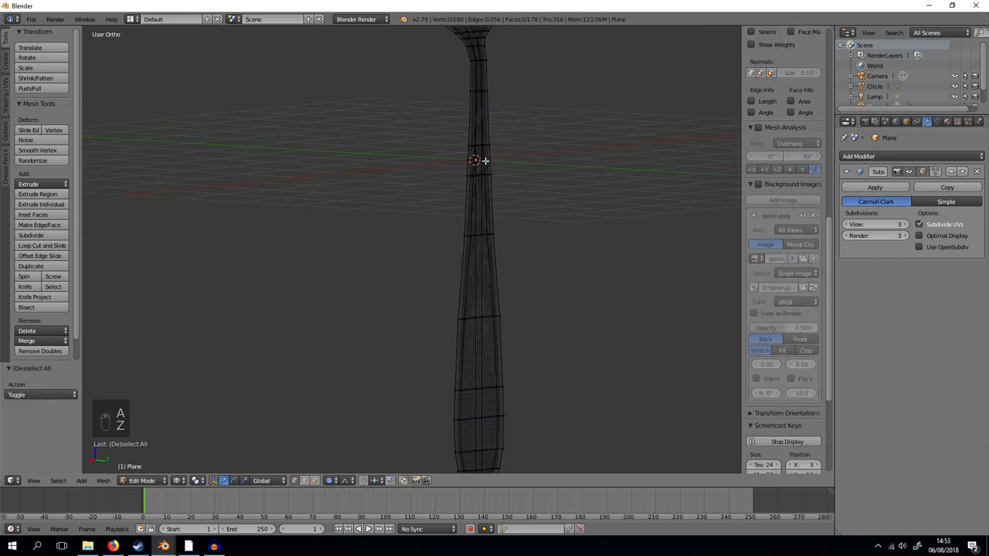
pyautogui.press('b')
pyautogui.press('z')
pyautogui.press('KP_1')
pyautogui.press('KP_3')
pyautogui.press('g')
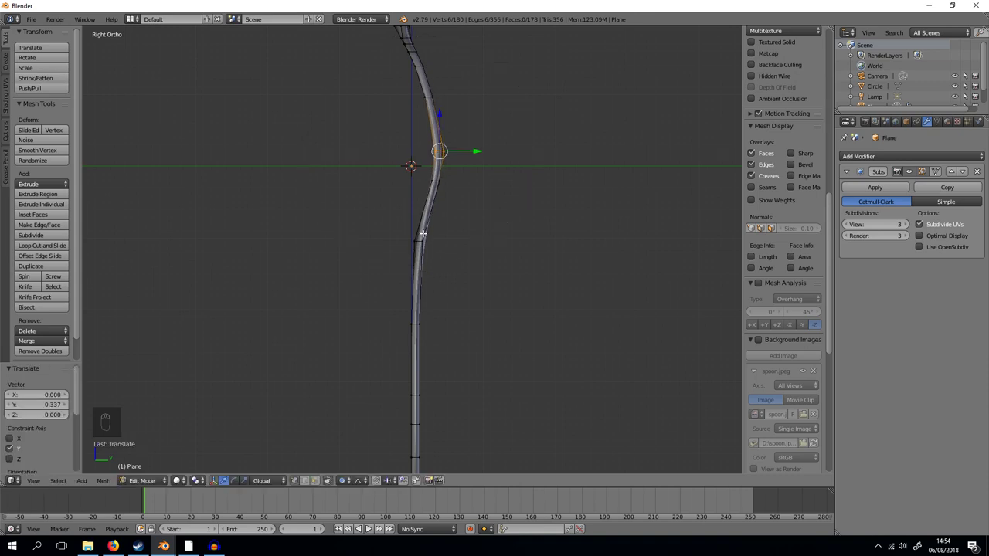
pyautogui.press('a')
pyautogui.press('z')
pyautogui.press('b')
pyautogui.press('g')
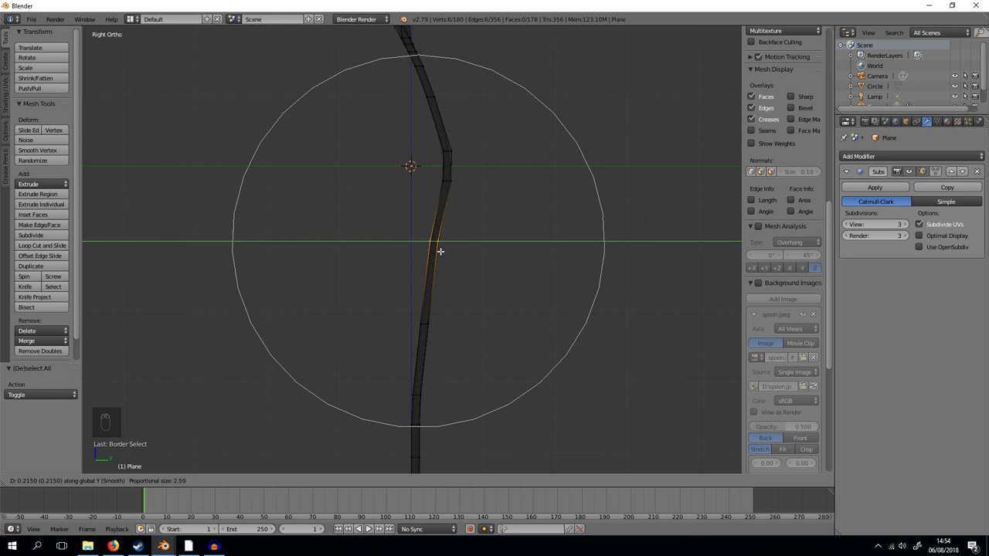
pyautogui.press('r')
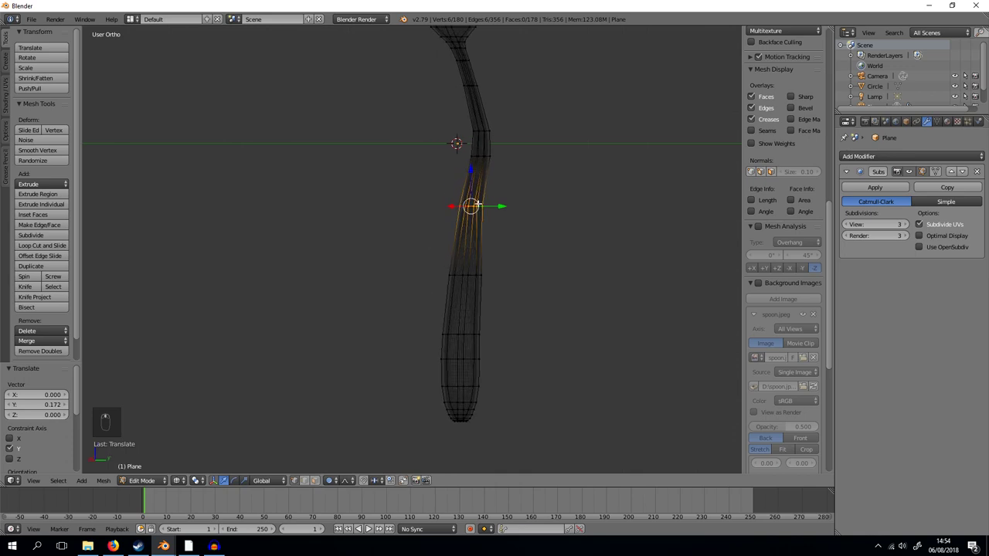
# Move the upper and lower handle loops to shape a gentle S-curve, then leave Edit Mode
pyautogui.press('KP_1')
pyautogui.press('KP_3')
pyautogui.press('a')
pyautogui.press('z')
pyautogui.press('z')
pyautogui.press('b')
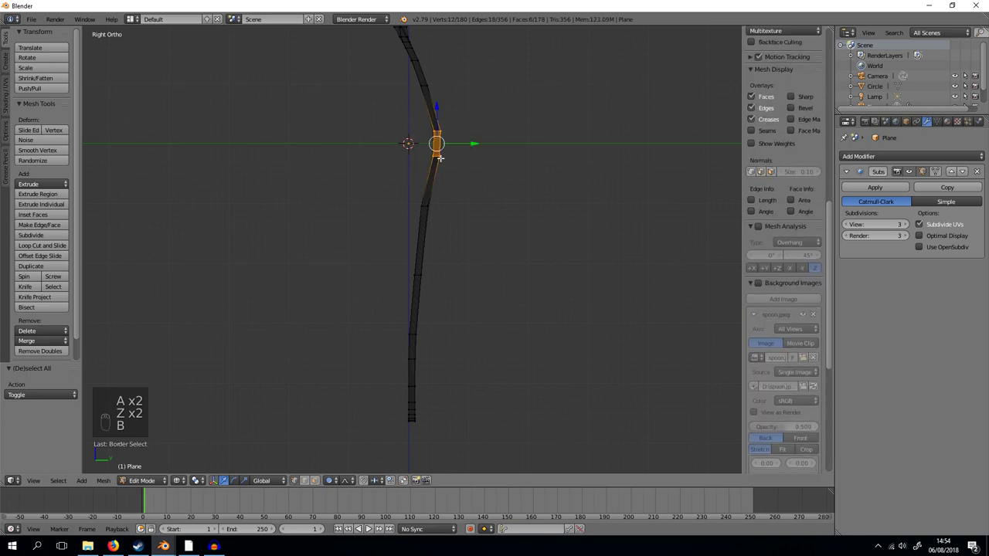
pyautogui.press('g')
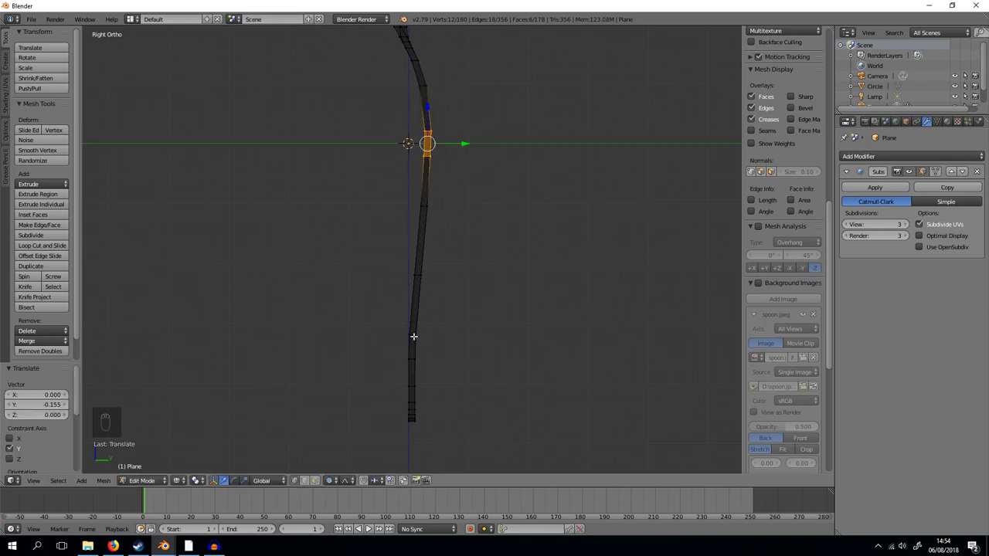
pyautogui.press('a')
pyautogui.press('b')
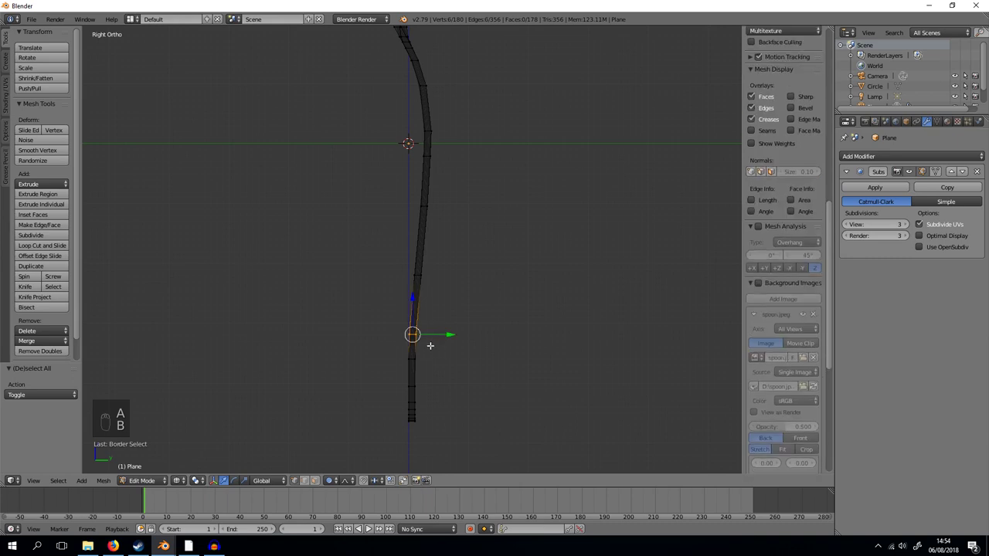
pyautogui.press('g')
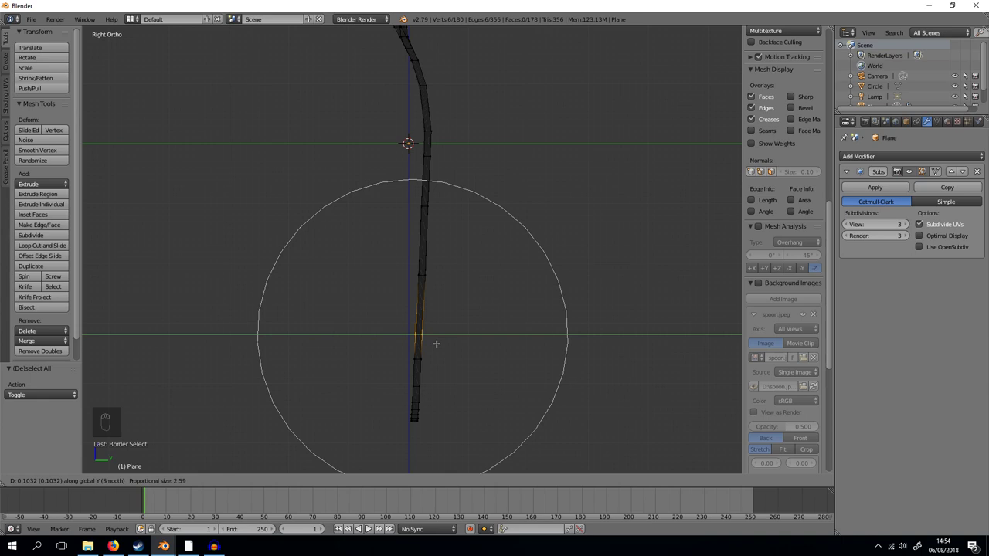
pyautogui.press('Tab')
# Enlarge the six-sided circle and delete it, leaving the camera, original circle and lamp
pyautogui.press('z')
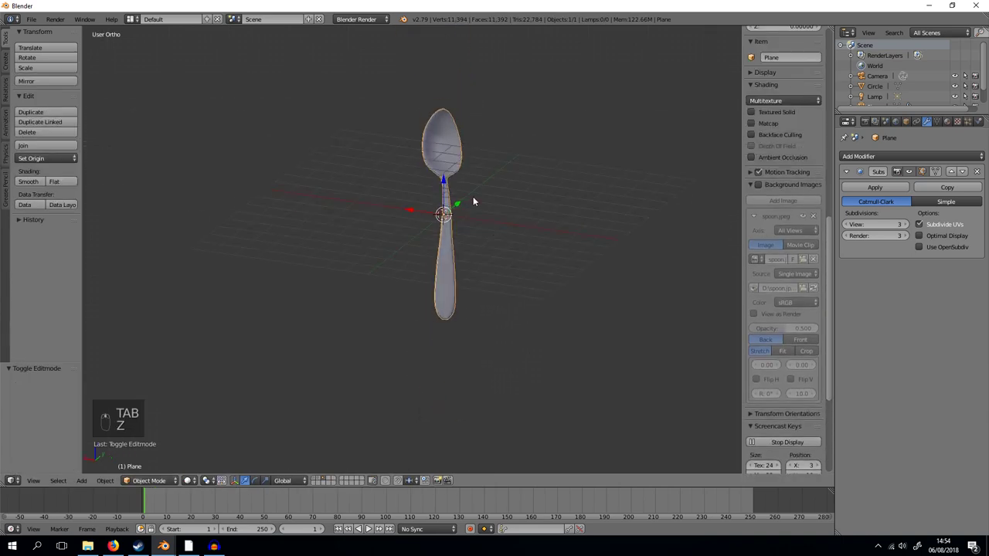
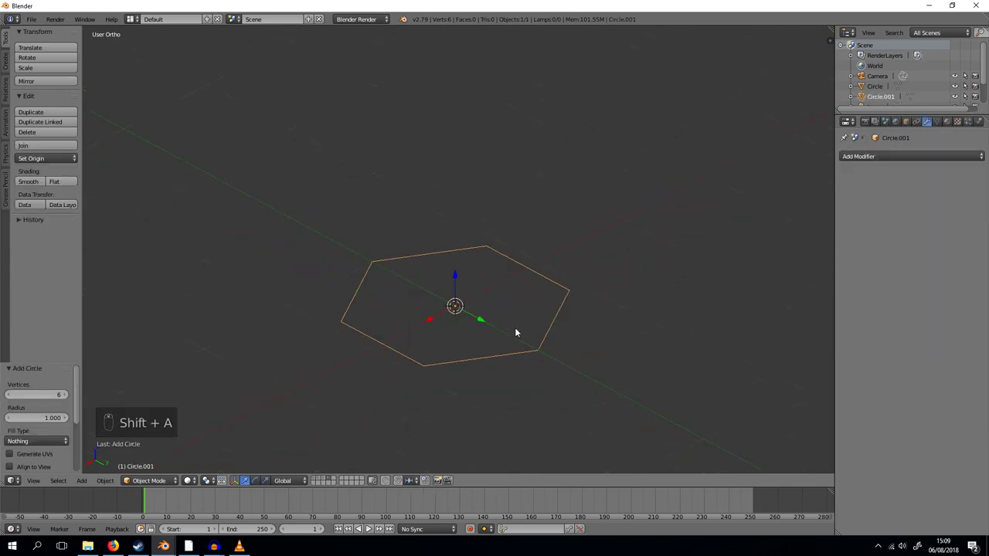
pyautogui.press('s')
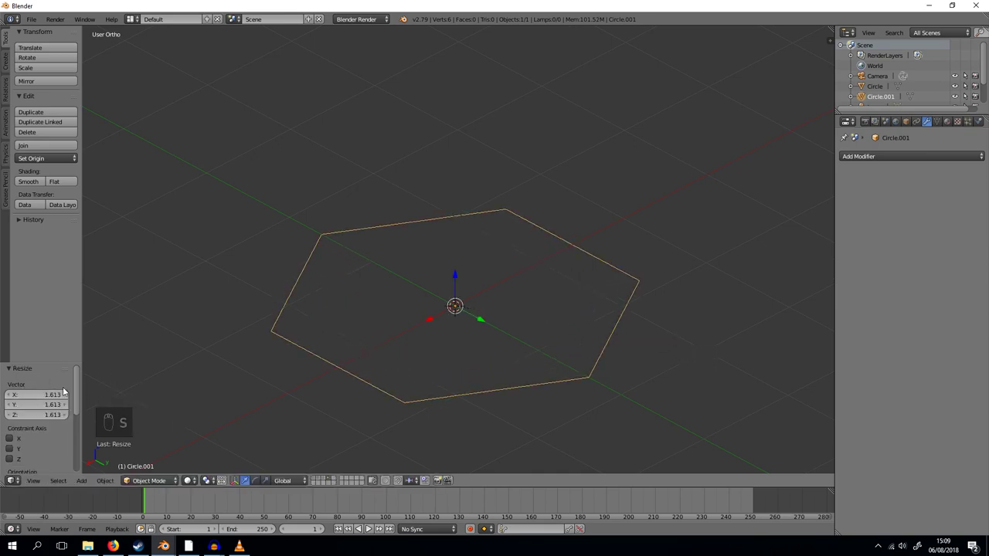
pyautogui.press('Delete')
pyautogui.press('Delete')
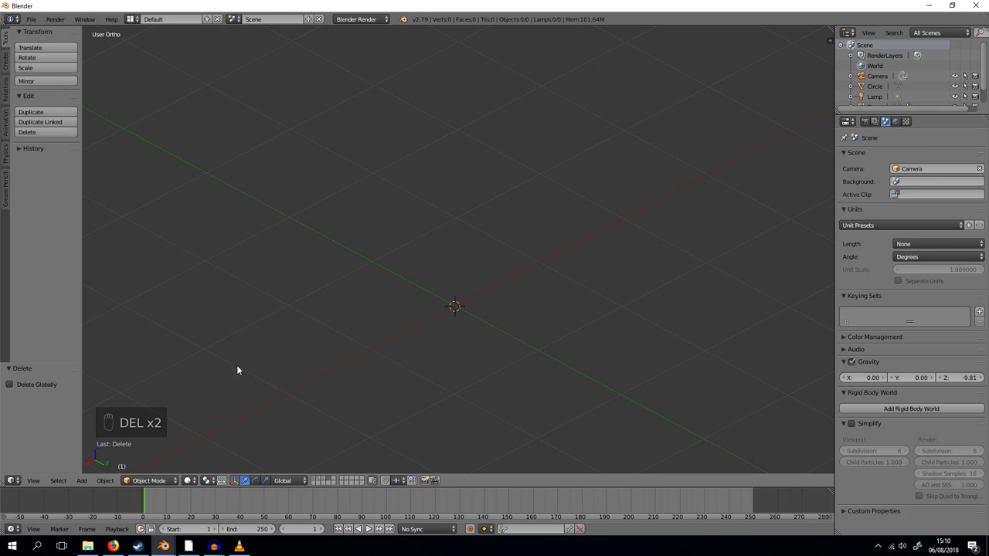
# Add a 12-vertex circle and scale every other vertex inward to 0.54 for a six-pointed star
pyautogui.press('shift+a')
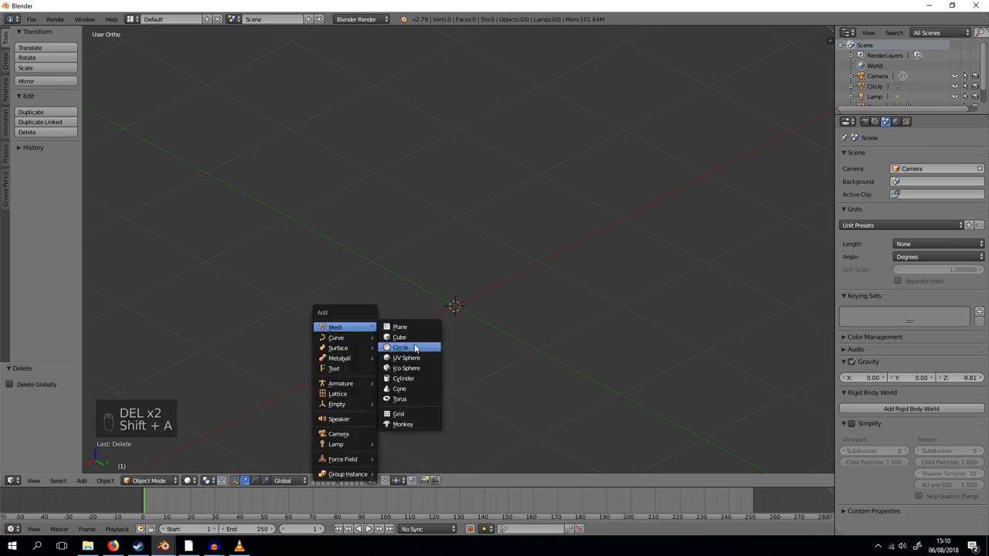
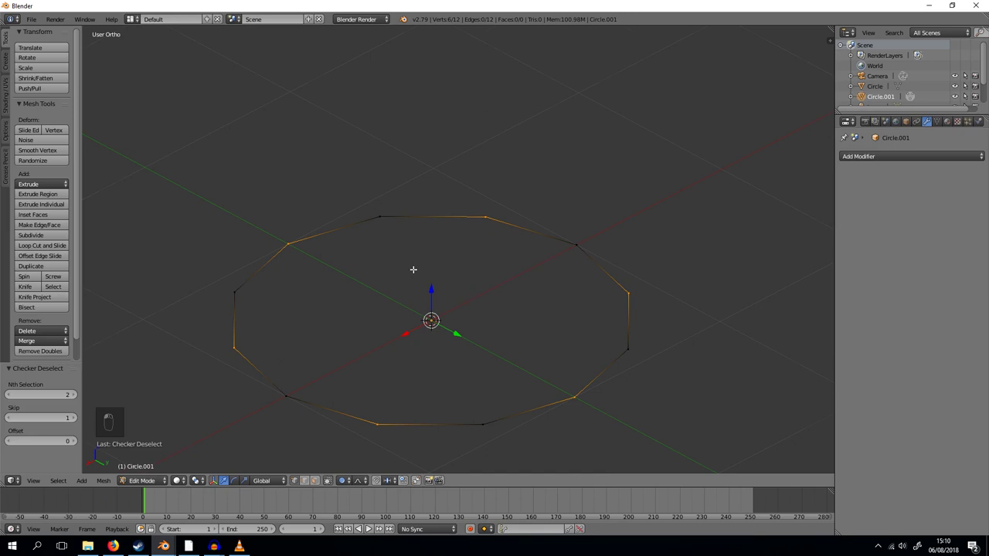
pyautogui.press('s')
pyautogui.press('o')
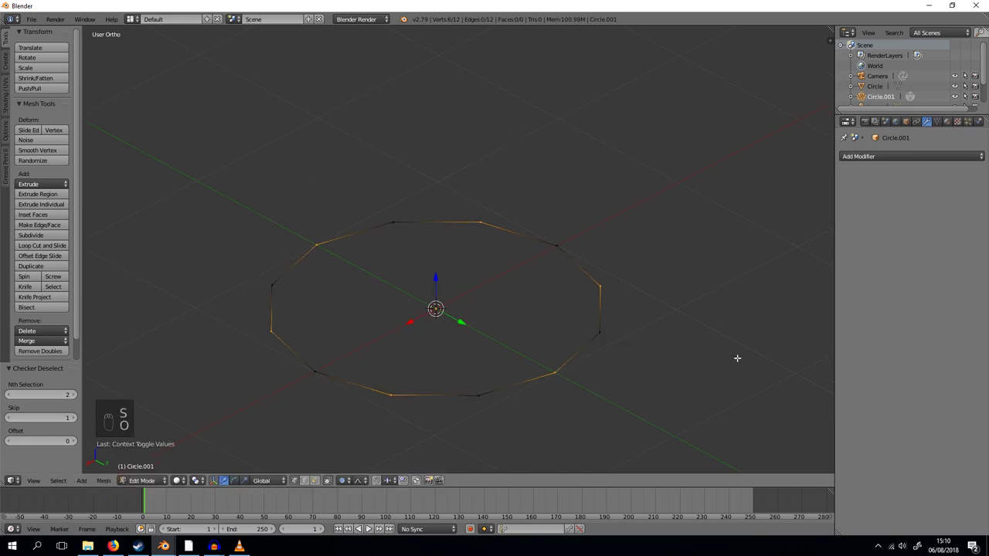
pyautogui.press('s')
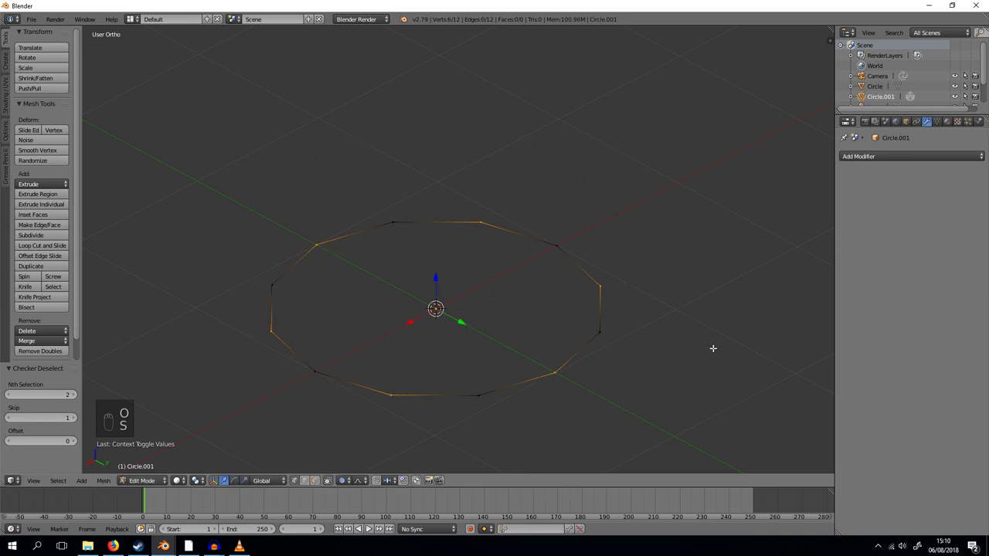
pyautogui.press('o')
pyautogui.press('s')
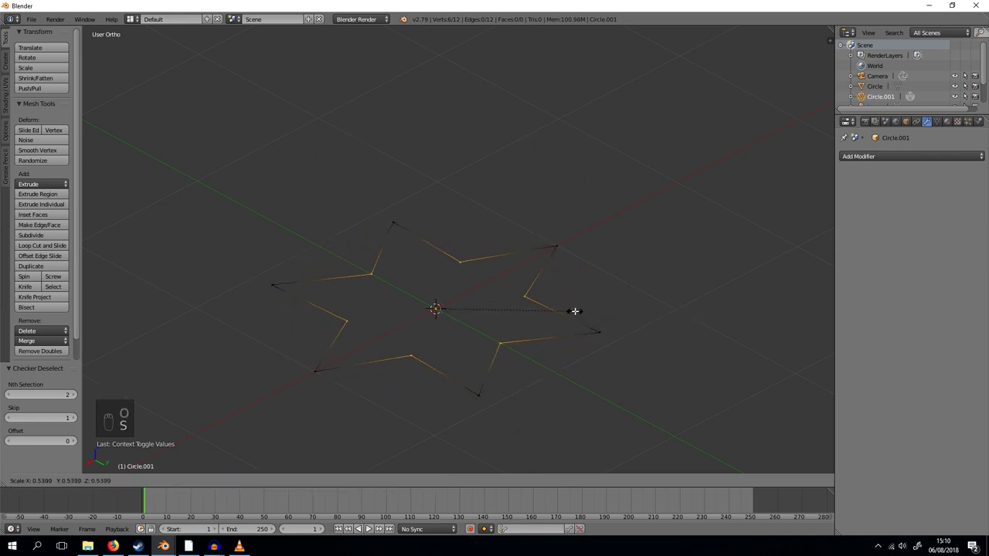
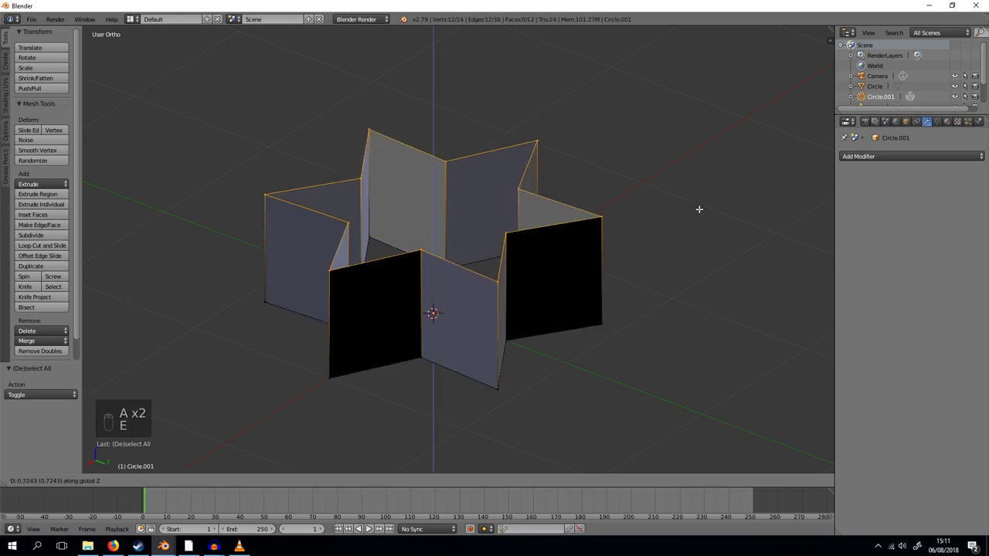
# Extrude the star upward in shrinking tiers, merge the top to a point and fill the bottom face
pyautogui.press('e')
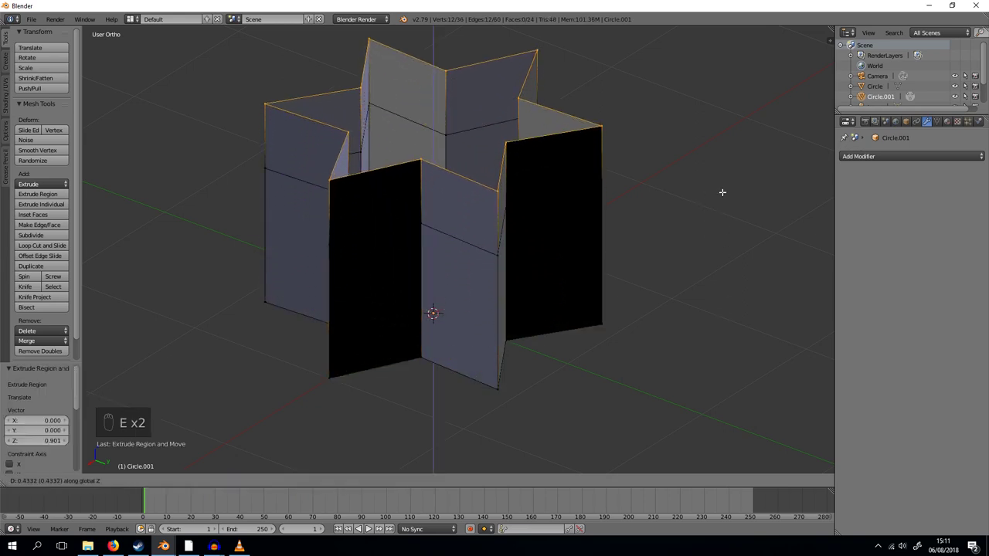
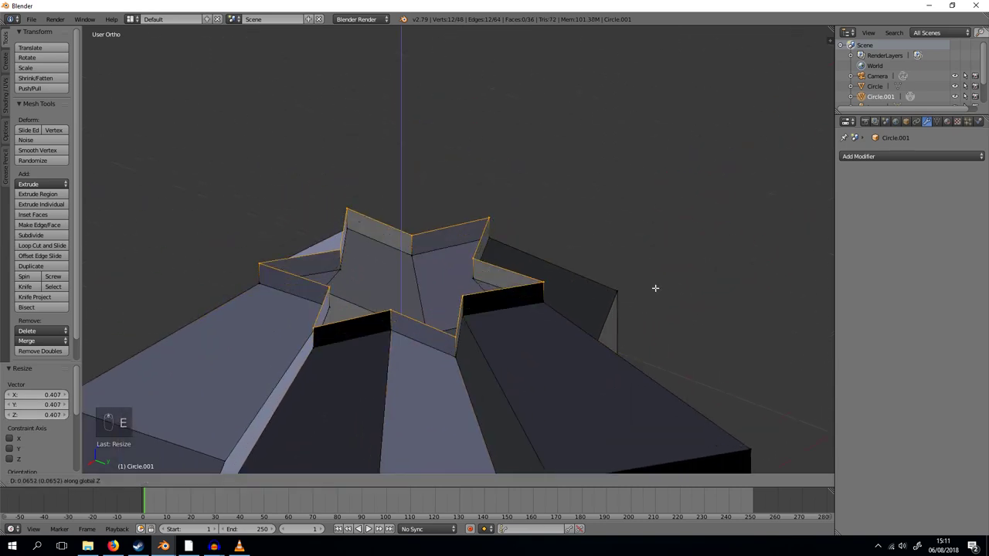
pyautogui.press('e')
pyautogui.press('s')
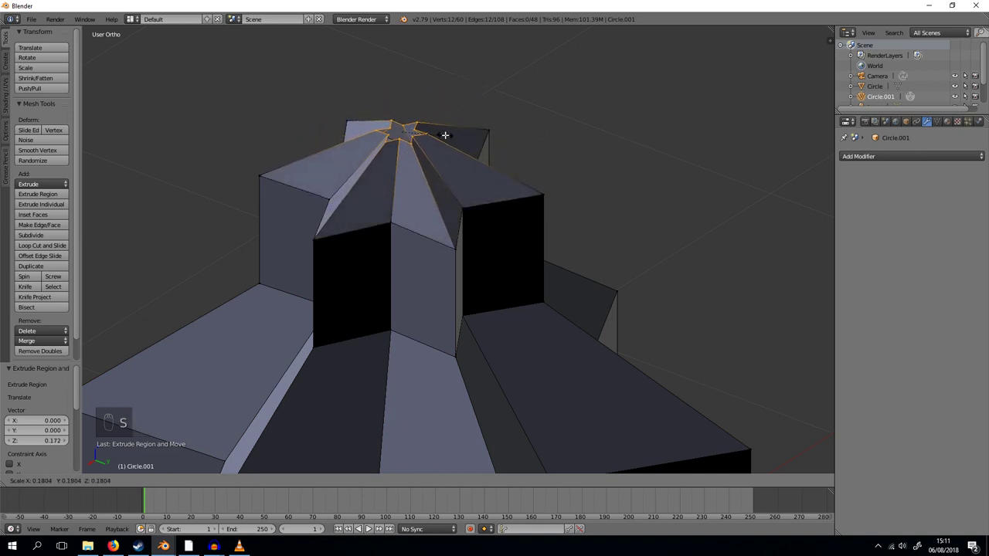
pyautogui.press('e')
pyautogui.press('s')
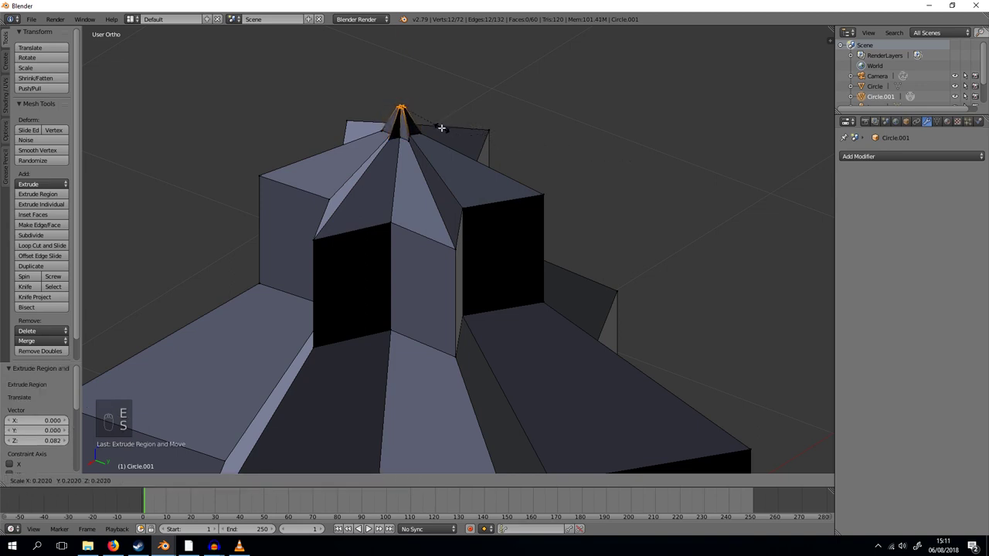
pyautogui.press('f')
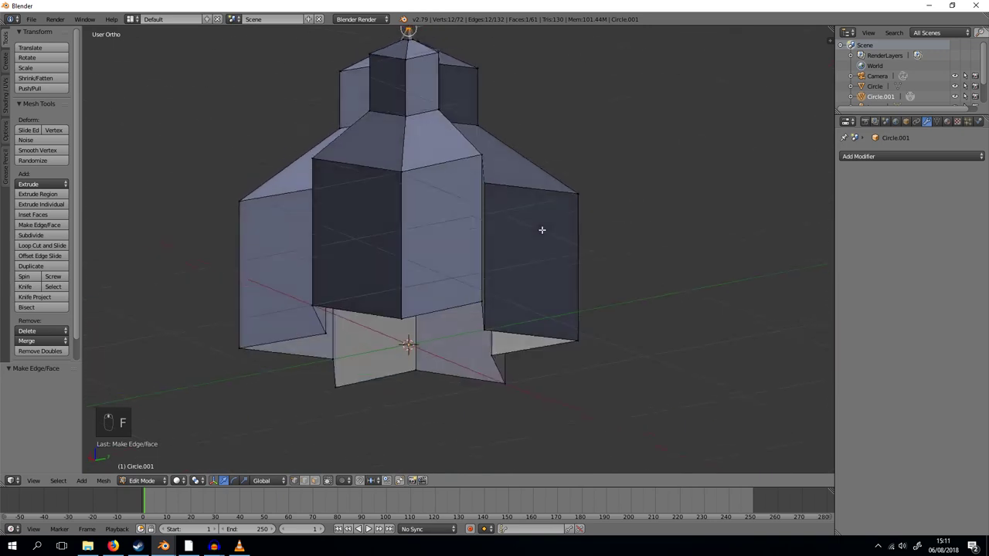
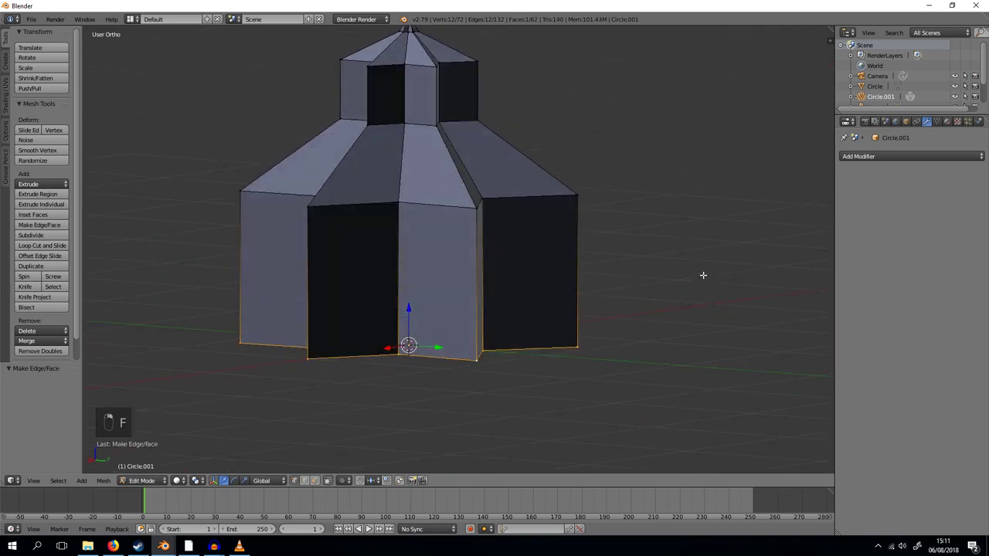
# Add a Subdivision Surface modifier at view level 3 to round the star into a dollop
pyautogui.press('Tab')
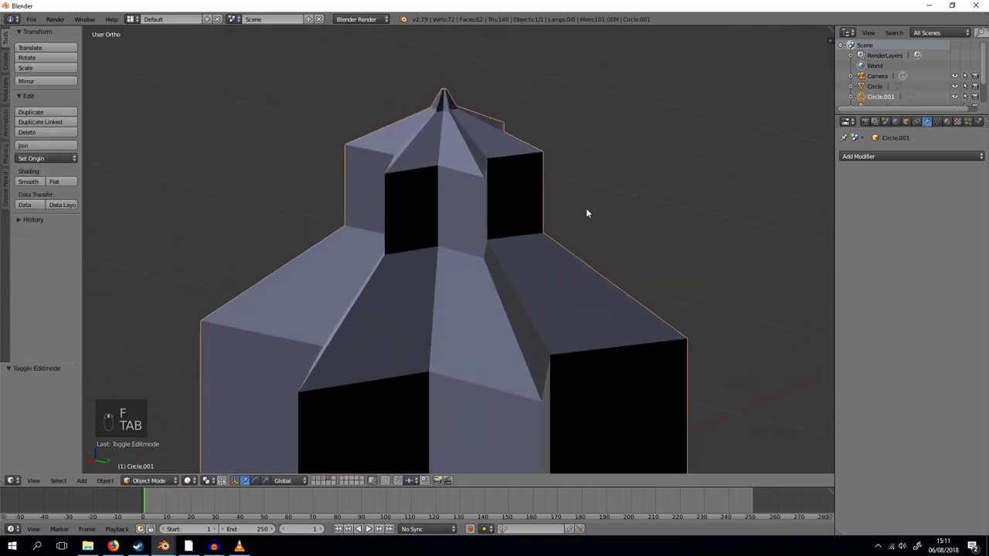
pyautogui.middleClick(936, 157)
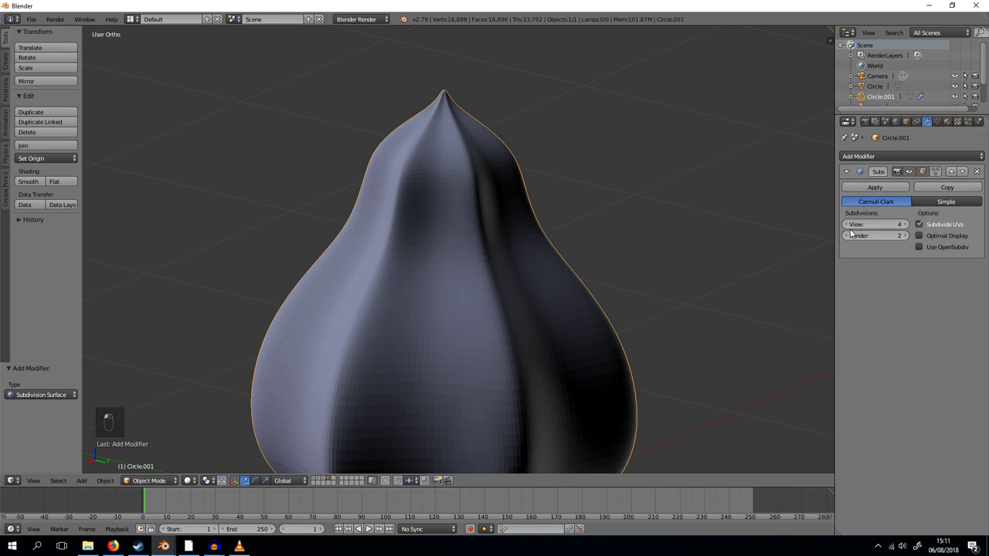
pyautogui.moveTo(589, 219); pyautogui.dragTo(476, 192)
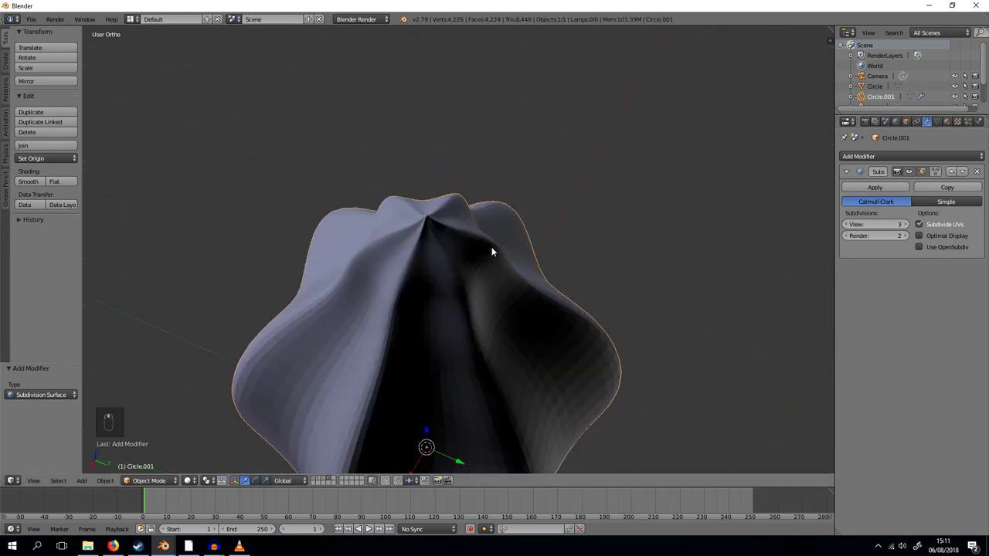
pyautogui.press('Tab')
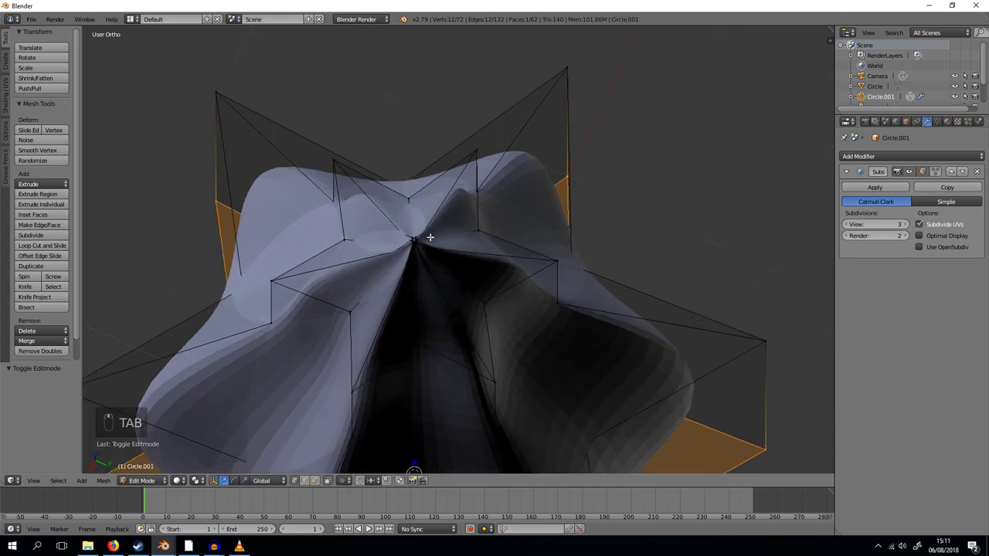
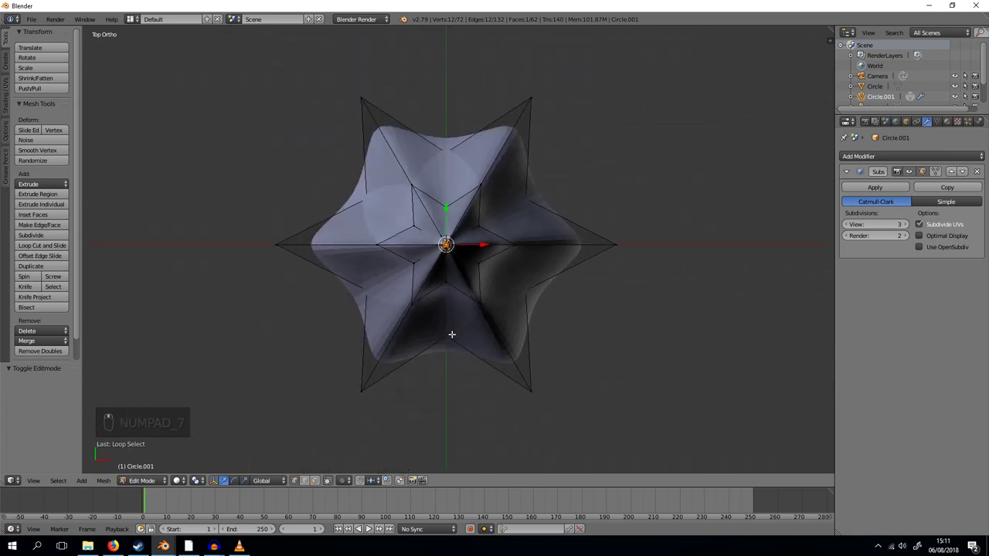
# Rotate and scale the vertex rings with proportional editing to twist the dollop into a swirl
pyautogui.press('o')
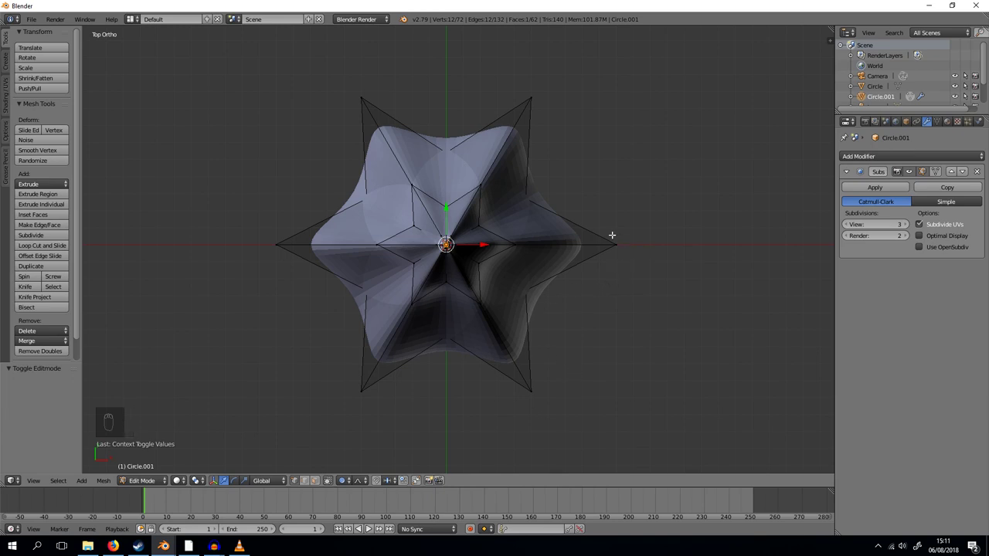
pyautogui.press('r')
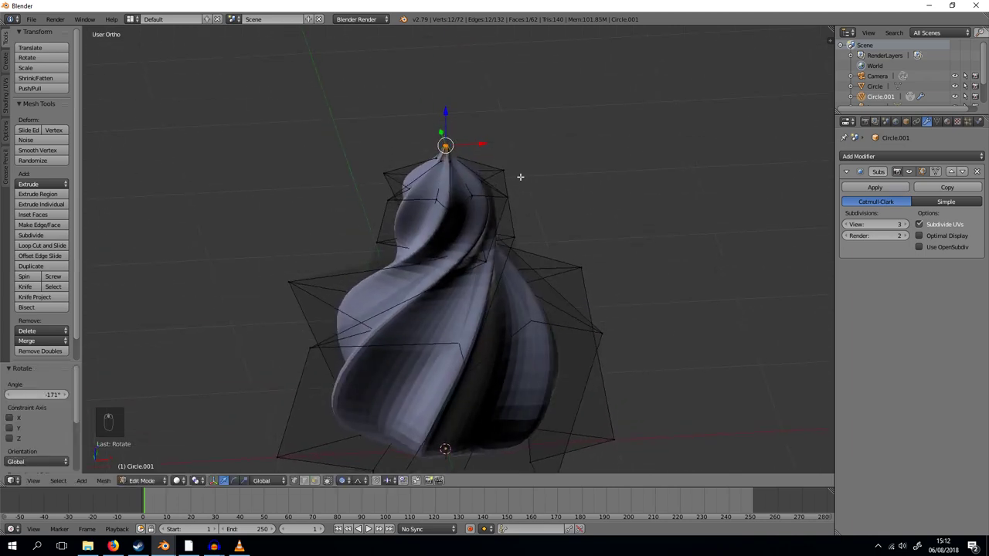
pyautogui.press('g')
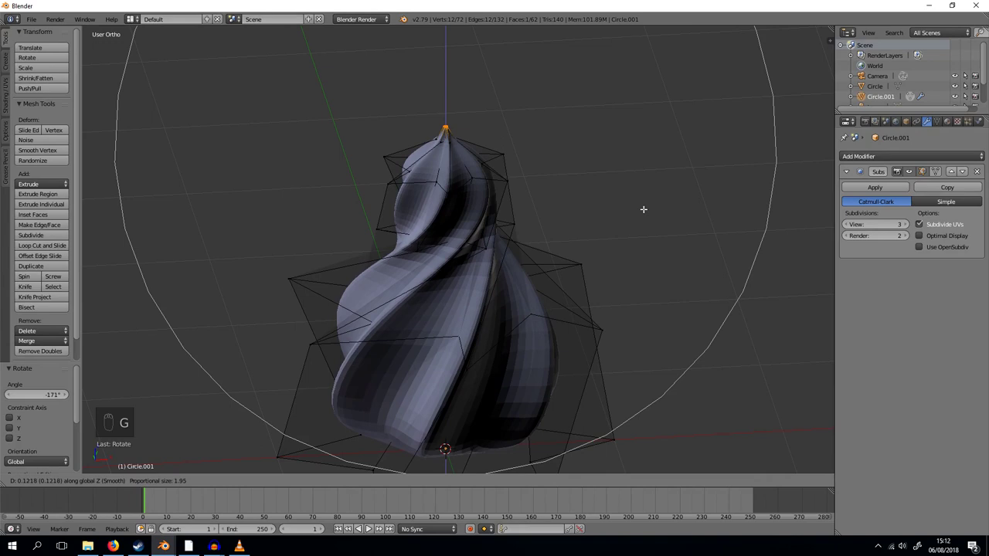
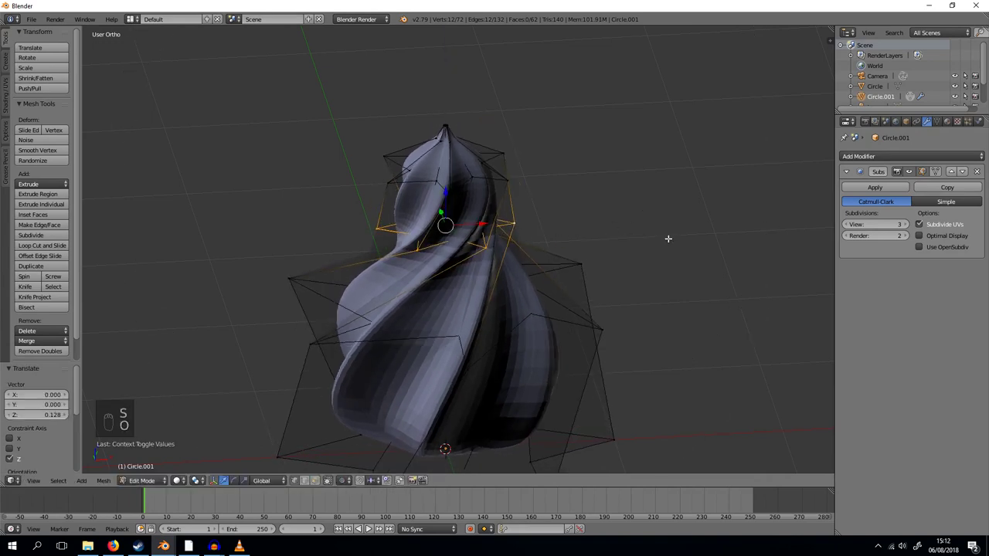
pyautogui.press('s')
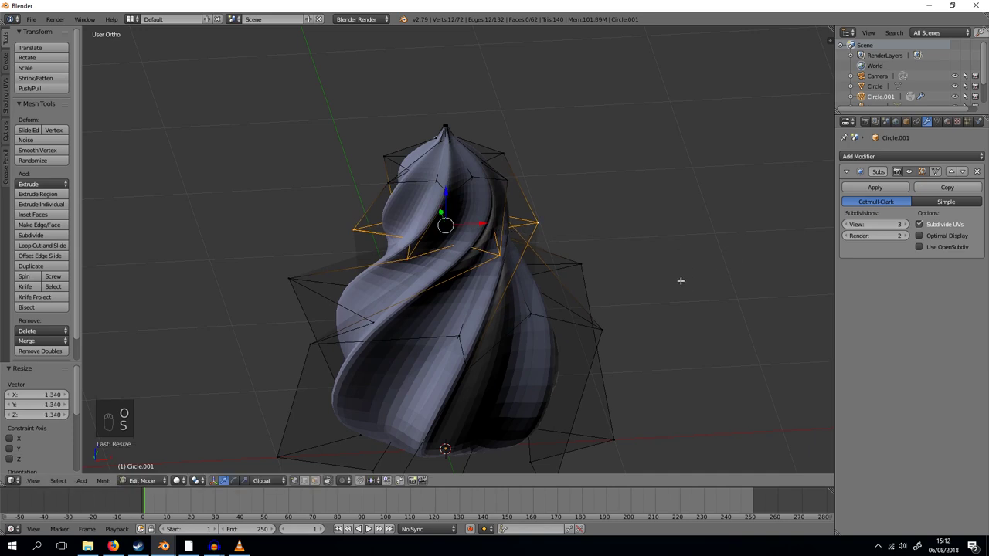
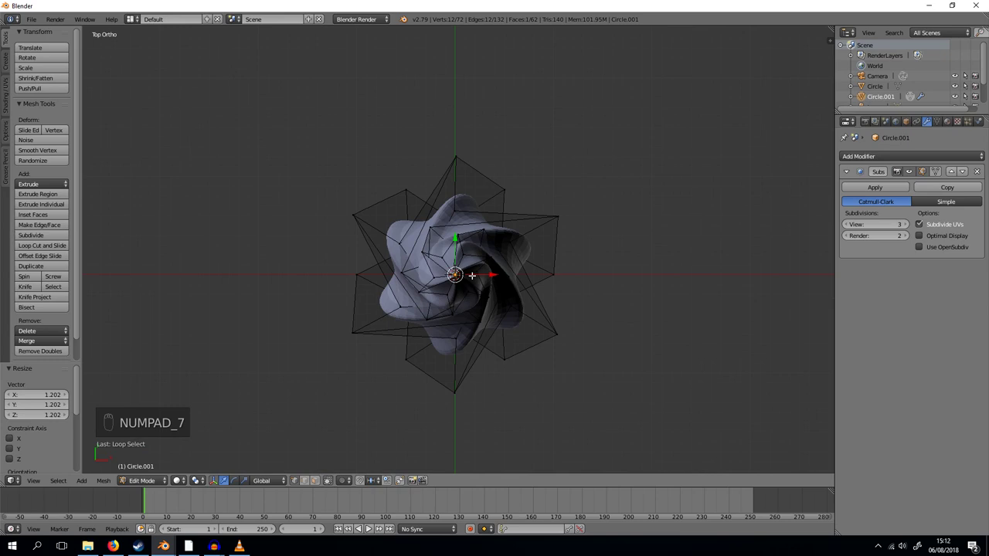
pyautogui.press('o')
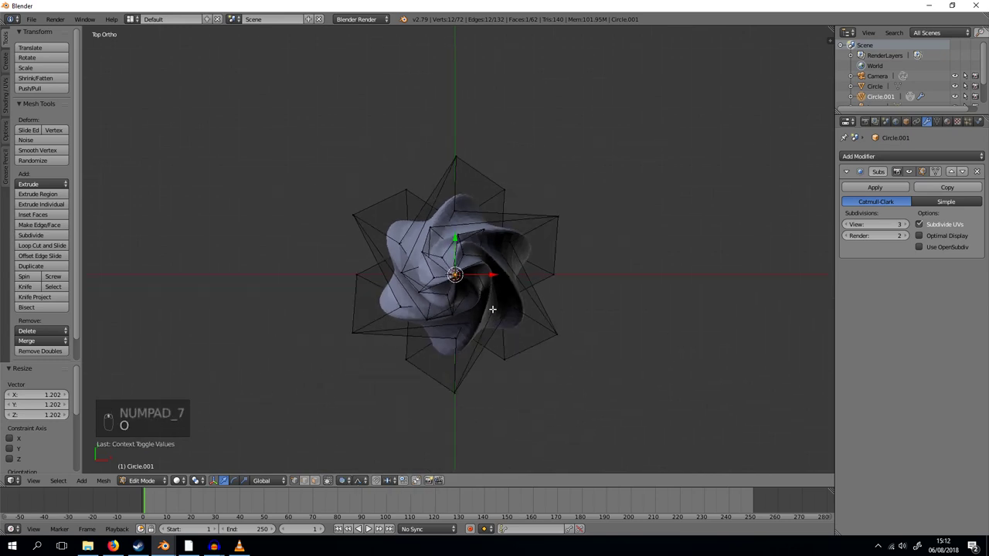
pyautogui.press('r')
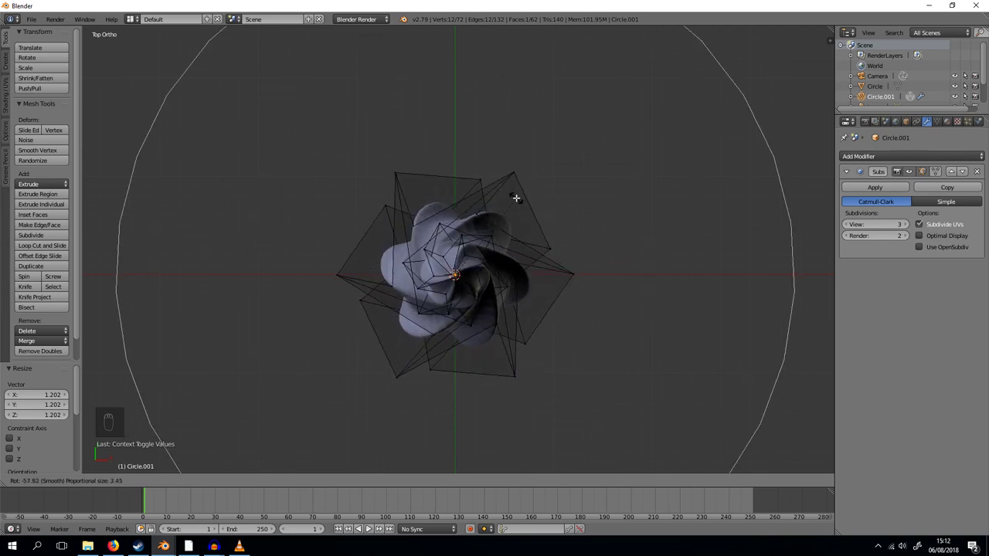
# Back in Object Mode, apply the subdivision and set the whipped cream to Shade Smooth
pyautogui.press('Tab')
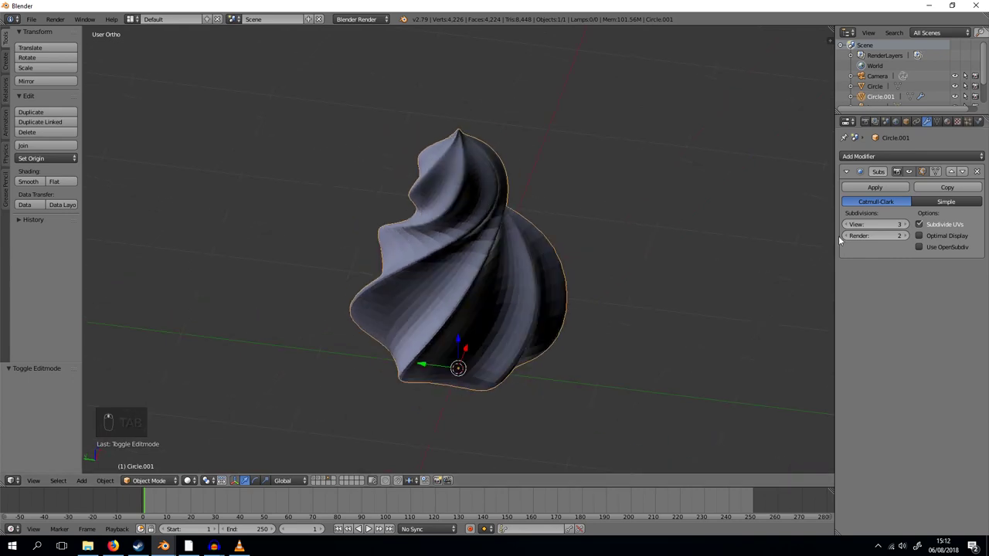
pyautogui.moveTo(895, 187); pyautogui.dragTo(496, 329)
pyautogui.middleClick(495, 329)
pyautogui.moveTo(551, 327); pyautogui.dragTo(396, 268)
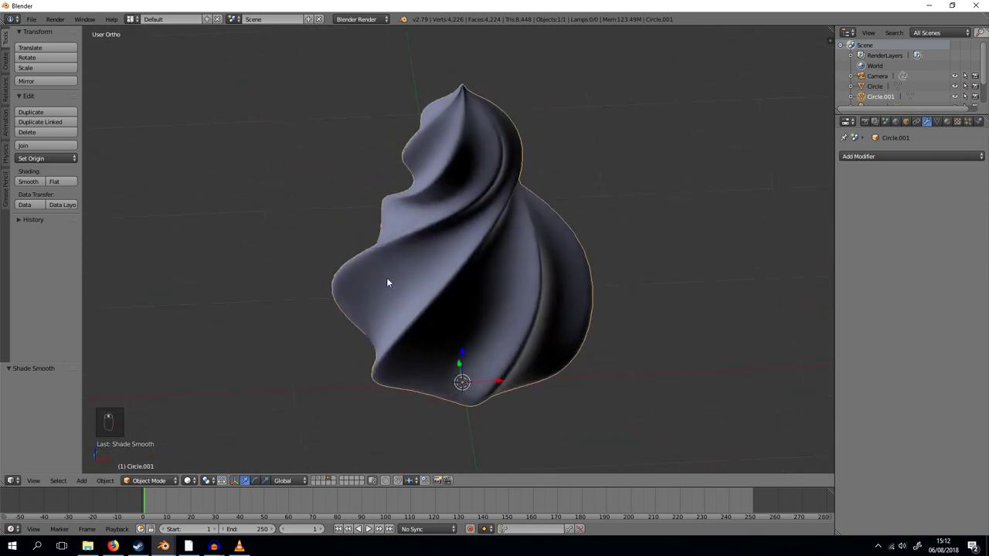
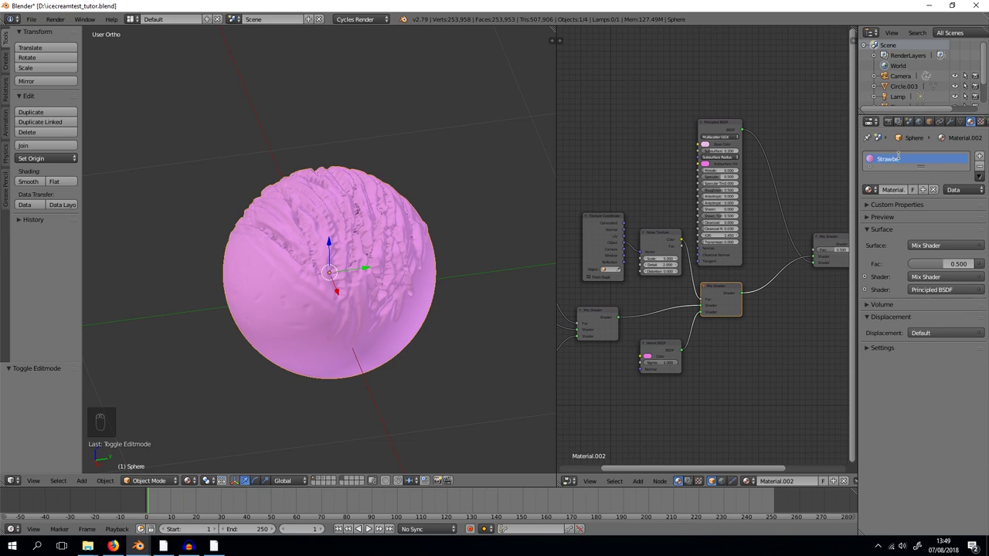
# Duplicate the Strawberry scoop, rotate the copy and copy the strawberry shader nodes
pyautogui.press('r')
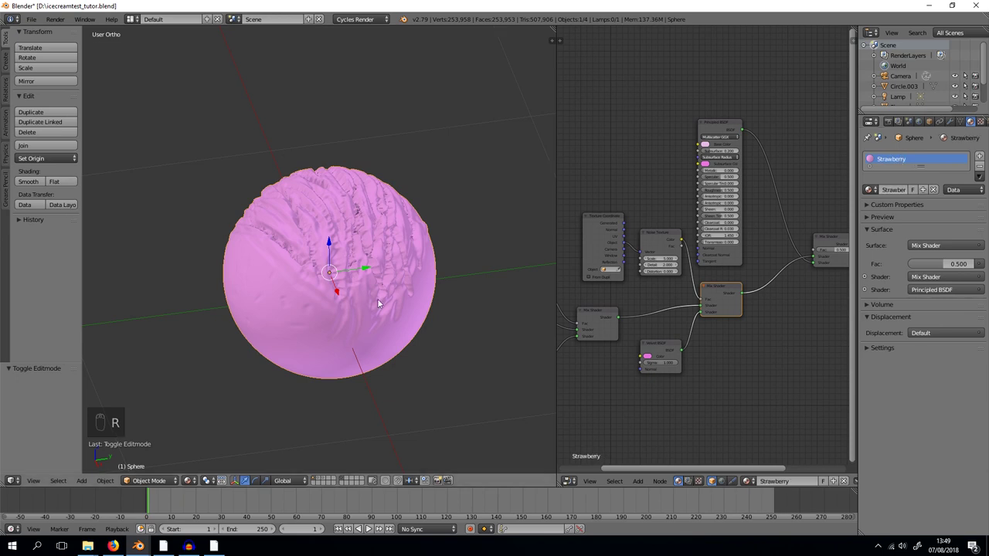
pyautogui.press('shift+d')
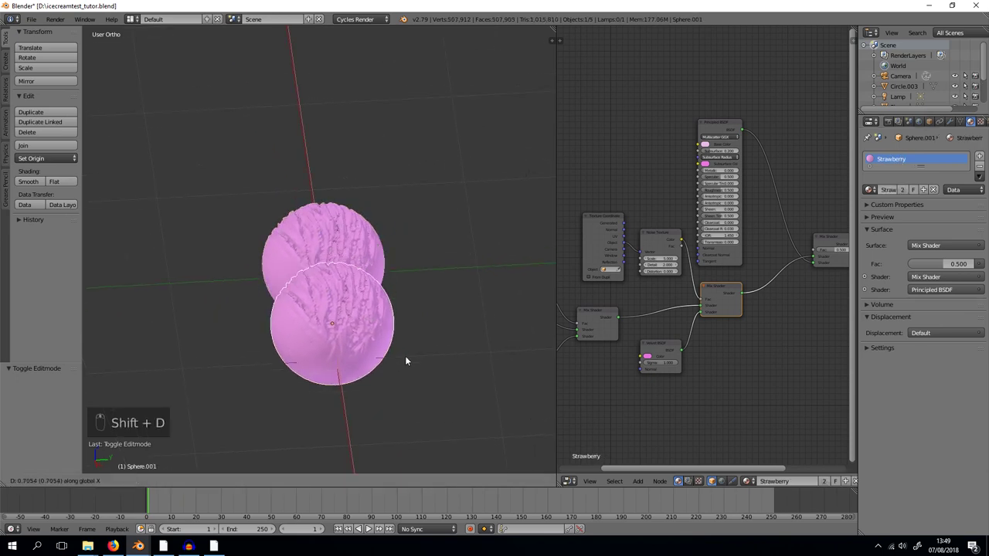
pyautogui.press('r')
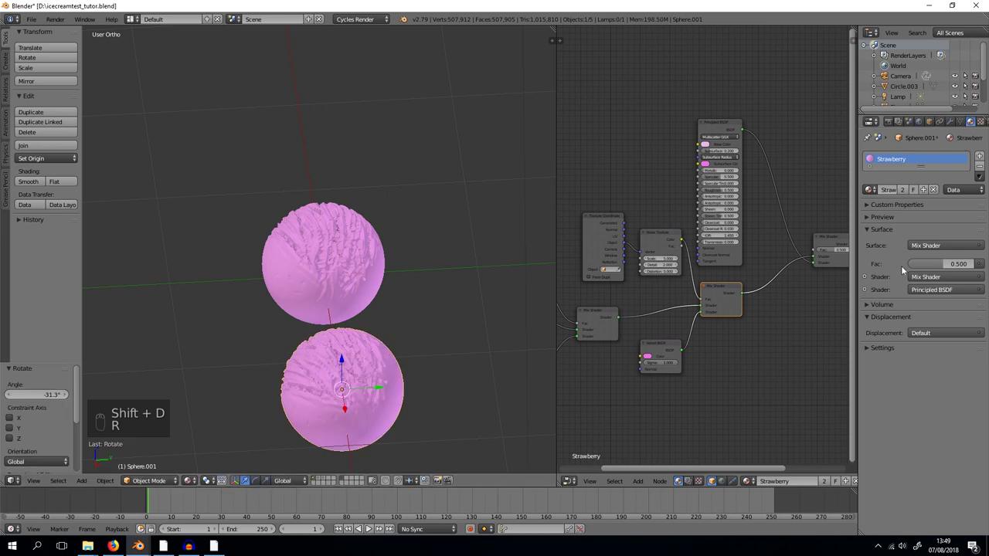
pyautogui.press('a')
pyautogui.press('a')
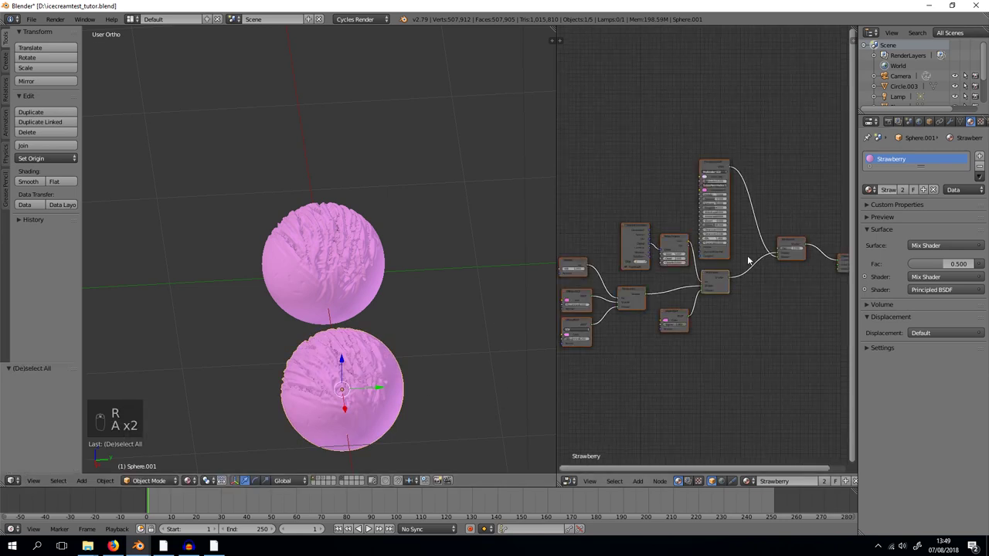
pyautogui.press('ctrl+c')
# Create Material.002 for the copy, clear its default nodes and paste in the strawberry shader
pyautogui.moveTo(982, 170); pyautogui.dragTo(675, 304)
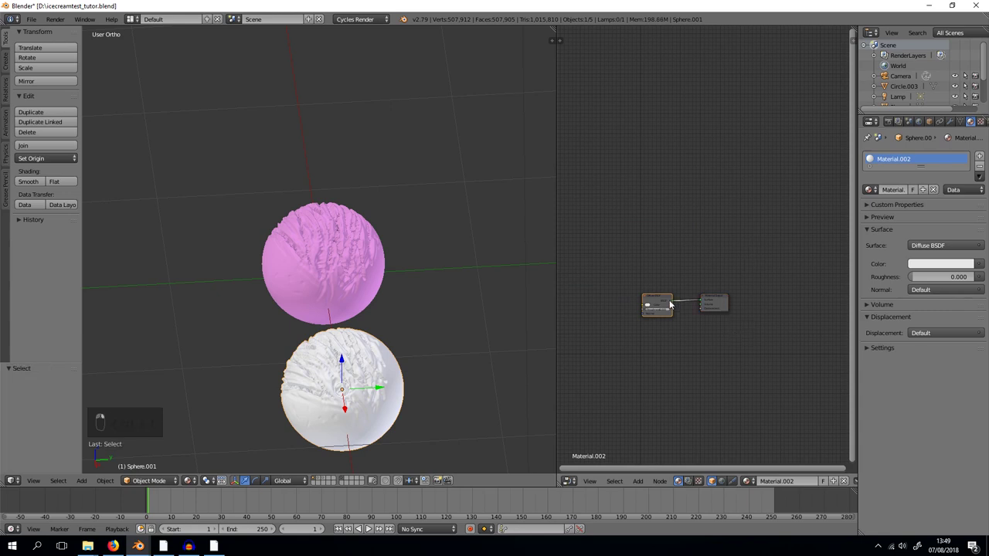
pyautogui.press('Delete')
pyautogui.press('ctrl+v')
pyautogui.click(731, 314)
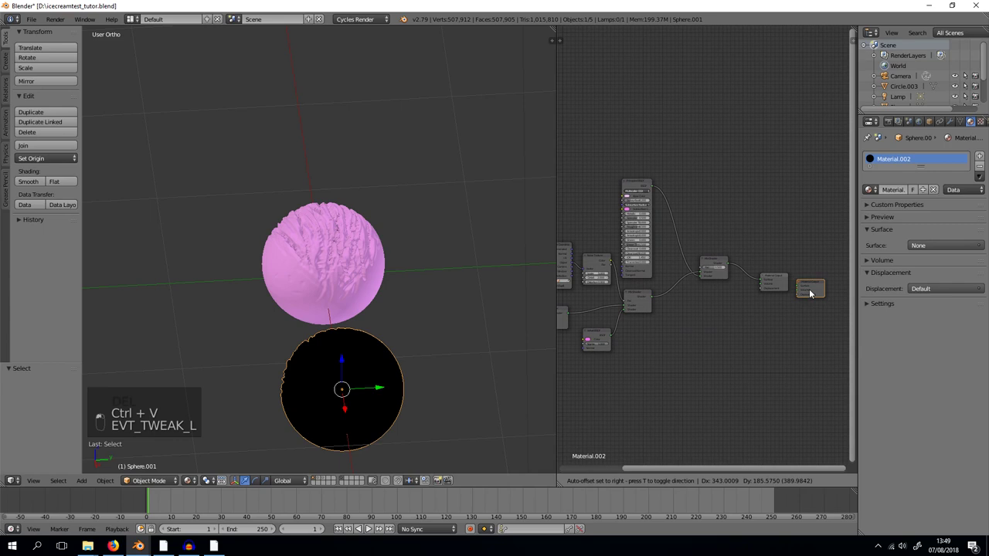
# Turn Material.002's shader colours dark brown for a chocolate scoop and preview it rendered
pyautogui.press('Delete')
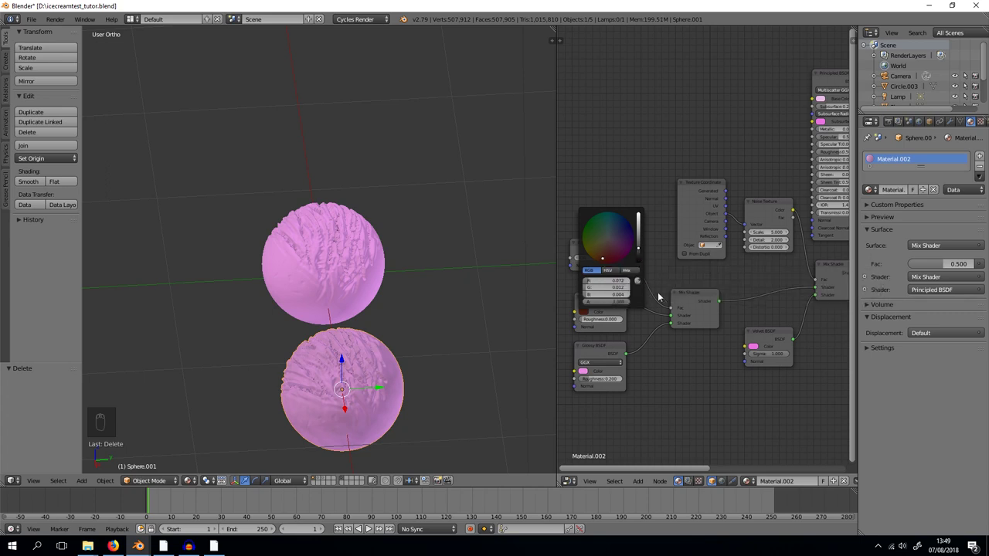
pyautogui.moveTo(758, 343); pyautogui.dragTo(621, 371)
pyautogui.moveTo(621, 370); pyautogui.dragTo(358, 162)
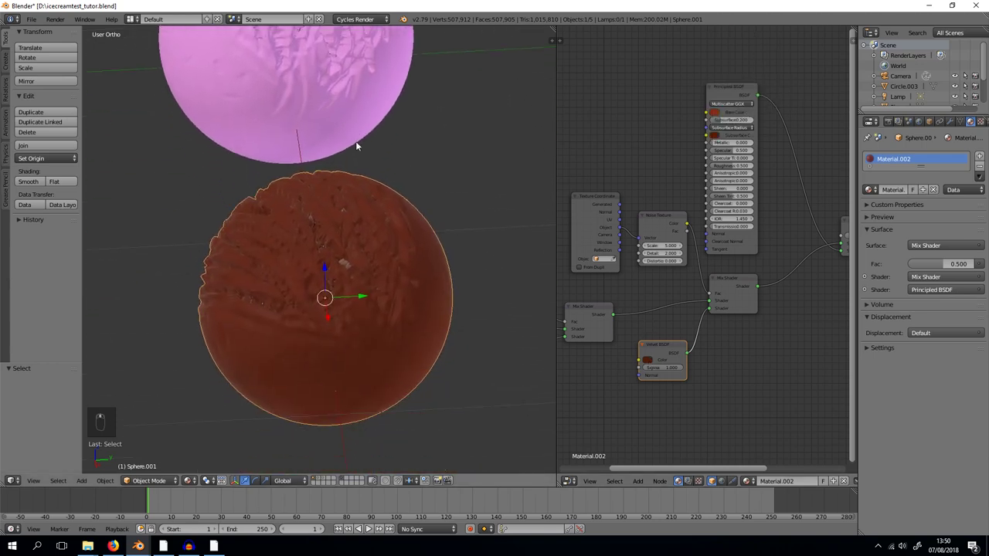
pyautogui.press('ctrl+s')
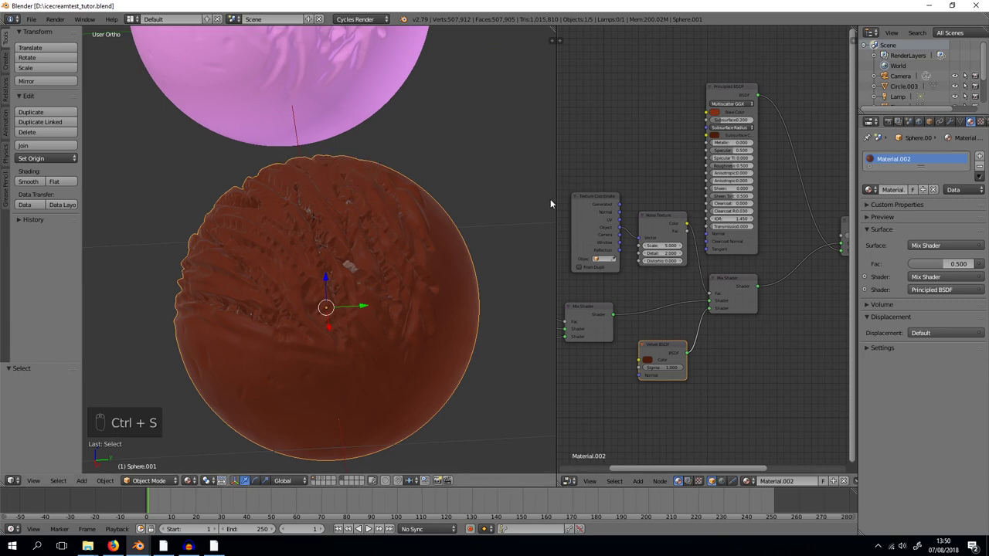
pyautogui.press('shift+z')
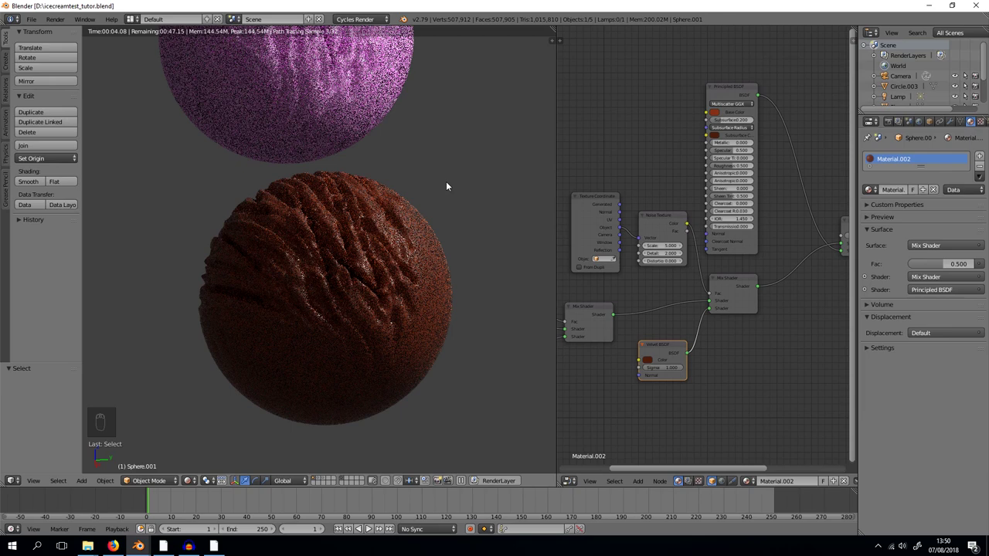
pyautogui.press('shift+z')
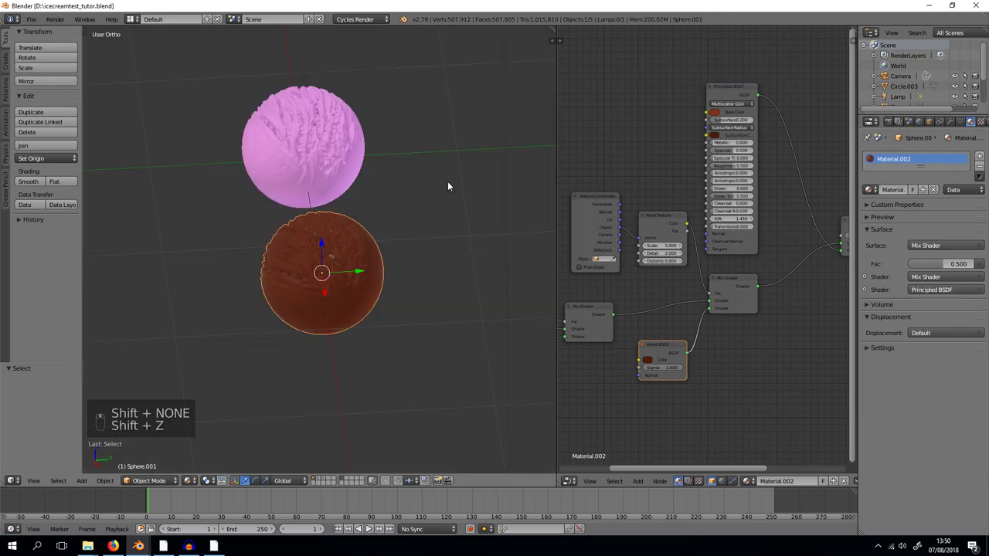
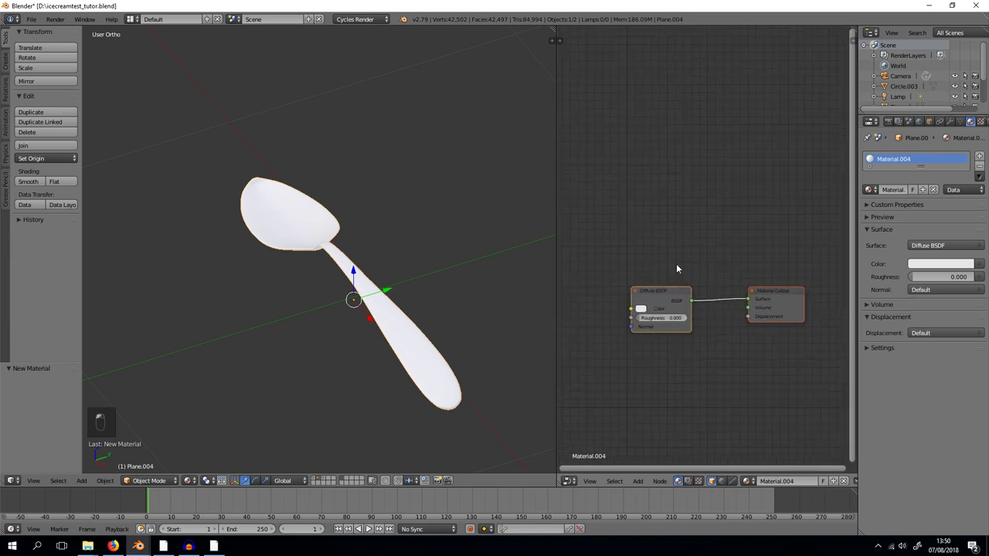
# Replace the spoon material's Diffuse node with a Principled BSDF at Metallic 0.4 wired to the output
pyautogui.press('a')
pyautogui.press('Delete')
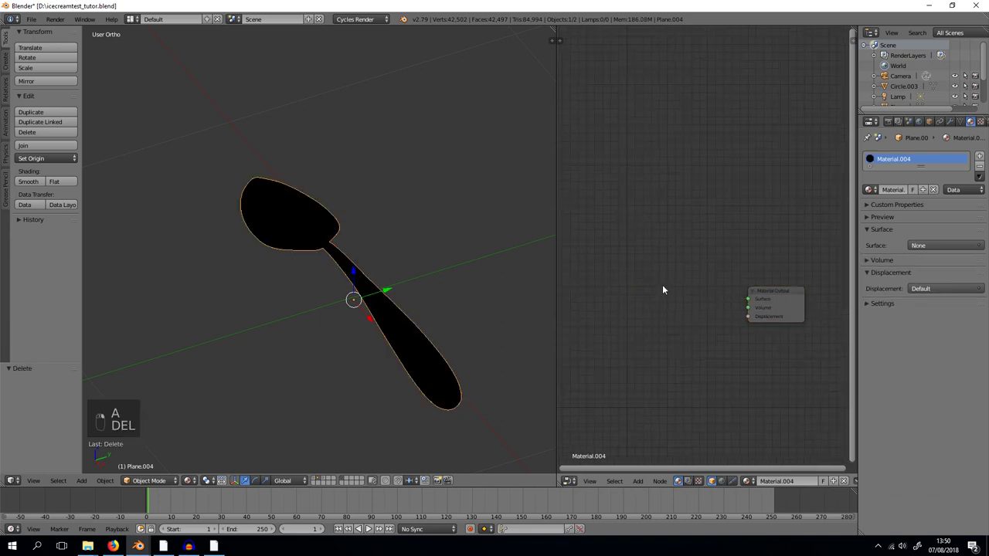
pyautogui.press('shift+a')
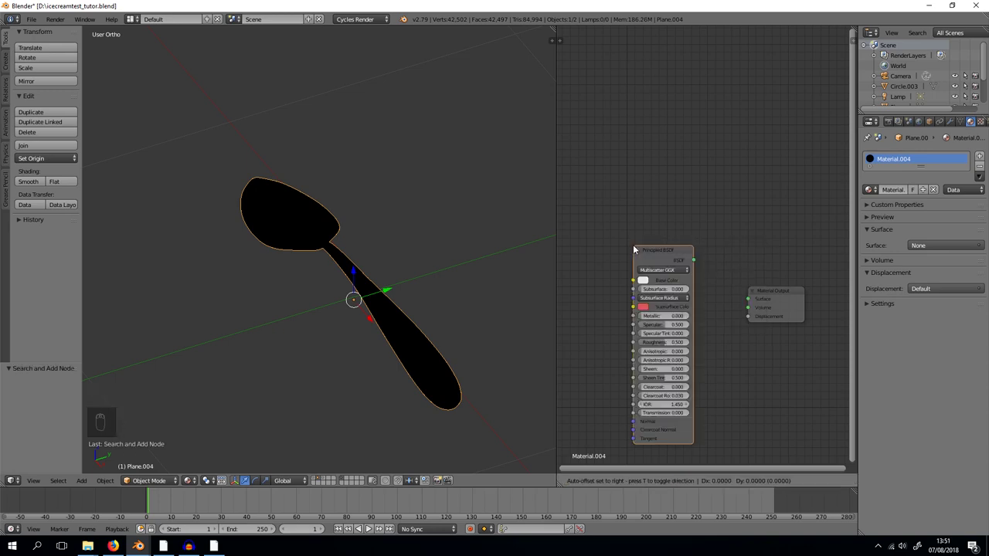
pyautogui.moveTo(654, 152); pyautogui.dragTo(232, 399)
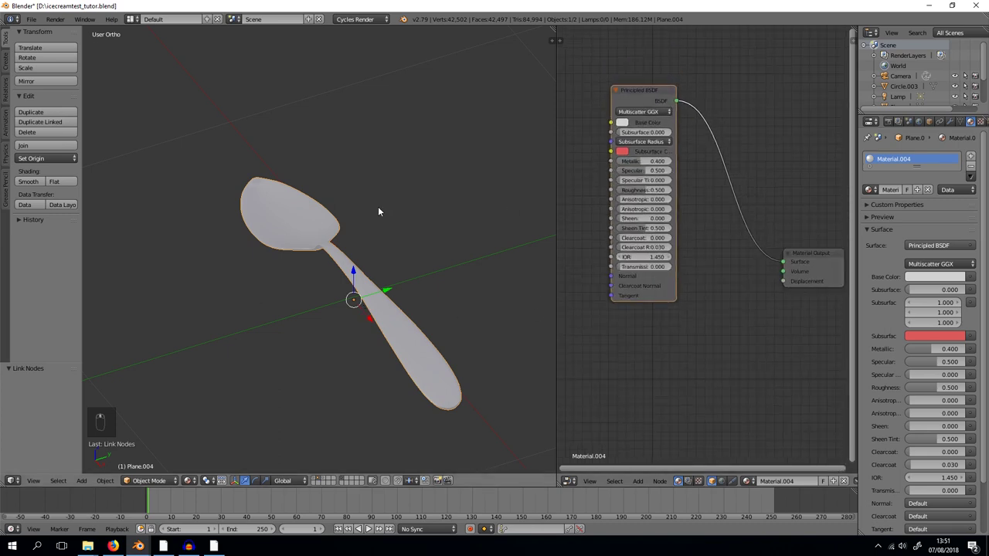
# Mix a Glossy BSDF at roughness 0.2 into the spoon's Principled shader through a 0.5 Mix Shader
pyautogui.press('shift+z')
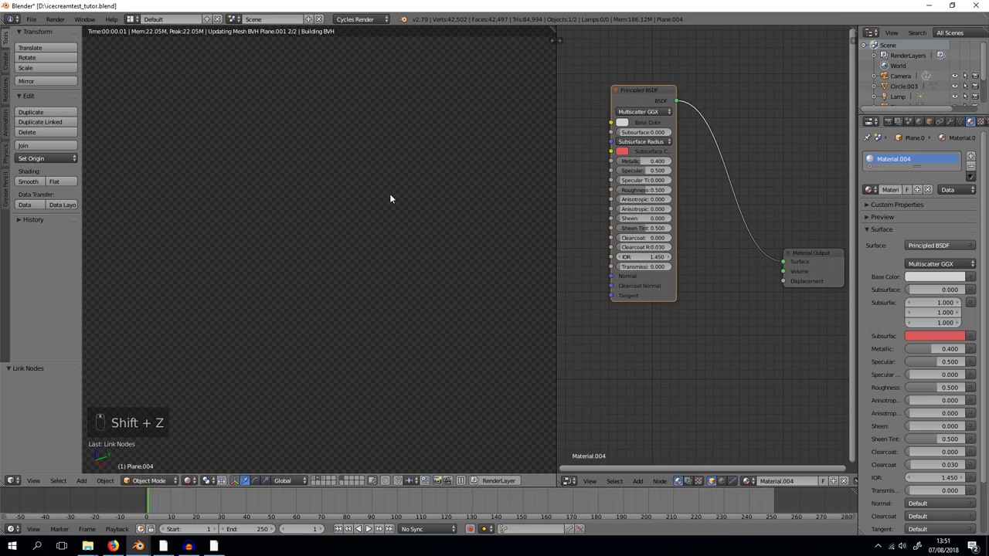
pyautogui.press('shift+z')
pyautogui.press('shift+a')
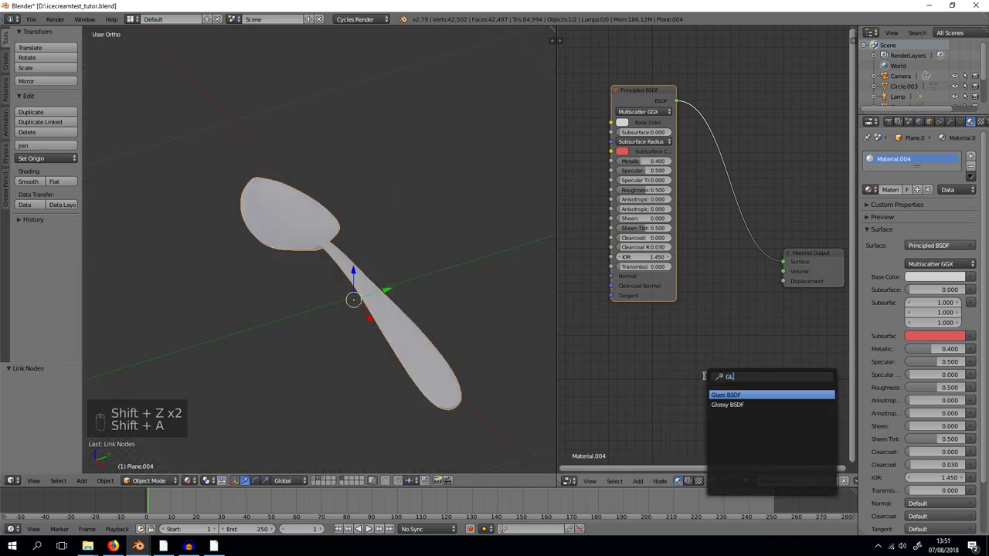
pyautogui.press('s')
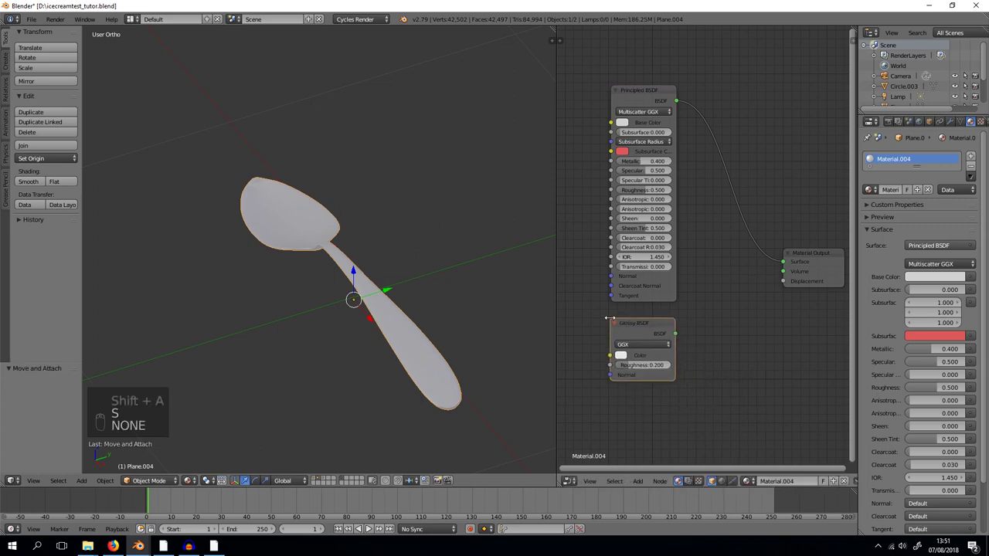
pyautogui.press('shift+a')
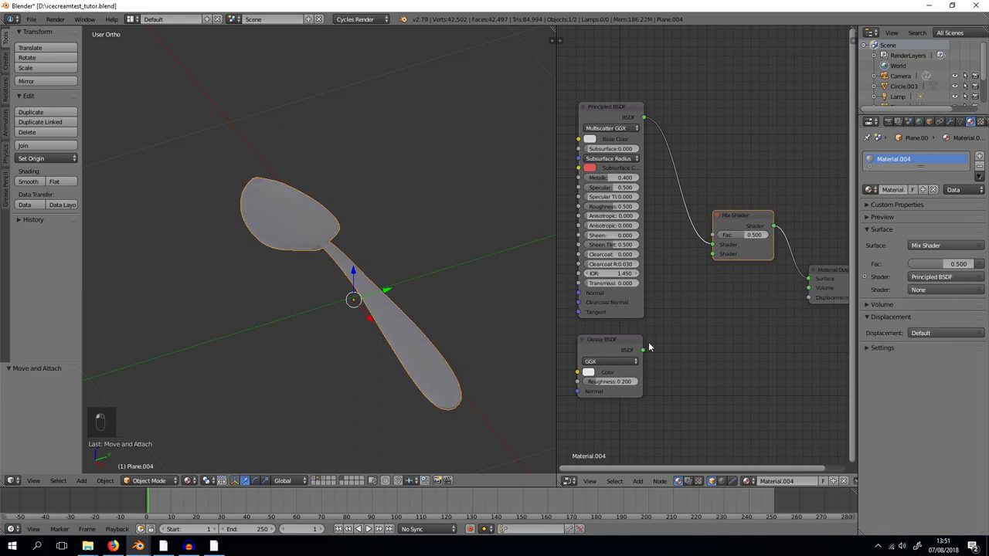
pyautogui.click(380, 274)
# Preview the spoon's metallic look rendered and return to solid view
pyautogui.press('shift+z')
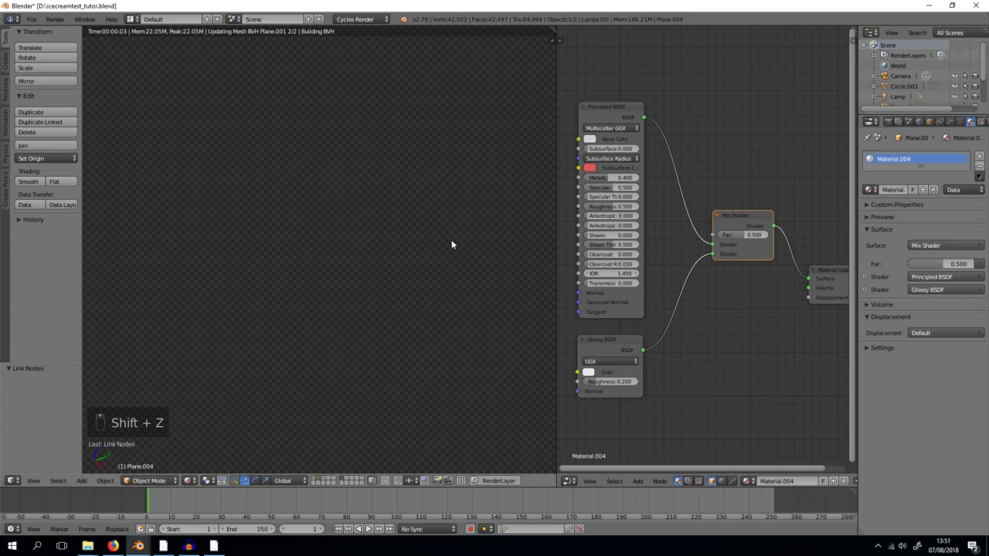
pyautogui.press('shift+z')
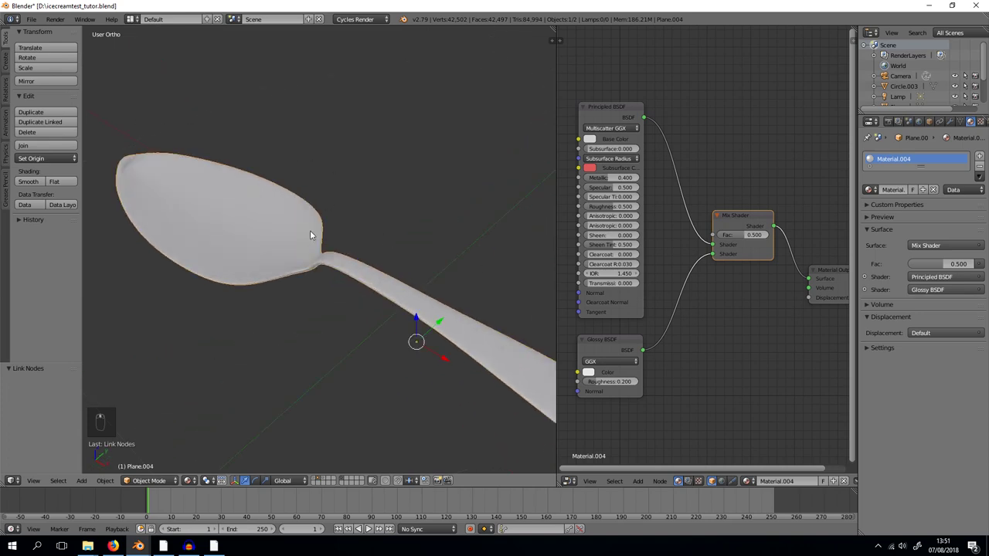
pyautogui.press('shift+z')
pyautogui.press('shift+z')
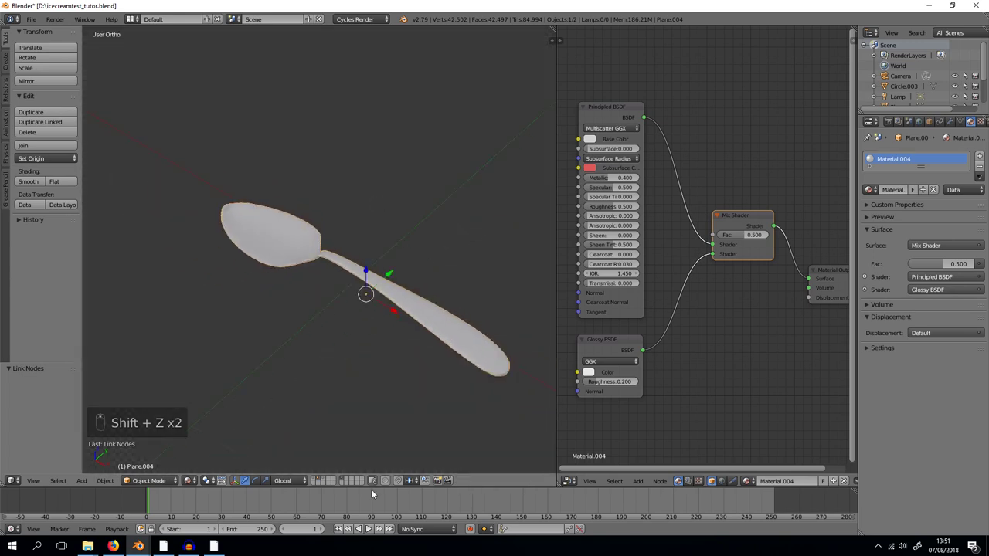
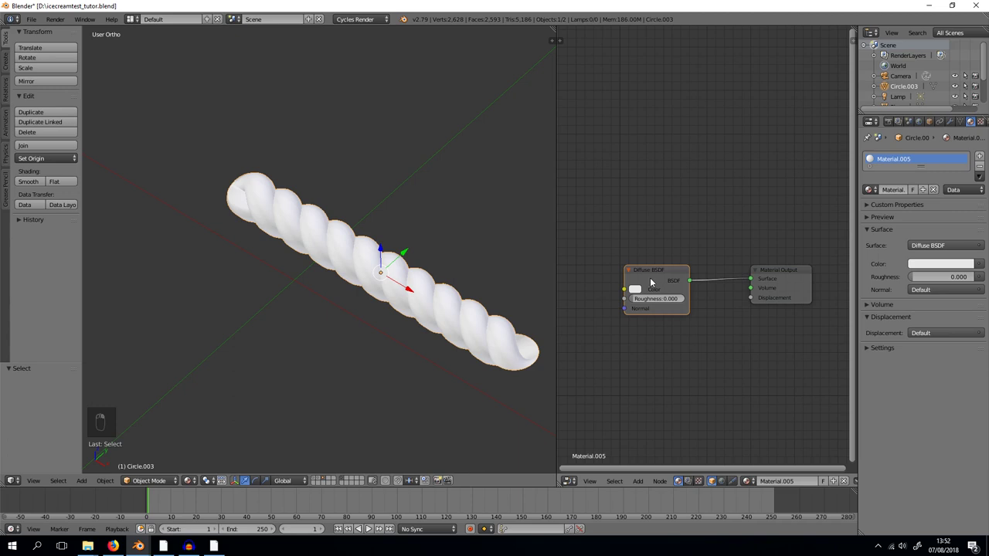
# Remove the default shader and add a fresh Diffuse BSDF node for the twisted piece
pyautogui.press('Delete')
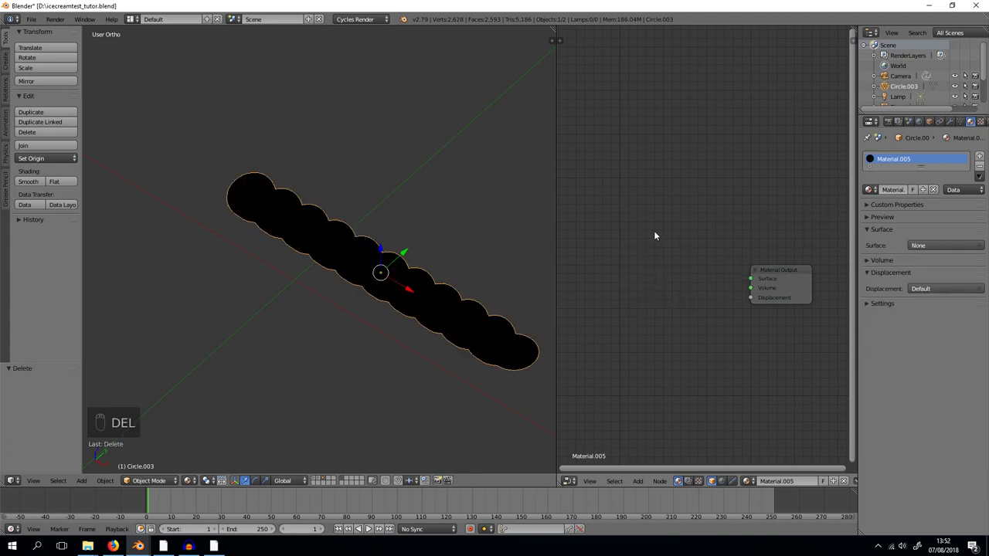
pyautogui.press('shift+a')
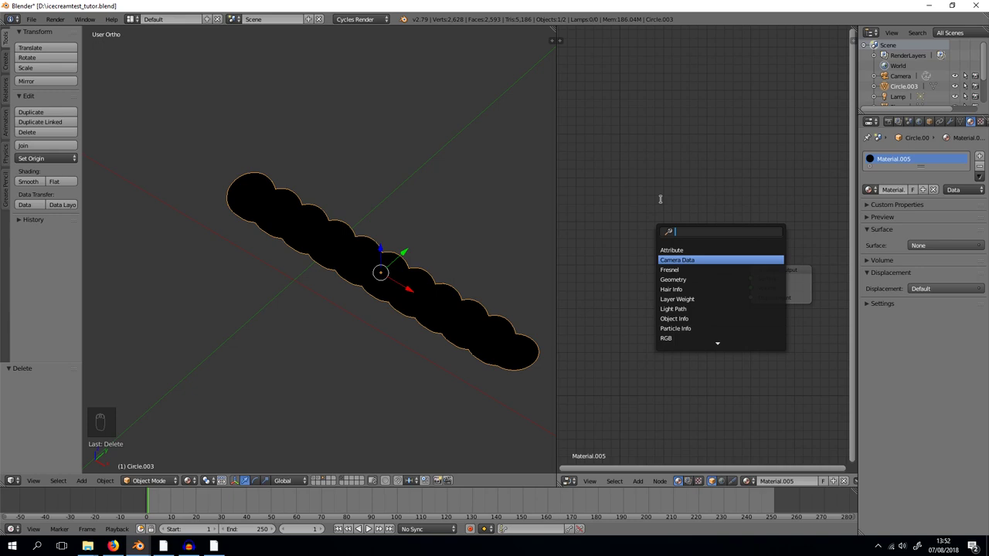
pyautogui.press('BackSpace')
pyautogui.press('BackSpace')
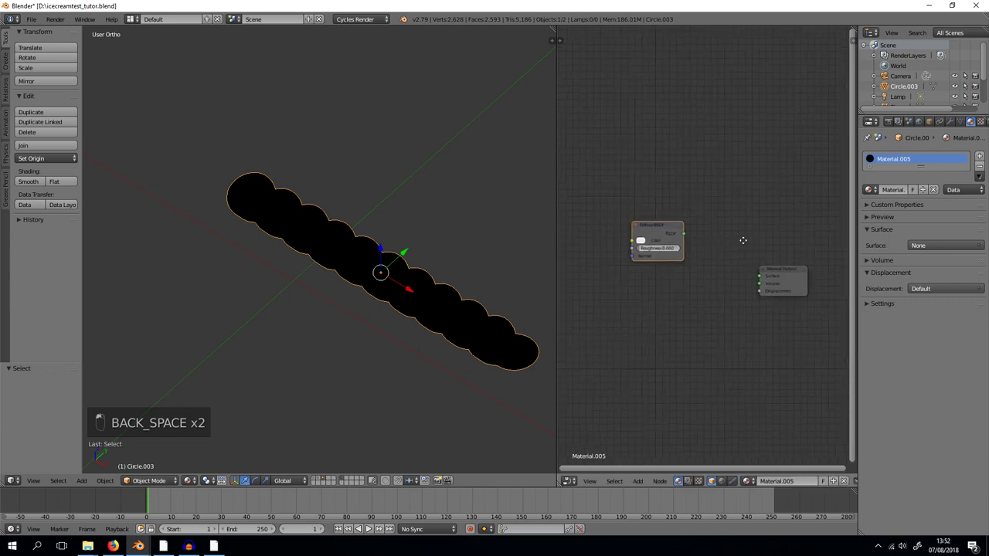
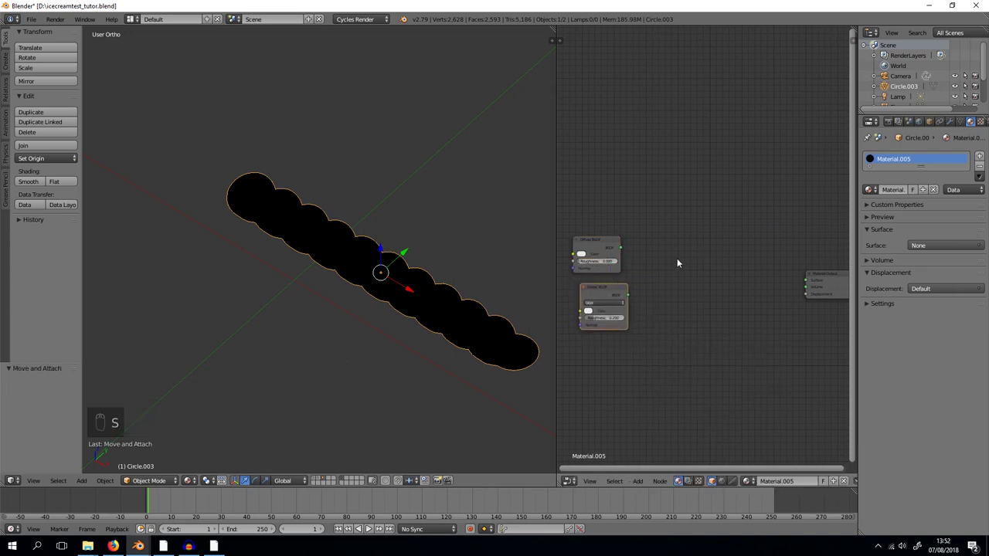
# Add a Mix Shader combining the Diffuse and Glossy shaders, then duplicate it as a second mix
pyautogui.press('shift+a')
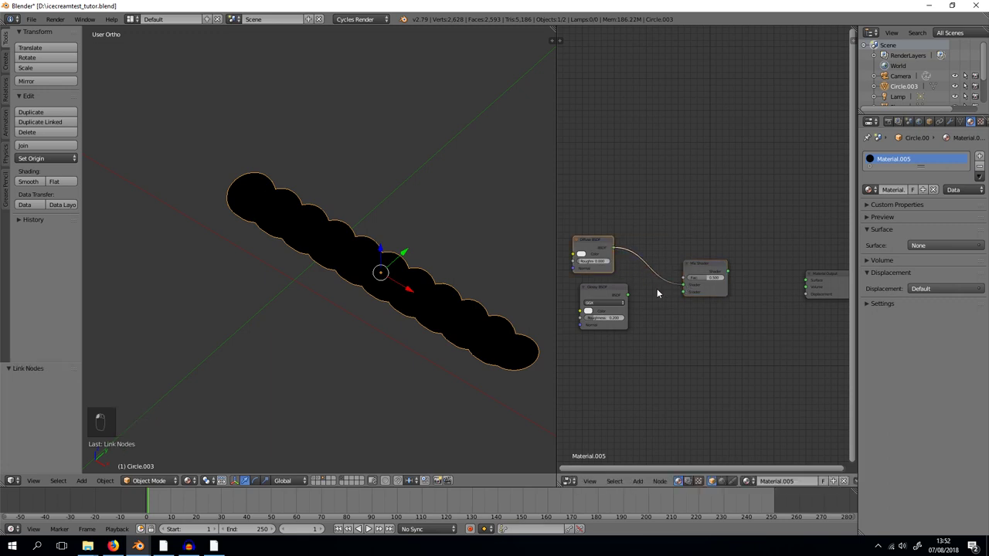
pyautogui.moveTo(689, 293); pyautogui.dragTo(577, 258)
pyautogui.moveTo(577, 258); pyautogui.dragTo(683, 207)
pyautogui.click(748, 301)
pyautogui.press('shift+a')
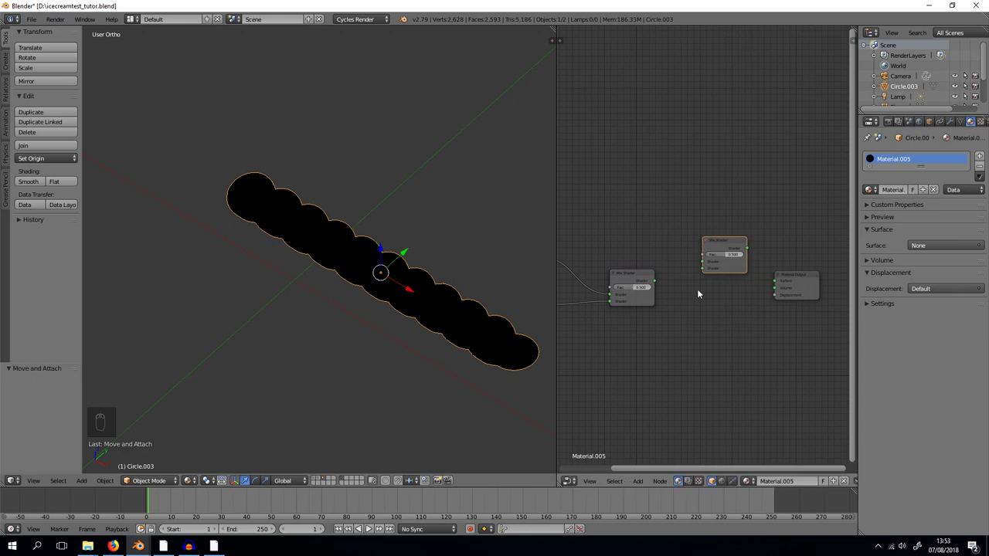
# Add Texture Coordinate and Voronoi Texture nodes, driving the mix factor and wiring the result to Material Output
pyautogui.press('shift+a')
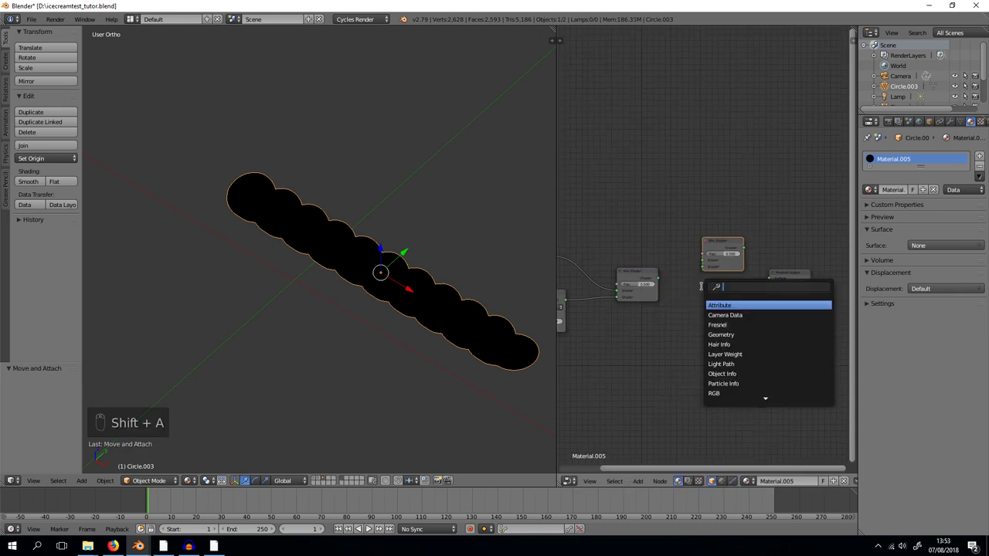
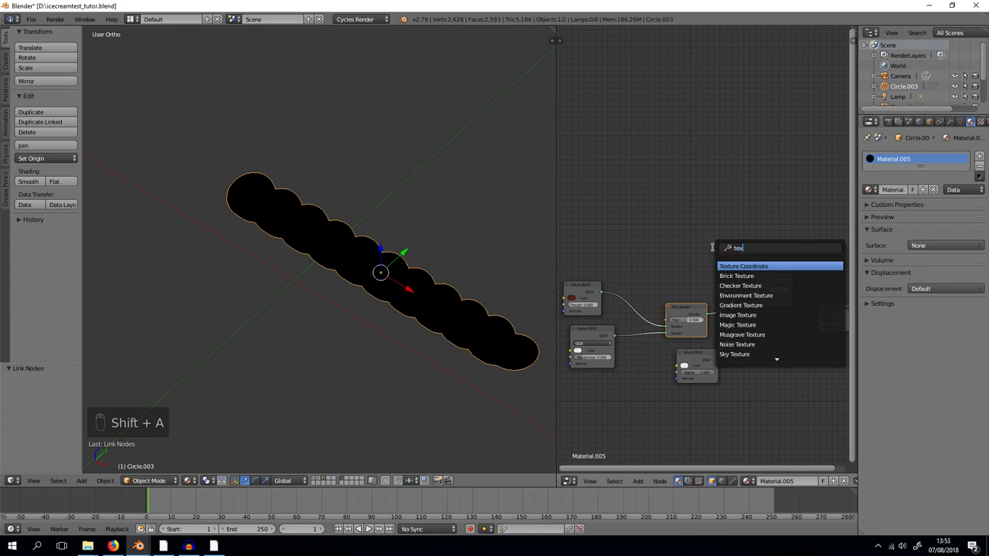
pyautogui.press('shift+a')
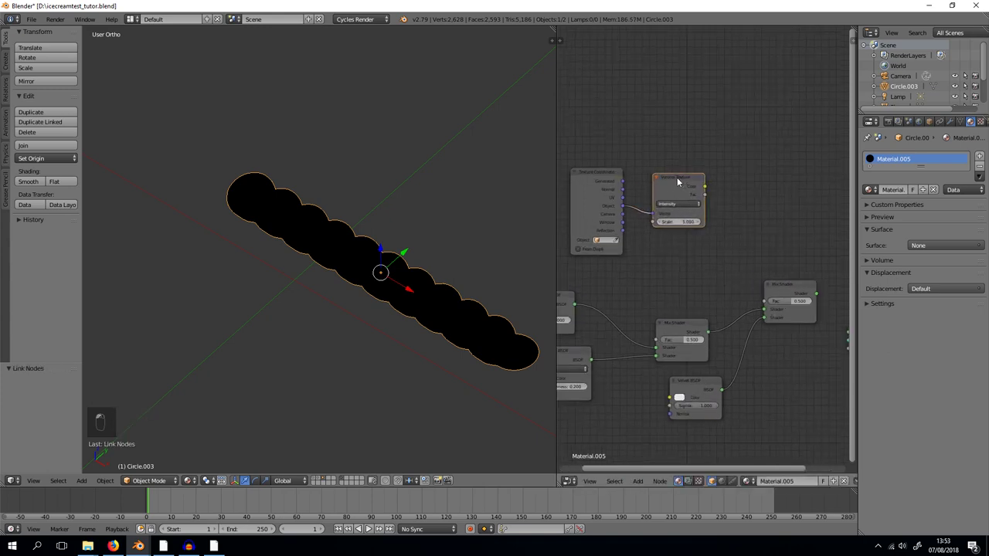
pyautogui.moveTo(678, 193); pyautogui.dragTo(765, 298)
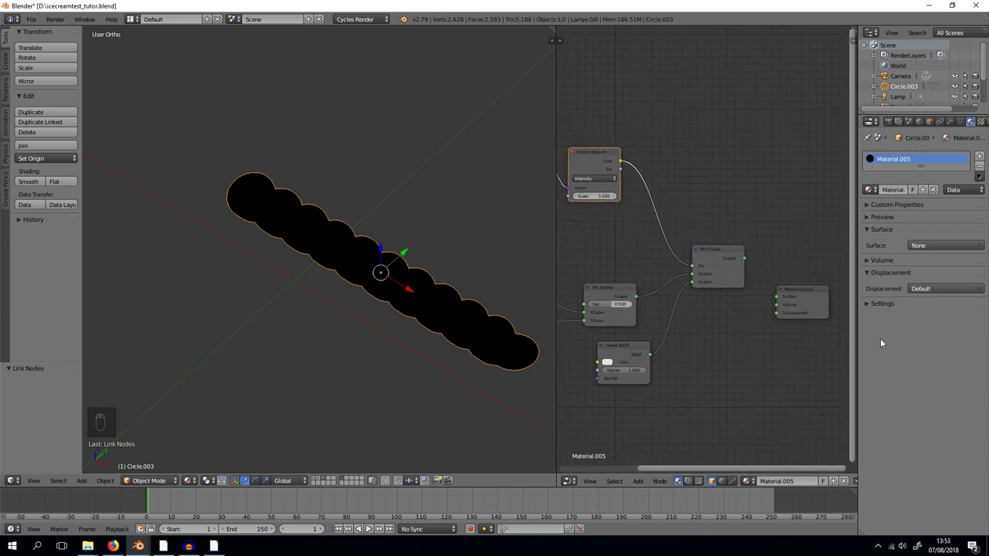
pyautogui.moveTo(806, 273); pyautogui.dragTo(772, 305)
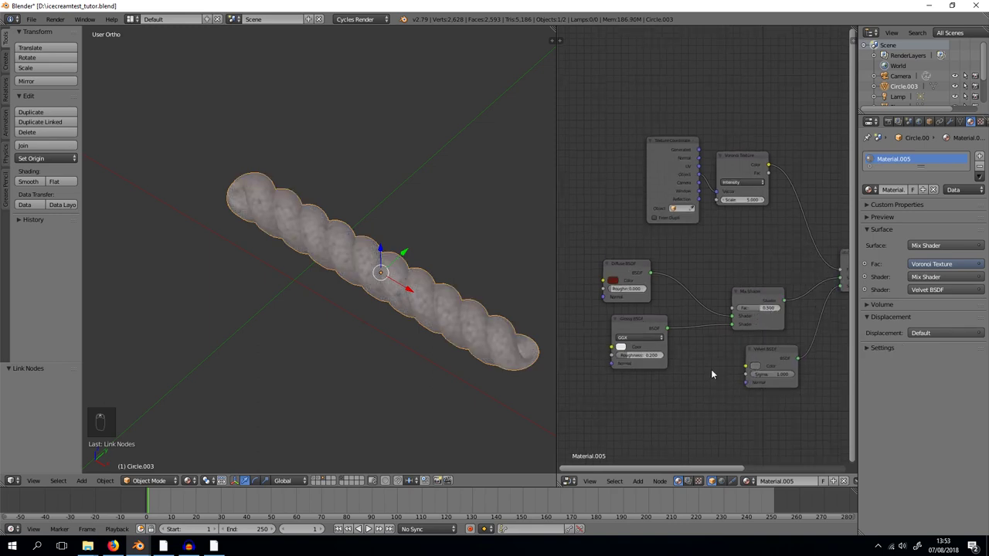
# Tint the Glossy and Velvet shaders red and set Glossy roughness to 0.5, checking in rendered shading
pyautogui.press('shift+z')
pyautogui.press('shift+z')
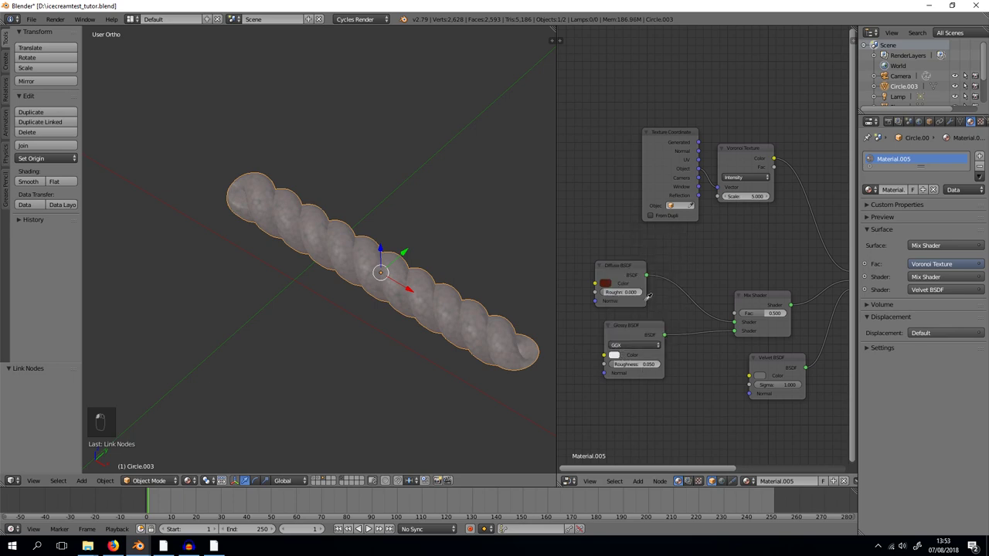
pyautogui.press('shift+z')
pyautogui.press('shift+z')
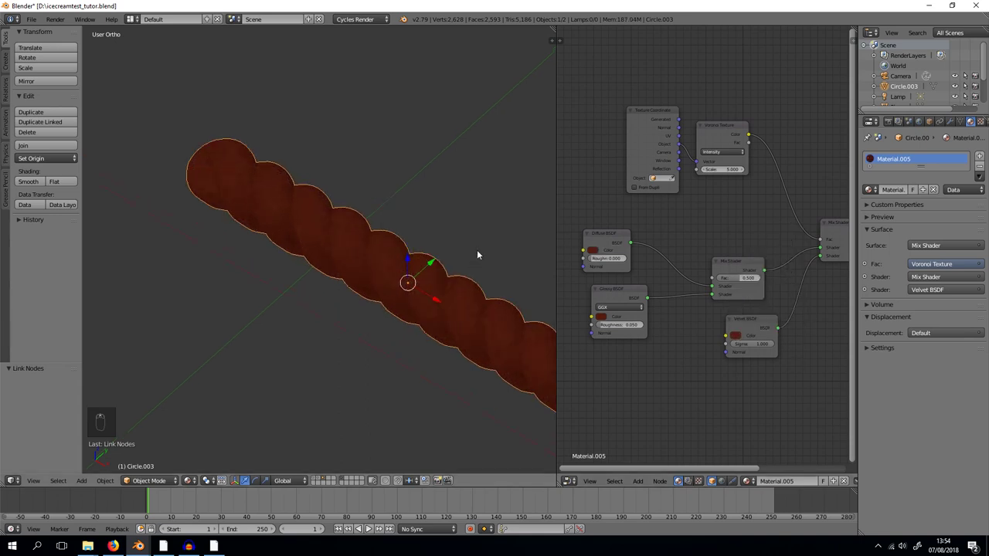
pyautogui.press('shift+z')
pyautogui.press('shift+z')
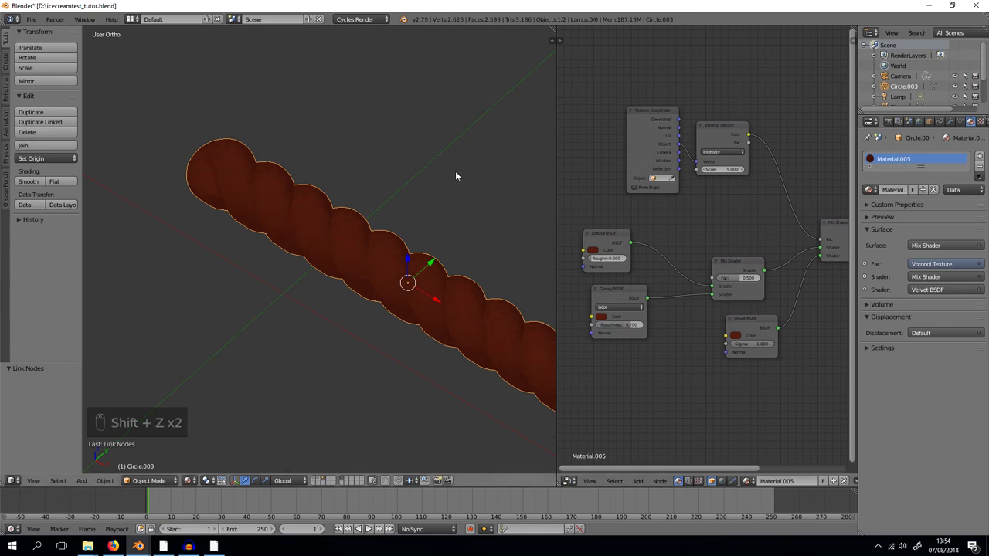
pyautogui.press('shift+z')
pyautogui.press('shift+z')
# Set the Voronoi scale to 0.2 and review the strand repeatedly in rendered preview
pyautogui.press('shift+z')
pyautogui.press('shift+z')
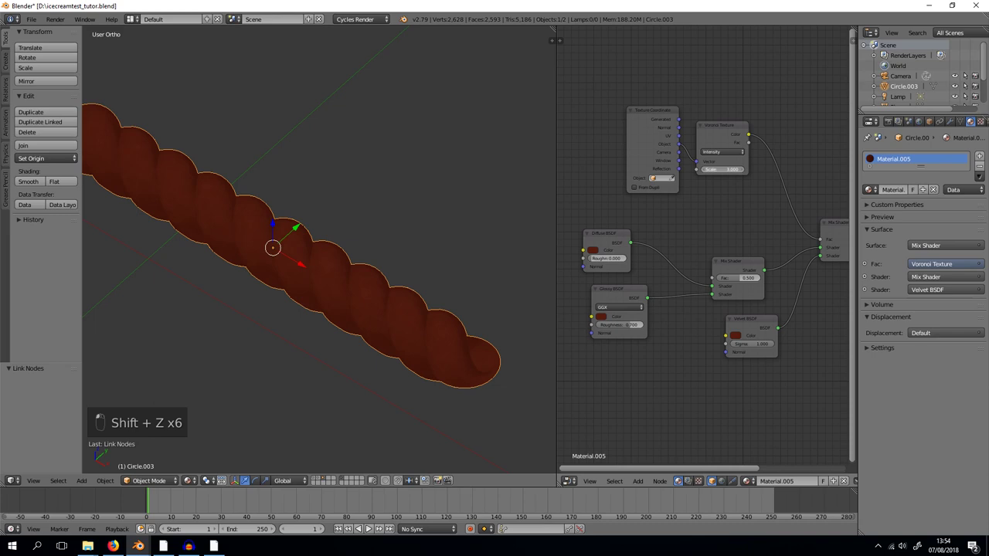
pyautogui.press('shift+z')
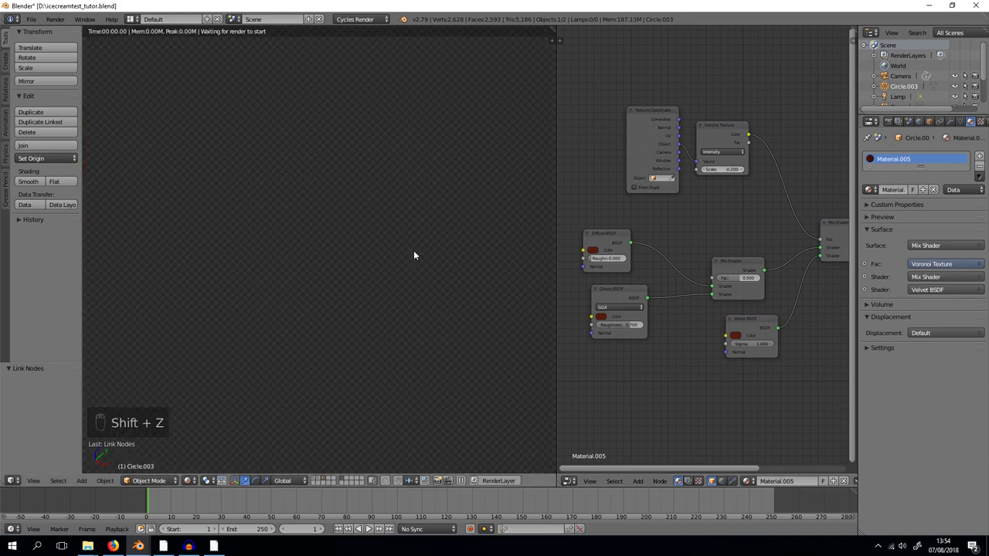
pyautogui.press('shift+z')
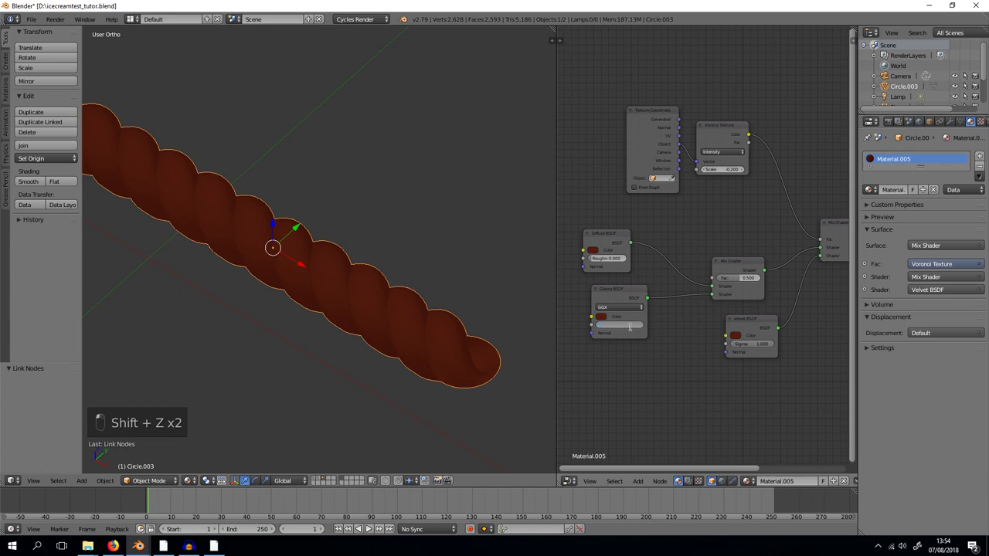
pyautogui.press('shift+z')
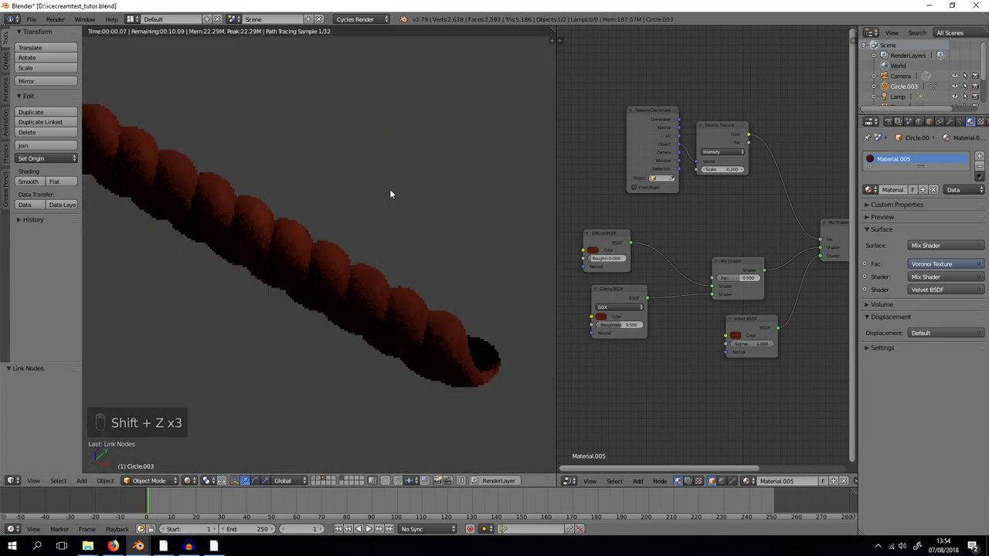
pyautogui.press('shift+z')
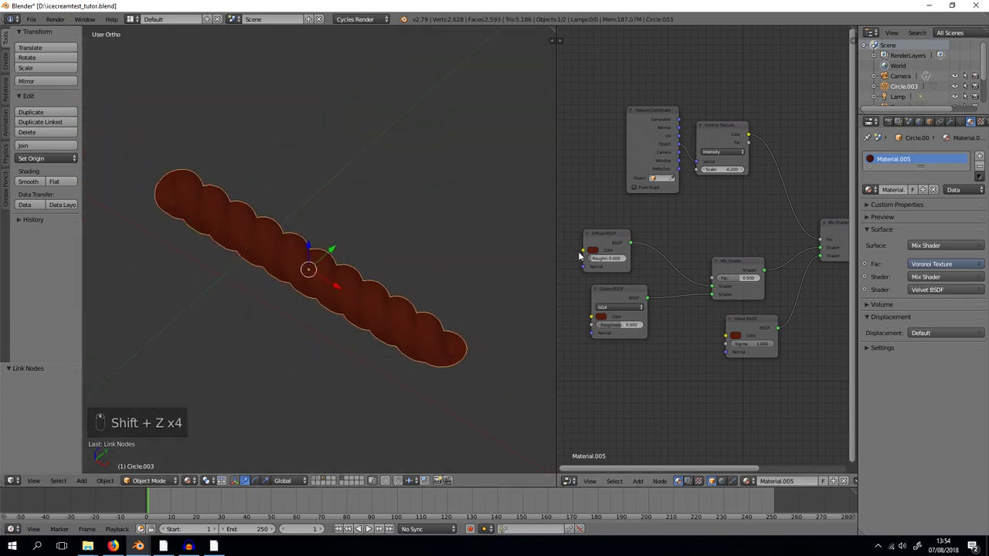
pyautogui.press('shift+z')
pyautogui.press('shift+z')
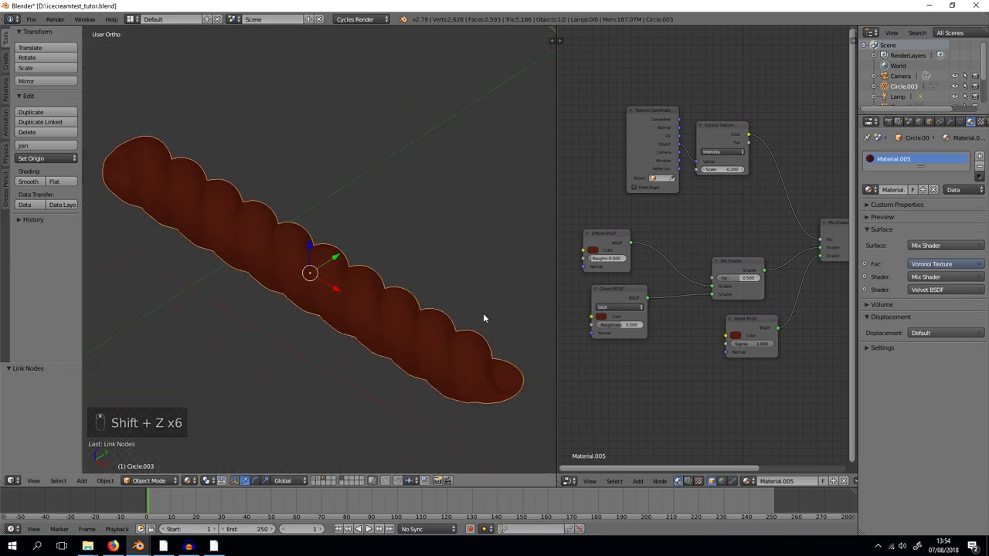
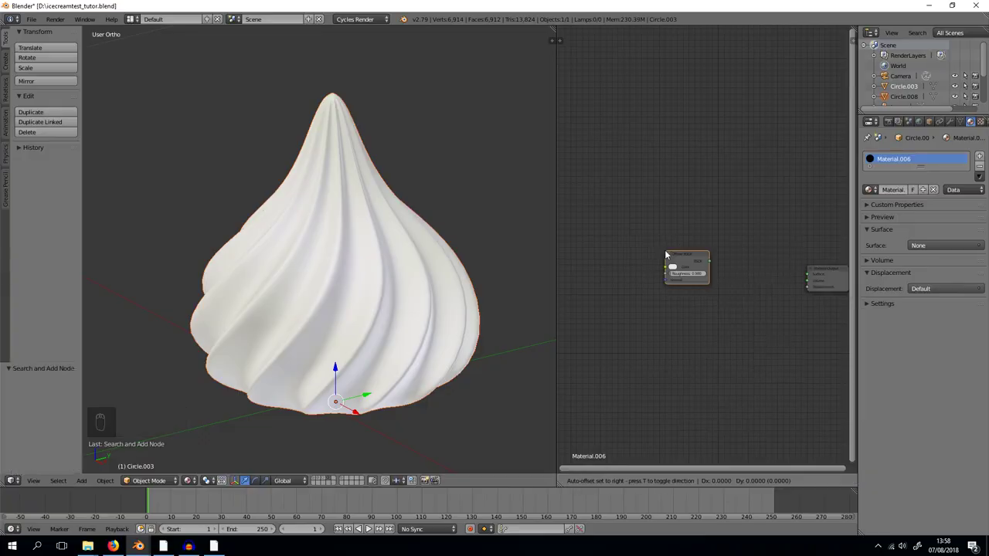
# Add Glossy BSDF, a Mix Shader joining Diffuse and Glossy, a Velvet BSDF and a second Mix Shader to Material.006
pyautogui.press('shift+a')
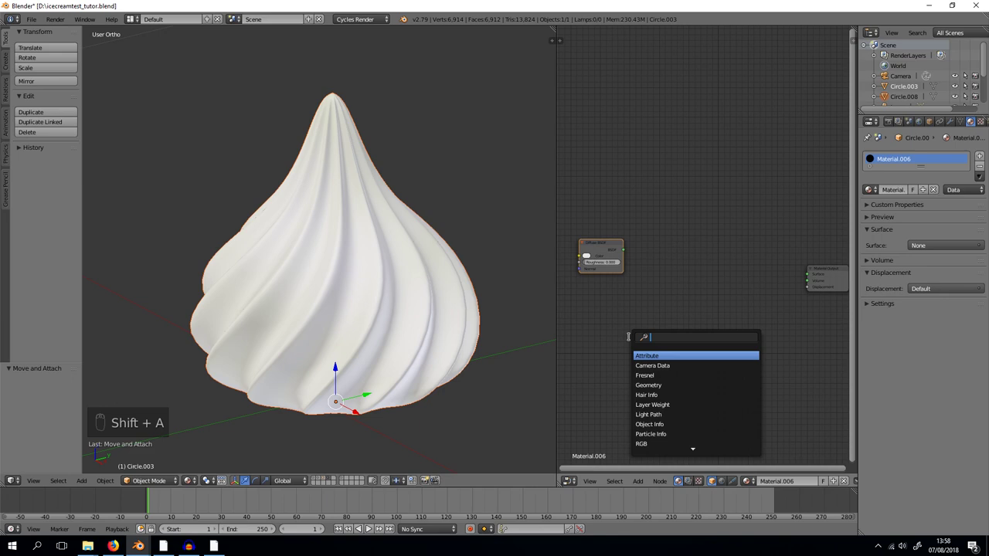
pyautogui.press('s')
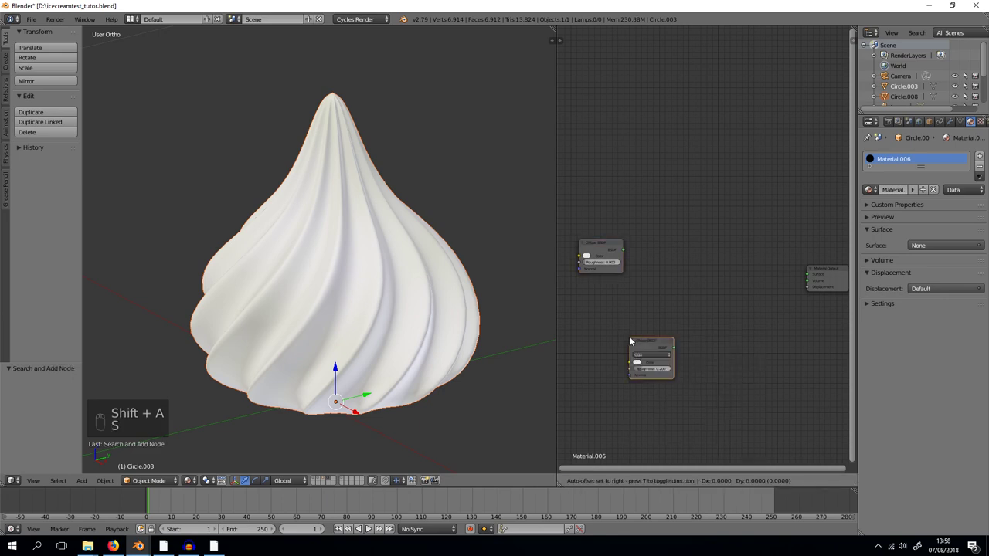
pyautogui.press('shift+a')
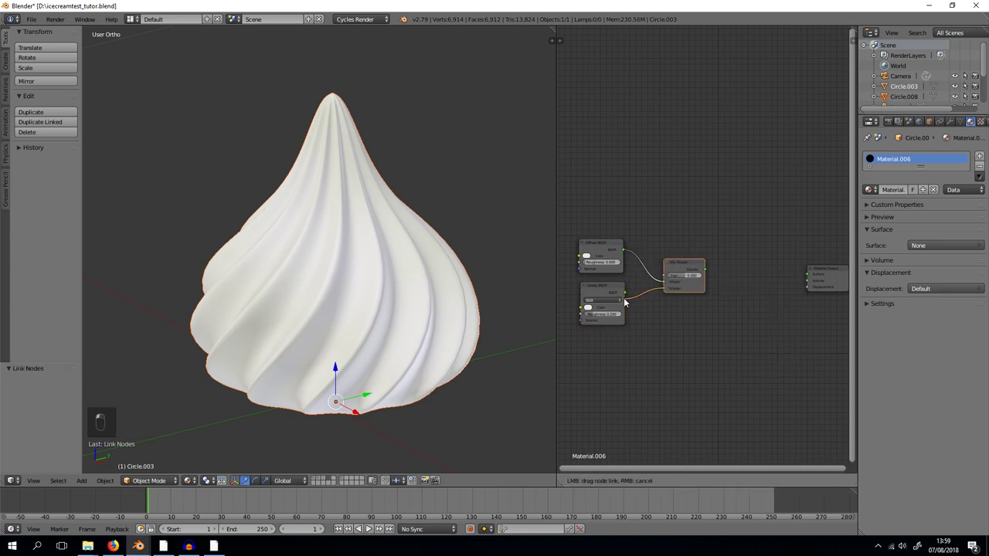
pyautogui.press('shift+a')
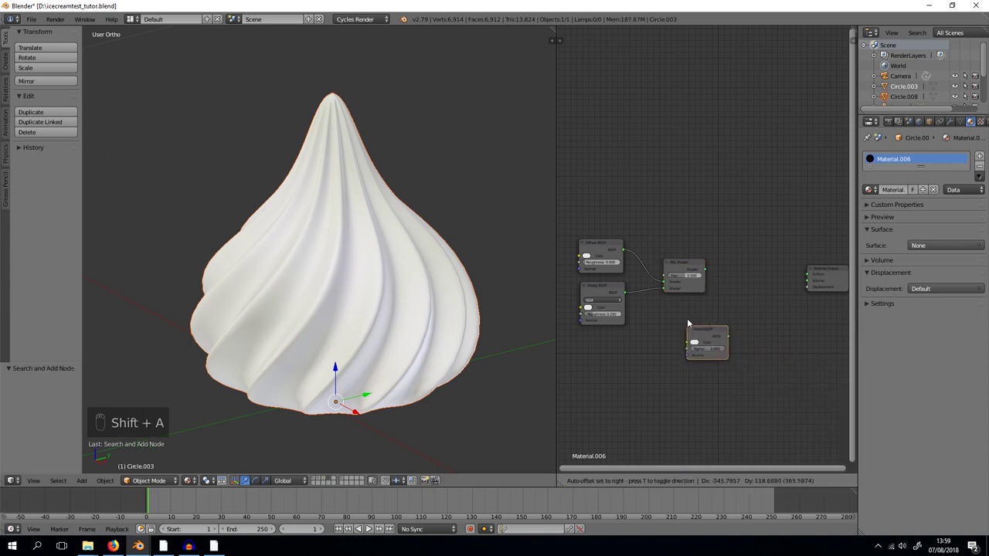
pyautogui.press('shift+a')
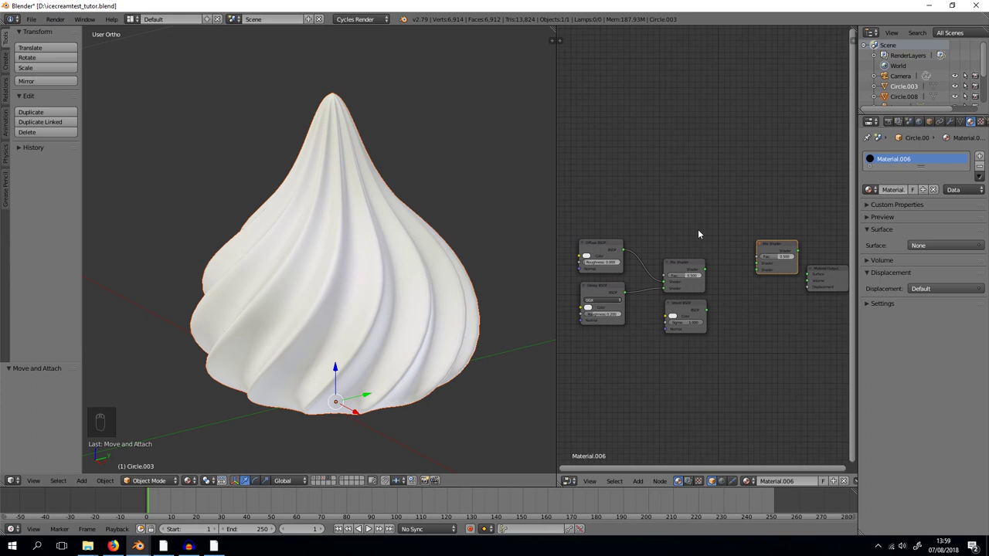
# Add Voronoi Texture and Principled BSDF, wire the mixes to the output, preview rendered and save
pyautogui.press('shift+a')
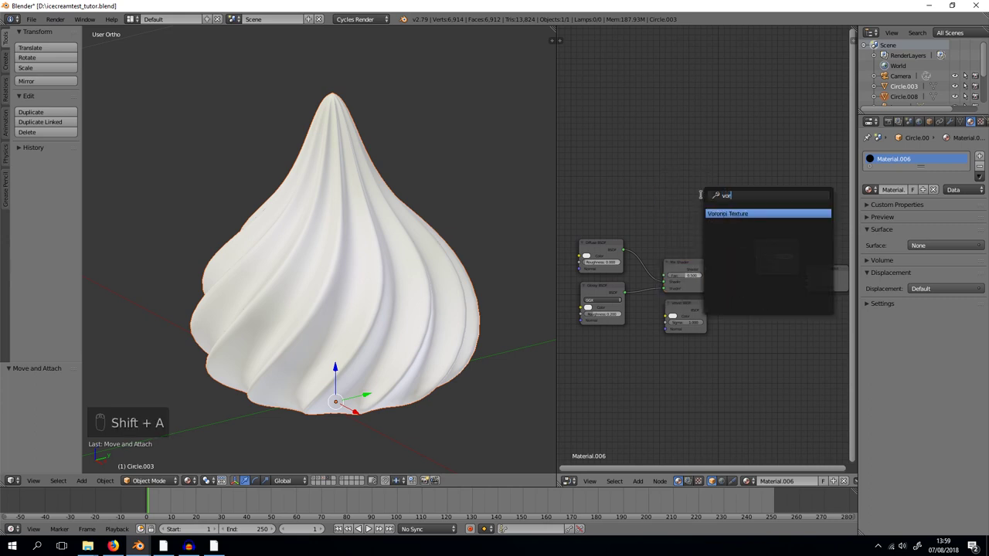
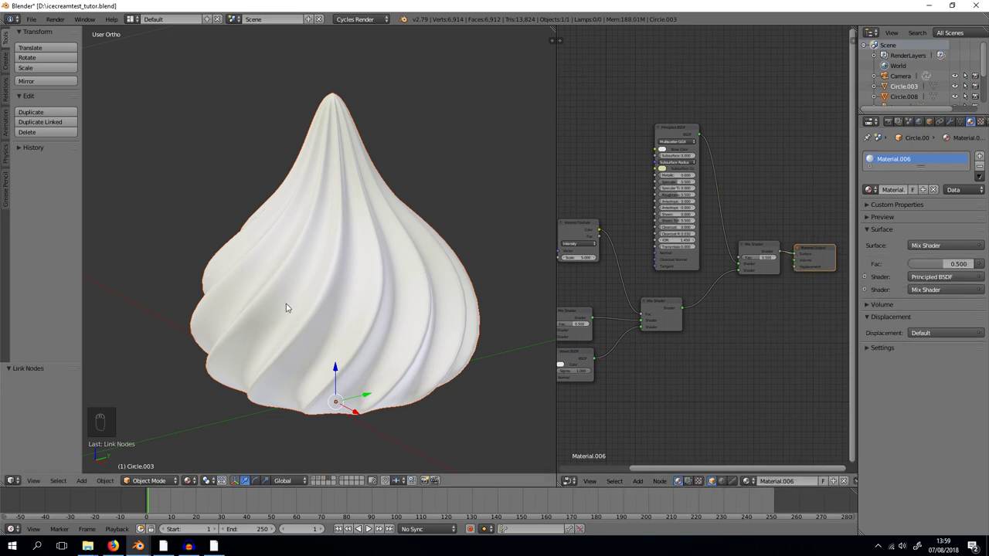
pyautogui.press('shift+z')
pyautogui.press('shift+z')
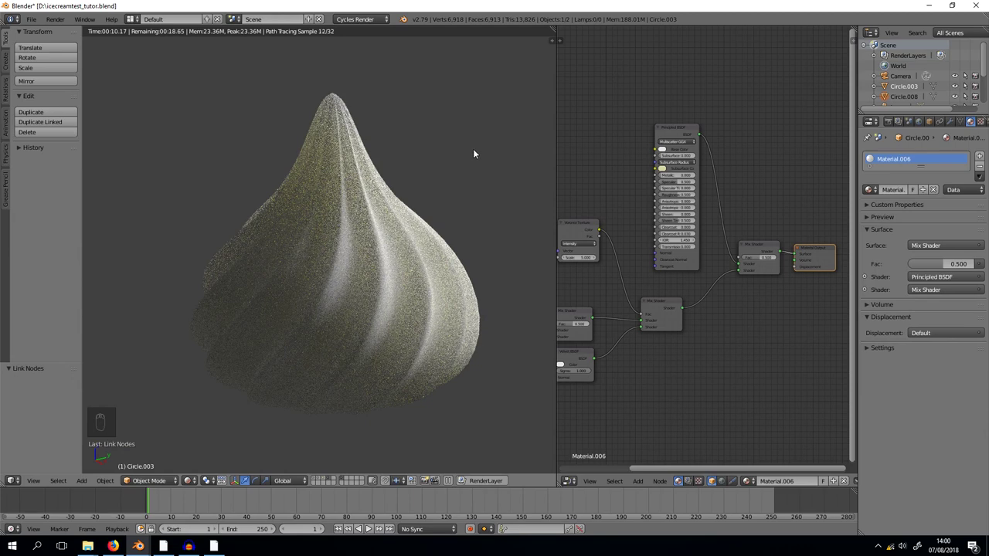
pyautogui.press('shift+z')
pyautogui.press('ctrl+s')
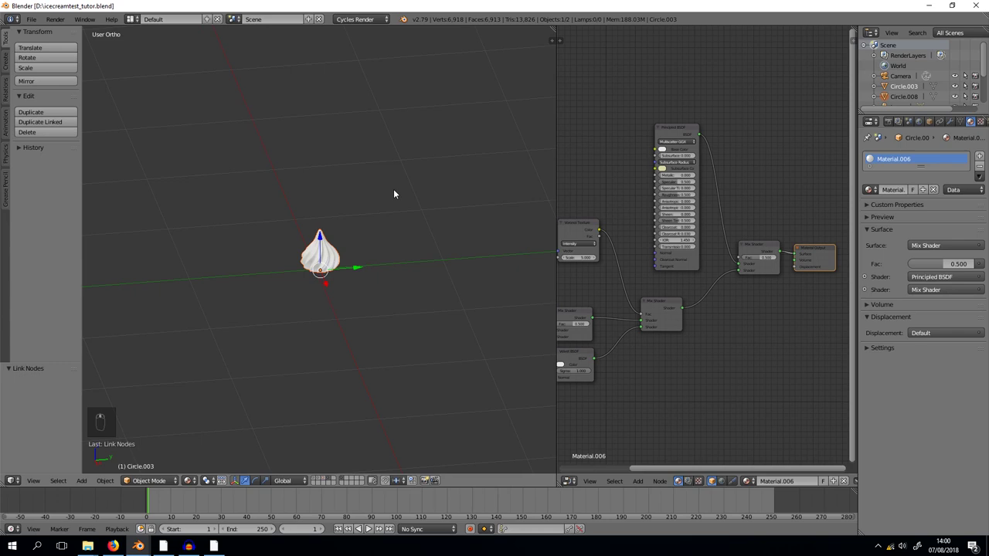
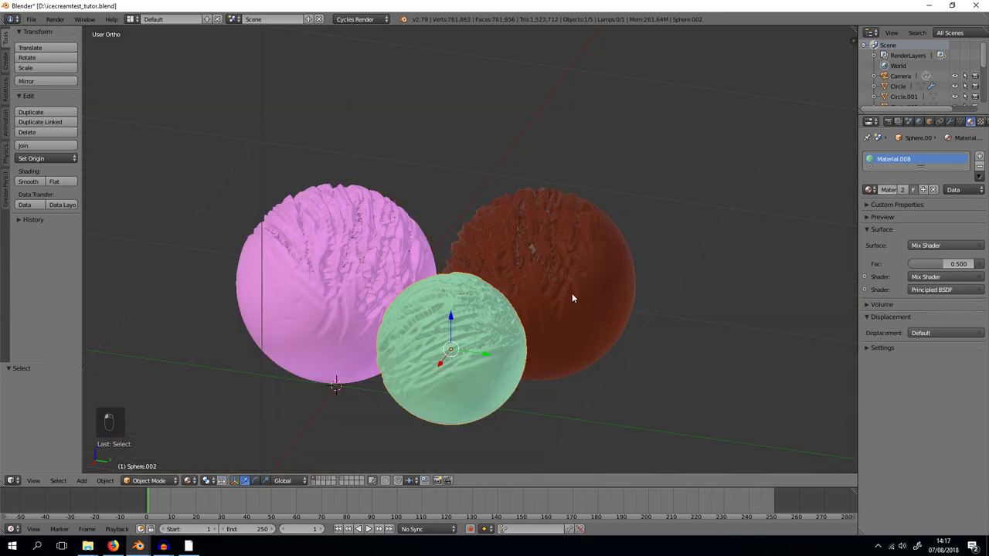
# Select the pink strawberry scoop and isolate it alone in a front orthographic view
pyautogui.click(577, 294)
pyautogui.middleClick(282, 170)
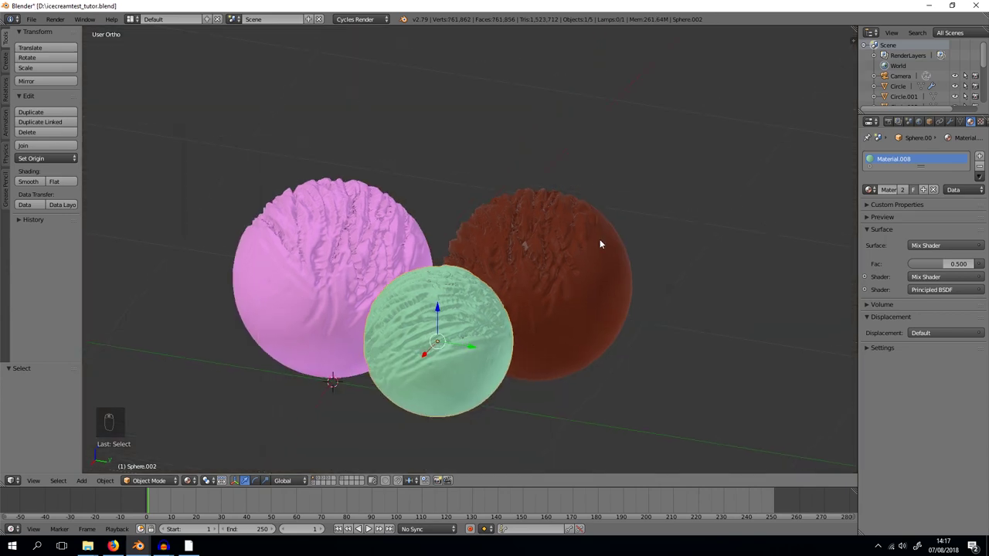
pyautogui.press('h')
pyautogui.press('h')
pyautogui.moveTo(395, 232); pyautogui.dragTo(438, 258)
pyautogui.press('KP_1')
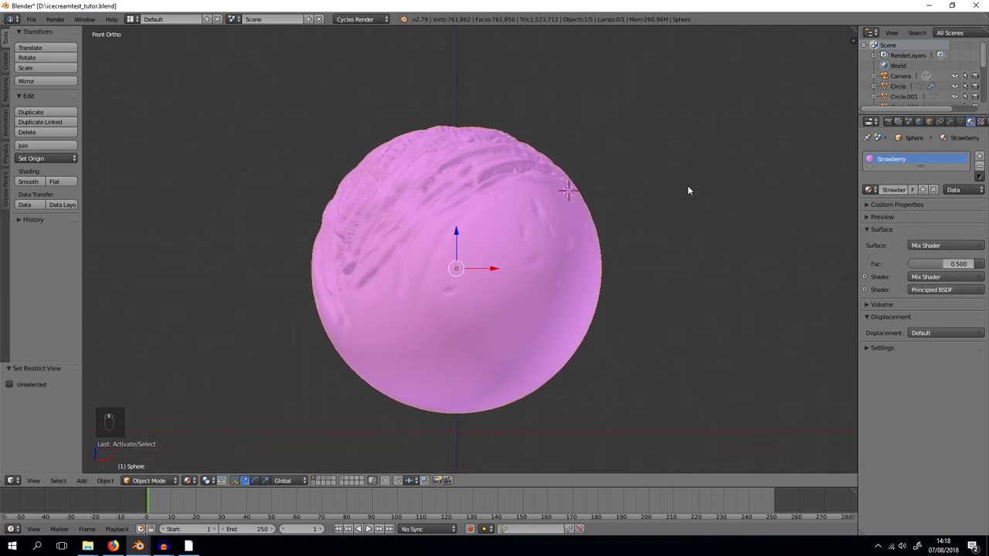
# Add a cube and move it sideways and downward toward the strawberry scoop
pyautogui.press('a')
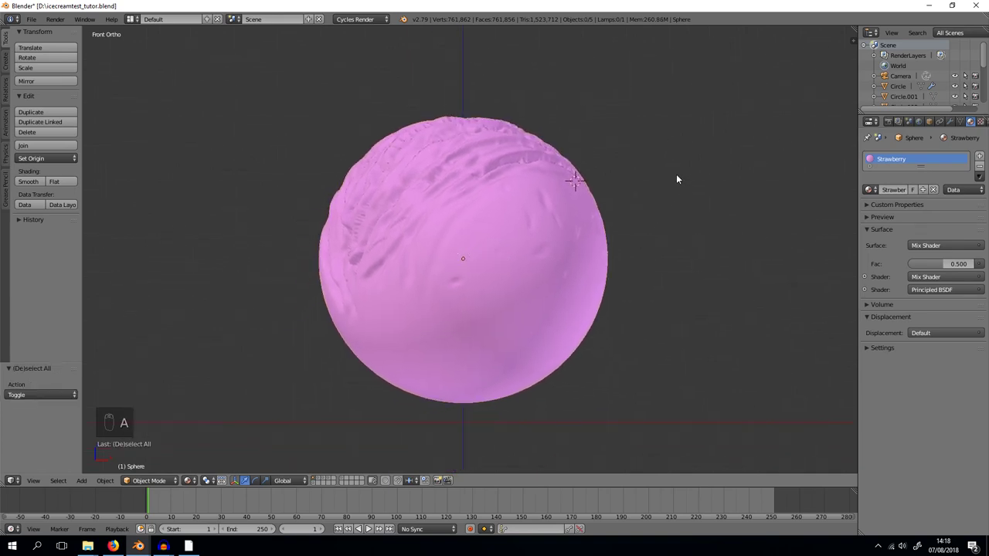
pyautogui.press('shift+a')
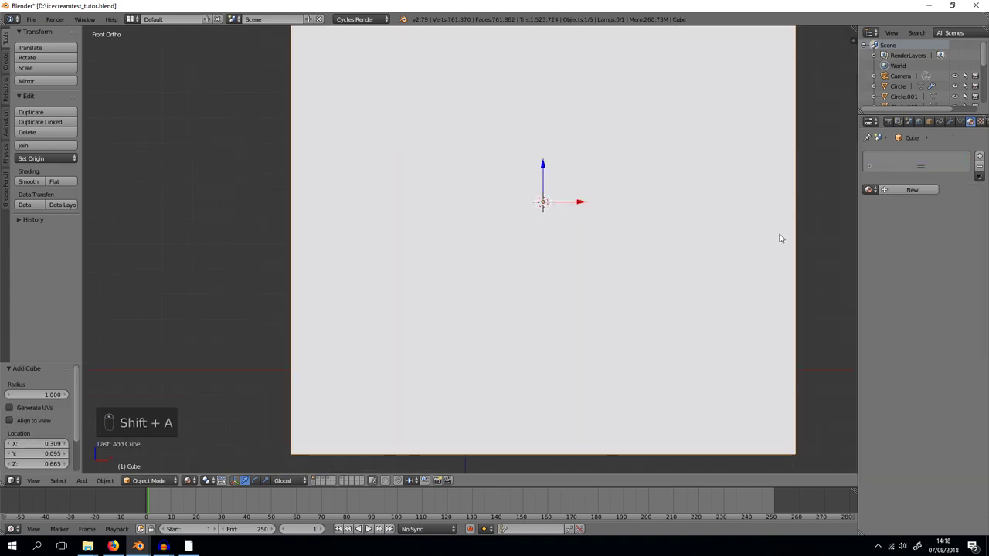
pyautogui.press('z')
pyautogui.press('g')
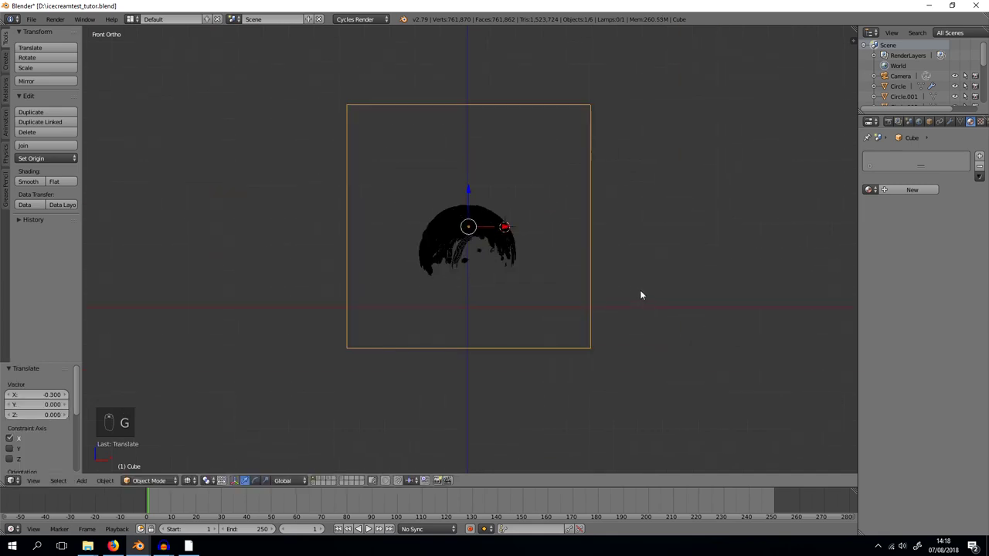
pyautogui.press('s')
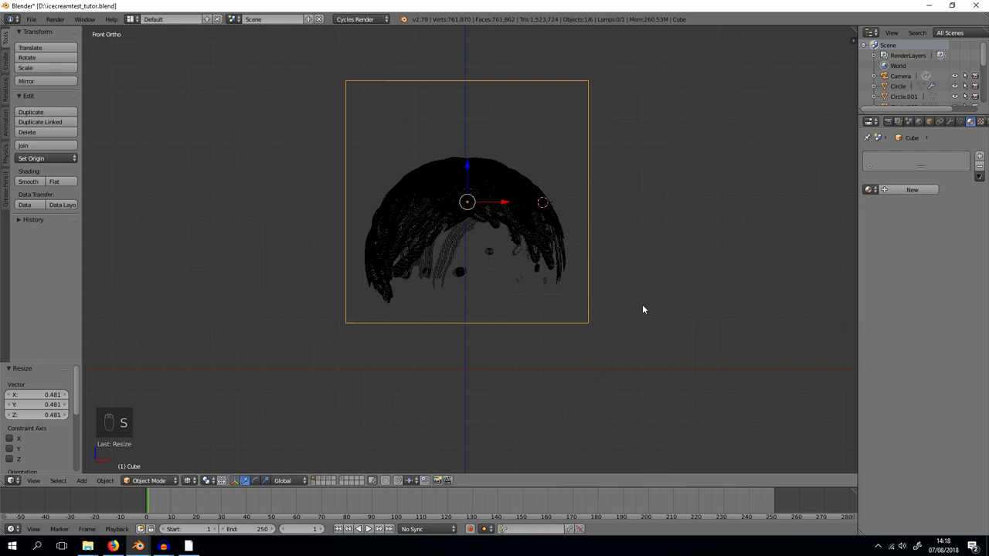
pyautogui.press('g')
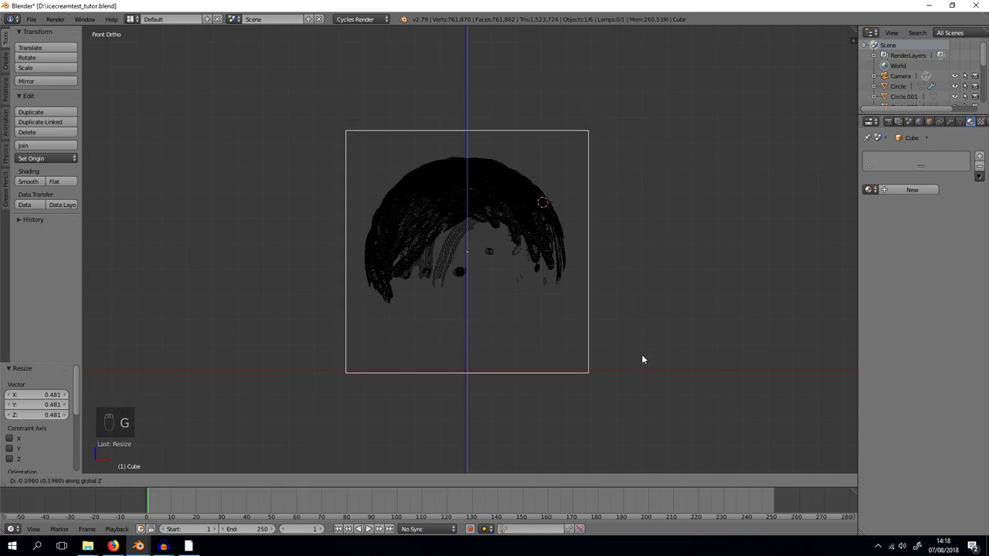
# Scale the cube to enclose the scoop and raise it along Z, checked from the front
pyautogui.press('z')
pyautogui.press('s')
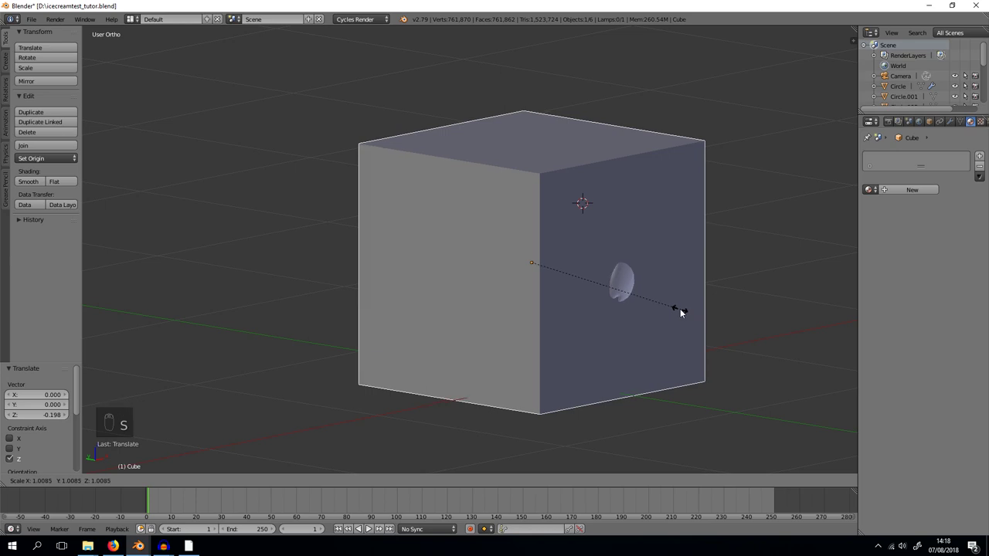
pyautogui.moveTo(719, 307); pyautogui.dragTo(474, 243)
pyautogui.press('z')
pyautogui.press('KP_1')
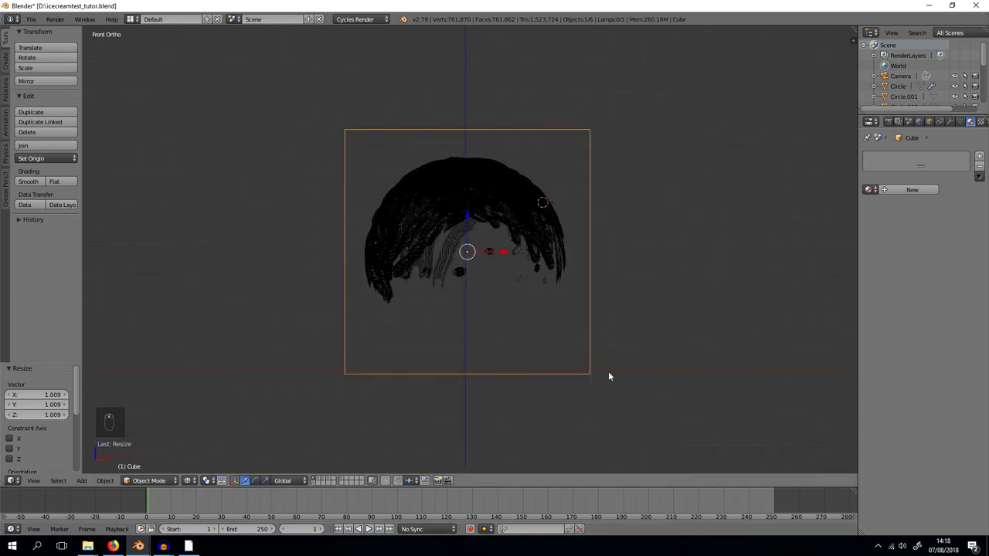
pyautogui.press('g')
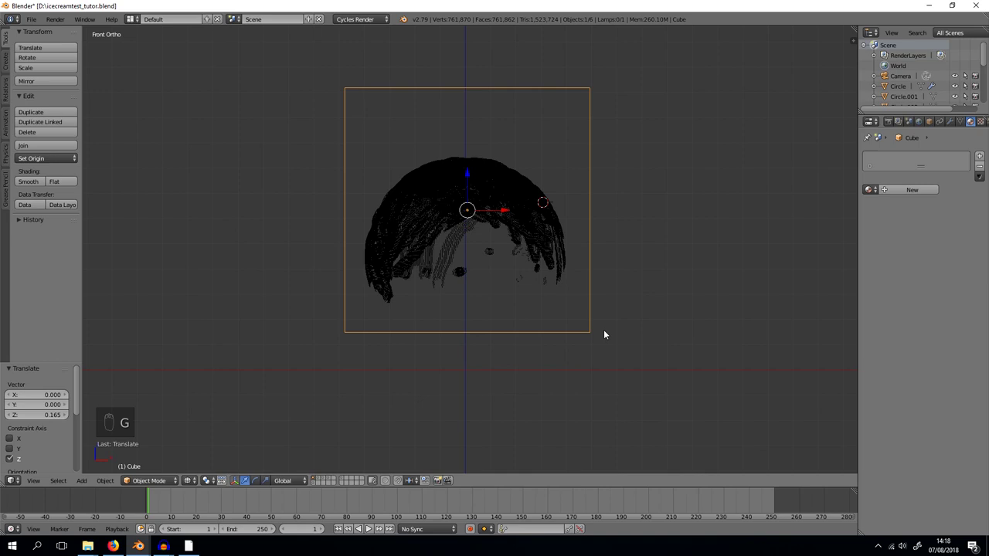
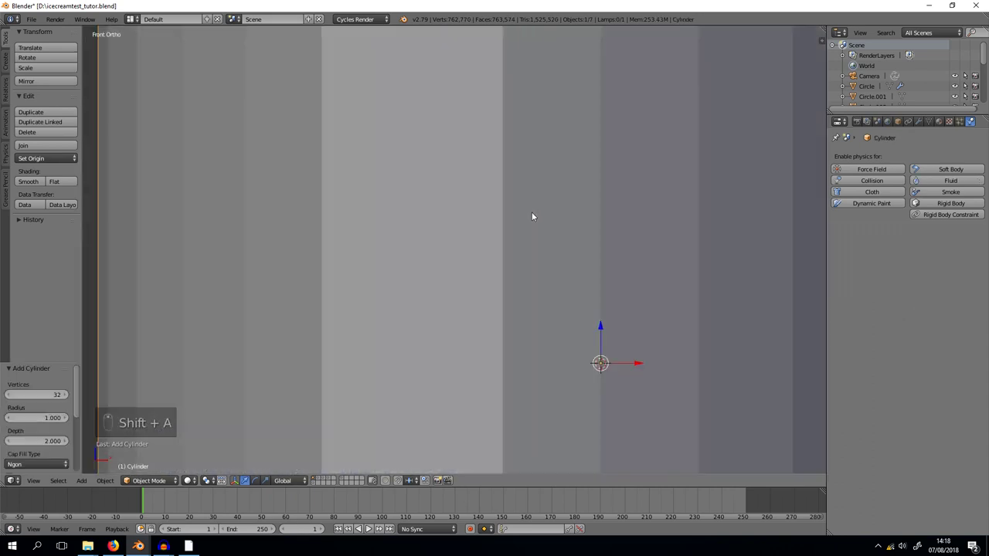
# Shrink the cylinder and move it up inside the cube above the scoop
pyautogui.press('s')
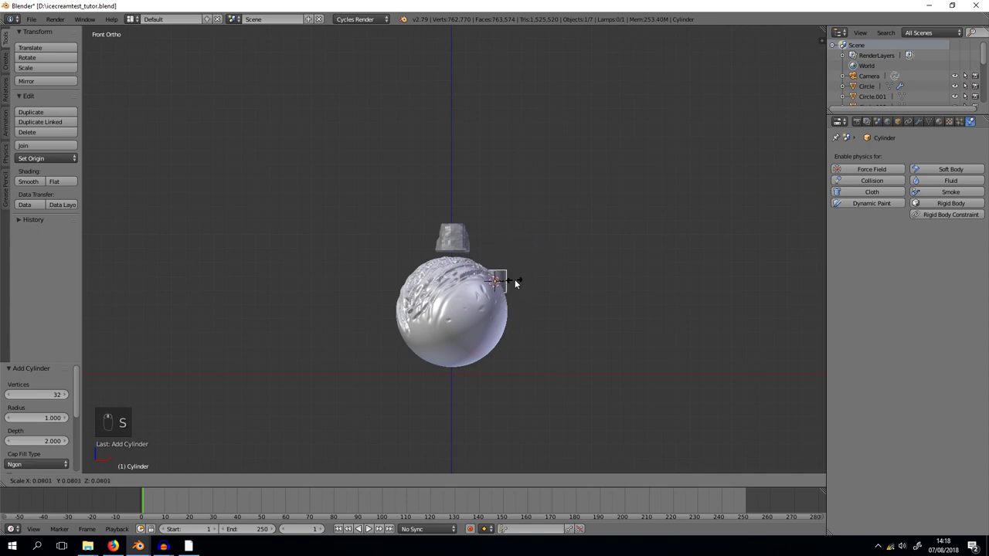
pyautogui.press('g')
pyautogui.press('g')
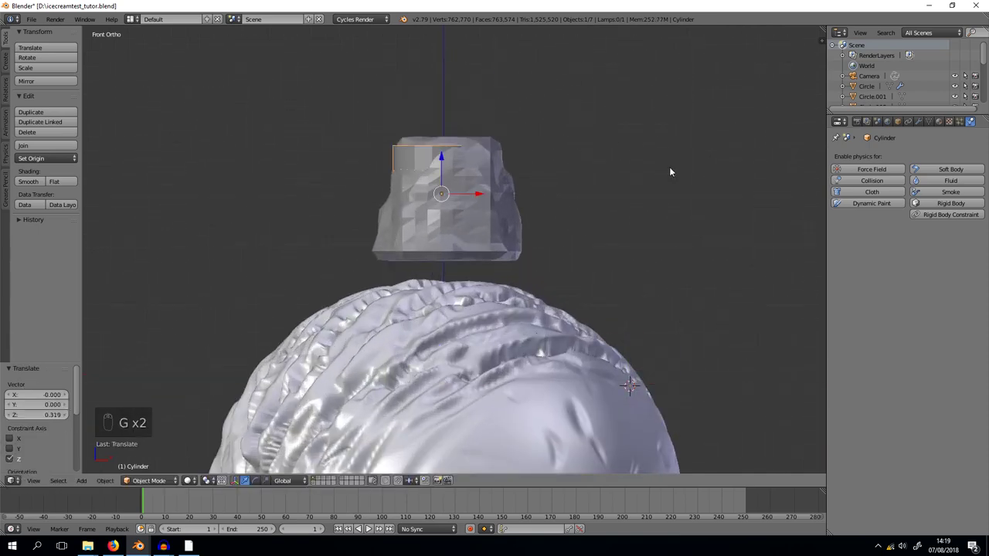
pyautogui.press('g')
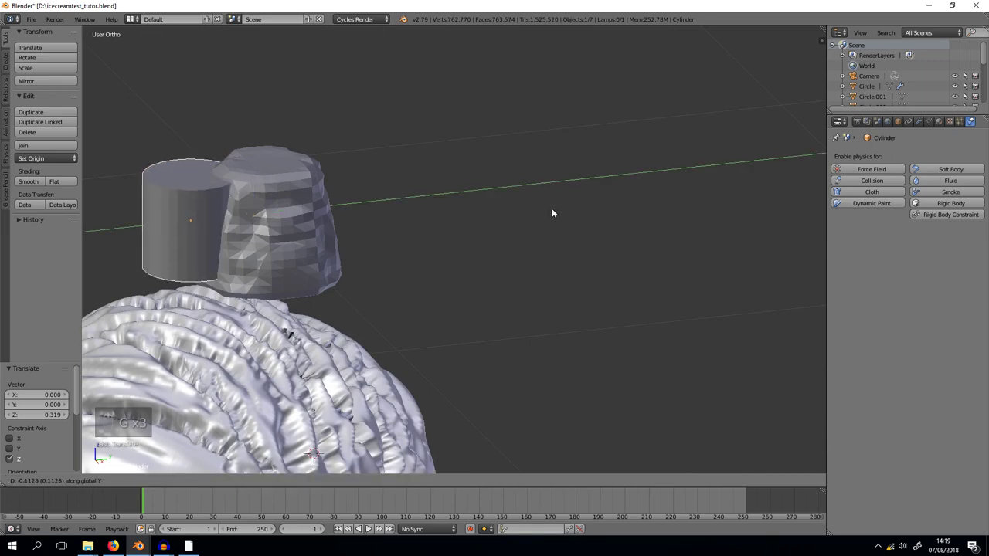
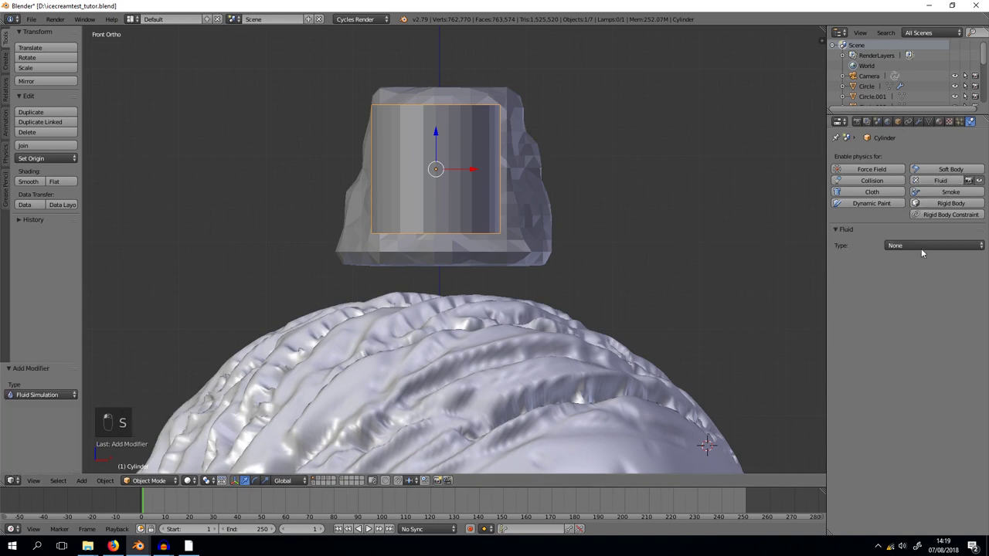
# Make the cylinder a Fluid object and the cube a Domain at resolution 100, then save
pyautogui.moveTo(462, 201); pyautogui.dragTo(499, 242)
pyautogui.moveTo(499, 241); pyautogui.dragTo(576, 322)
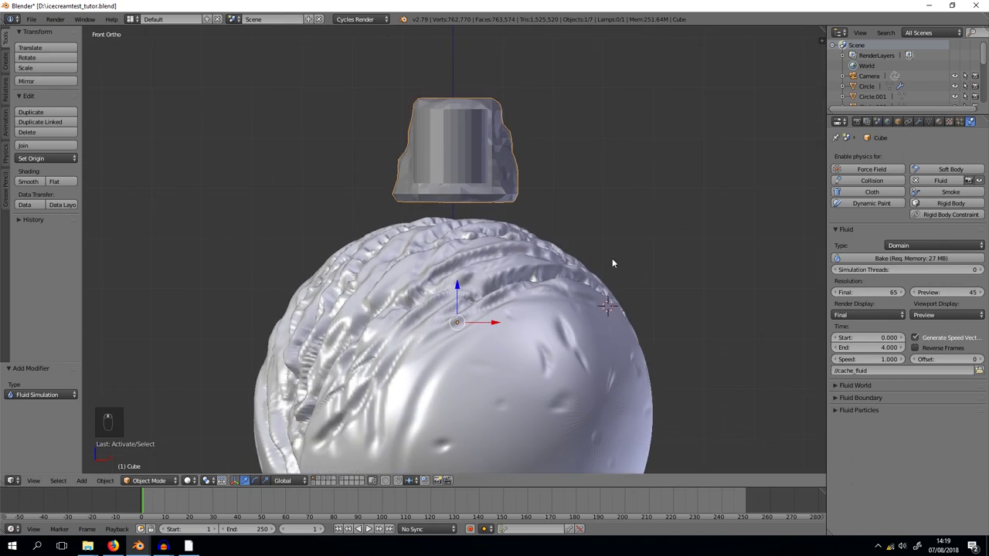
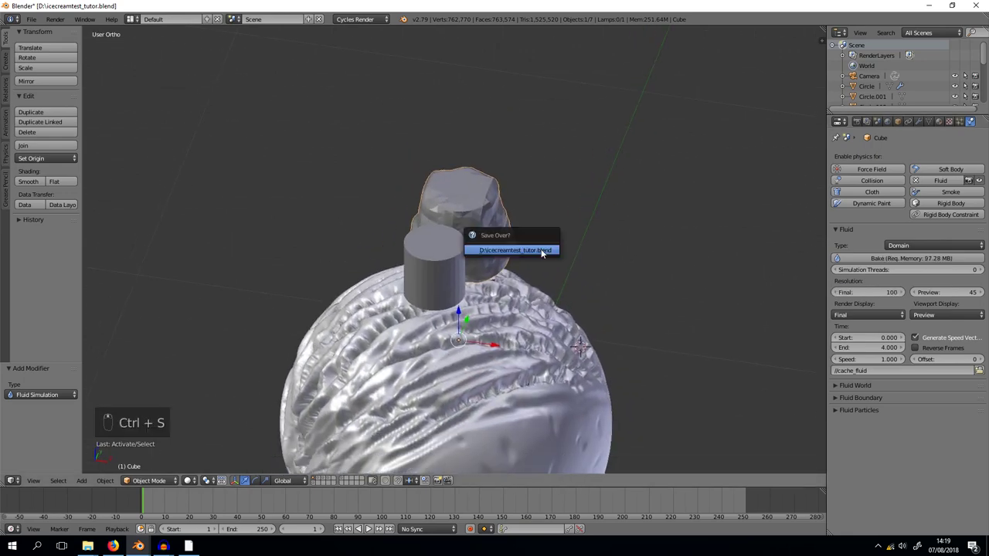
pyautogui.press('ctrl+s')
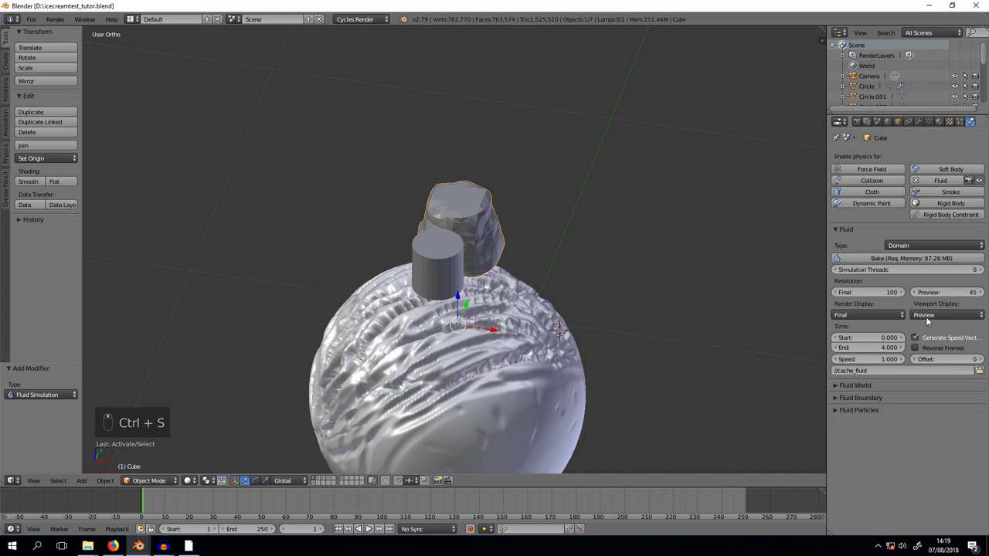
# Start baking the fluid simulation on the domain cube
pyautogui.moveTo(896, 258); pyautogui.dragTo(666, 194)
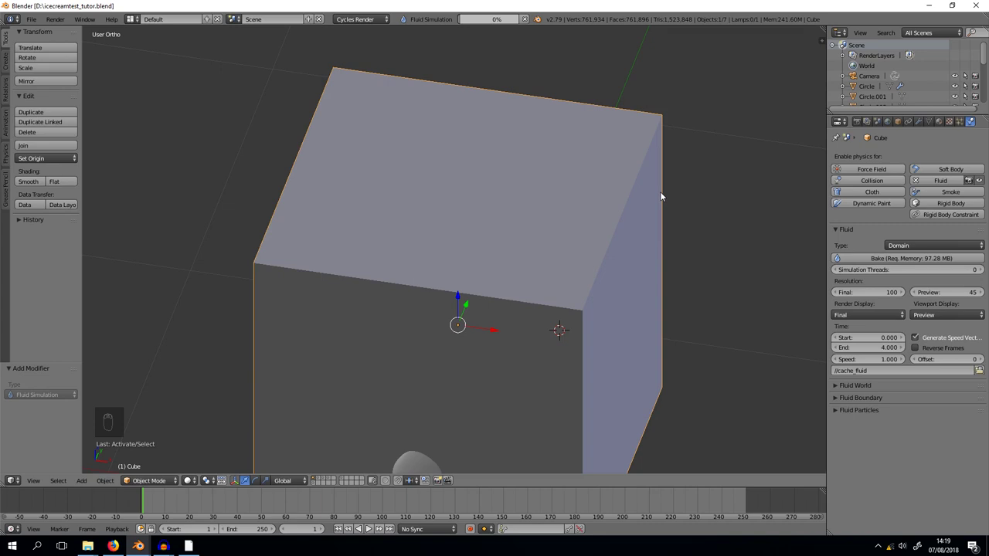
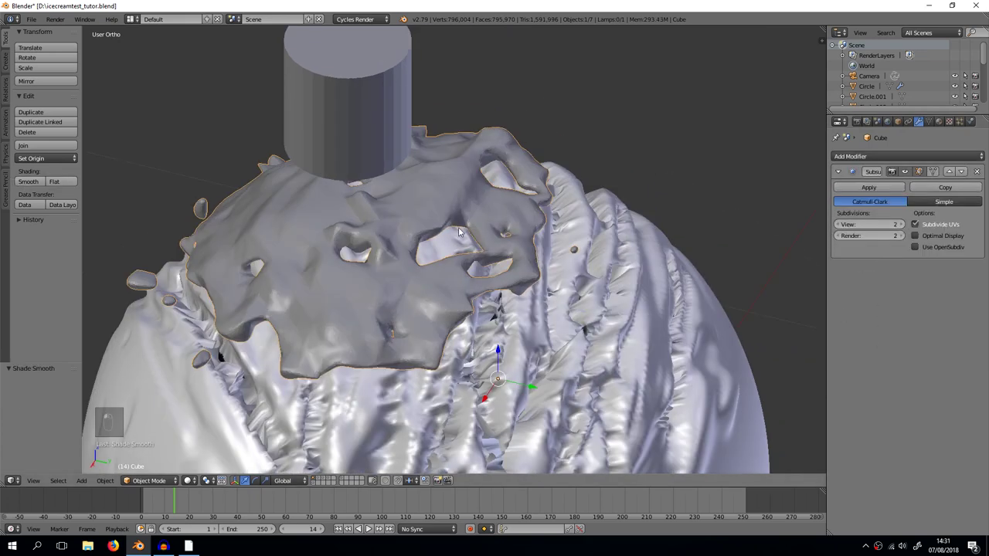
# Delete the cylinder and select the baked sauce mesh
pyautogui.moveTo(438, 261); pyautogui.dragTo(422, 141)
pyautogui.rightClick(422, 141)
pyautogui.press('Delete')
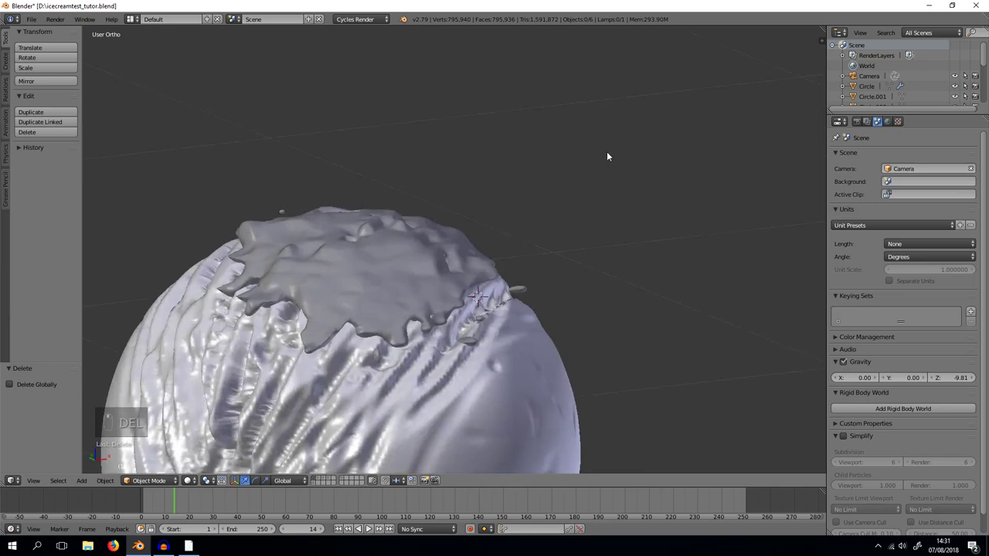
pyautogui.middleClick(643, 138)
pyautogui.press('Tab')
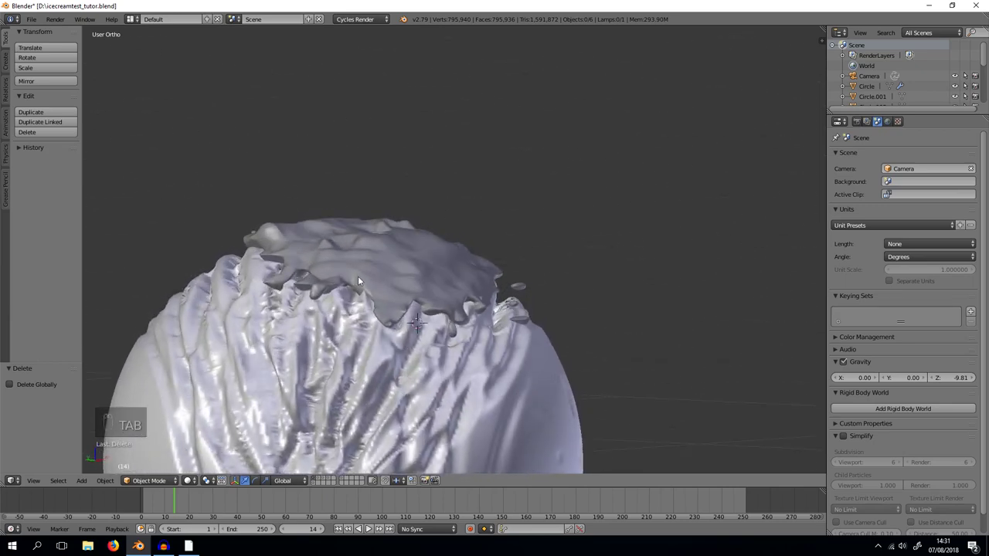
# In Edit Mode wireframe, box-select and delete the stray vertex fragments from the sauce mesh
pyautogui.press('Tab')
pyautogui.press('a')
pyautogui.press('z')
pyautogui.press('b')
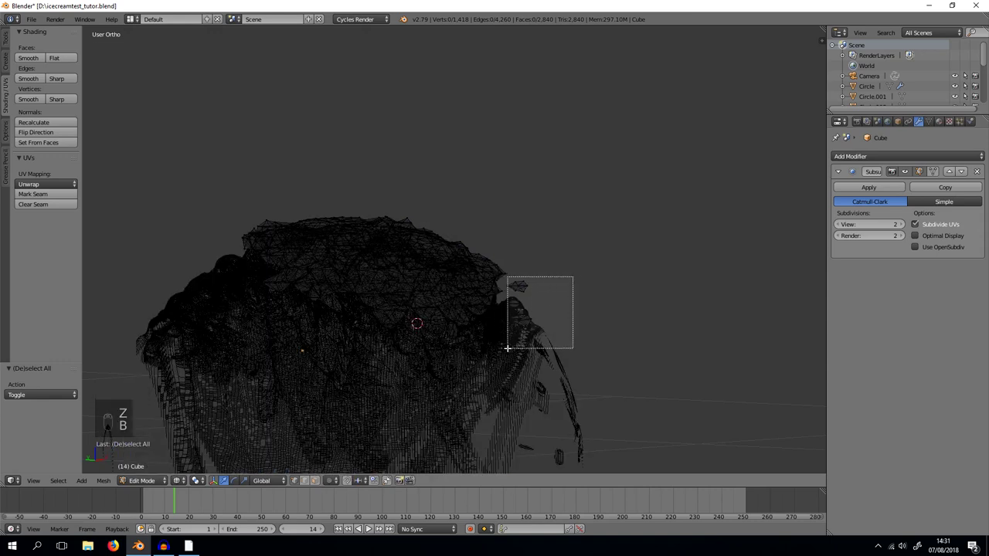
pyautogui.press('Delete')
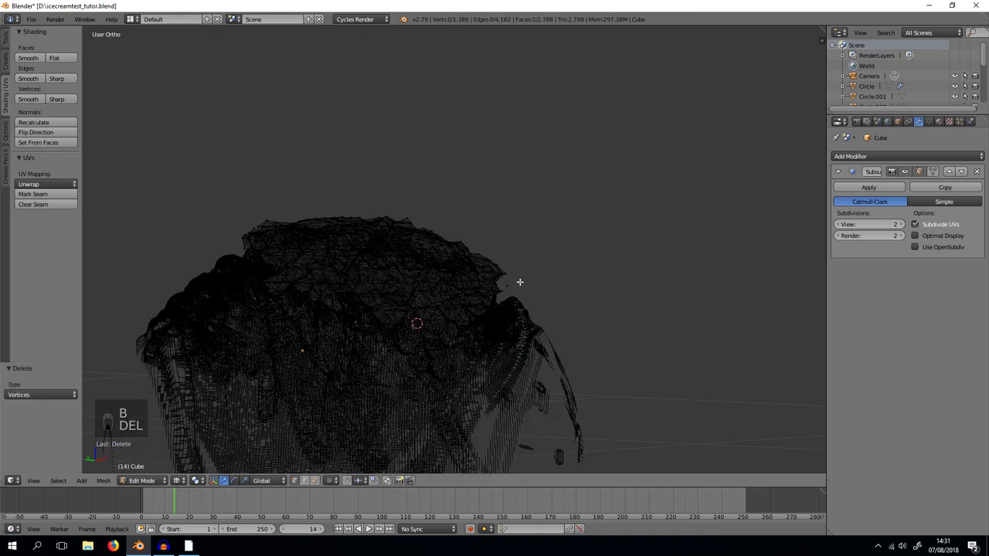
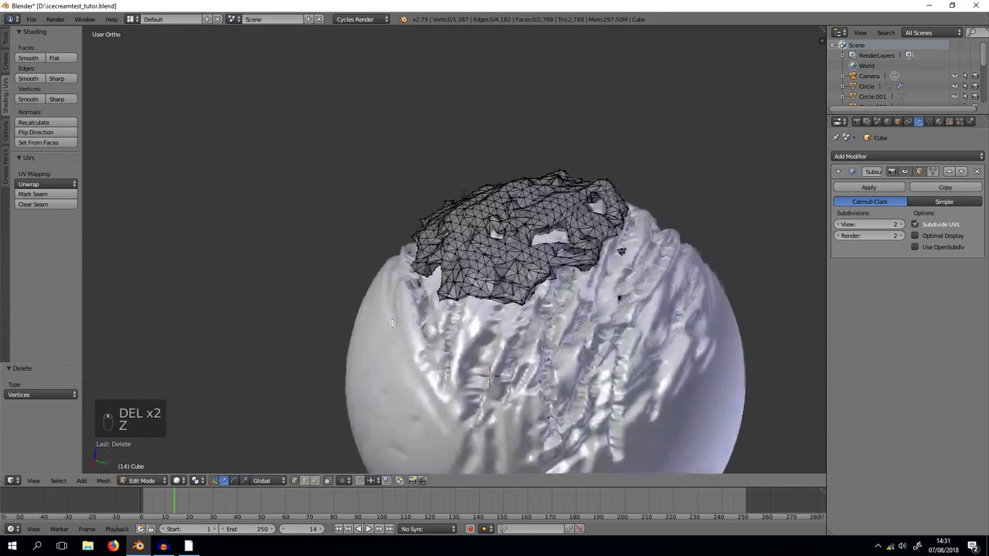
pyautogui.press('b')
pyautogui.press('Delete')
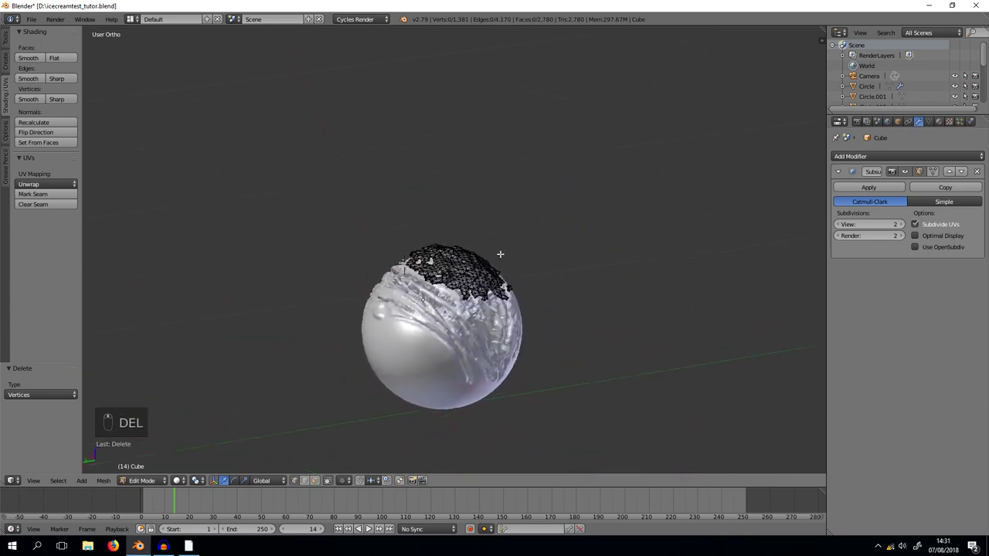
# Finish editing the sauce mesh, save, unhide all three scoops and deselect everything
pyautogui.press('Tab')
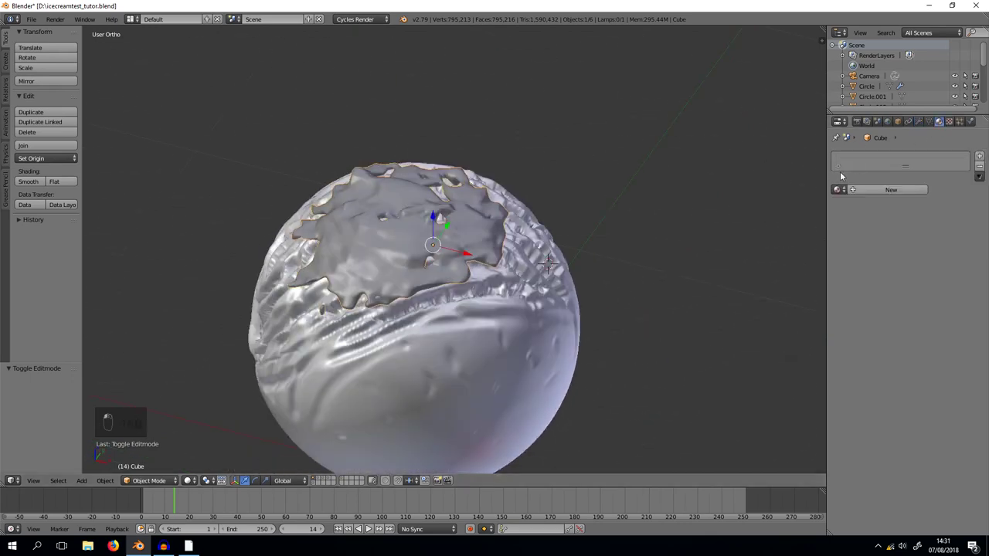
pyautogui.middleClick(506, 252)
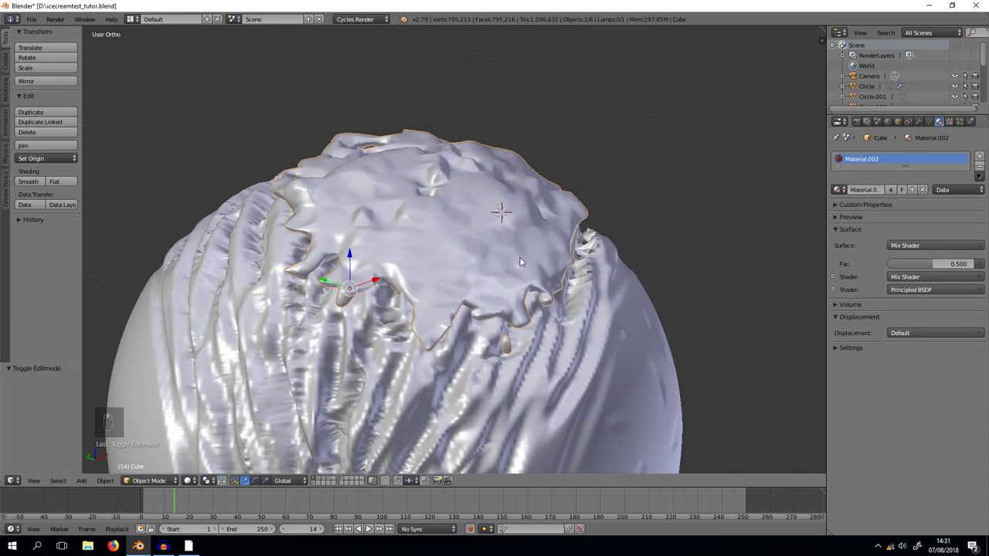
pyautogui.moveTo(505, 258); pyautogui.dragTo(498, 256)
pyautogui.press('ctrl+s')
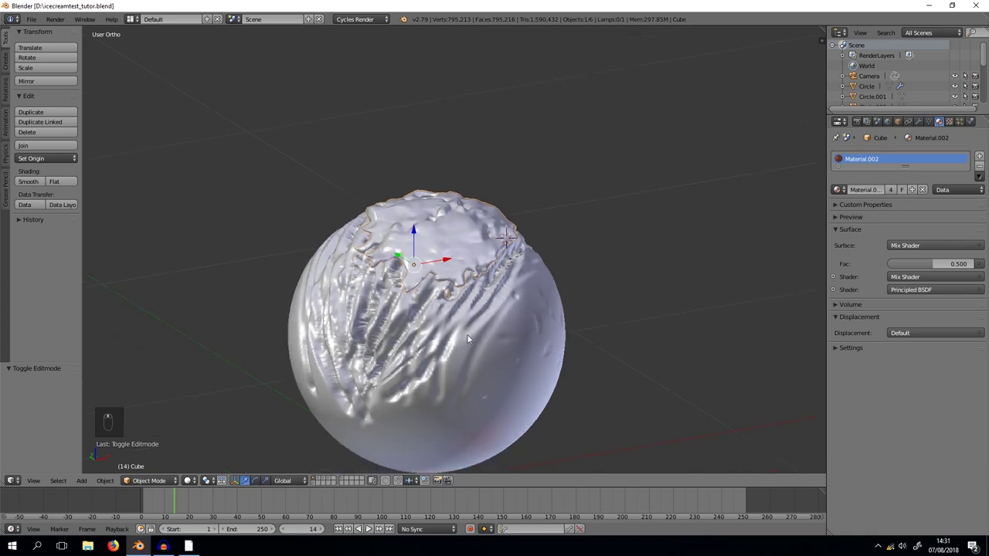
pyautogui.press('alt+h')
pyautogui.press('a')
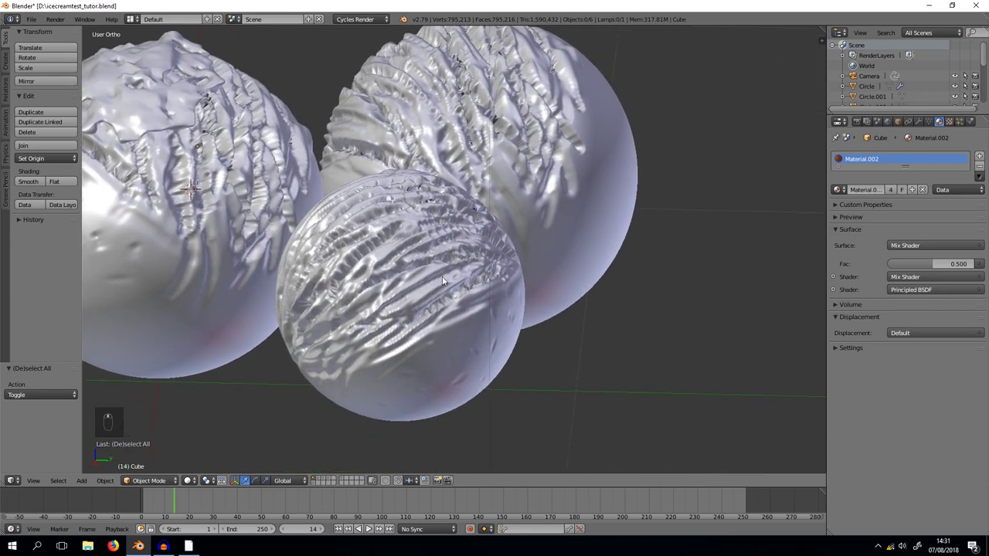
# Select the front Sphere.002 scoop, orbit around it, then switch to an empty layer
pyautogui.moveTo(467, 266); pyautogui.dragTo(493, 278)
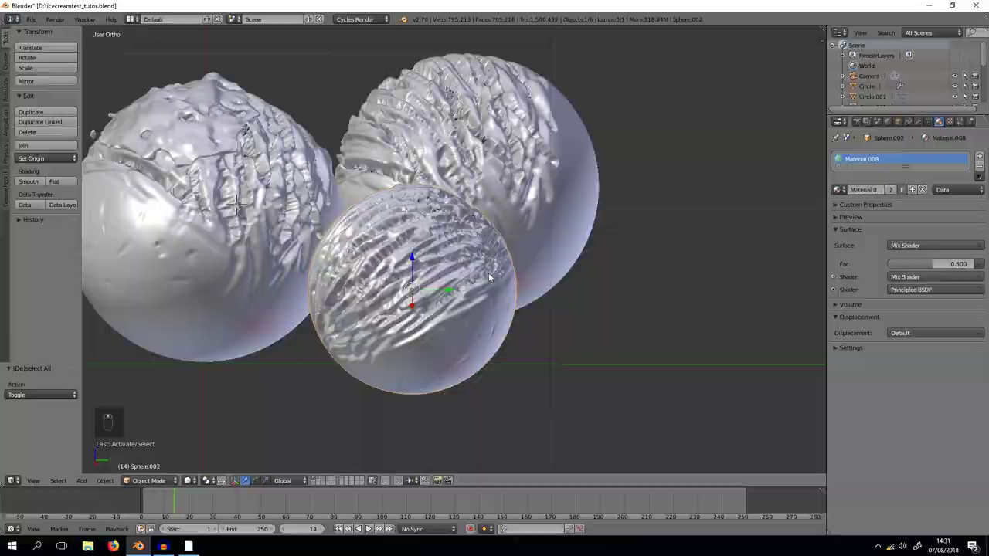
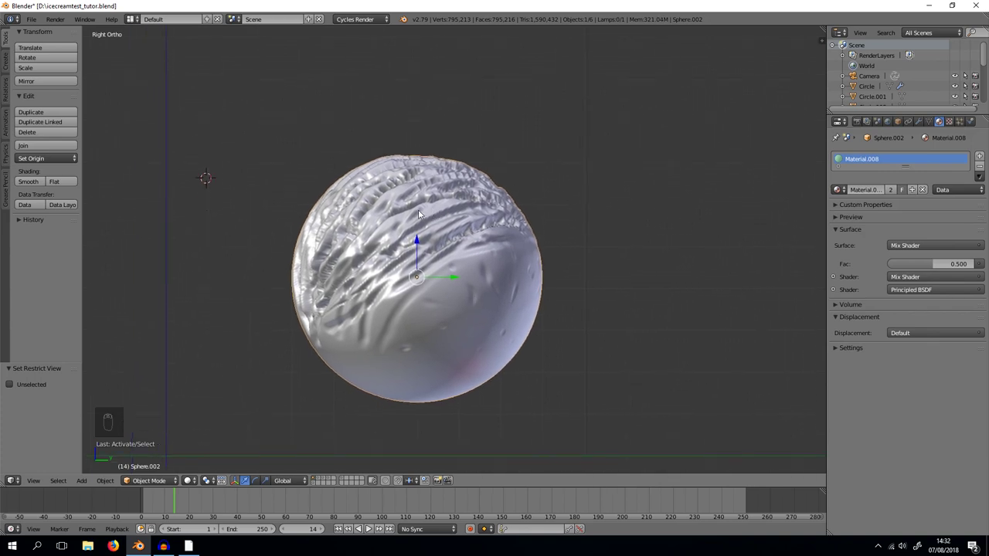
pyautogui.moveTo(497, 275); pyautogui.dragTo(347, 484)
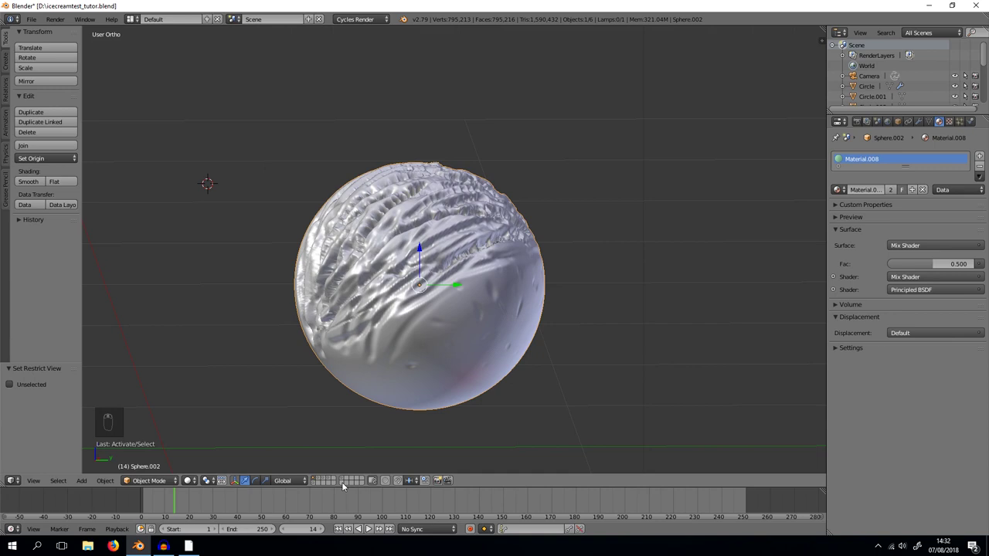
pyautogui.click(341, 486)
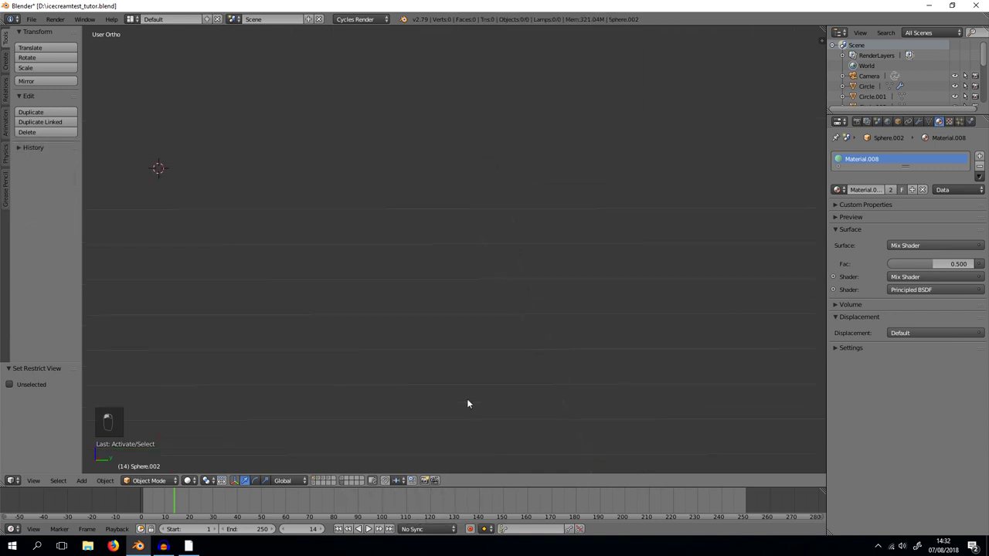
# Add a 6-vertex circle in front view, move it down on Z, shrink it tiny and extrude it up into a column
pyautogui.press('KP_1')
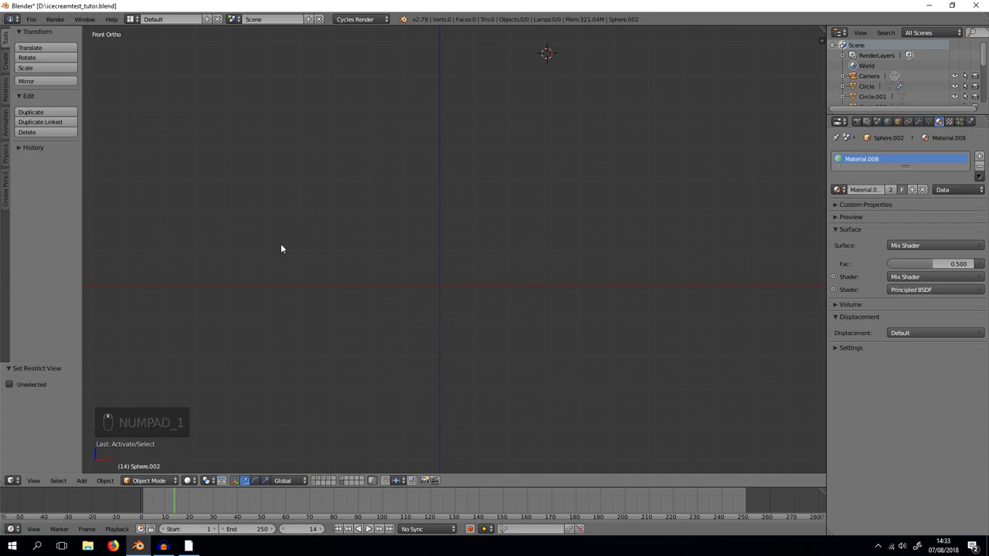
pyautogui.press('shift+a')
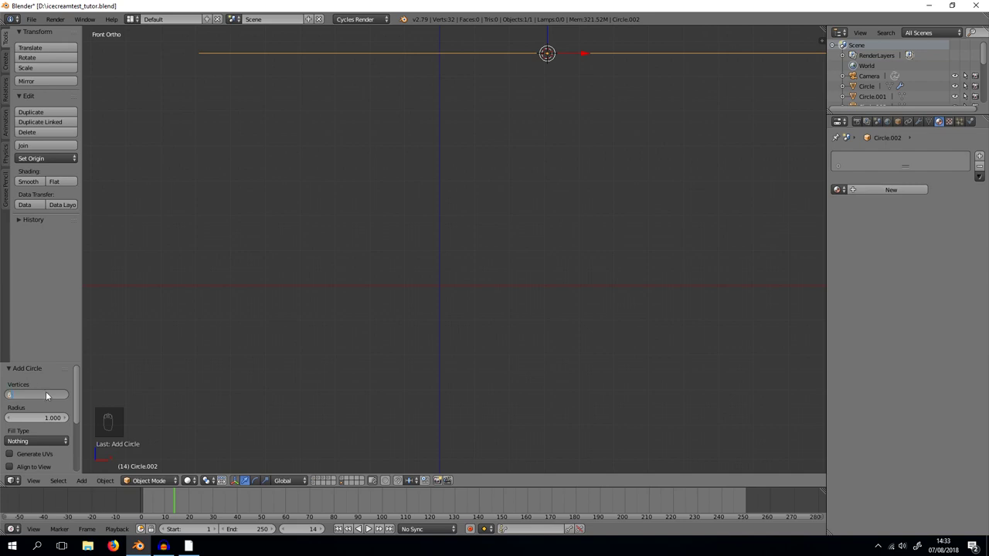
pyautogui.press('g')
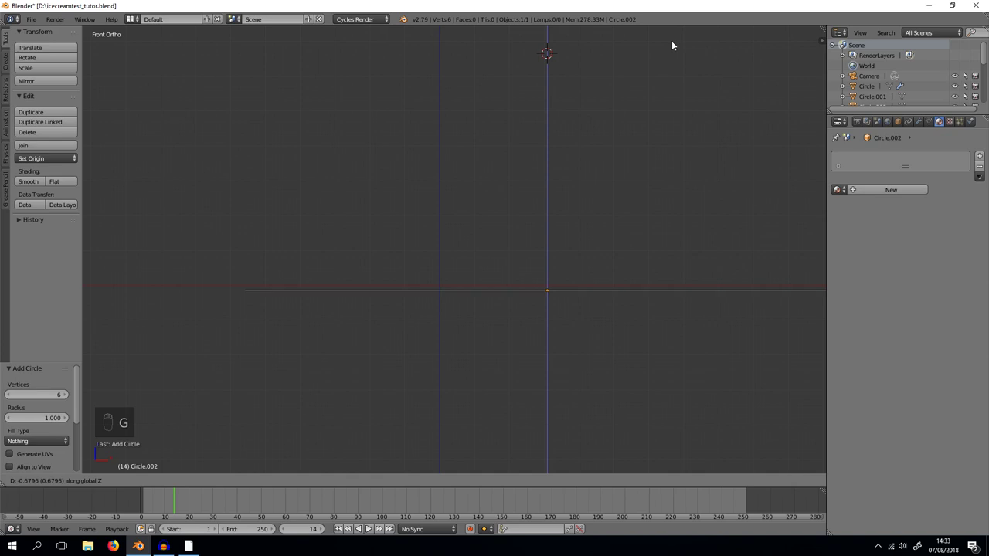
pyautogui.press('g')
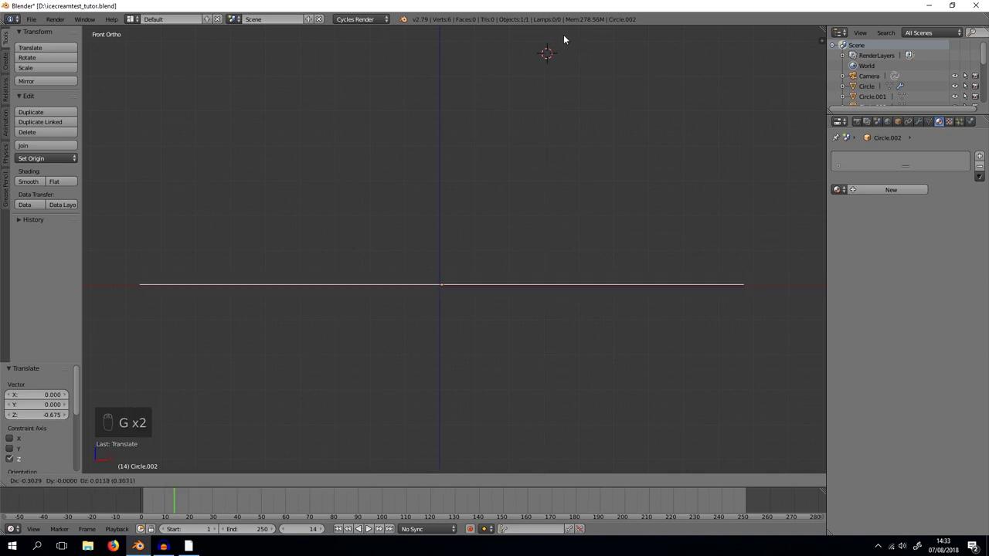
pyautogui.press('s')
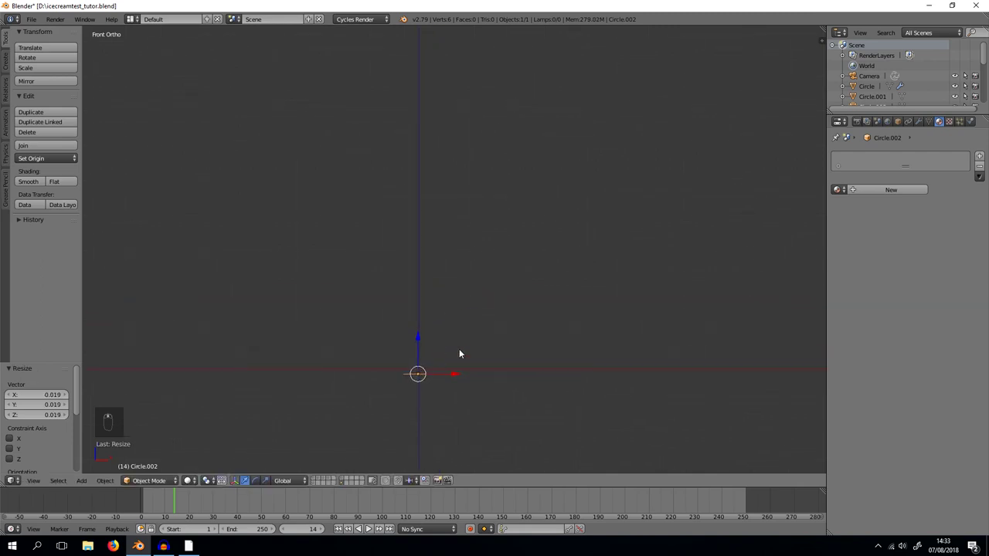
pyautogui.press('Tab')
pyautogui.press('e')
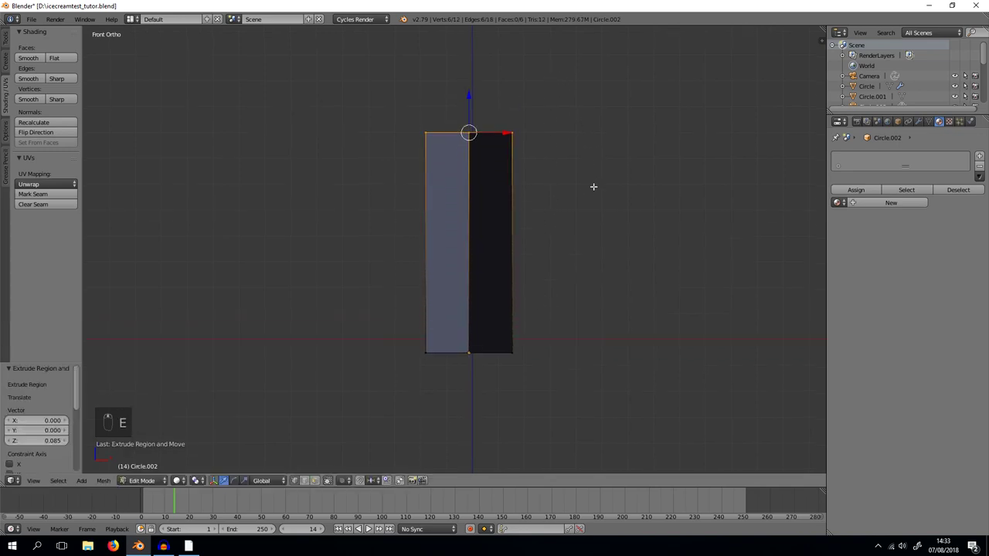
# Extrude the column's top ring once more and taper it inward into a narrowed cap
pyautogui.press('e')
pyautogui.press('s')
pyautogui.press('e')
pyautogui.press('s')
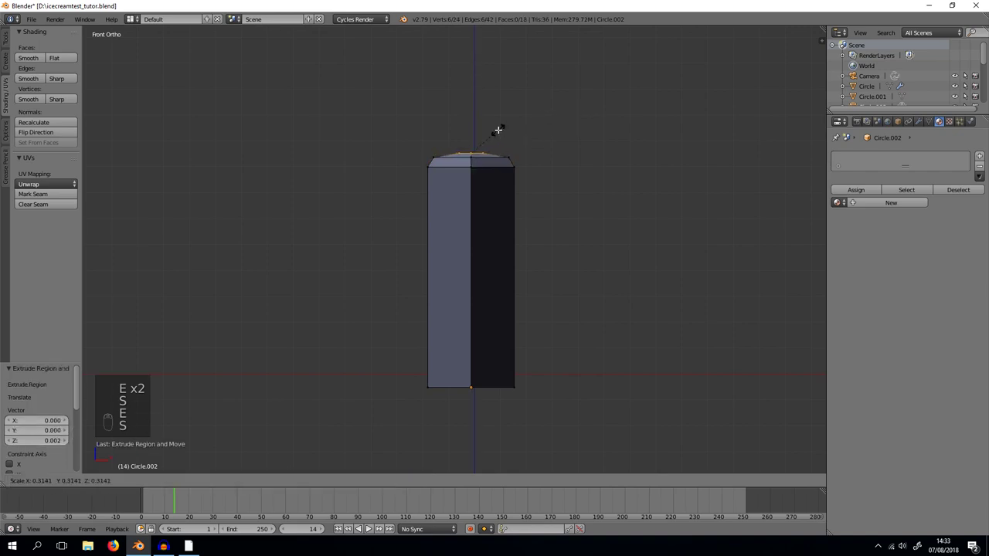
pyautogui.press('f')
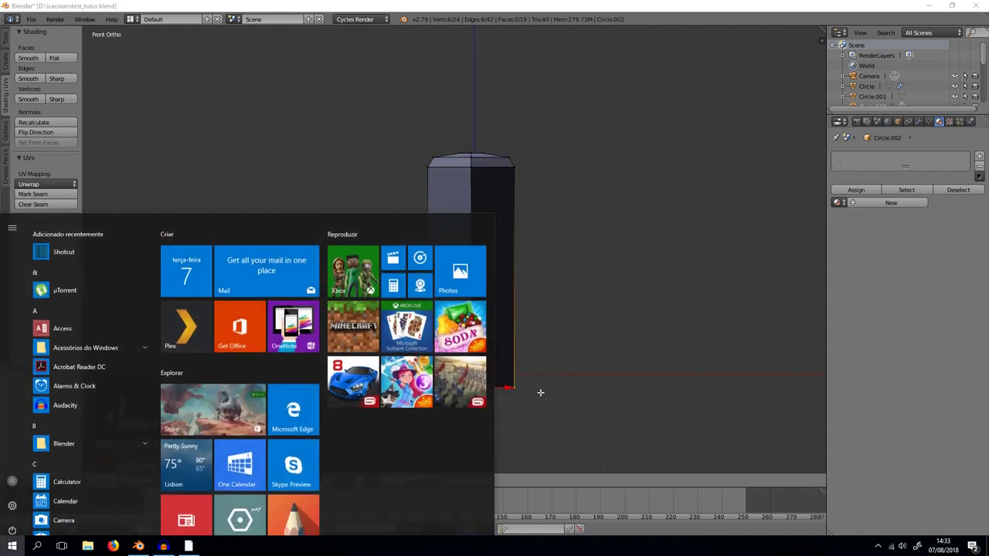
pyautogui.press('super+f')
# Box-select the bottom ring in wireframe, extrude and taper it inward, then leave edit mode
pyautogui.press('z')
pyautogui.press('a')
pyautogui.press('b')
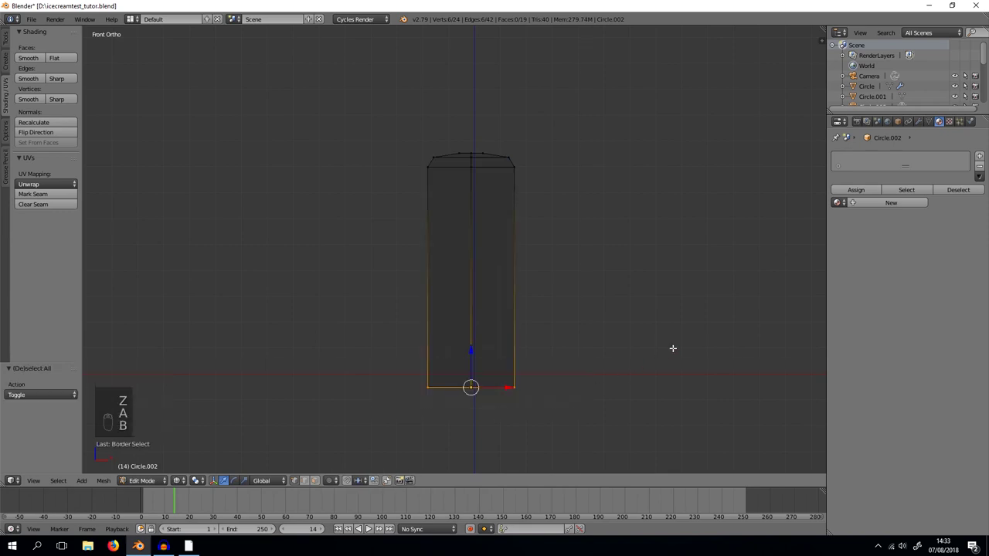
pyautogui.press('e')
pyautogui.press('s')
pyautogui.press('e')
pyautogui.press('s')
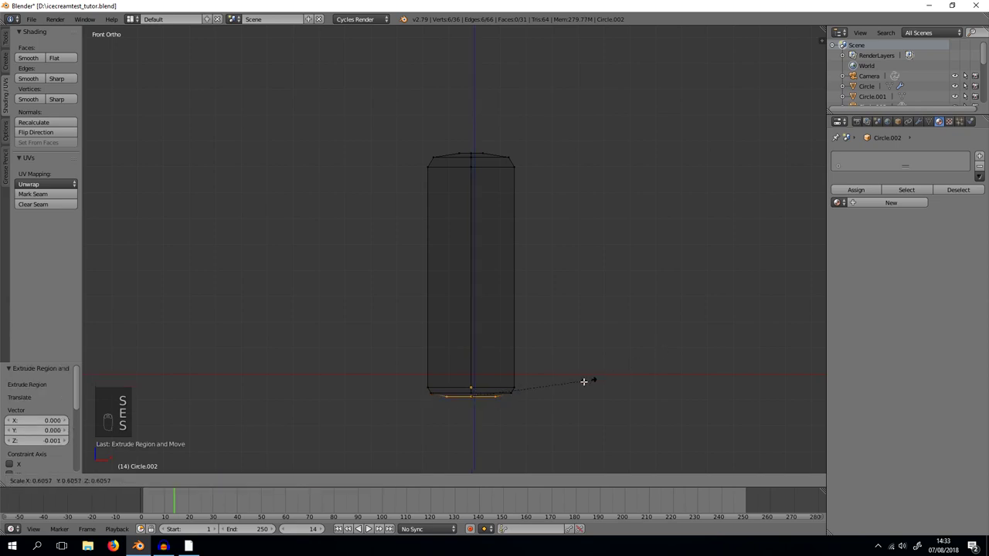
pyautogui.press('Tab')
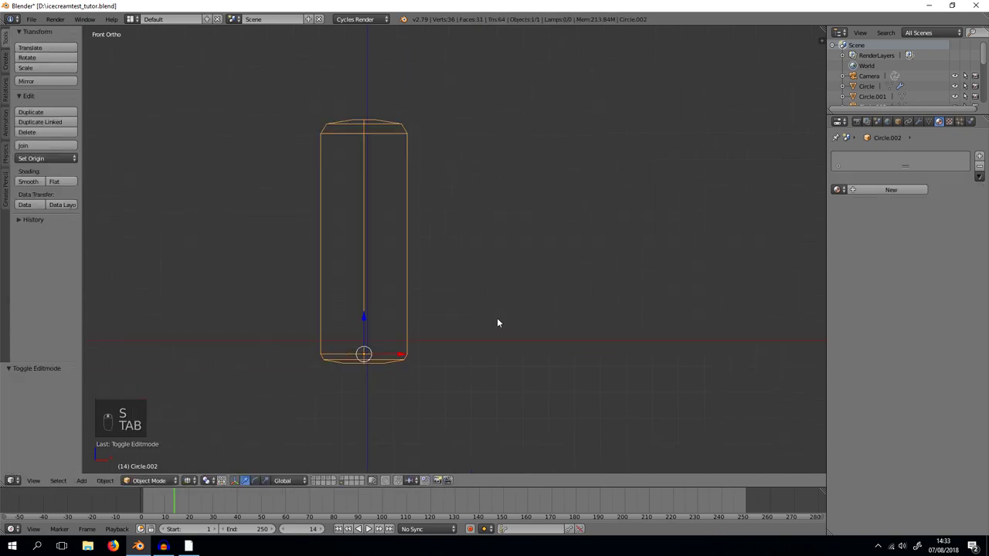
# Duplicate the column to the right and select the copy's top ring in edit mode
pyautogui.press('shift+d')
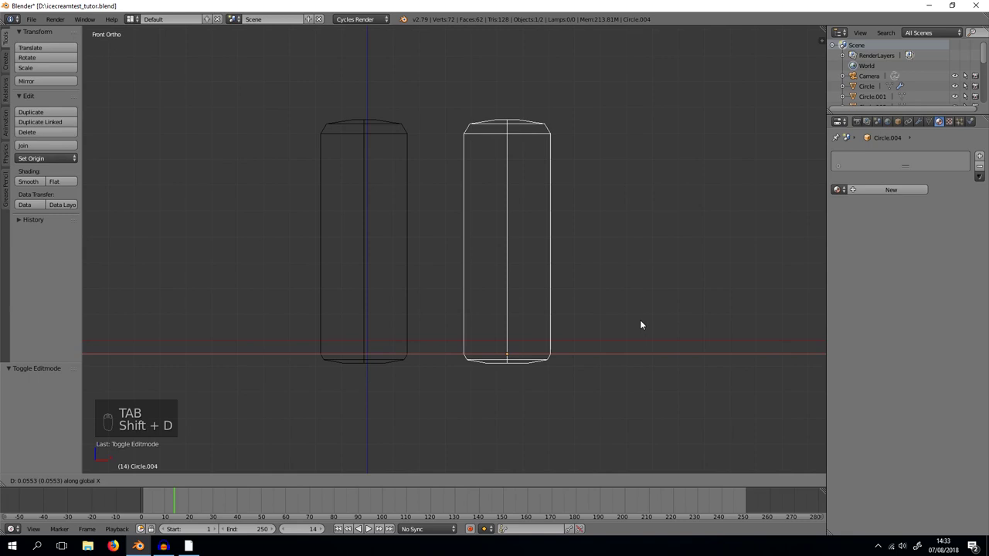
pyautogui.press('z')
pyautogui.press('Tab')
pyautogui.press('a')
pyautogui.press('z')
pyautogui.press('b')
pyautogui.press('e')
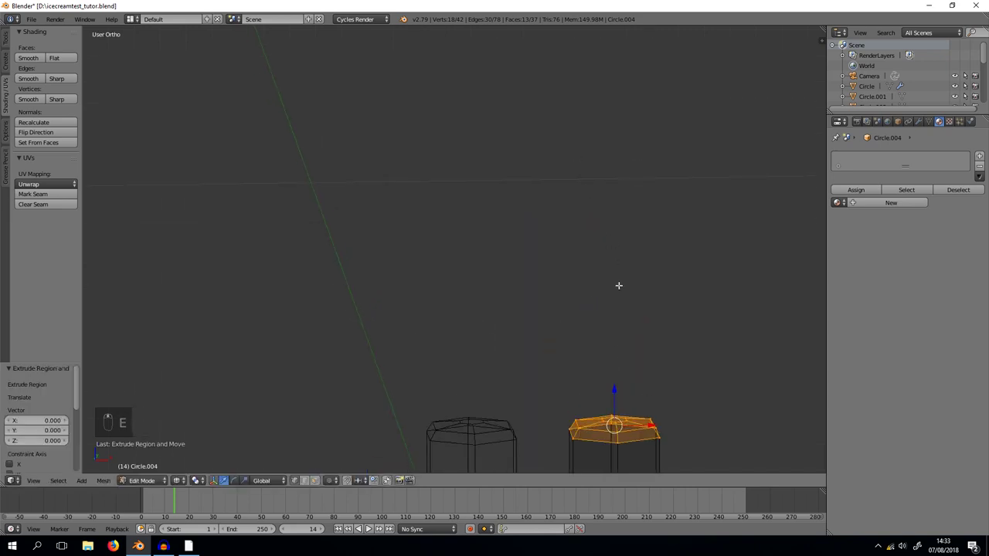
# Lower the copy's top to shorten it, then widen it along X by 1.19
pyautogui.press('a')
pyautogui.press('b')
pyautogui.press('KP_1')
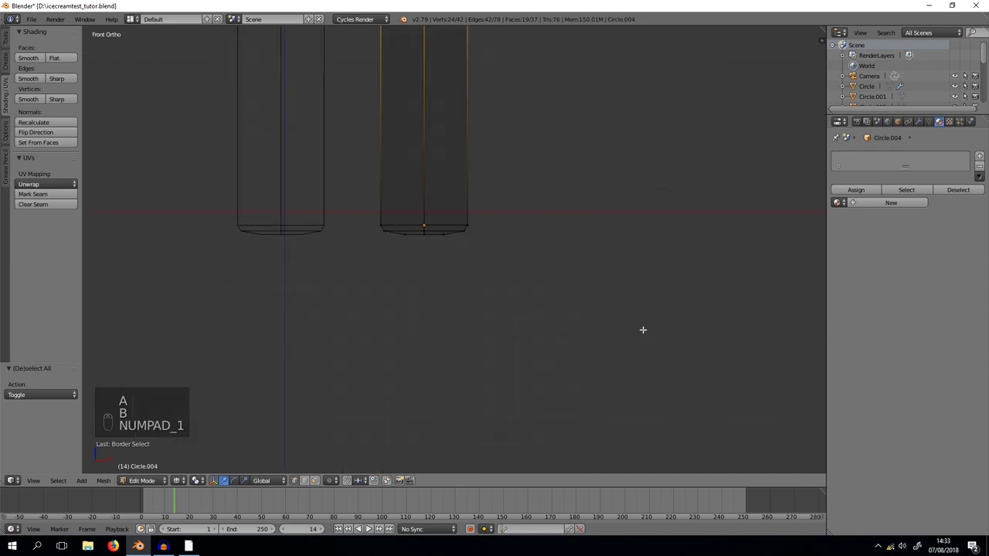
pyautogui.press('g')
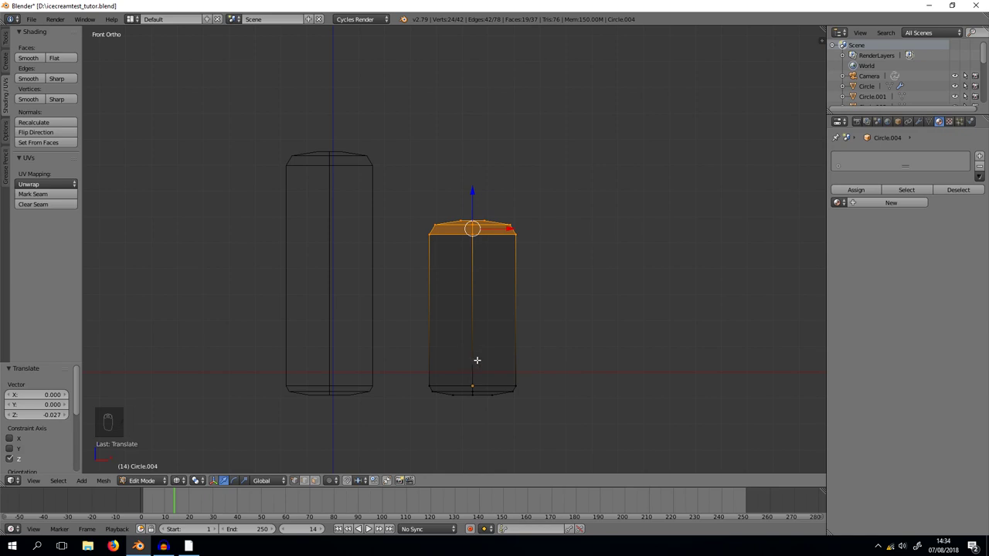
pyautogui.press('Tab')
pyautogui.press('s')
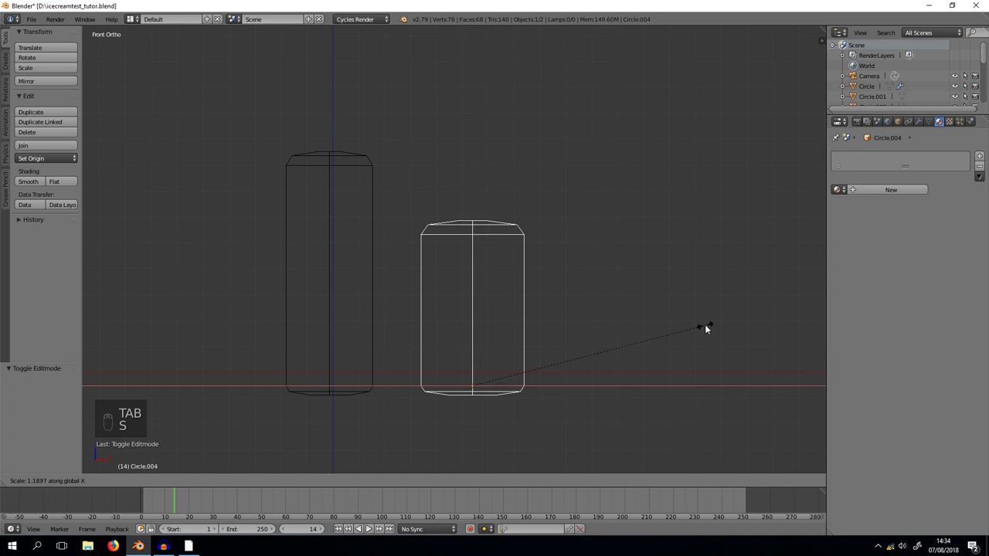
pyautogui.moveTo(560, 268); pyautogui.dragTo(894, 159)
# Round both columns with Subdivision Surface and gather them into a new group for the sprinkles
pyautogui.press('z')
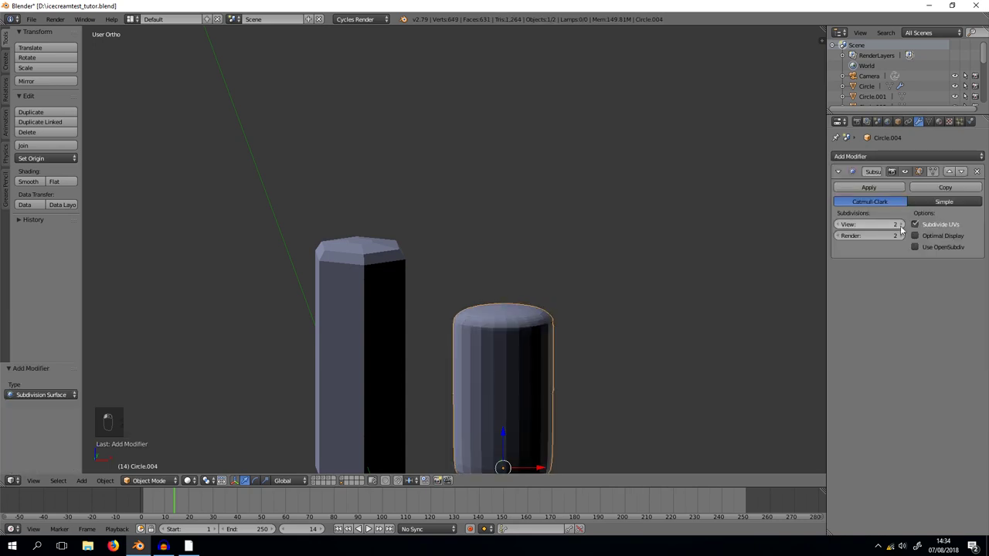
pyautogui.moveTo(393, 281); pyautogui.dragTo(910, 164)
pyautogui.moveTo(910, 162); pyautogui.dragTo(819, 283)
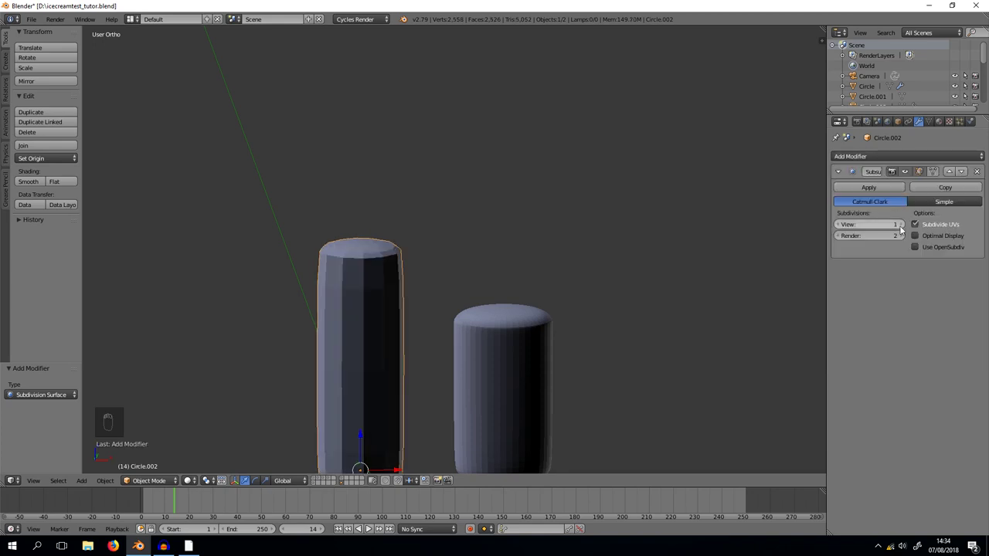
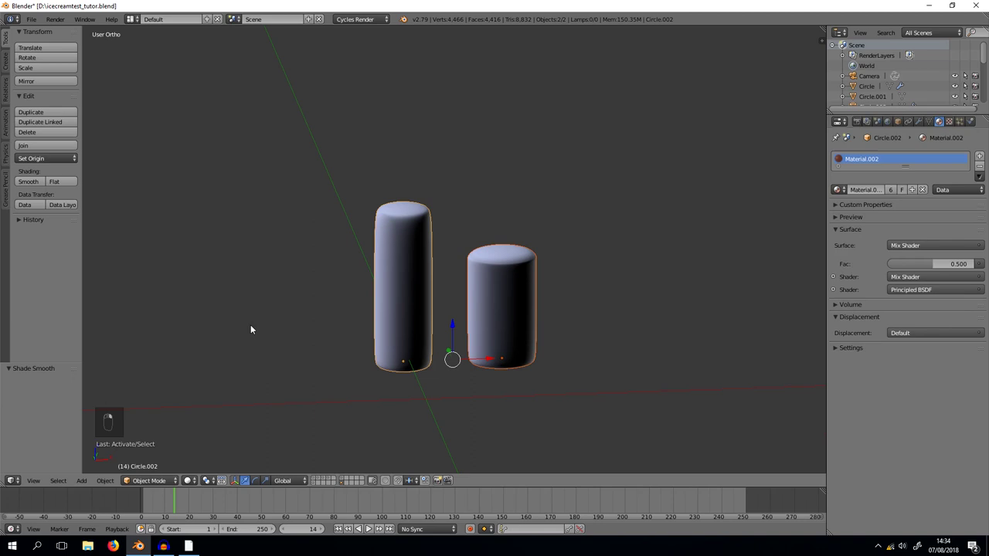
pyautogui.press('ctrl+g')
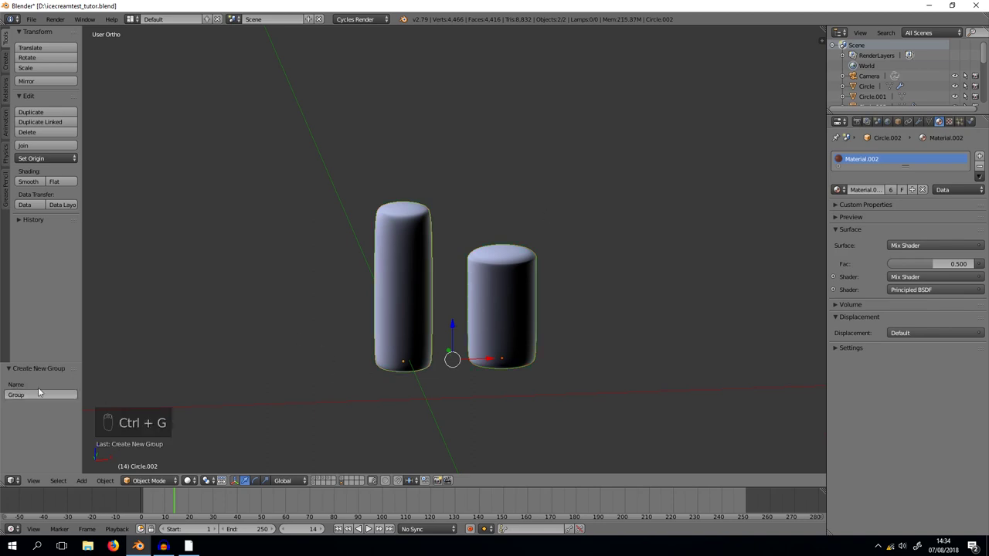
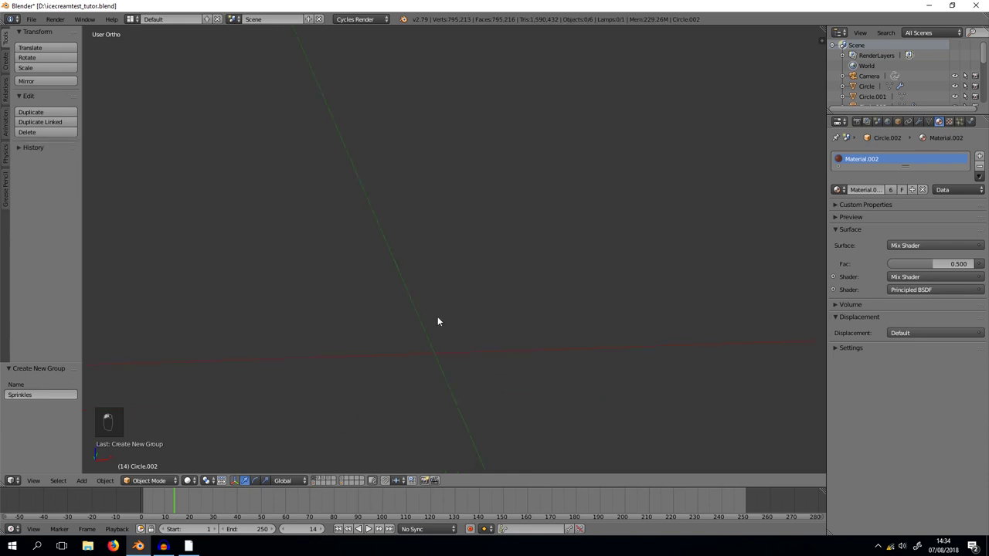
# Select the scoop's upper faces from front view, duplicate them and separate by Selection into a new object
pyautogui.middleClick(510, 187)
pyautogui.press('KP_1')
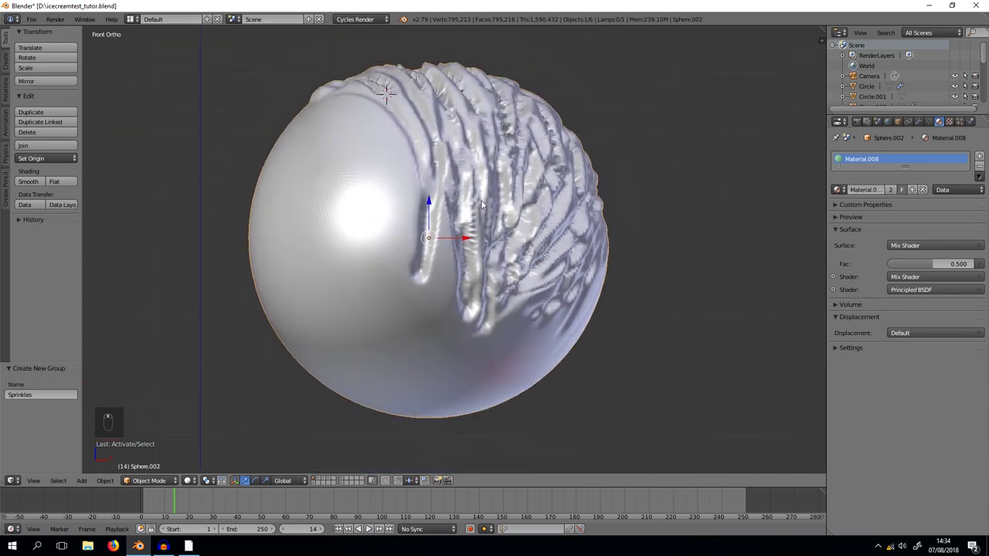
pyautogui.press('Tab')
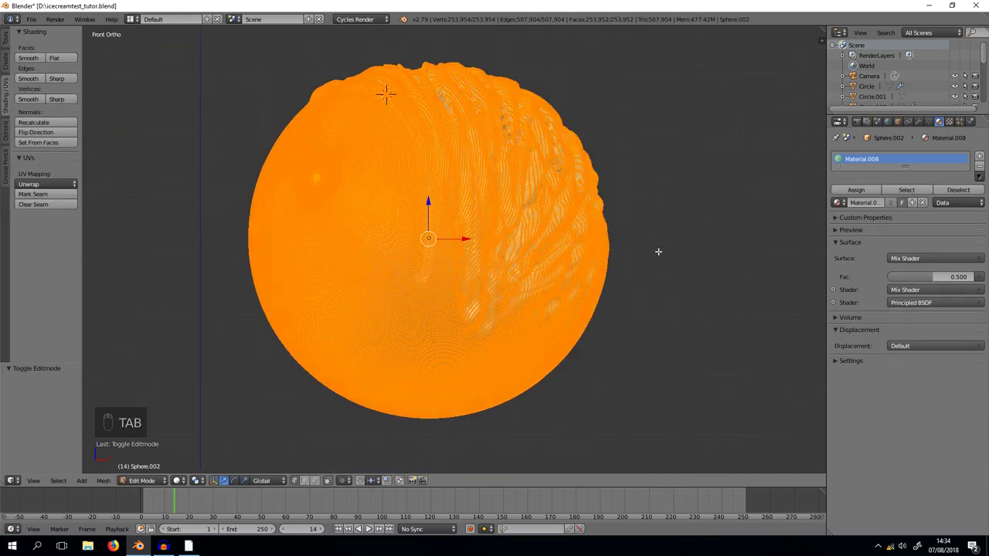
pyautogui.press('z')
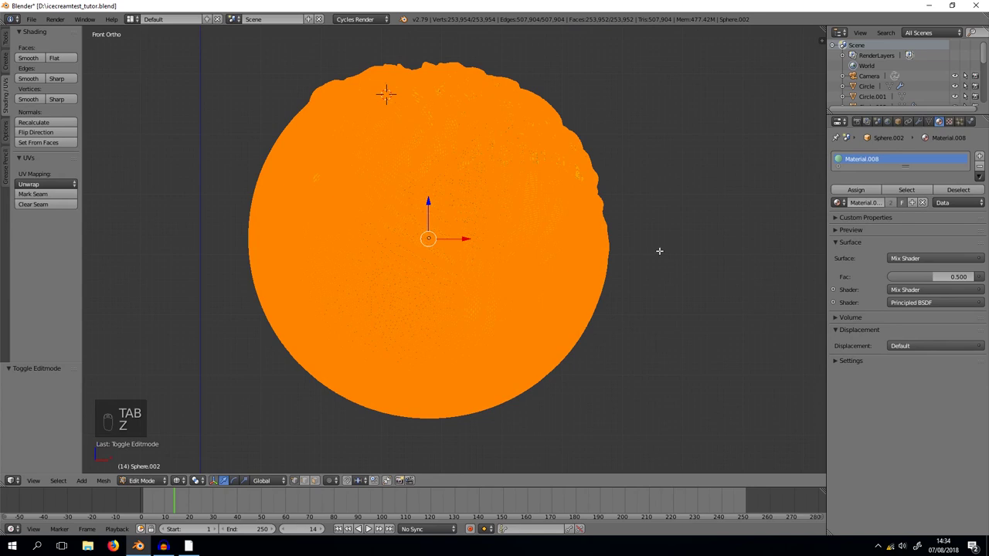
pyautogui.press('a')
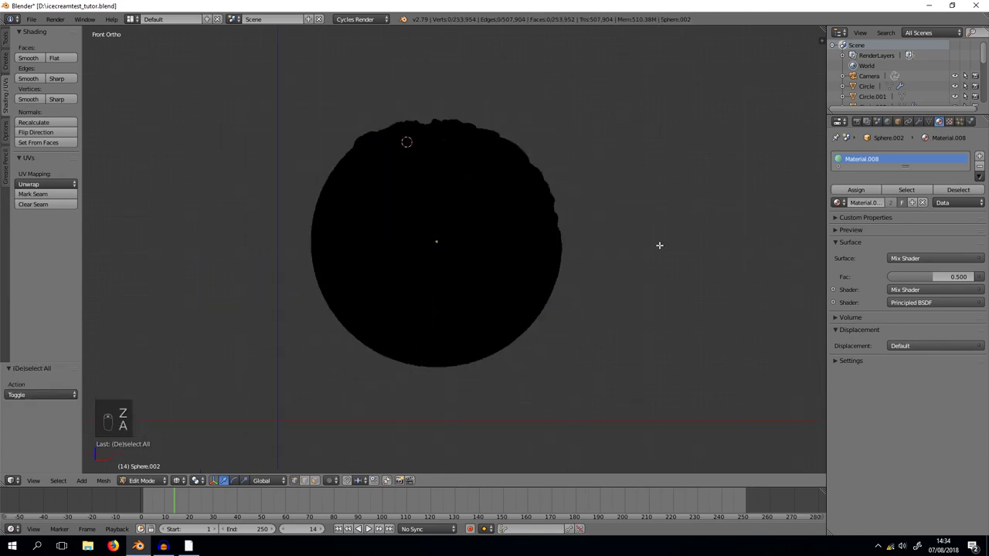
pyautogui.press('c')
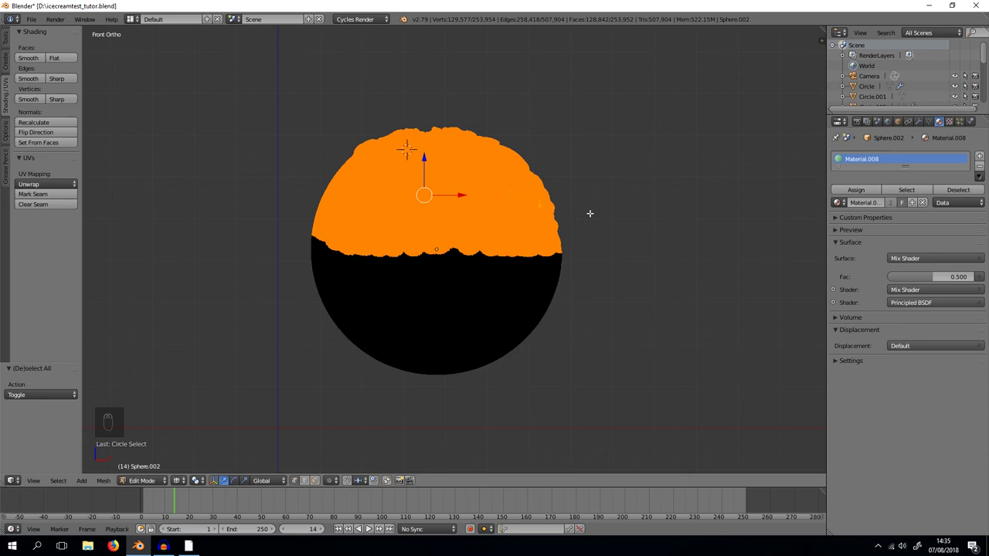
pyautogui.press('shift+d')
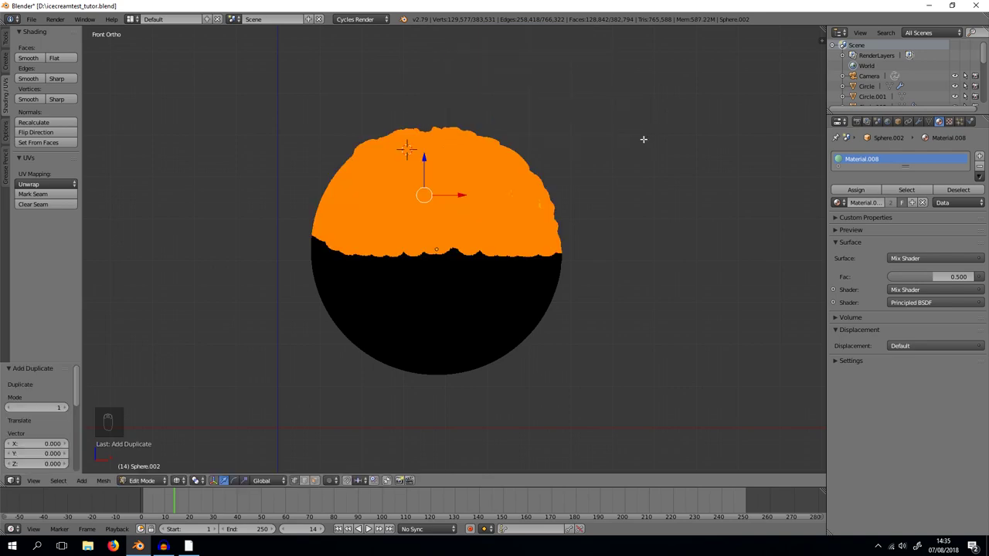
pyautogui.press('p')
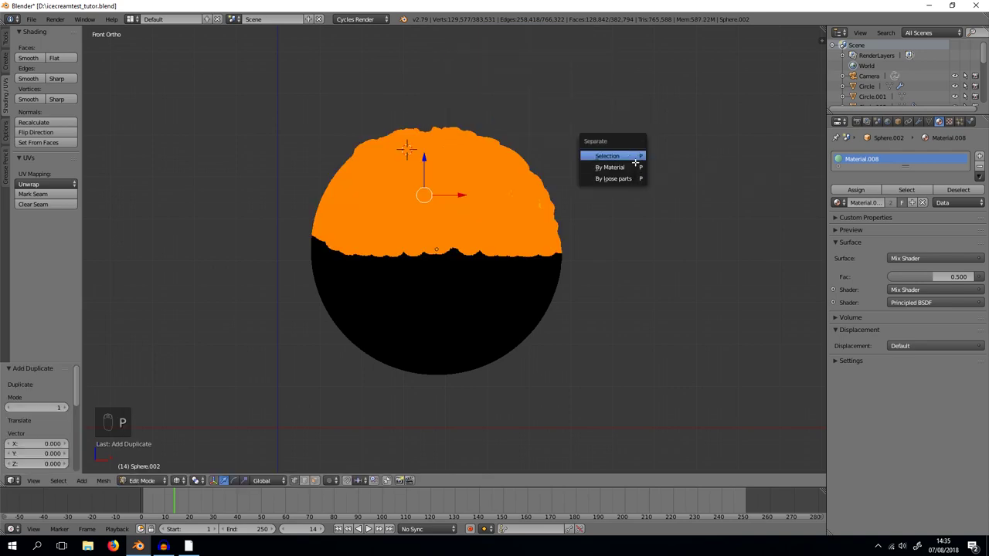
pyautogui.press('Tab')
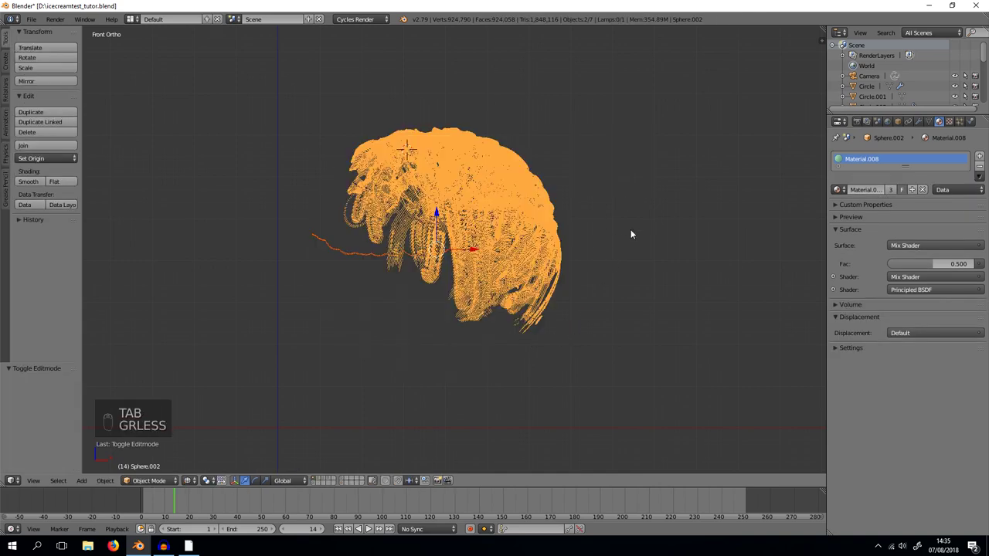
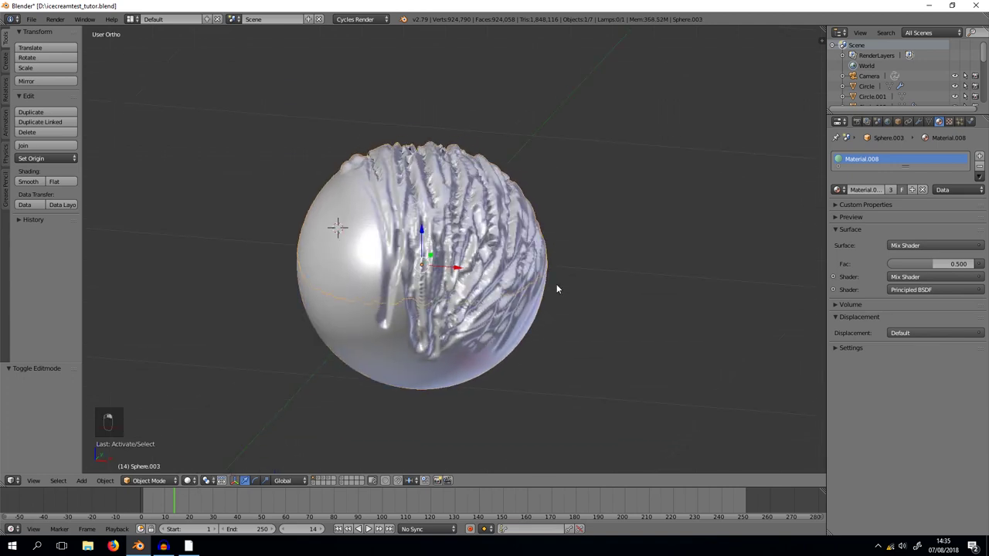
# Switch the particle distribution from Jittered to Random and orbit to check the sprinkles on the scoop
pyautogui.moveTo(592, 264); pyautogui.dragTo(962, 123)
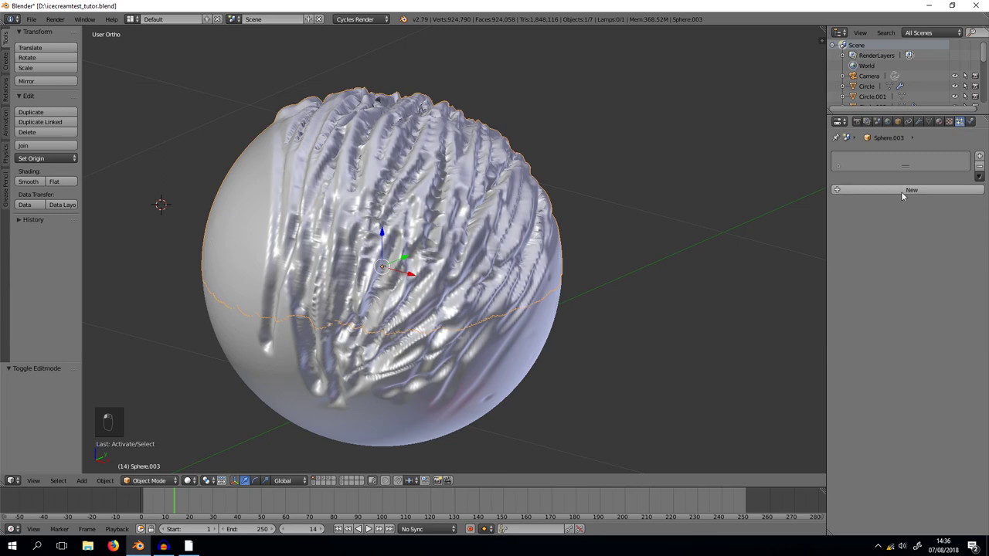
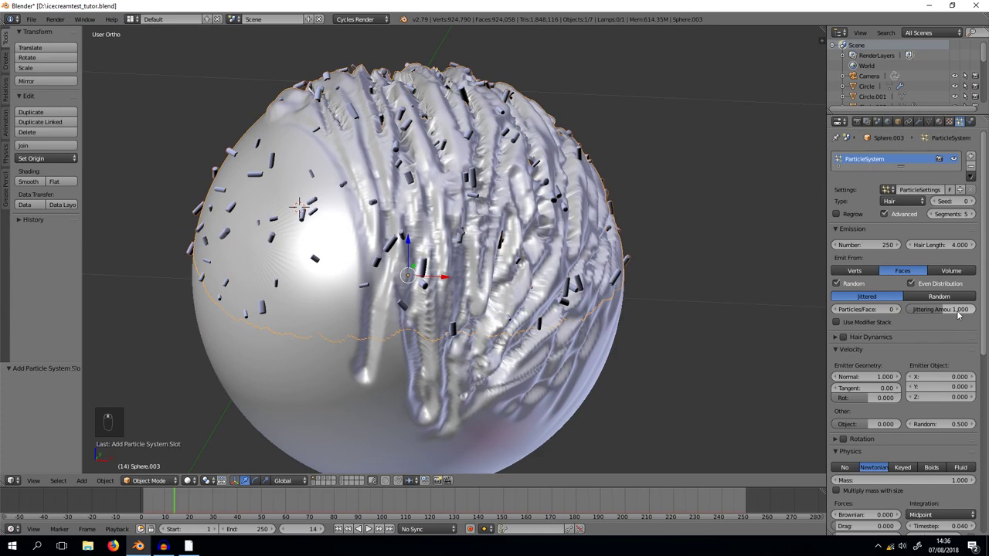
pyautogui.moveTo(940, 296); pyautogui.dragTo(572, 255)
pyautogui.moveTo(572, 255); pyautogui.dragTo(558, 199)
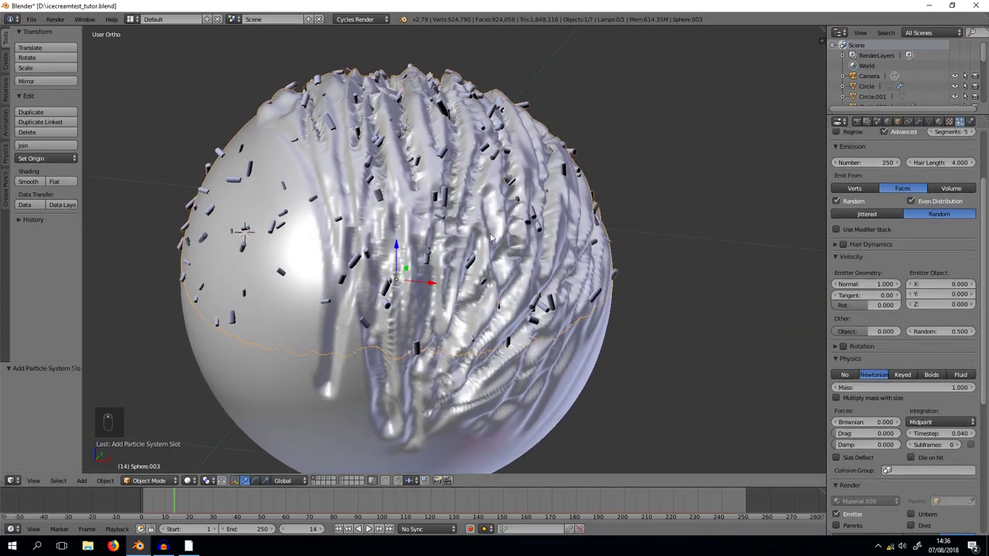
pyautogui.moveTo(343, 478); pyautogui.dragTo(591, 116)
pyautogui.press('shift+z')
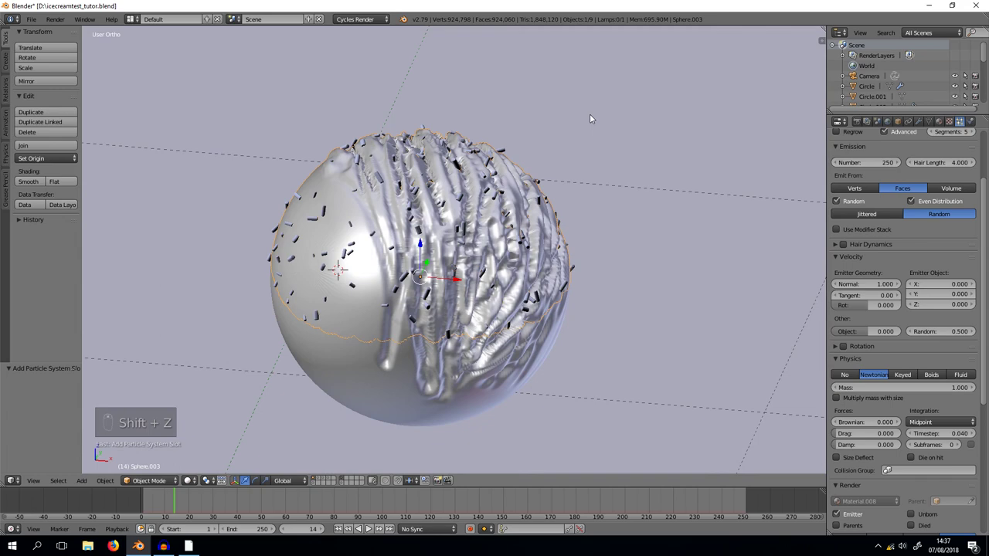
# Set Emission Number 400, Hair Length 3.0, Normal velocity 0.75, Rot 0.1 and Random 0.7, inspecting around the scoop
pyautogui.press('KP_0')
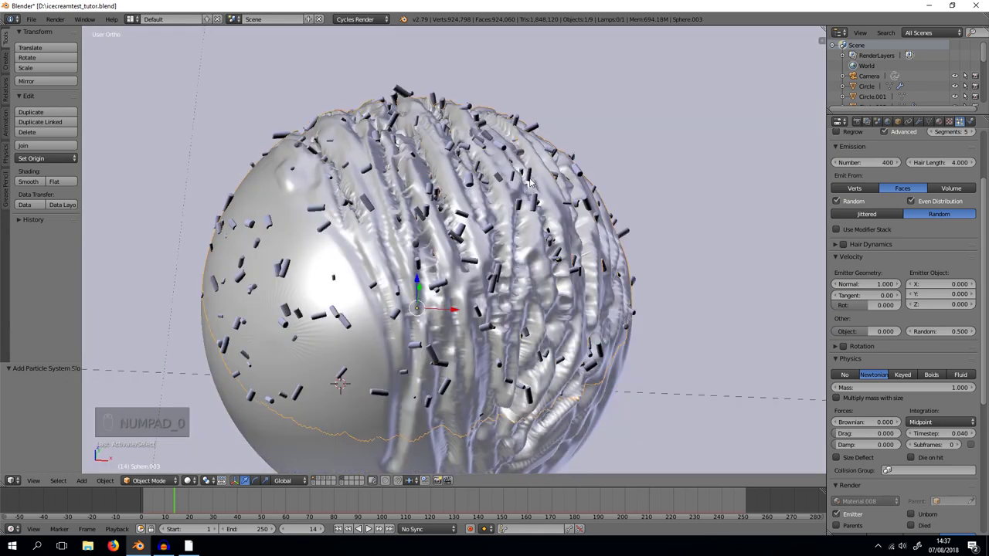
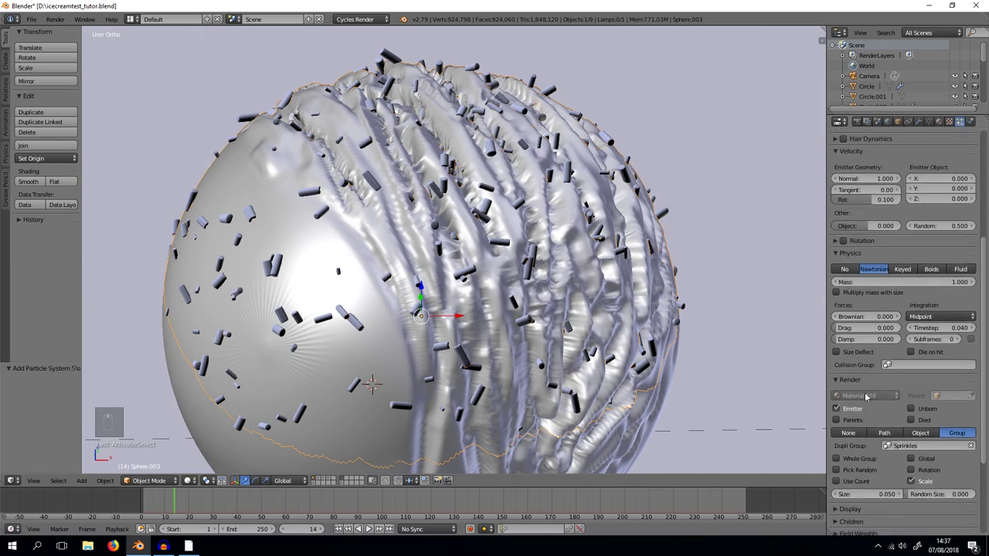
pyautogui.moveTo(959, 291); pyautogui.dragTo(920, 334)
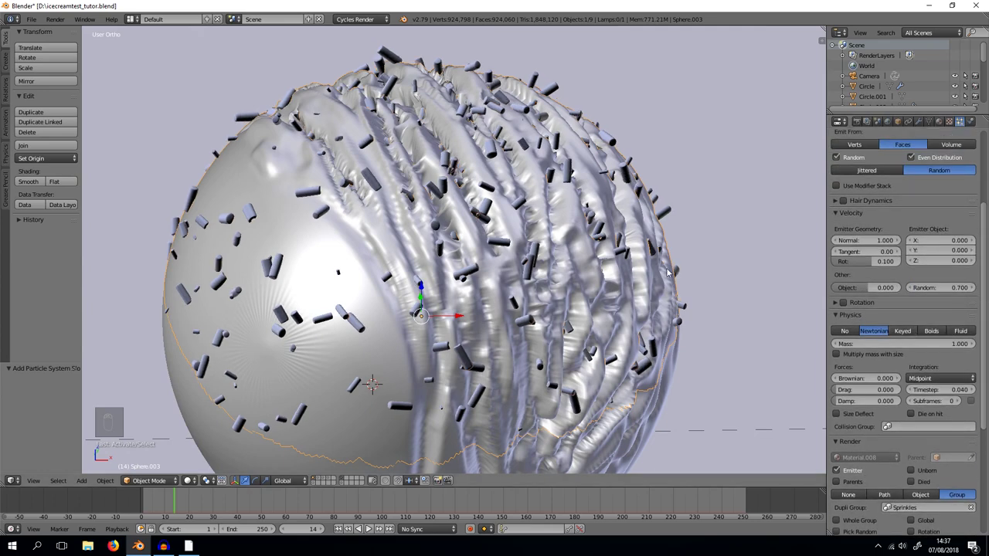
pyautogui.moveTo(734, 277); pyautogui.dragTo(957, 226)
pyautogui.moveTo(957, 227); pyautogui.dragTo(487, 236)
pyautogui.middleClick(486, 236)
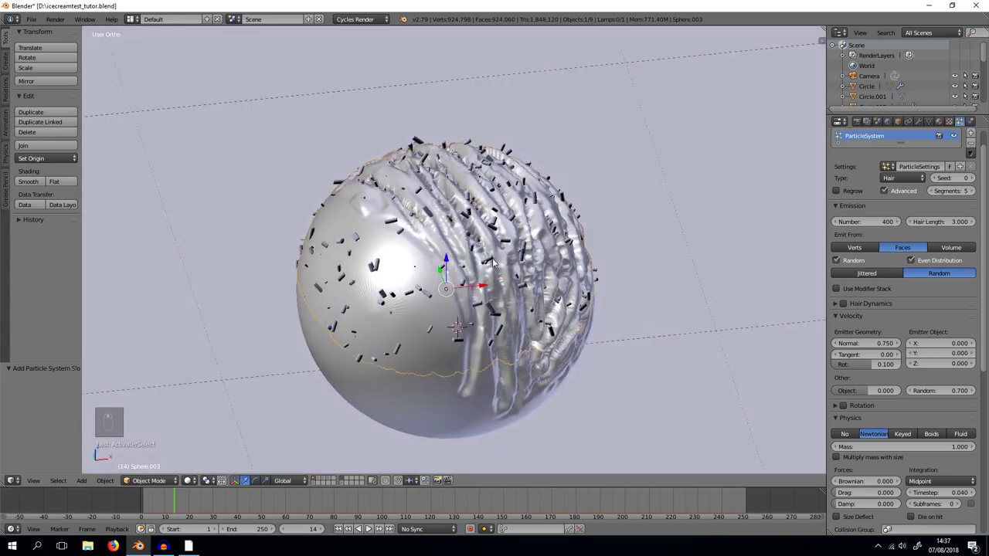
pyautogui.middleClick(497, 252)
pyautogui.middleClick(517, 260)
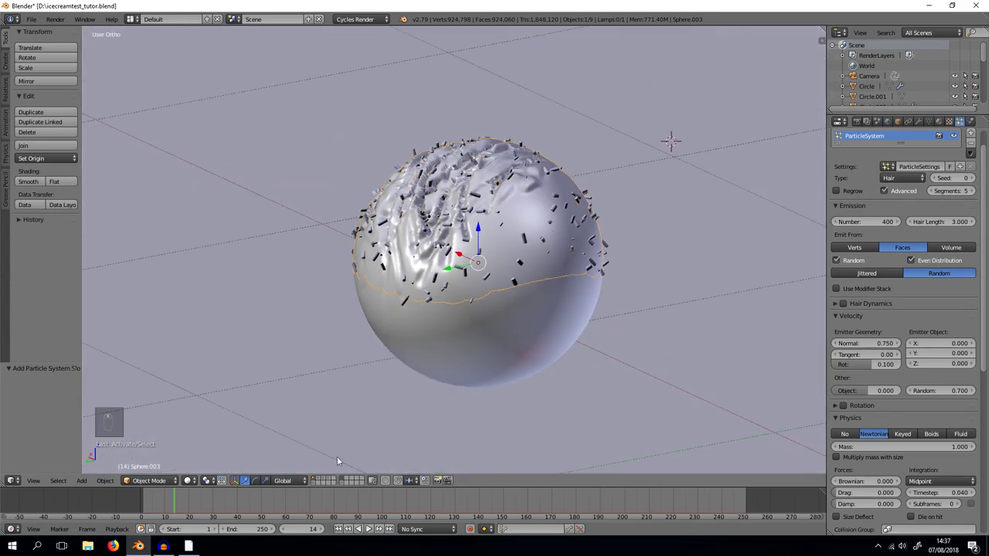
pyautogui.moveTo(318, 480); pyautogui.dragTo(442, 298)
pyautogui.middleClick(360, 287)
# Show all layers, unhide the hidden scoops and nudge the left scoop into place
pyautogui.press('a')
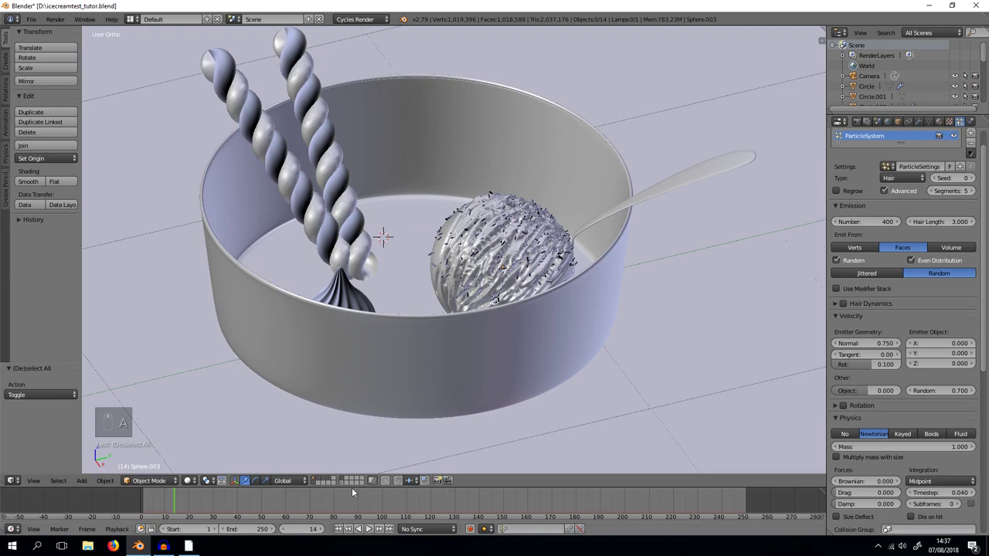
pyautogui.press('alt+h')
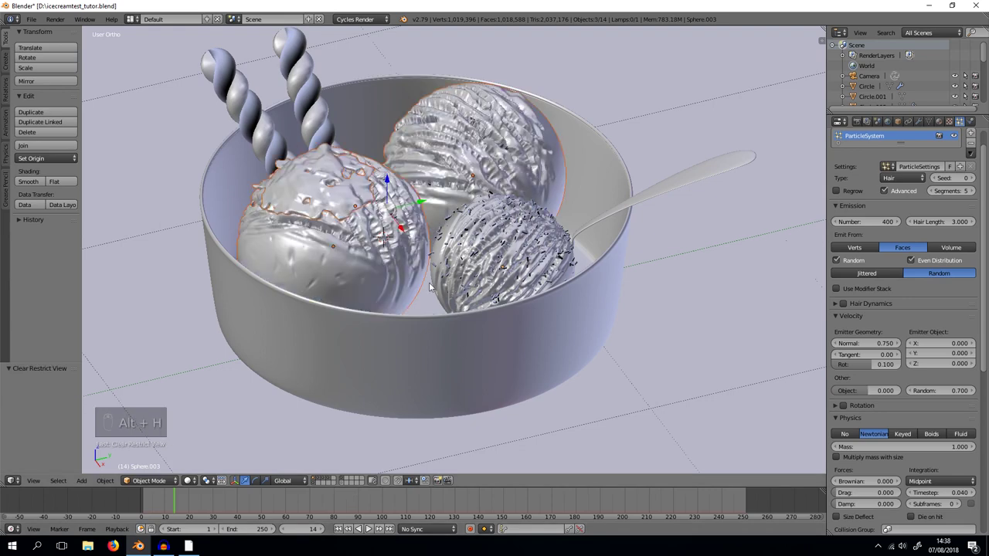
pyautogui.click(383, 311)
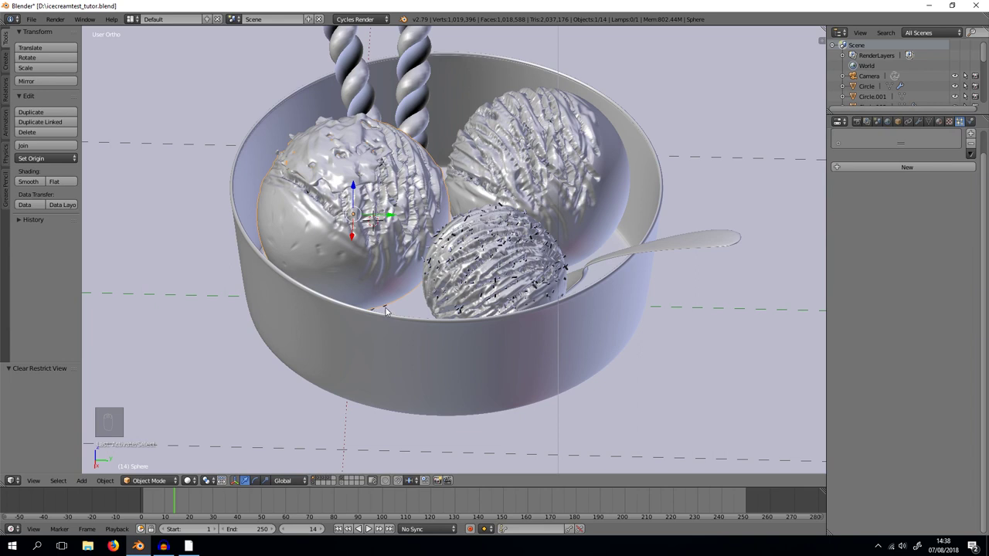
pyautogui.moveTo(386, 308); pyautogui.dragTo(405, 310)
pyautogui.press('g')
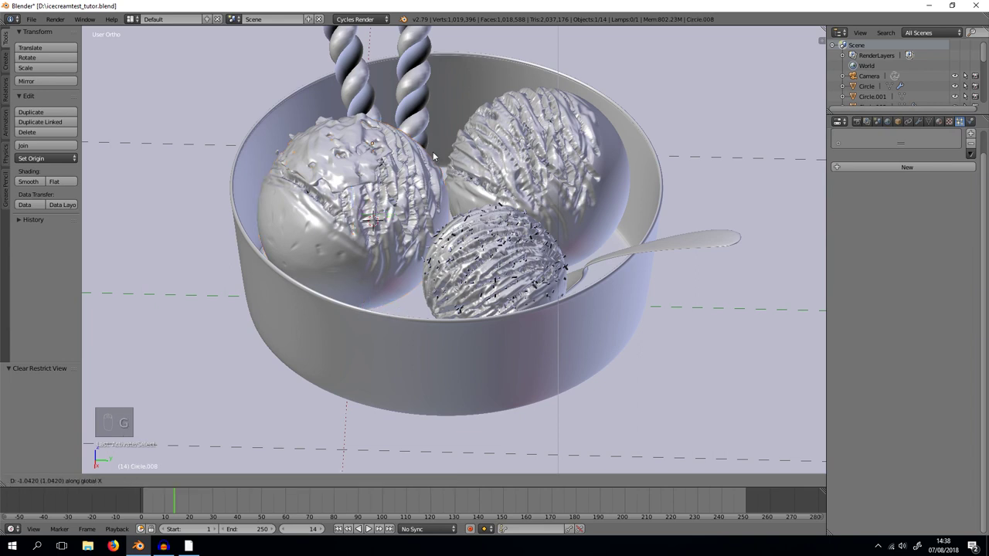
# Select the Circle.008 cream swirl and move it up over the back chocolate scoop in front view
pyautogui.click(427, 117)
pyautogui.middleClick(486, 134)
pyautogui.middleClick(454, 290)
pyautogui.middleClick(414, 300)
pyautogui.press('g')
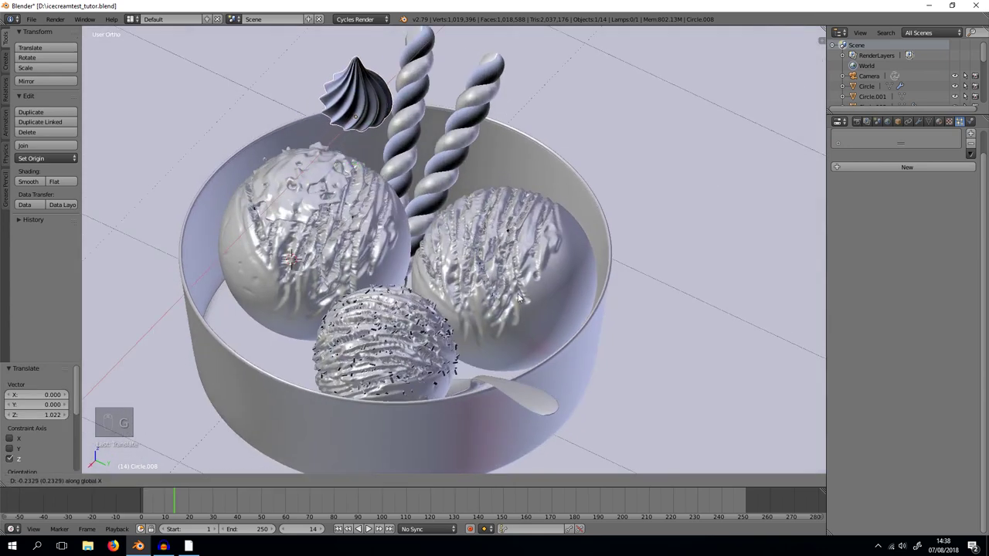
pyautogui.press('g')
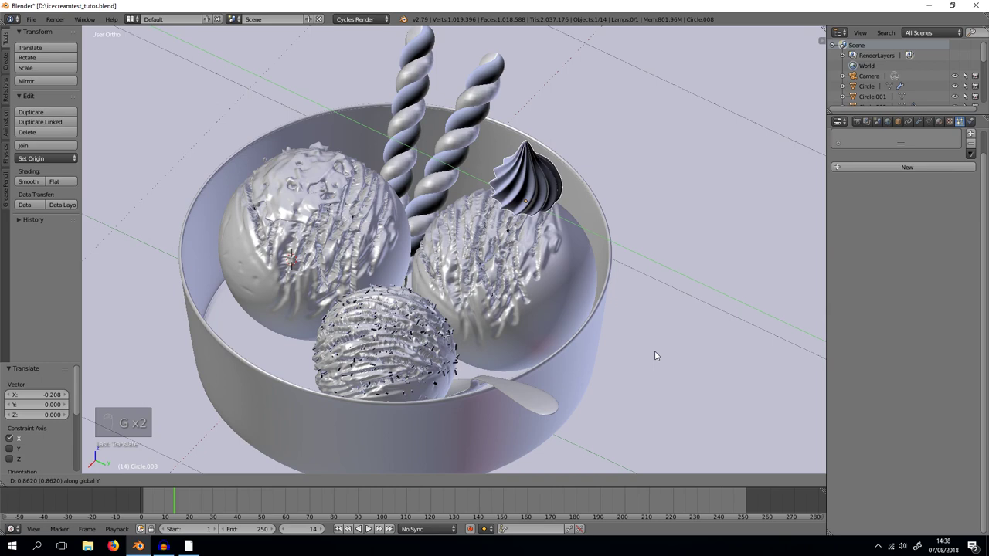
pyautogui.press('KP_1')
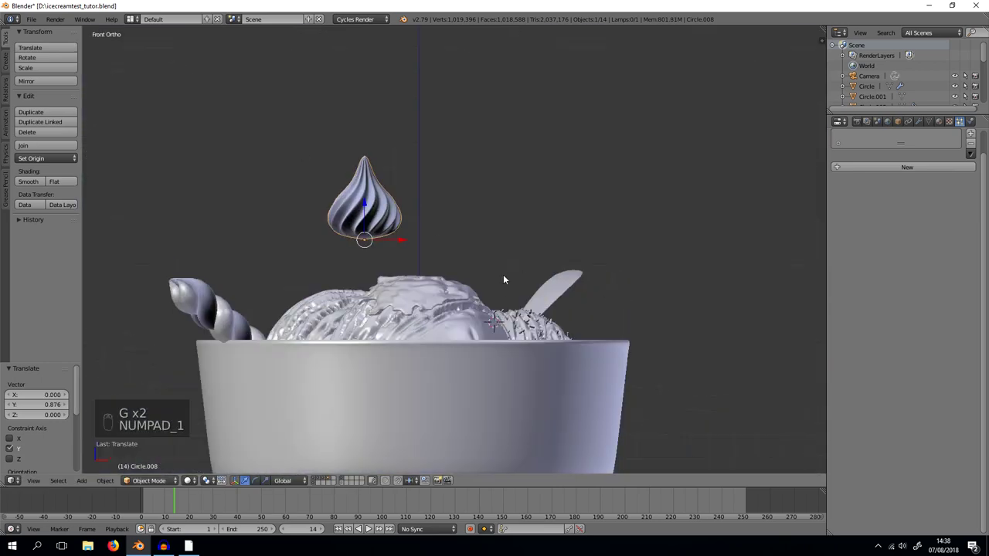
pyautogui.press('g')
pyautogui.press('g')
# From side view lower the swirl onto the scoop's top, return to perspective and show Textured shading
pyautogui.press('KP_3')
pyautogui.press('g')
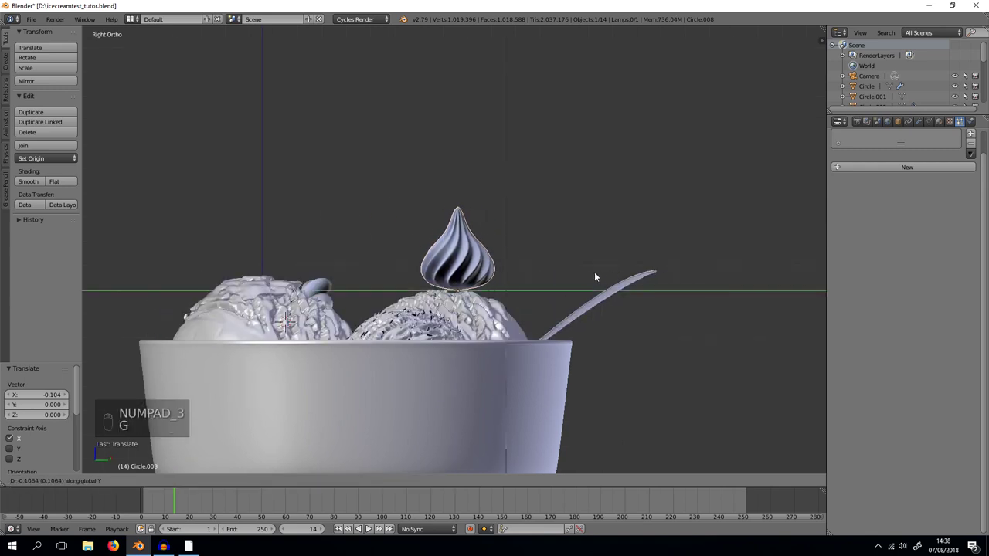
pyautogui.press('g')
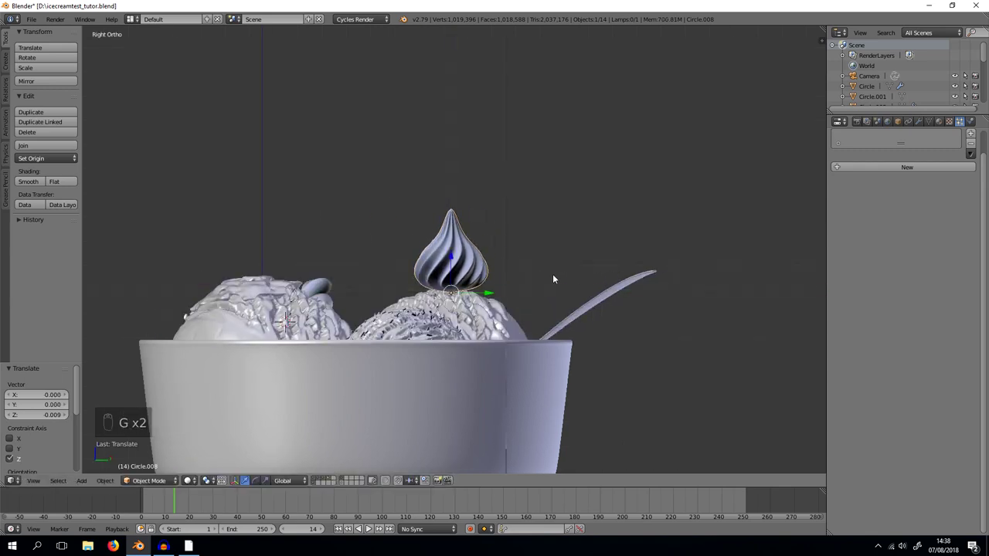
pyautogui.press('z')
pyautogui.press('z')
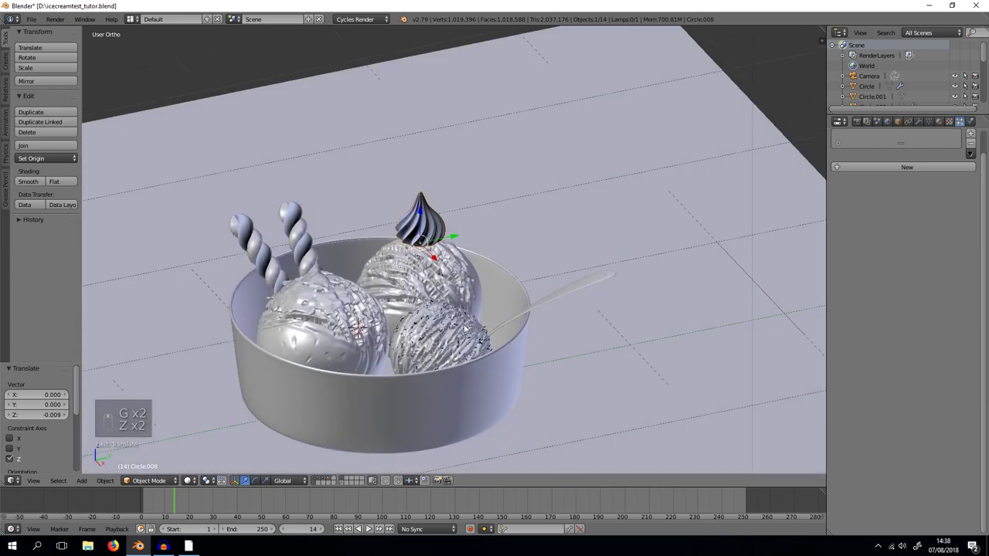
pyautogui.click(194, 485)
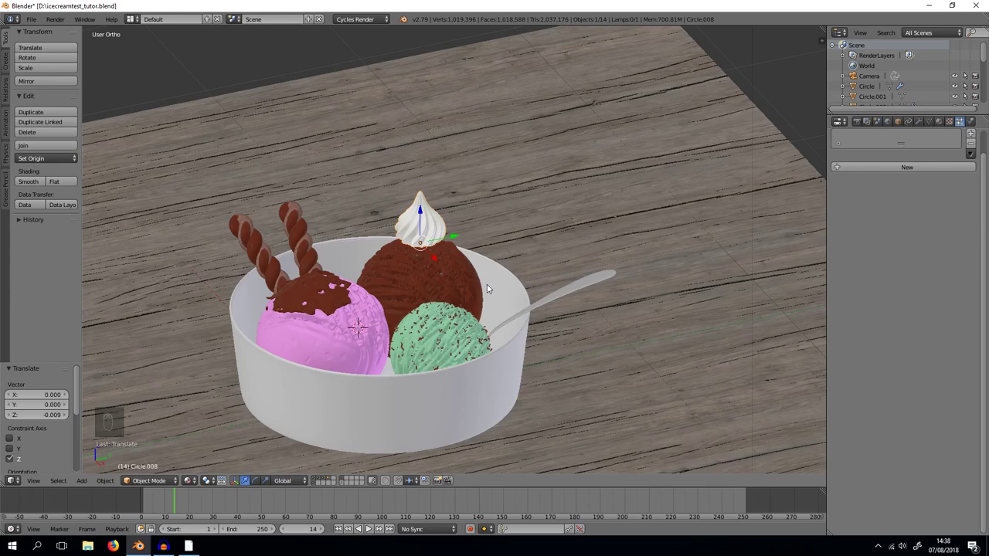
# With Lock Camera to View enabled, move the camera in close so the bowl fills the shot
pyautogui.press('KP_0')
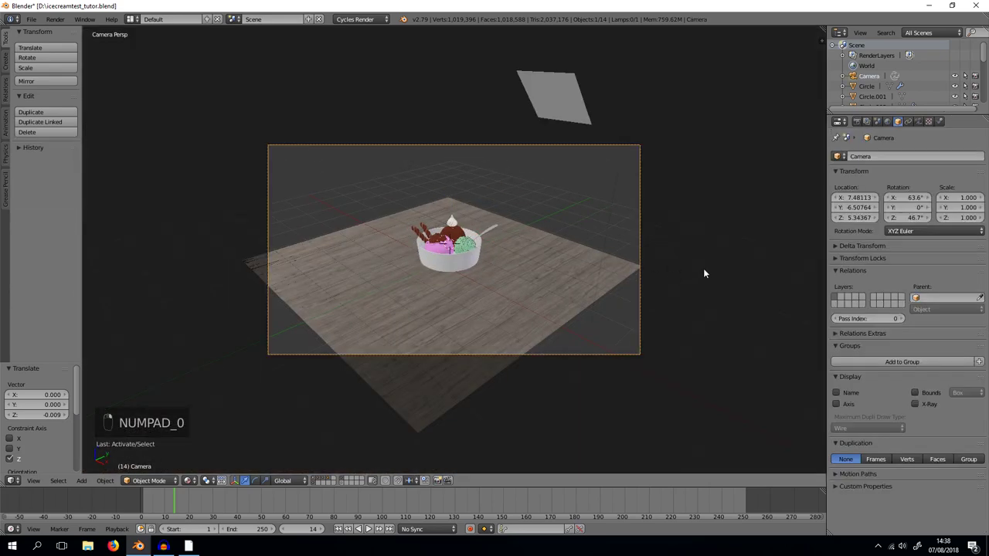
pyautogui.press('n')
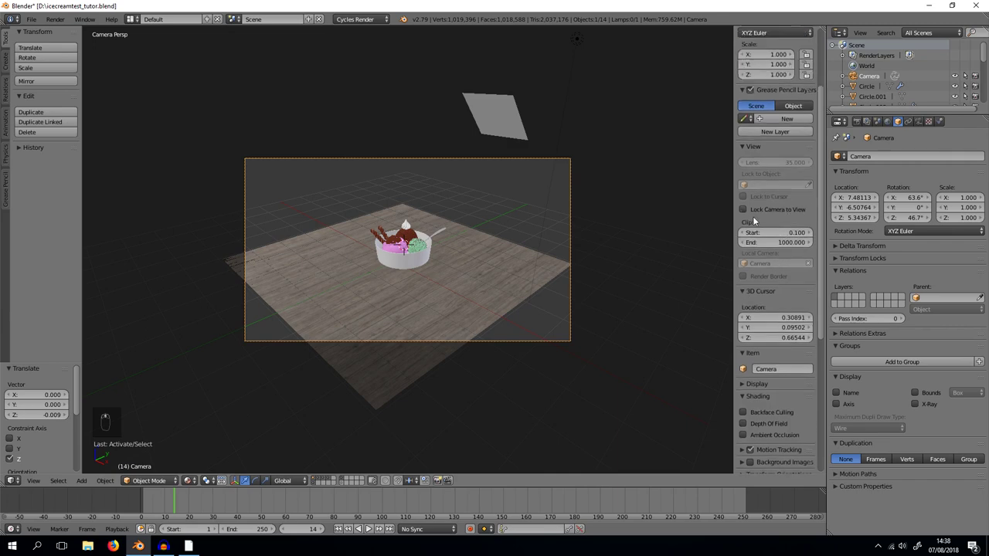
pyautogui.middleClick(434, 259)
pyautogui.middleClick(484, 279)
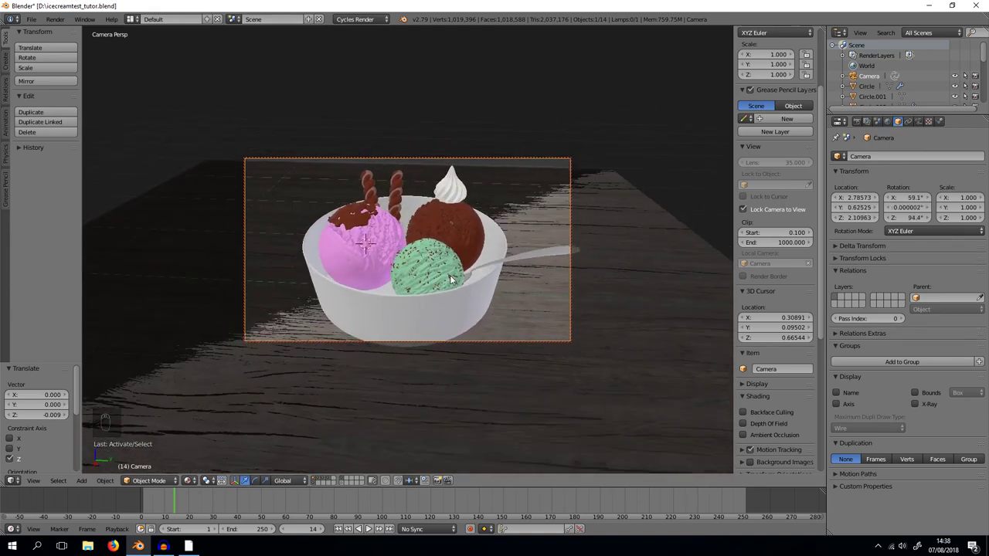
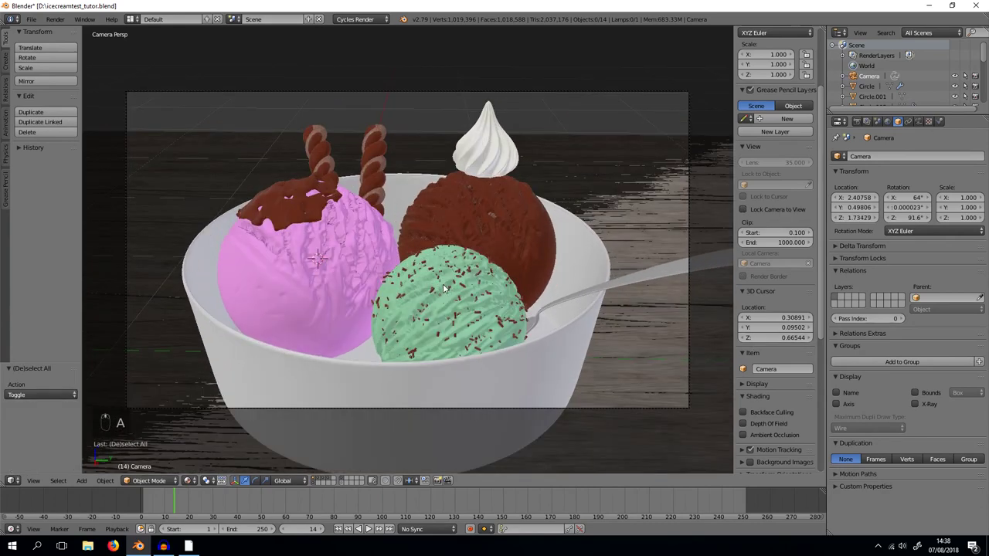
# Add a plain-axes Empty and position it over the pink strawberry scoop as a focus point
pyautogui.click(443, 285)
pyautogui.press('shift+a')
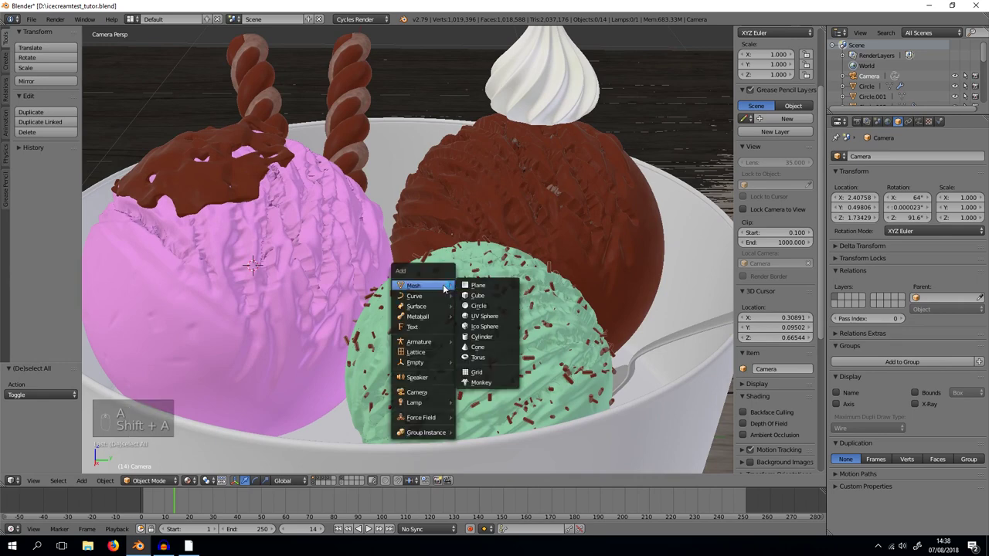
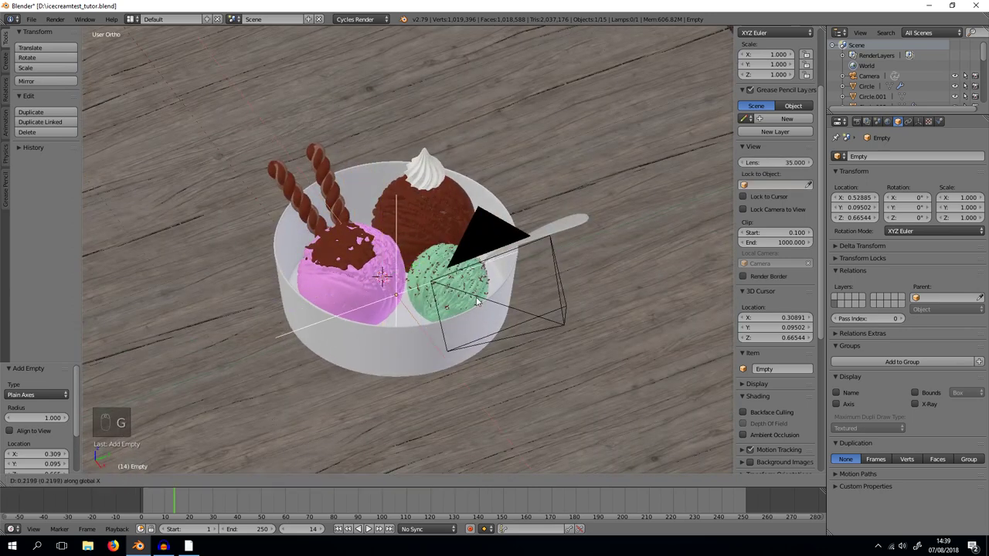
pyautogui.press('g')
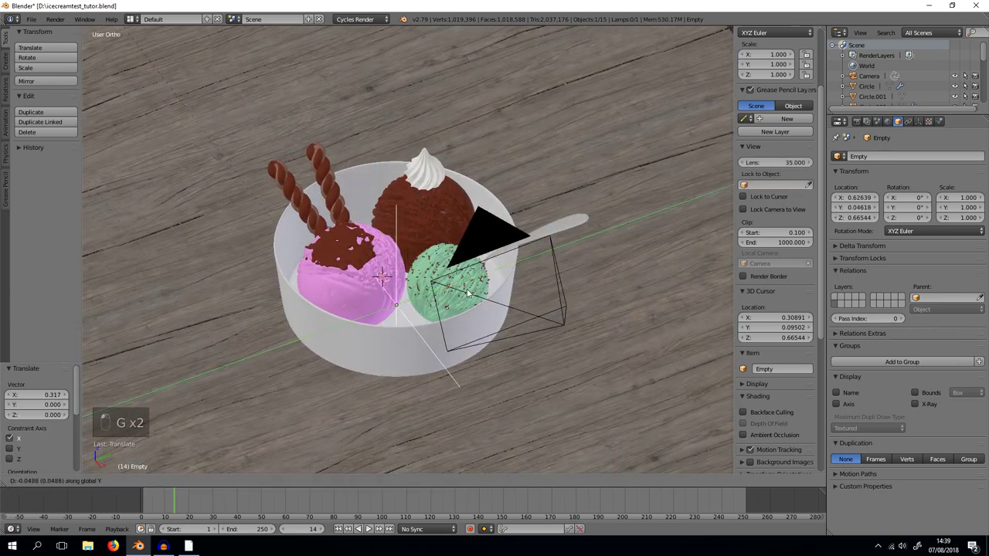
pyautogui.press('g')
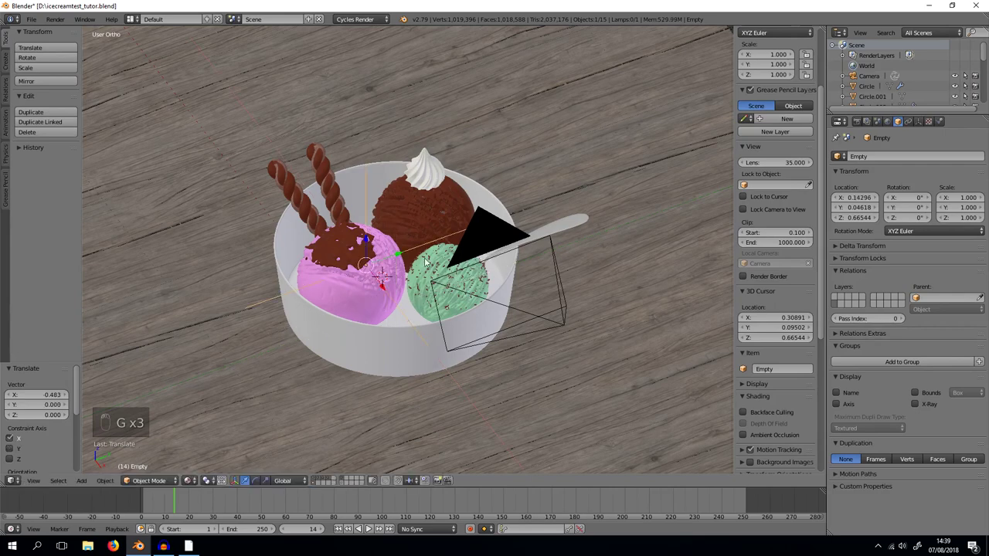
pyautogui.press('g')
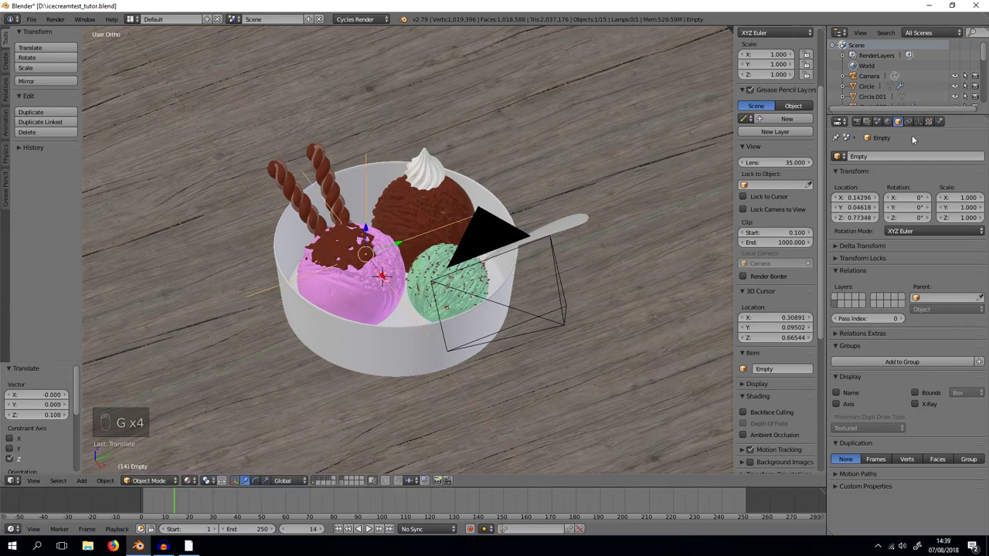